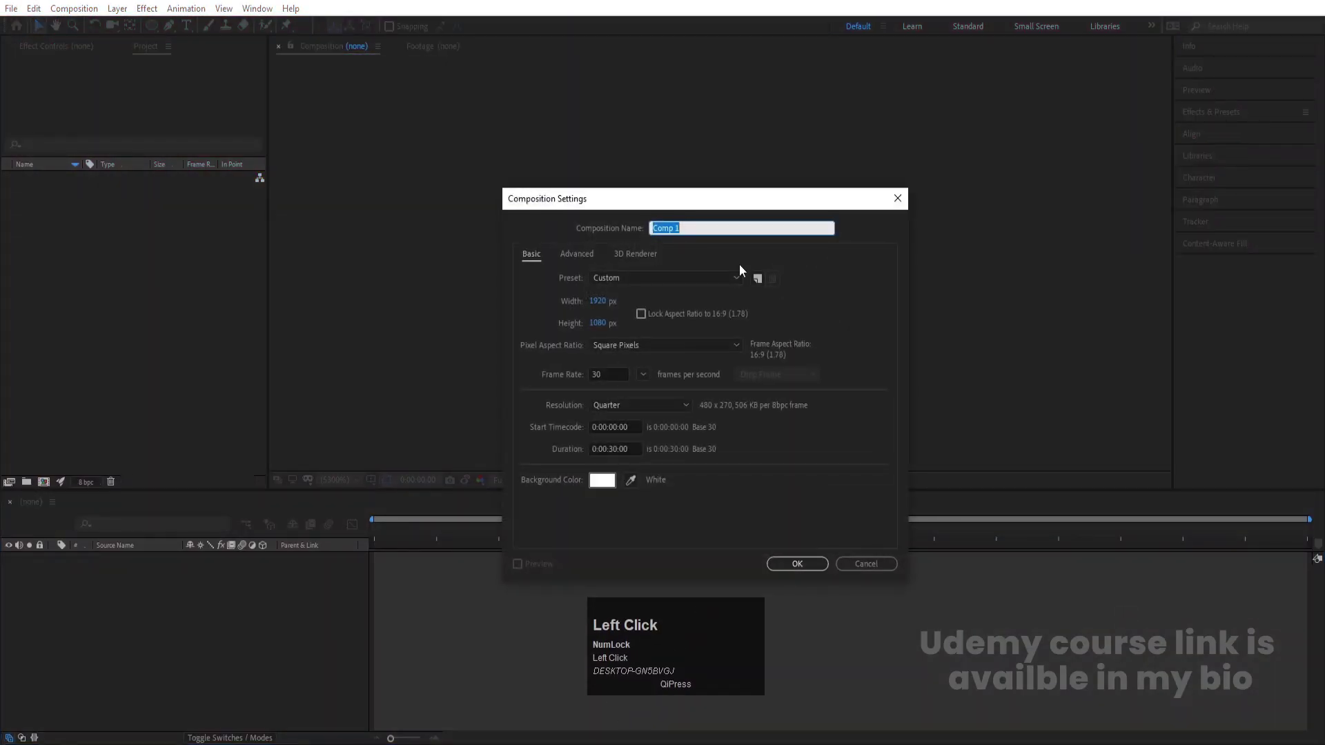
# Name the new 1920×1080 composition 'Main Animation' and confirm its settings.
pyautogui.write('in')
pyautogui.press('space')
pyautogui.write('imation')
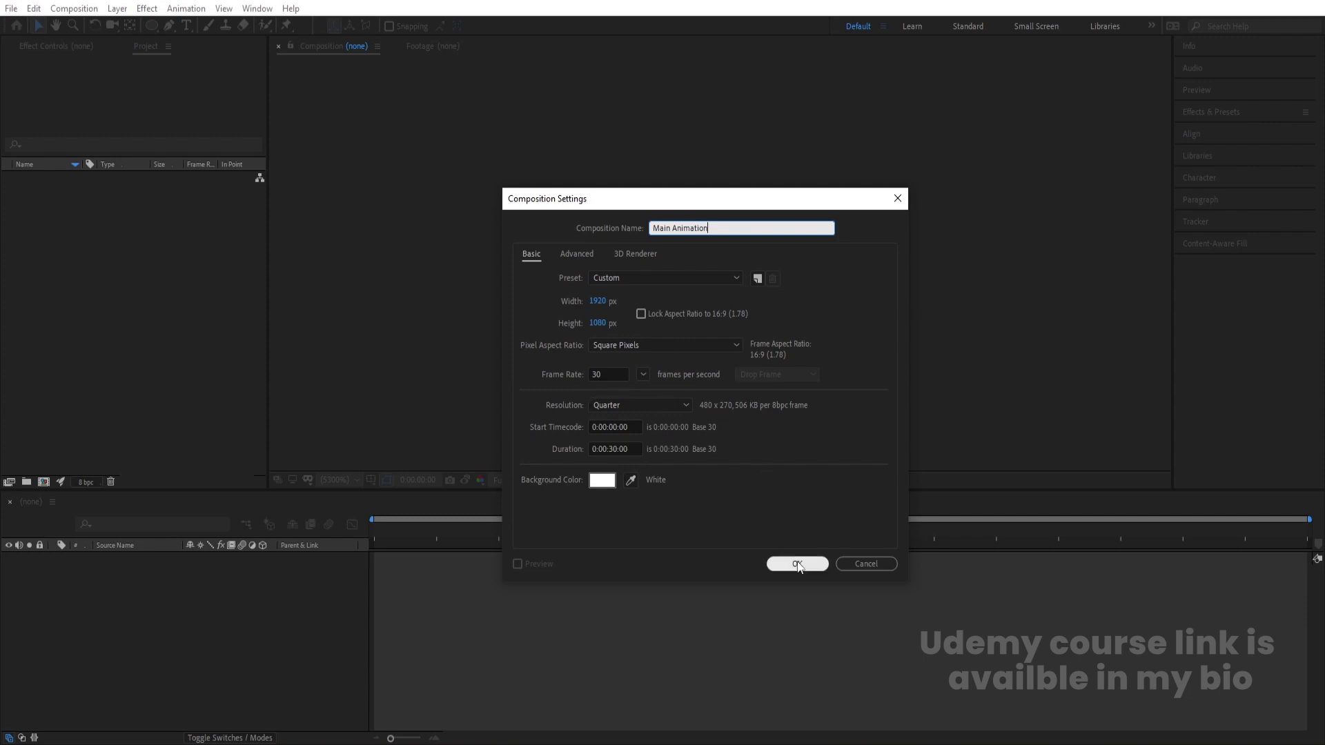
pyautogui.click(801, 565)
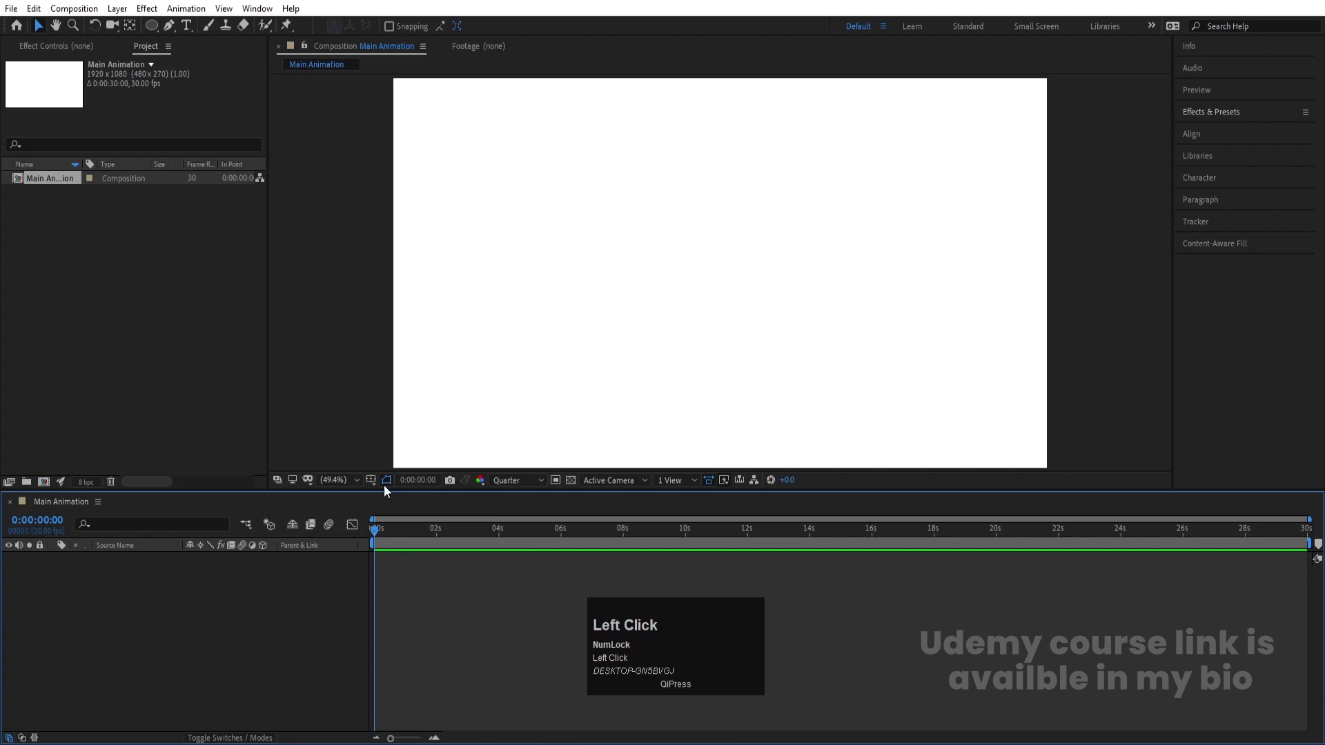
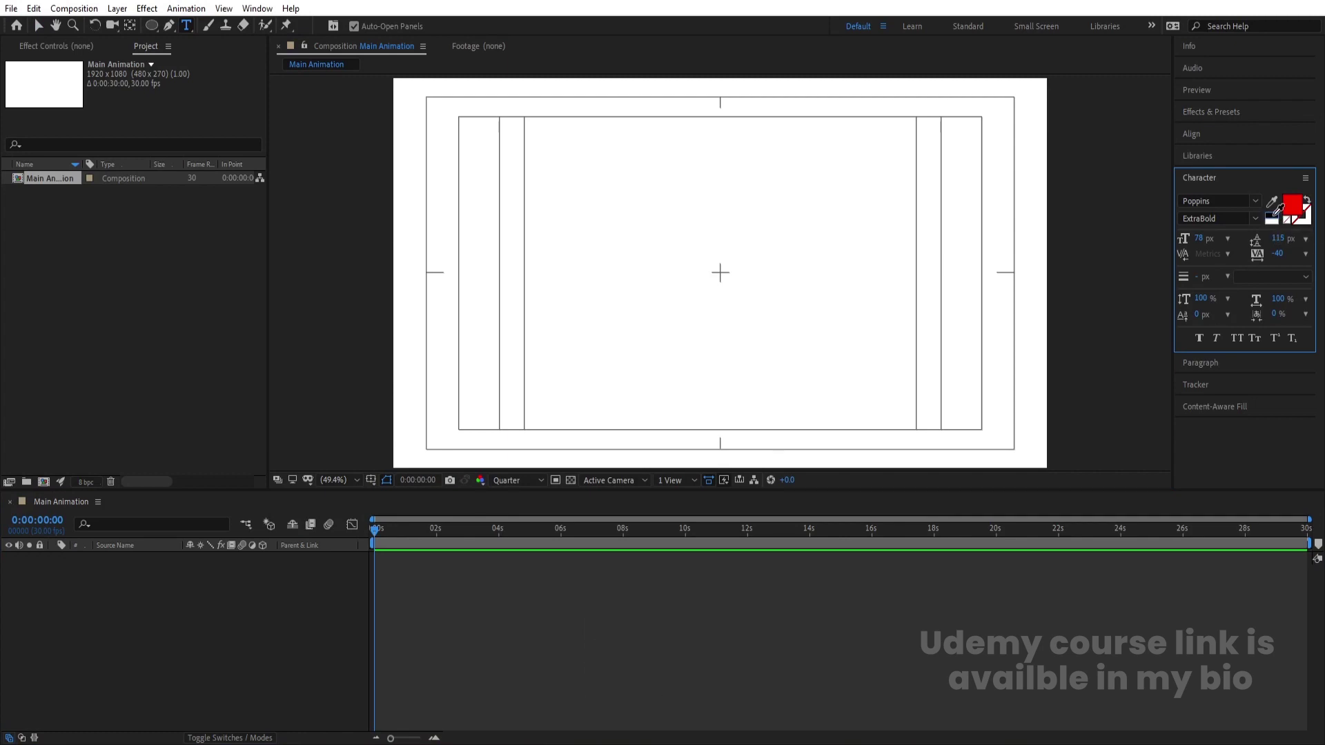
# Type SMALL in black Poppins ExtraBold 78 px and centre it in the composition.
pyautogui.click(1278, 219)
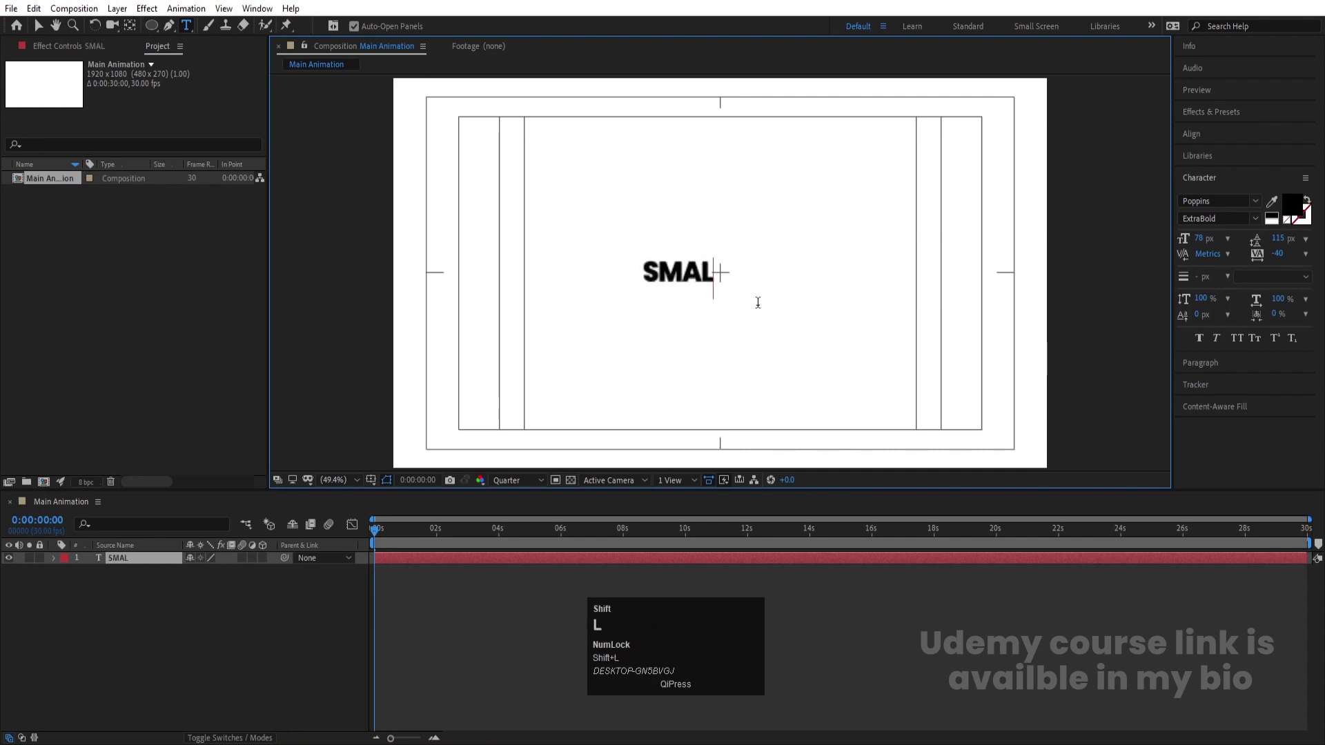
pyautogui.click(144, 610)
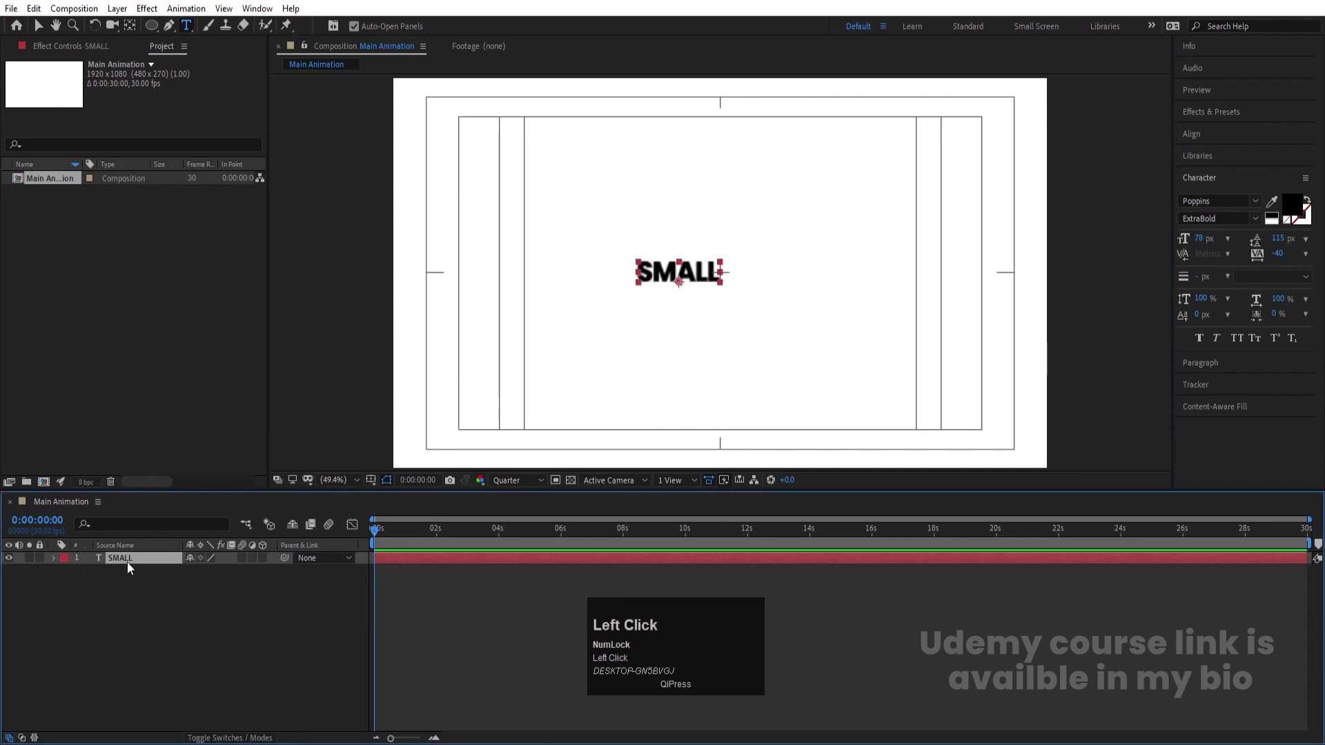
pyautogui.press('ctrl+alt+Home')
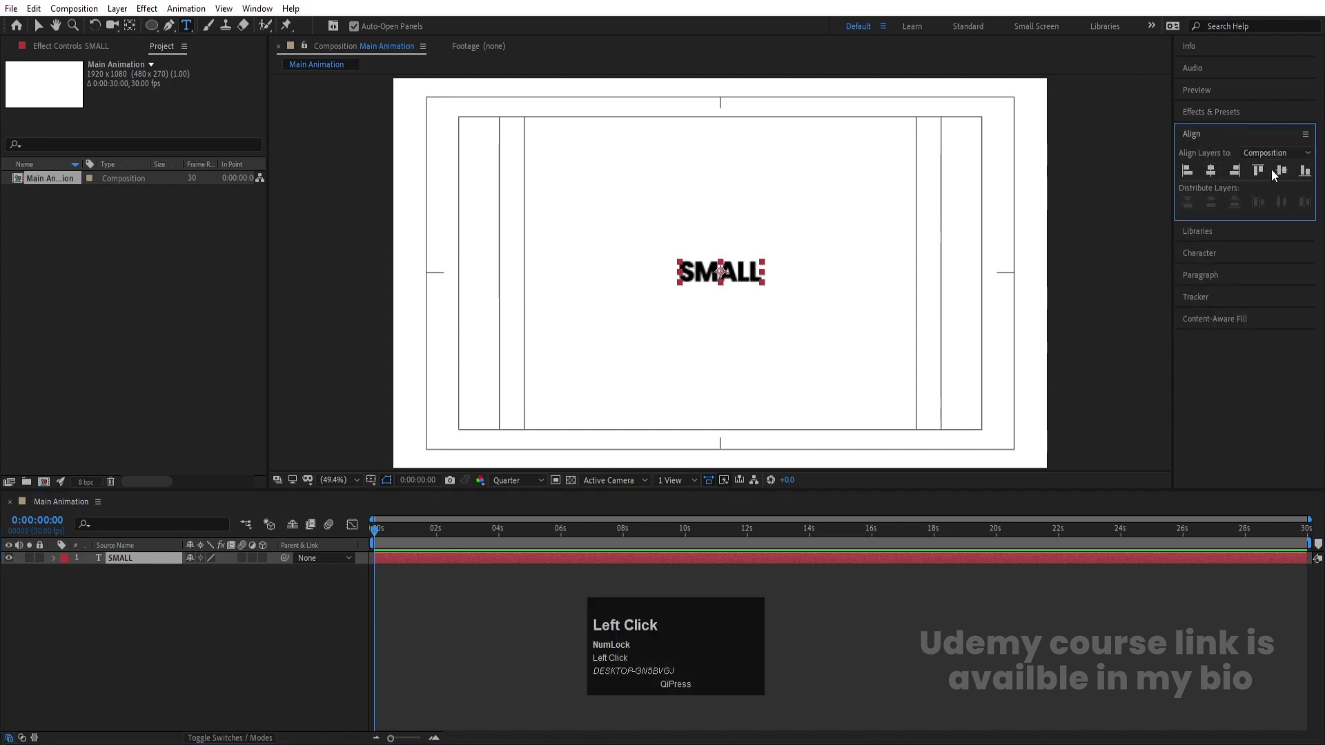
# Add a text animator on SMALL with Position 0,84, Opacity 0%, Tracking 100 and Blur 60.
pyautogui.click(161, 605)
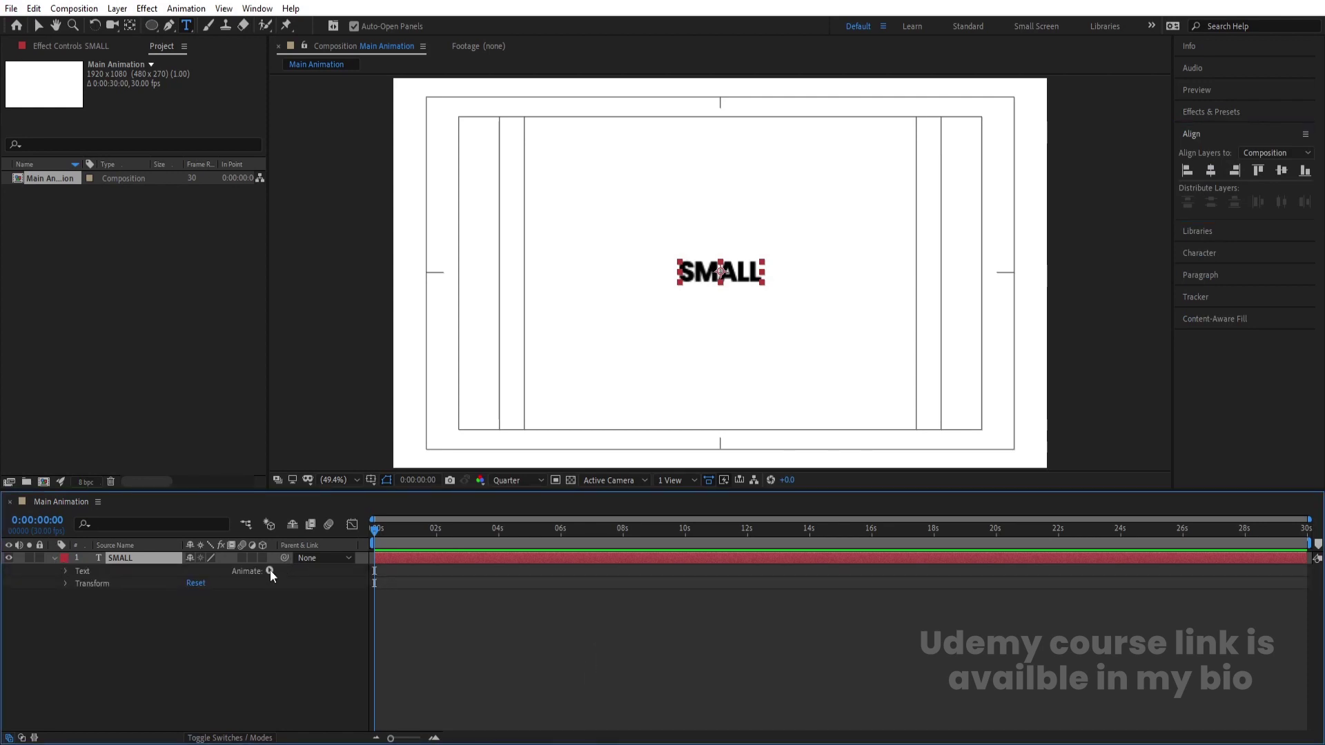
pyautogui.click(275, 573)
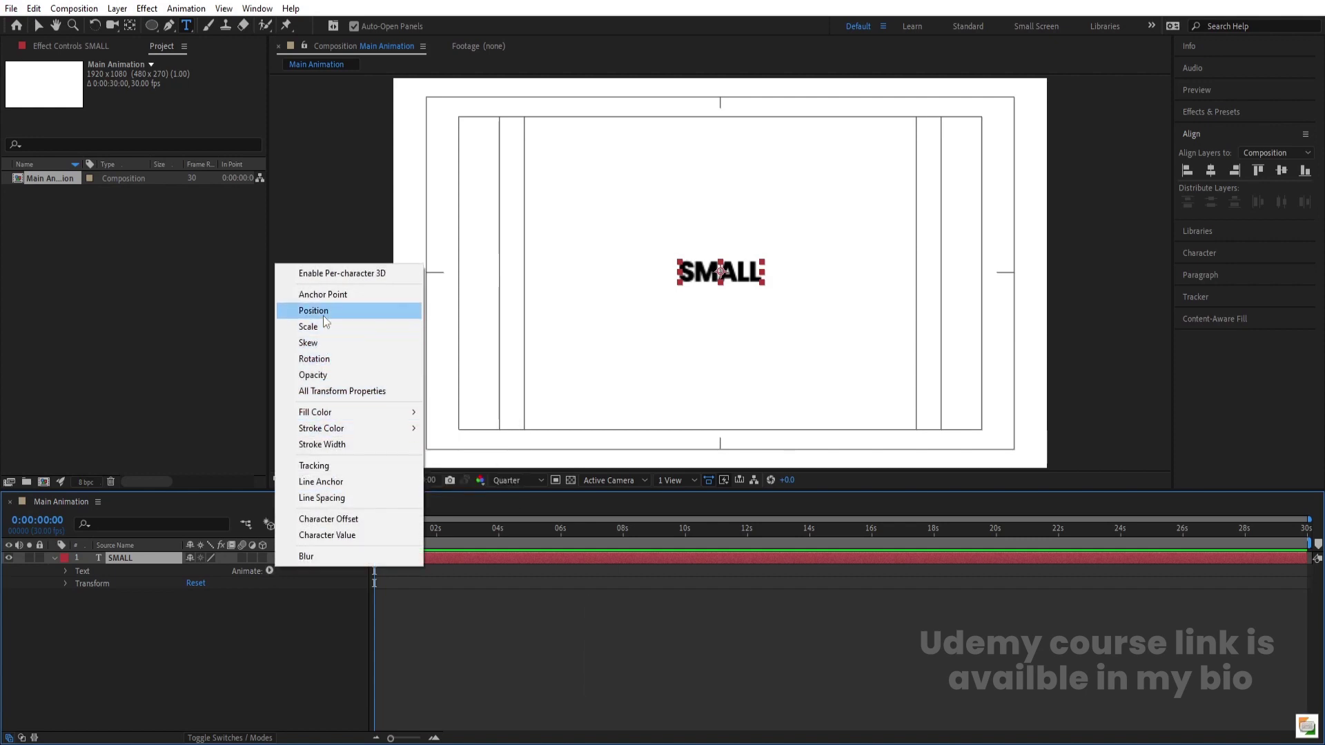
pyautogui.moveTo(326, 315); pyautogui.dragTo(274, 628)
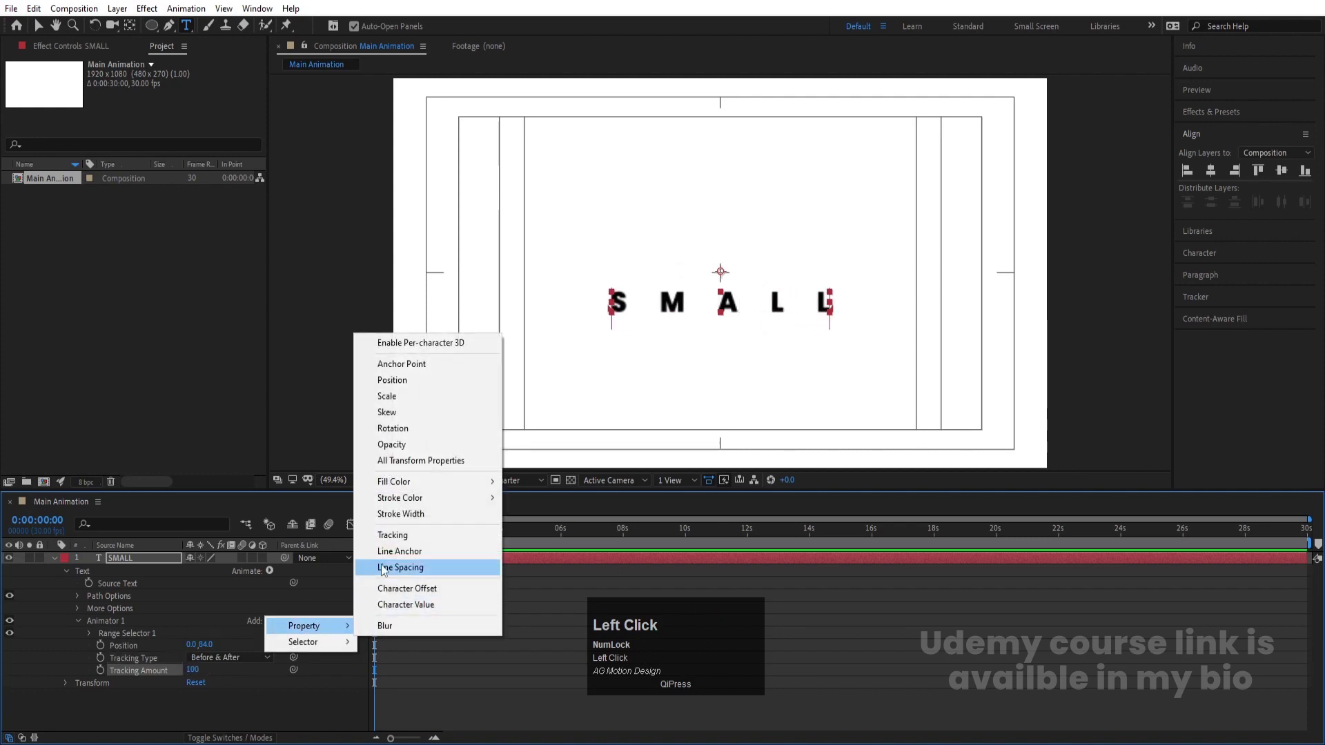
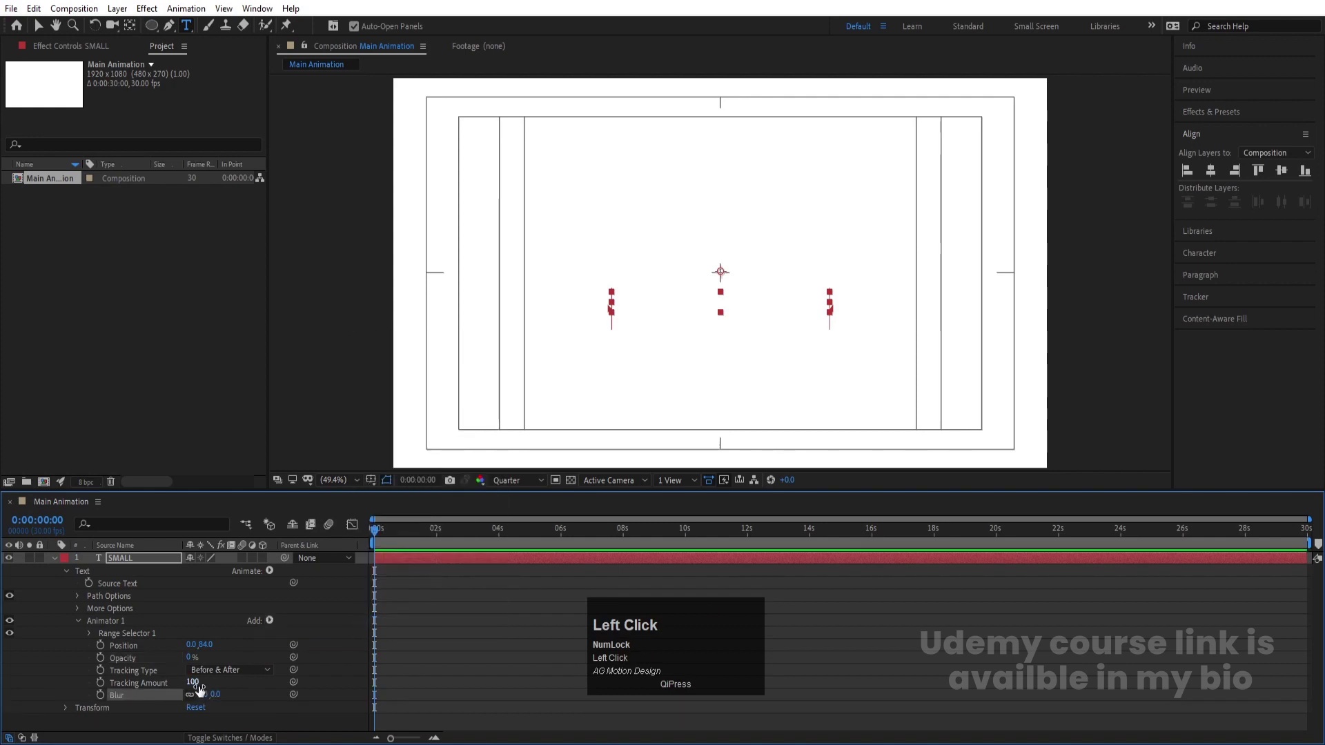
pyautogui.press('Return')
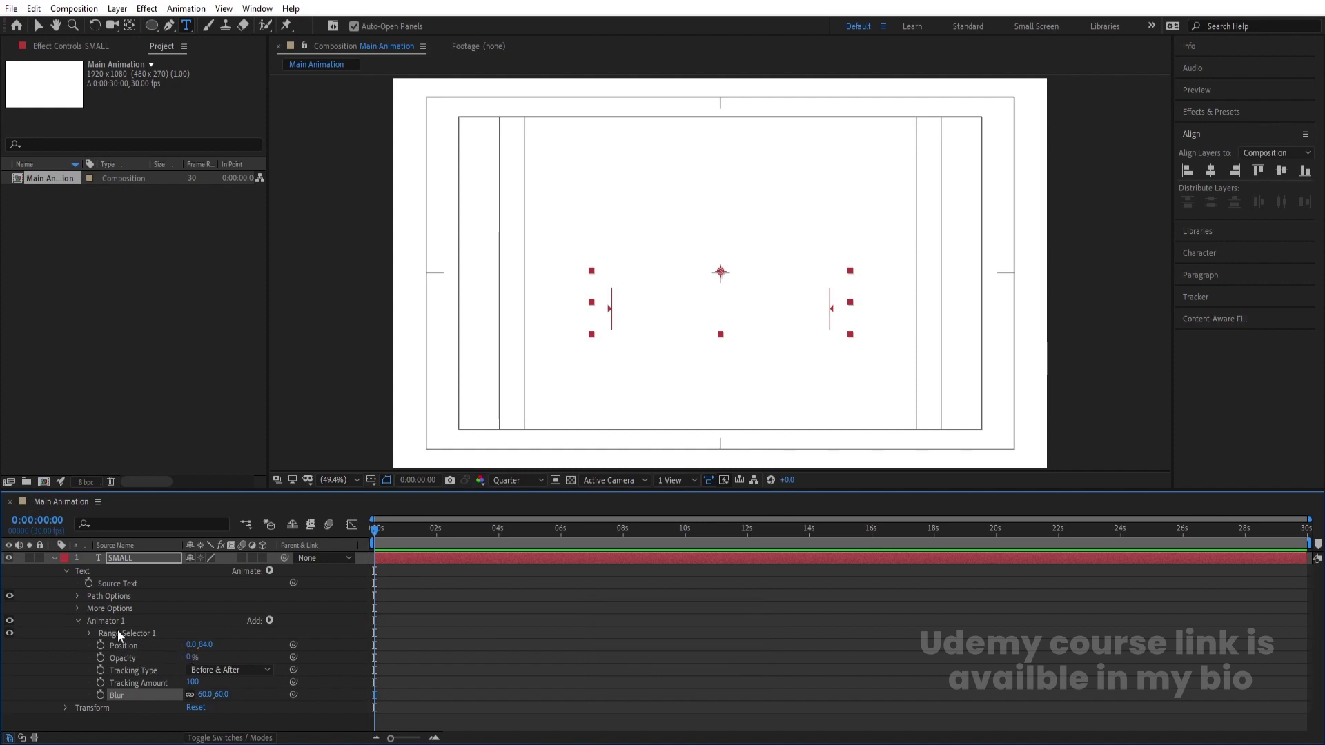
pyautogui.click(123, 635)
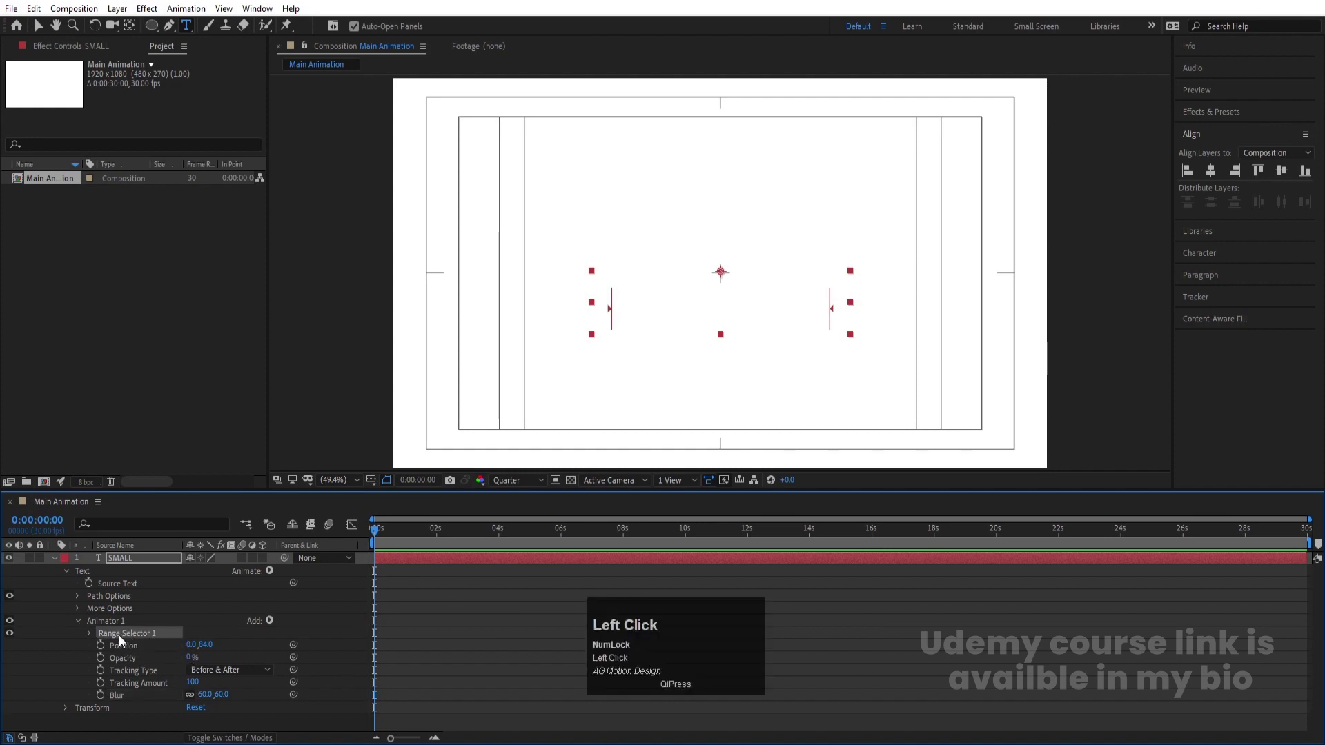
# Keyframe Range Selector Start from 0% to 100% over about one second to reveal the letters.
pyautogui.click(93, 635)
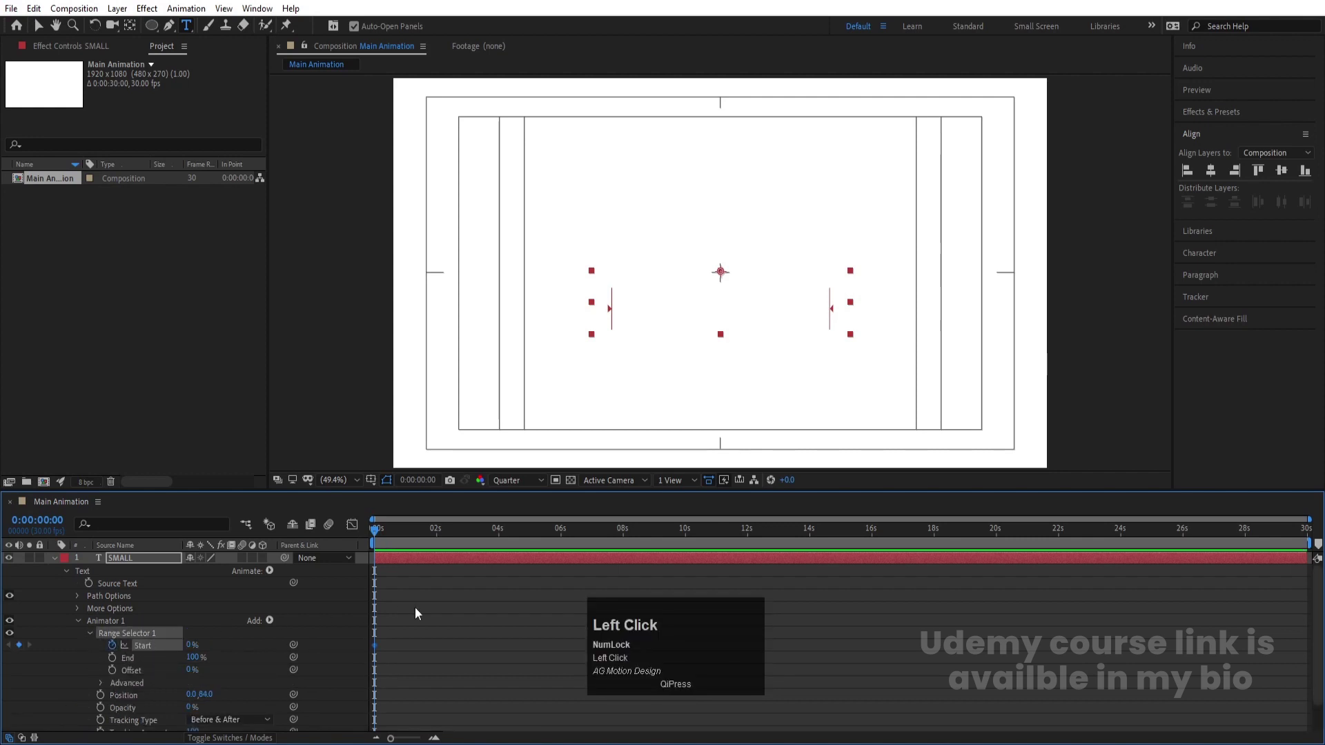
pyautogui.press('=')
pyautogui.press('=')
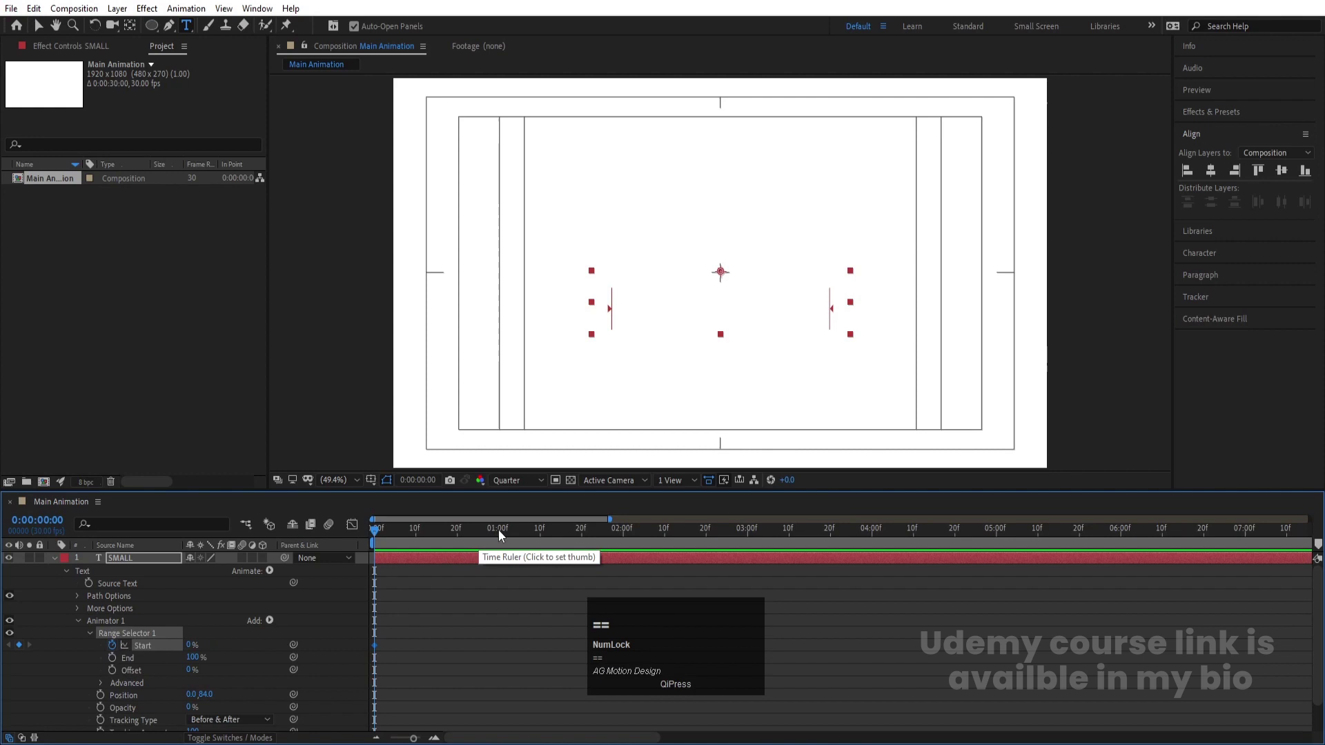
pyautogui.moveTo(503, 536); pyautogui.dragTo(318, 606)
pyautogui.press('F9')
pyautogui.moveTo(359, 534); pyautogui.dragTo(359, 527)
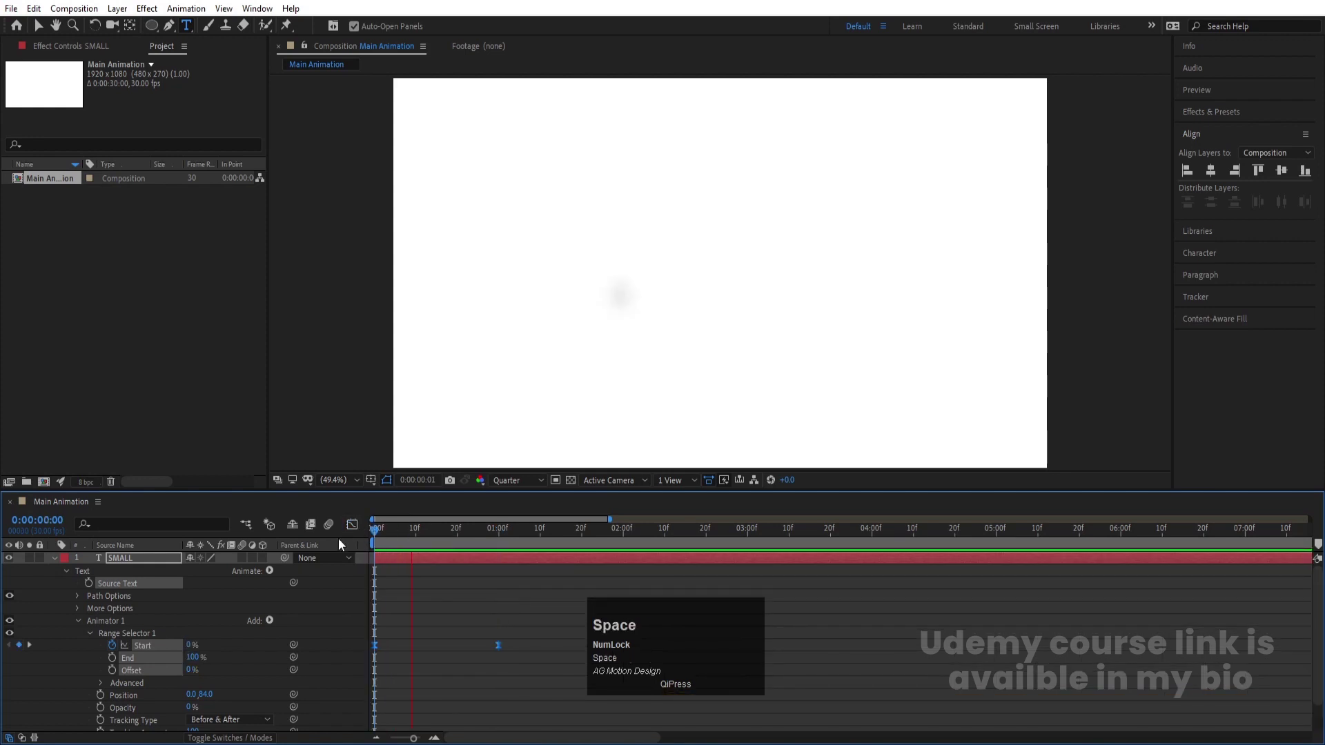
pyautogui.press('space')
# Apply Easy Ease to the Start keyframes, refine them in the Graph Editor and preview the reveal.
pyautogui.click(489, 599)
pyautogui.press('space')
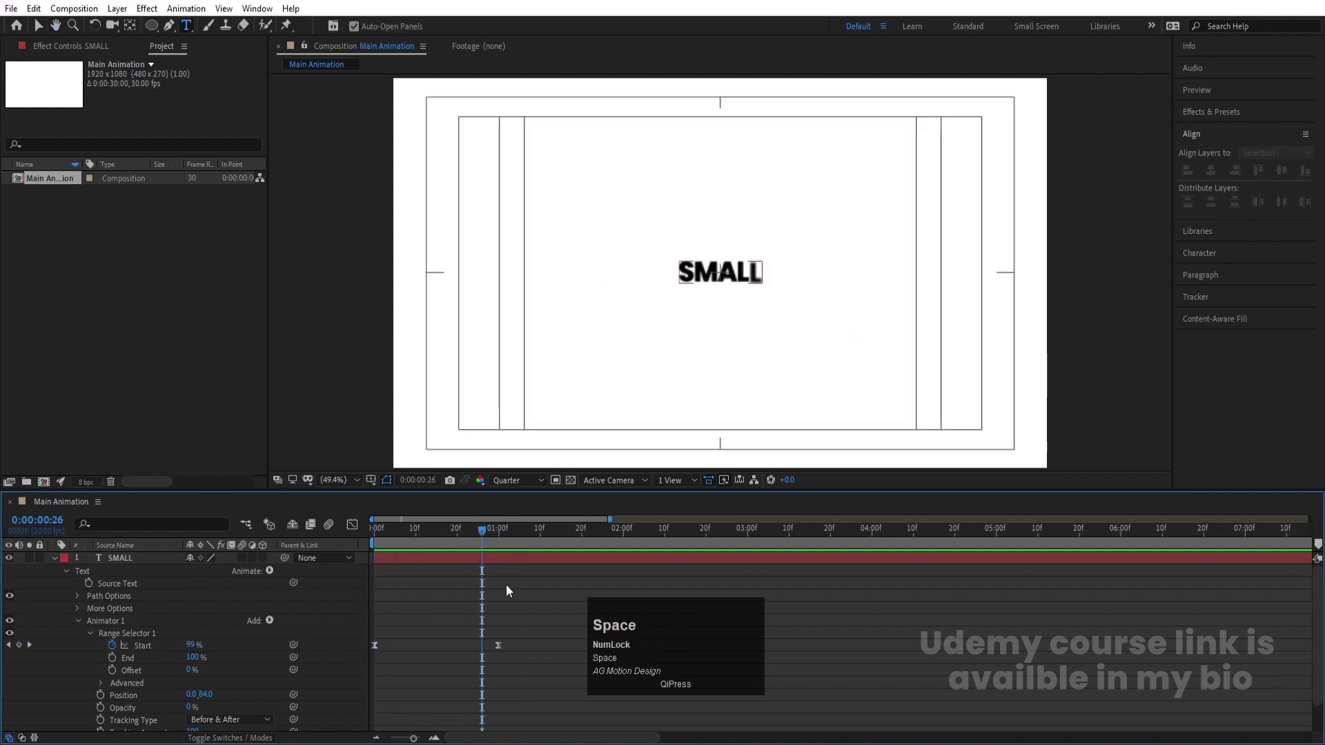
pyautogui.moveTo(542, 678); pyautogui.dragTo(373, 574)
pyautogui.press('F9')
pyautogui.click(360, 531)
pyautogui.press('=')
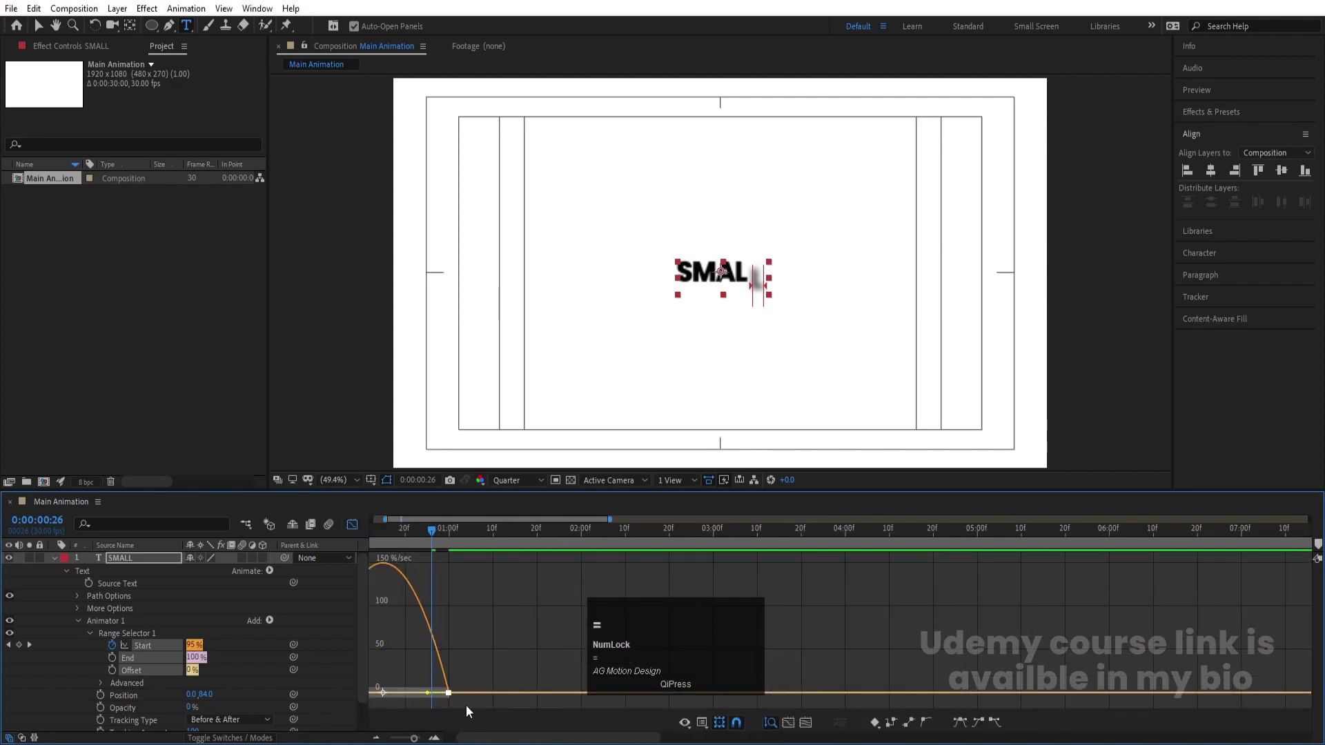
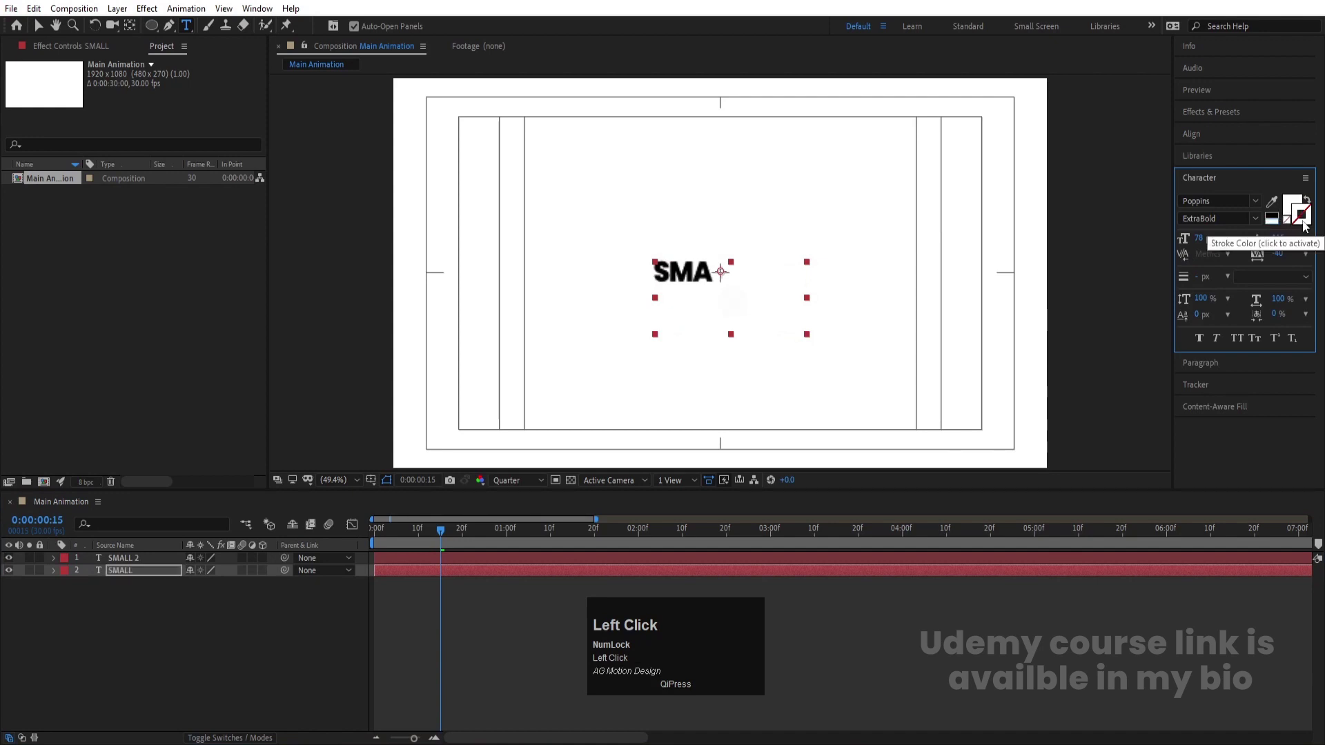
# Shift the duplicated SMALL 2 layer to start a few frames after the original SMALL.
pyautogui.click(1280, 221)
pyautogui.click(374, 537)
pyautogui.press('Page_Down')
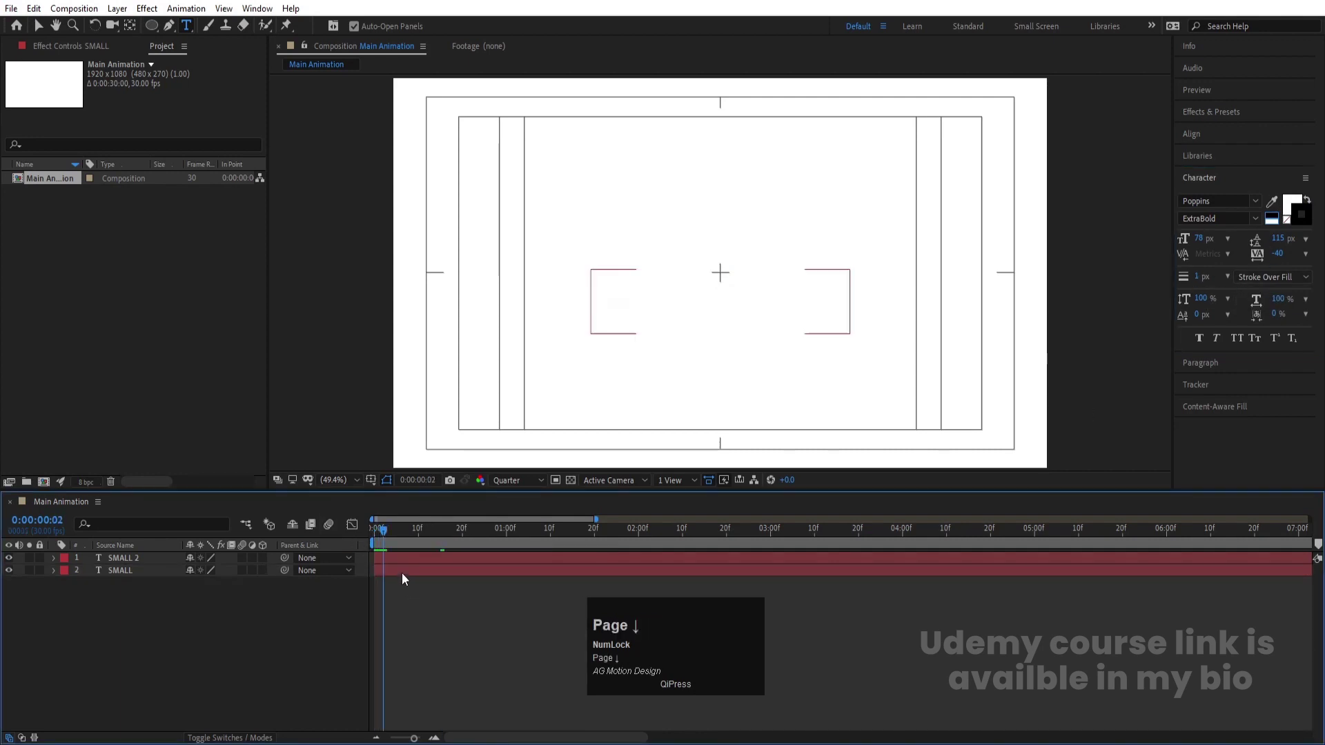
pyautogui.click(401, 564)
pyautogui.press('[')
pyautogui.press('space')
pyautogui.click(391, 539)
pyautogui.press('=')
pyautogui.press('=')
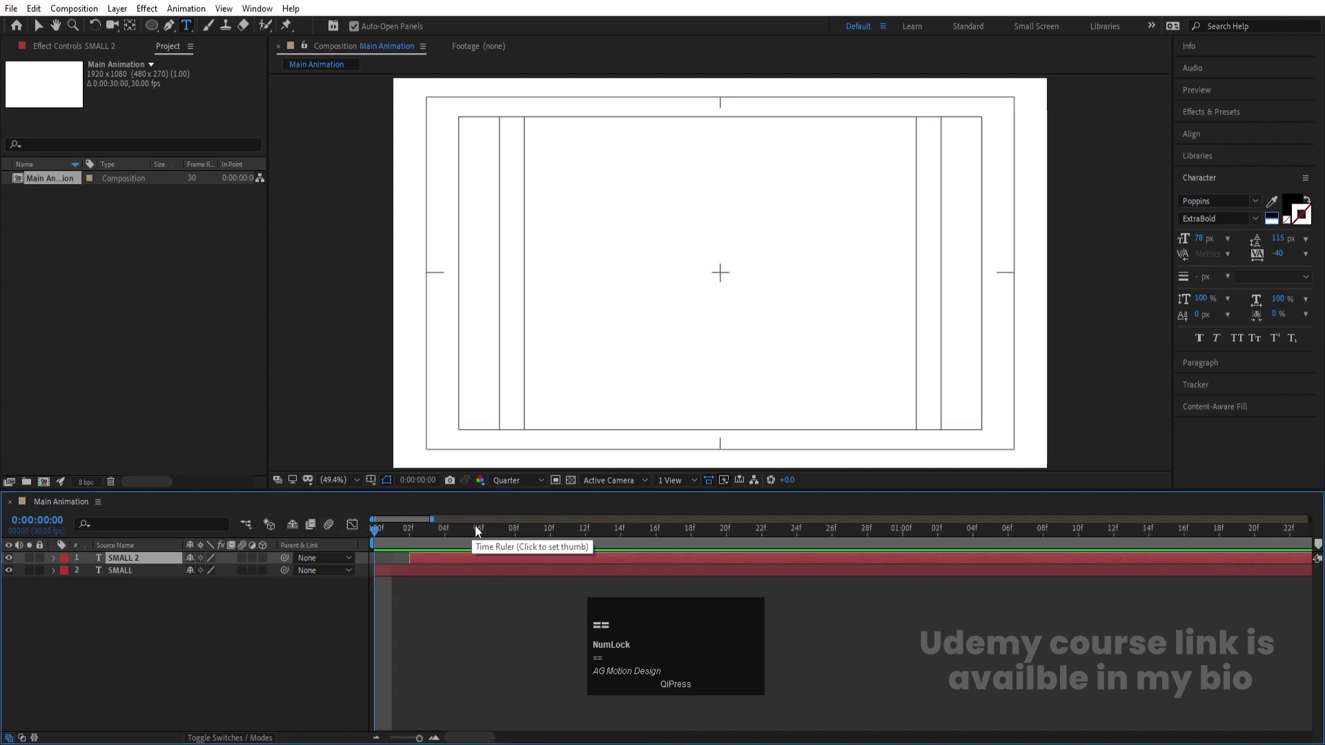
pyautogui.click(479, 531)
pyautogui.press('[')
pyautogui.press('space')
pyautogui.click(472, 534)
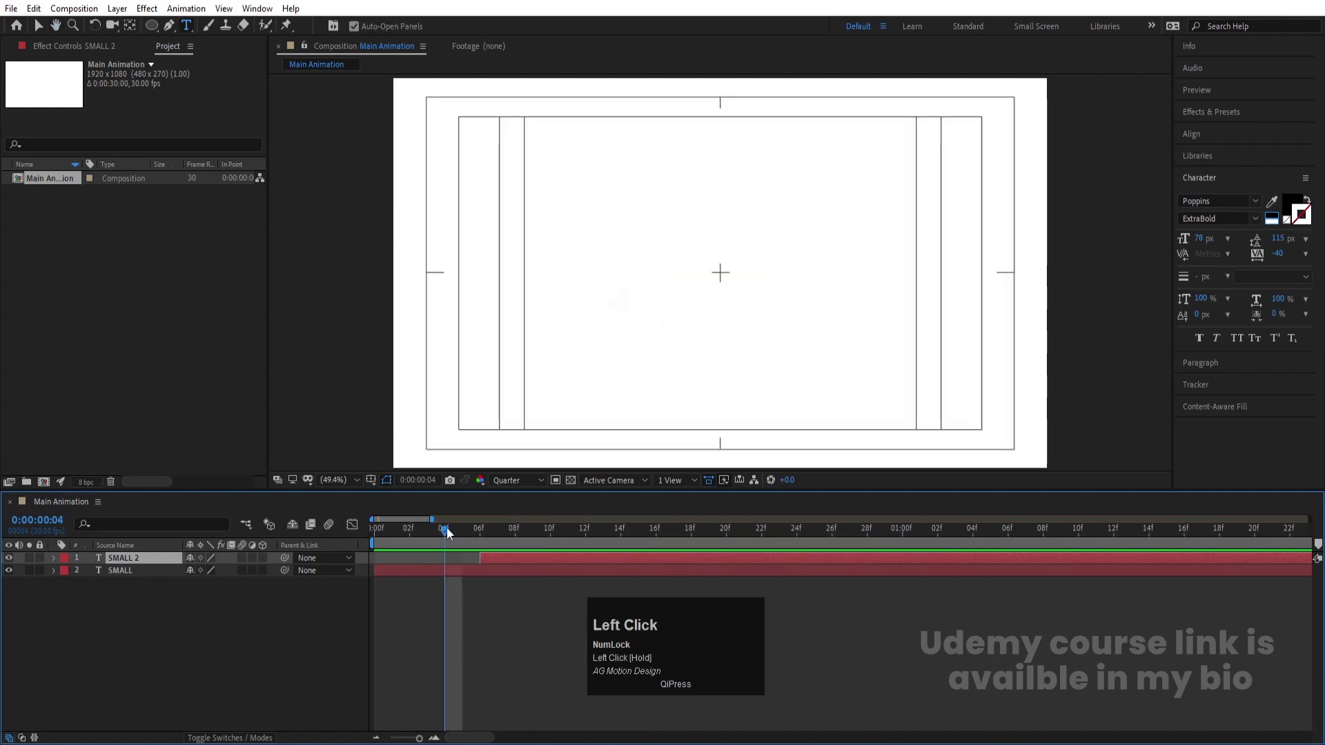
pyautogui.press('[')
pyautogui.press('space')
# Reveal SMALL 2's Position at 960, 535.7 and set the viewer resolution to Full.
pyautogui.press('-')
pyautogui.press('-')
pyautogui.press('-')
pyautogui.click(421, 632)
pyautogui.press('space')
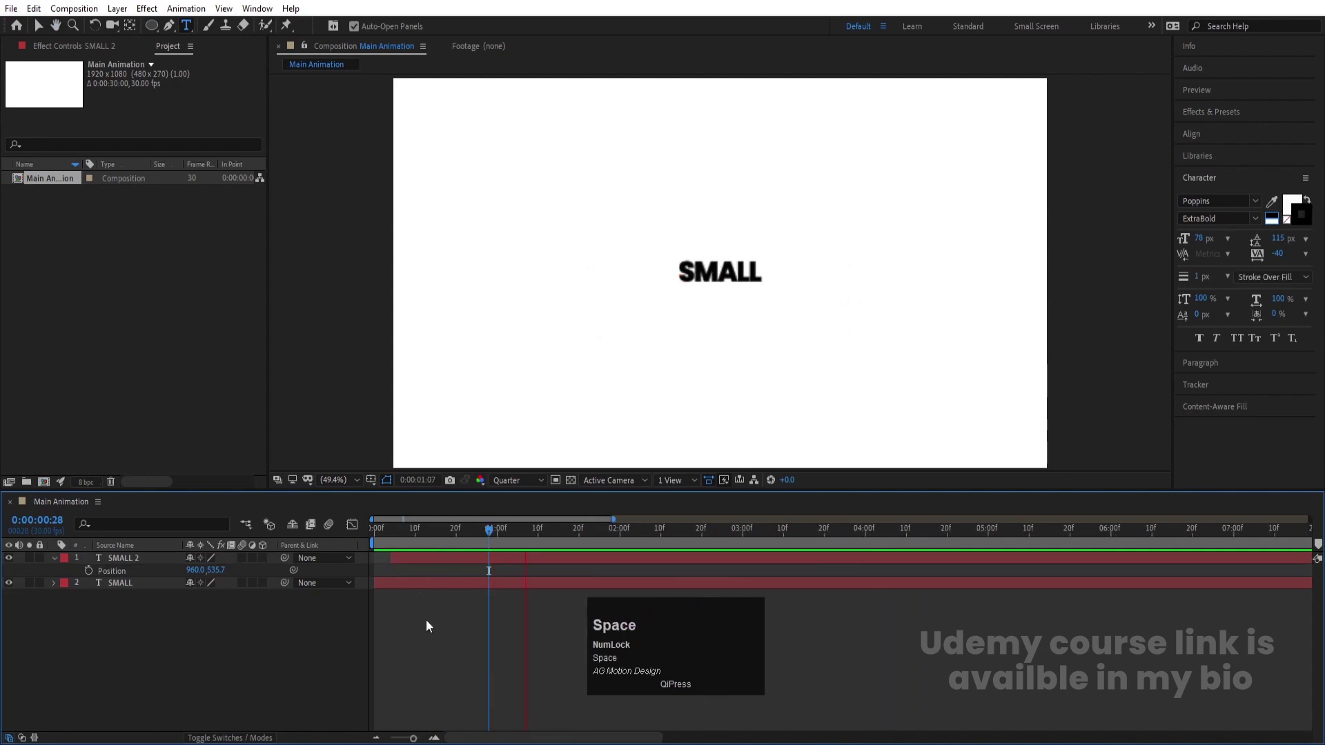
pyautogui.click(458, 585)
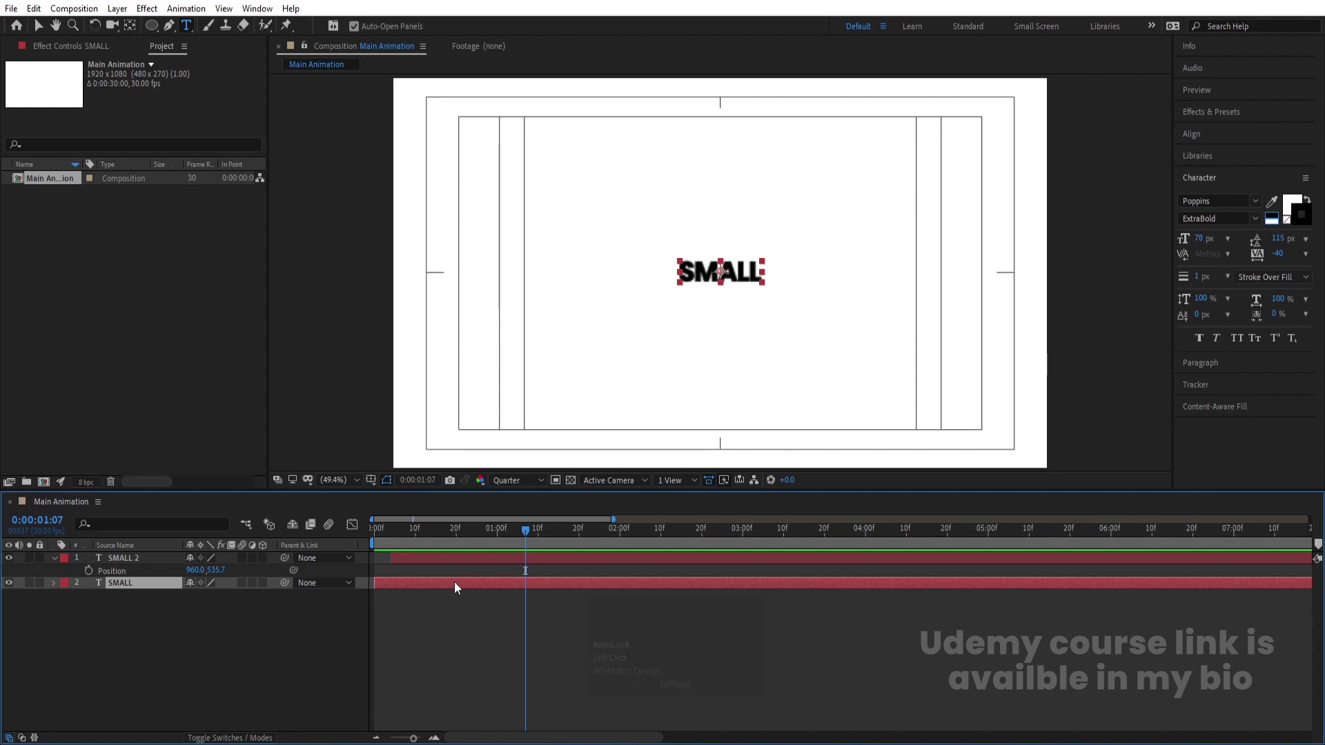
pyautogui.press('alt+]')
pyautogui.press('space')
pyautogui.click(474, 623)
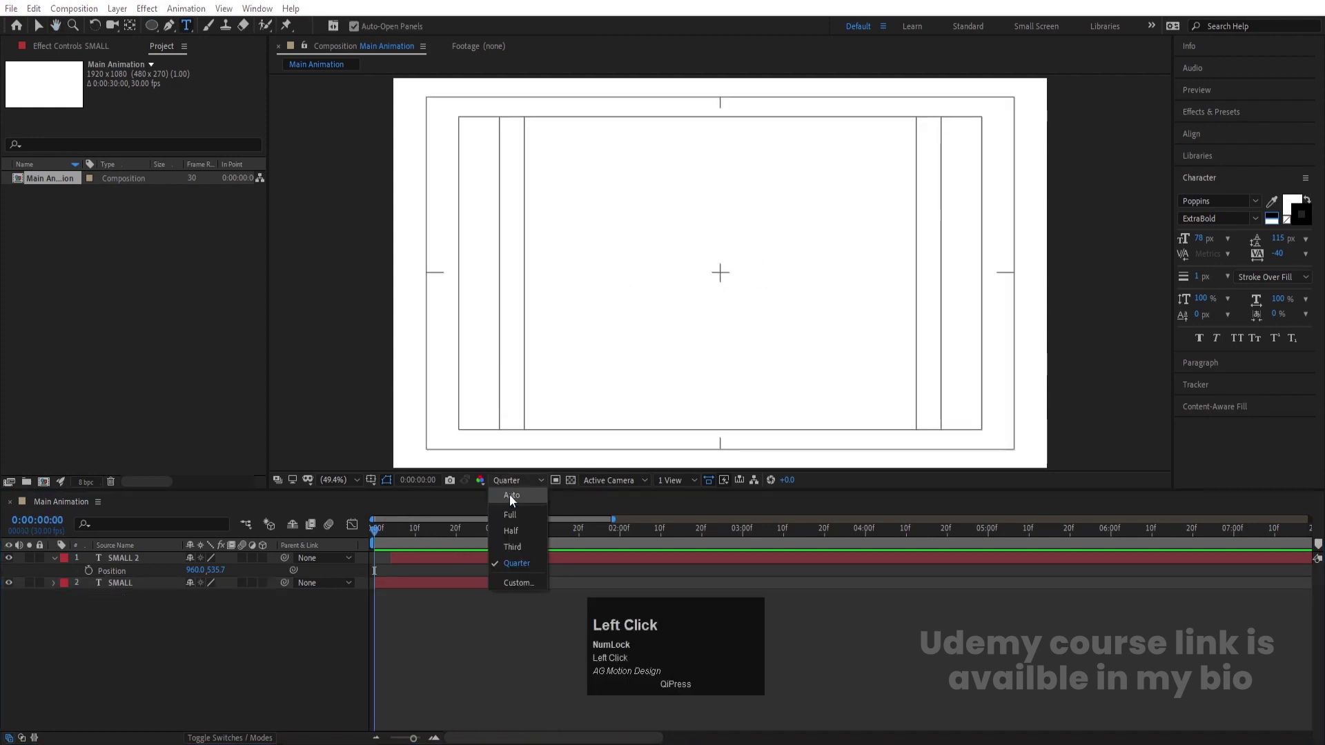
pyautogui.press('space')
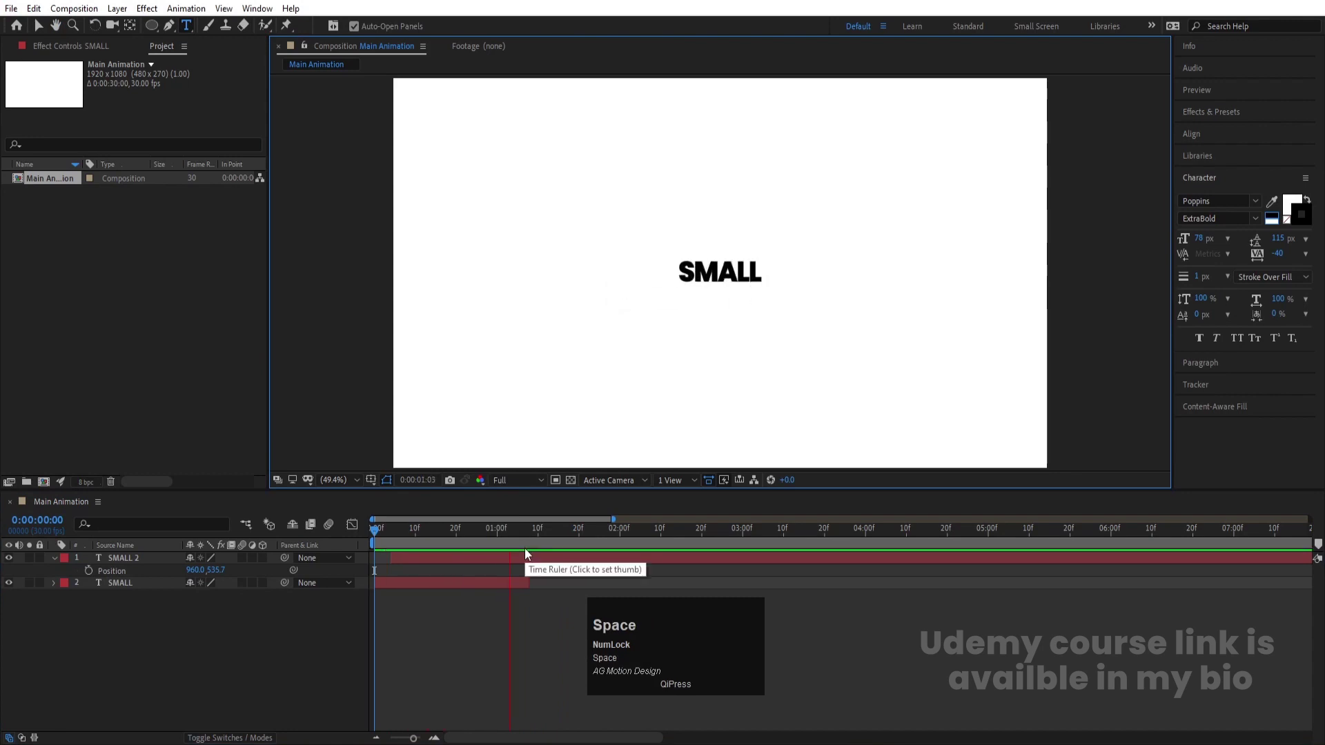
# Keyframe SMALL 2's Position and Rotation just past one second, rotating it to 90° and sliding it left.
pyautogui.moveTo(535, 535); pyautogui.dragTo(544, 562)
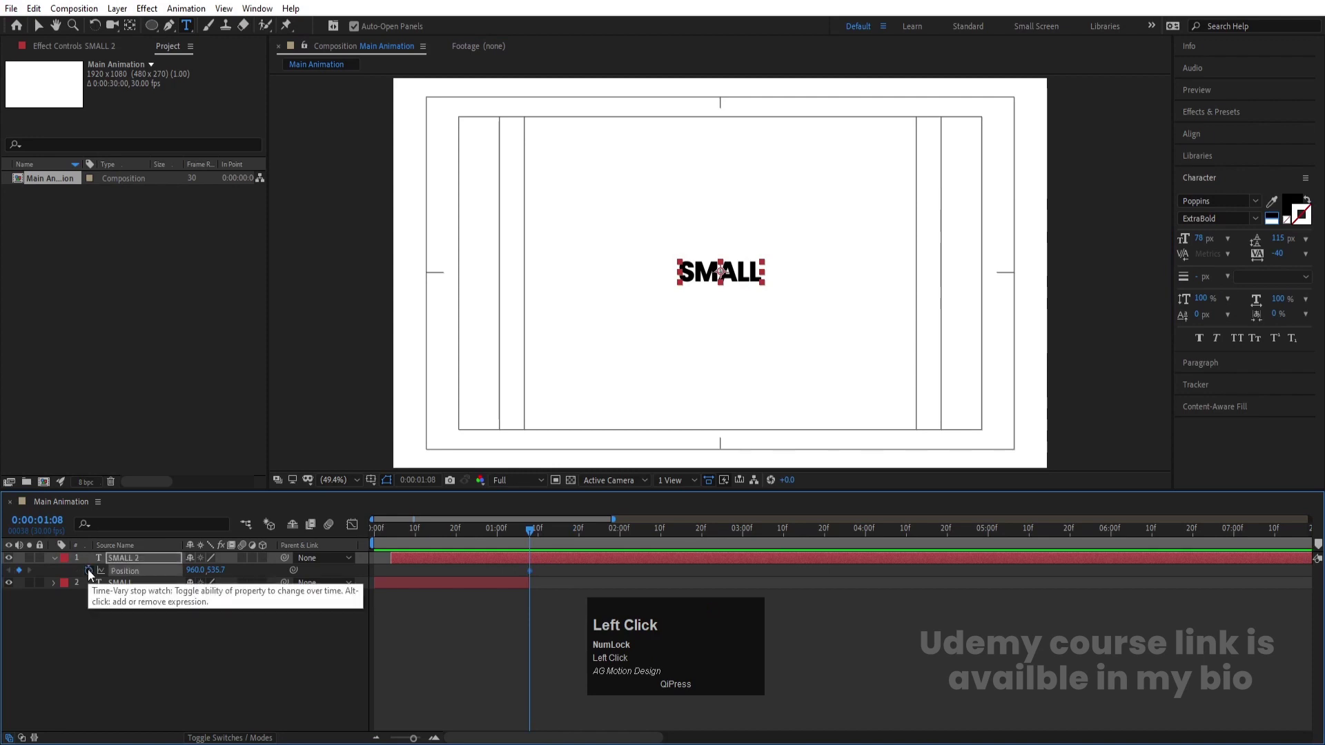
pyautogui.press('r')
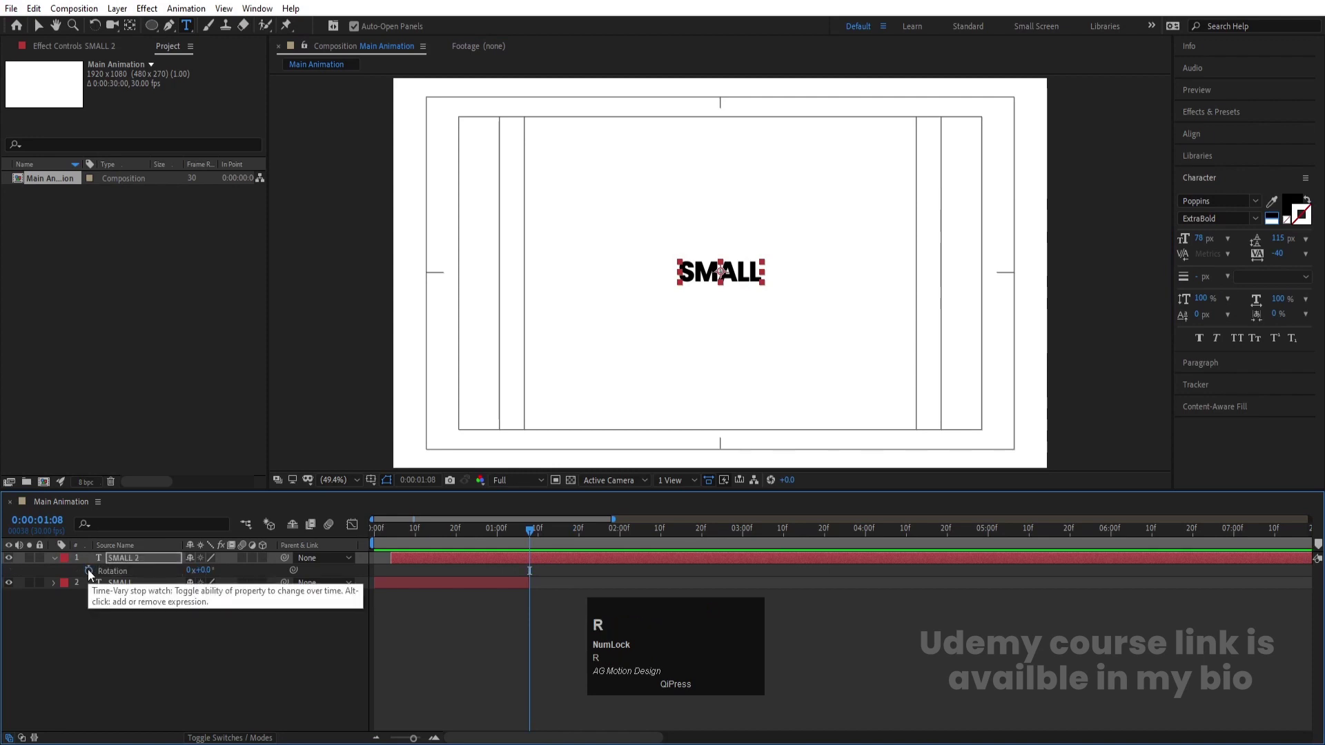
pyautogui.click(92, 572)
pyautogui.press('u')
pyautogui.moveTo(624, 543); pyautogui.dragTo(217, 608)
pyautogui.press('Return')
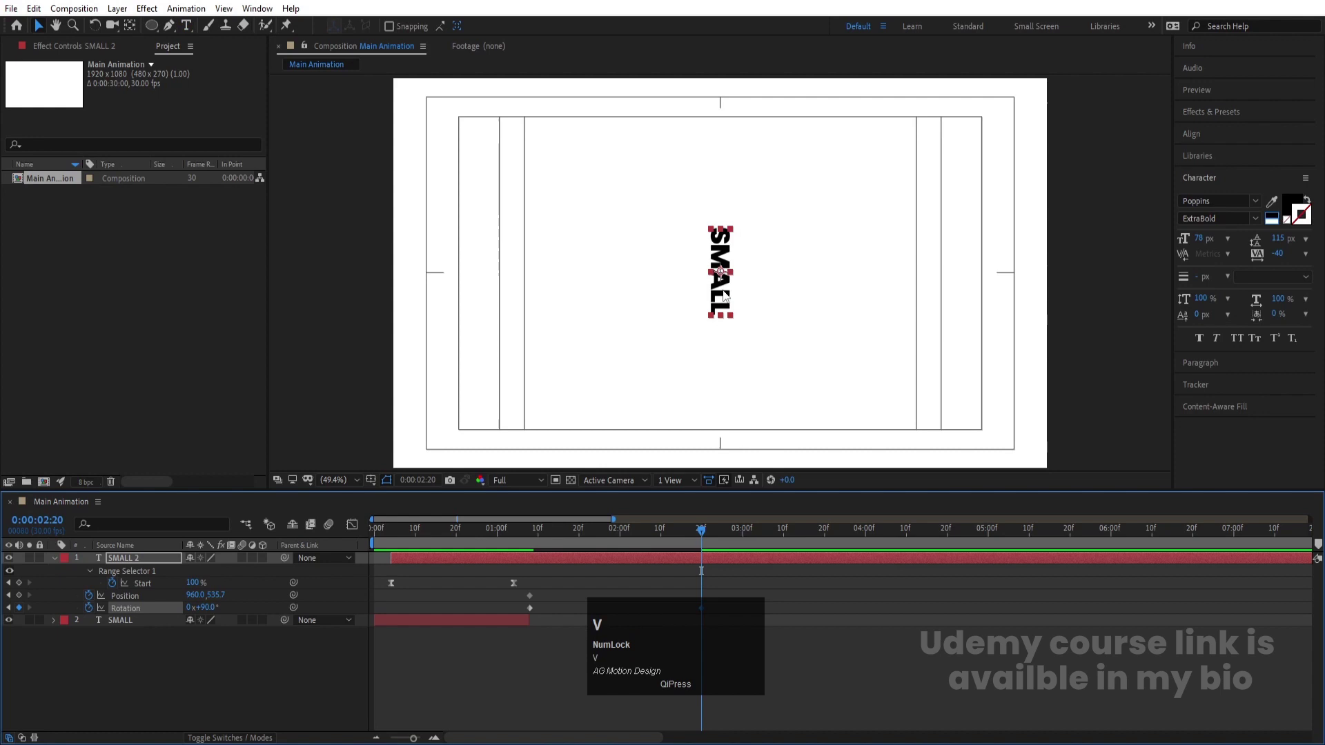
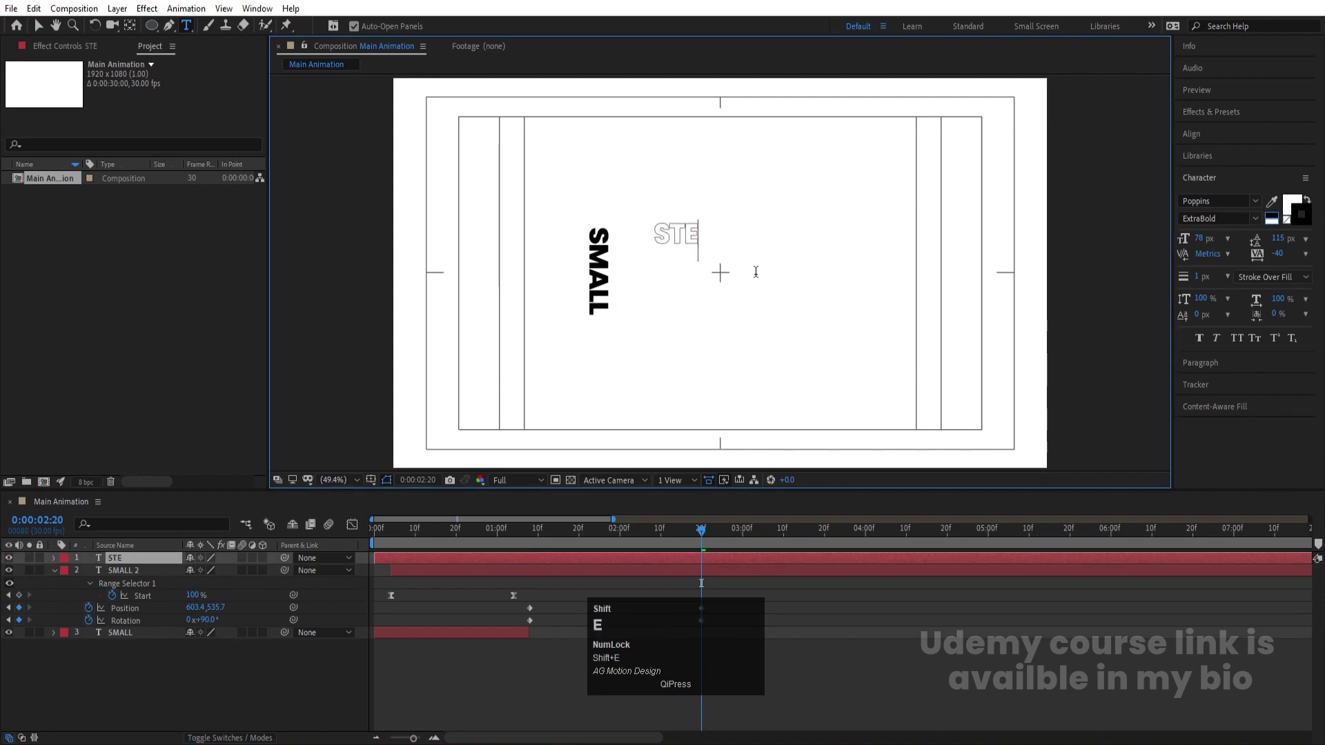
# Create an outlined STEP text layer and align it beside the vertical SMALL.
pyautogui.press('shift+p')
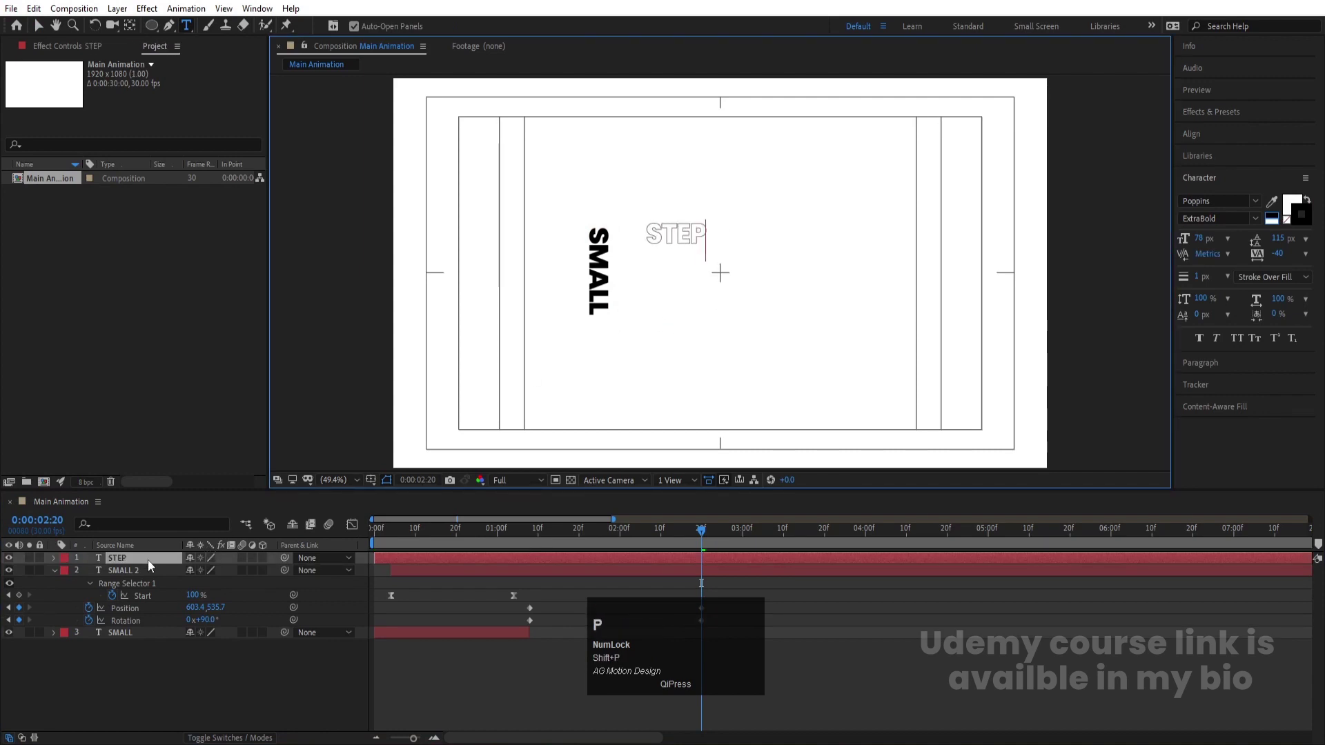
pyautogui.click(129, 561)
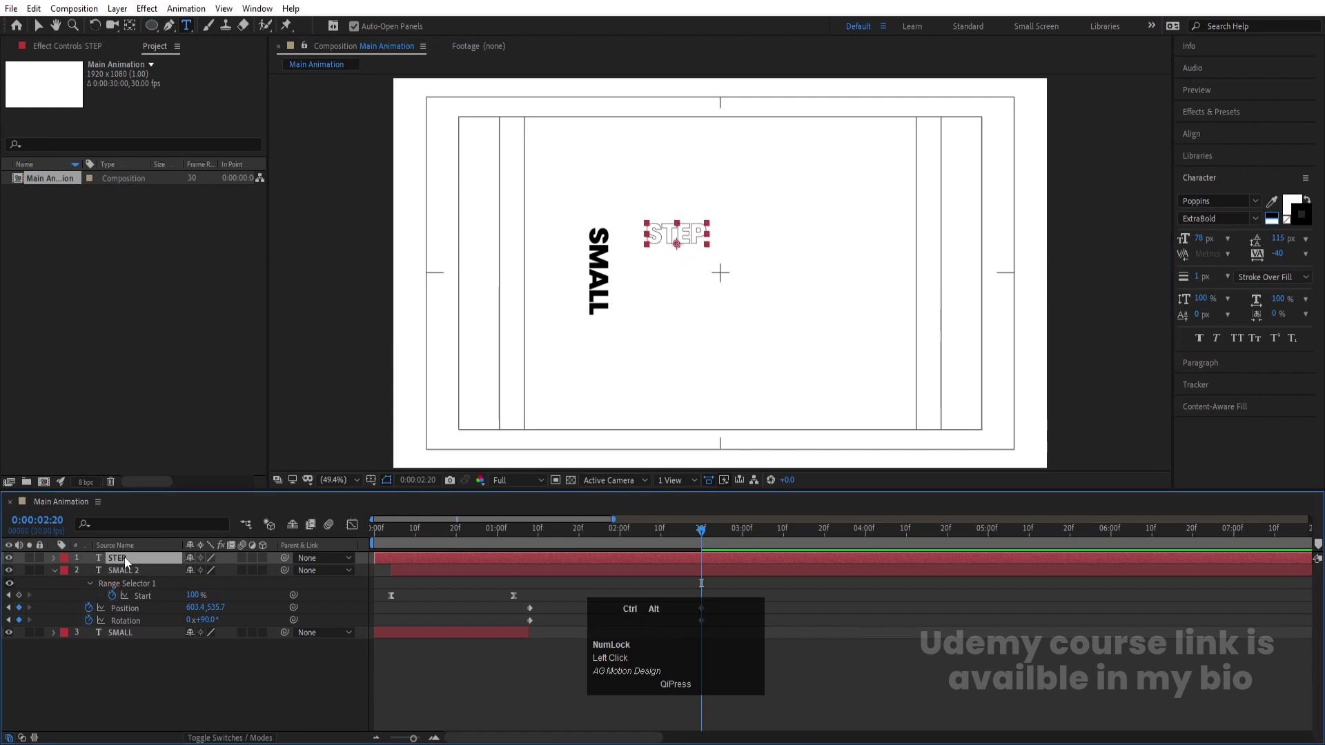
pyautogui.press('ctrl+alt+Home')
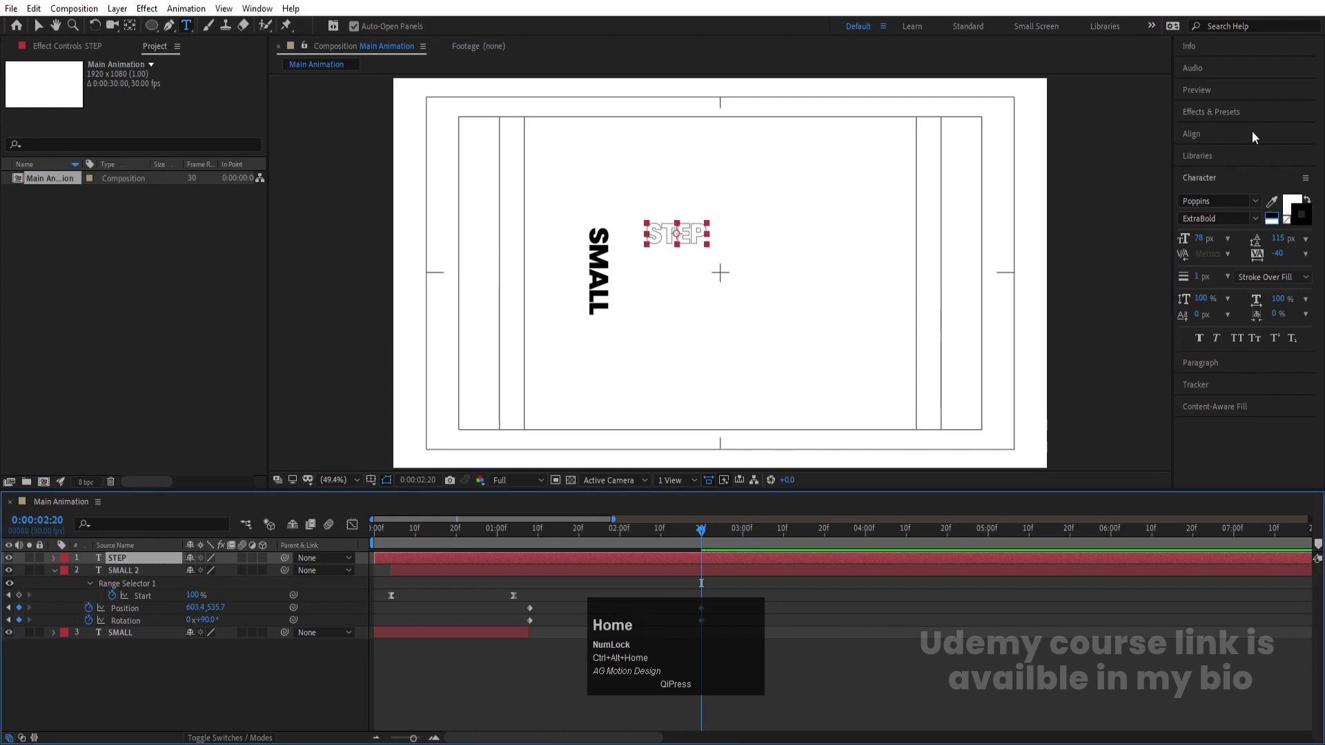
pyautogui.click(1202, 144)
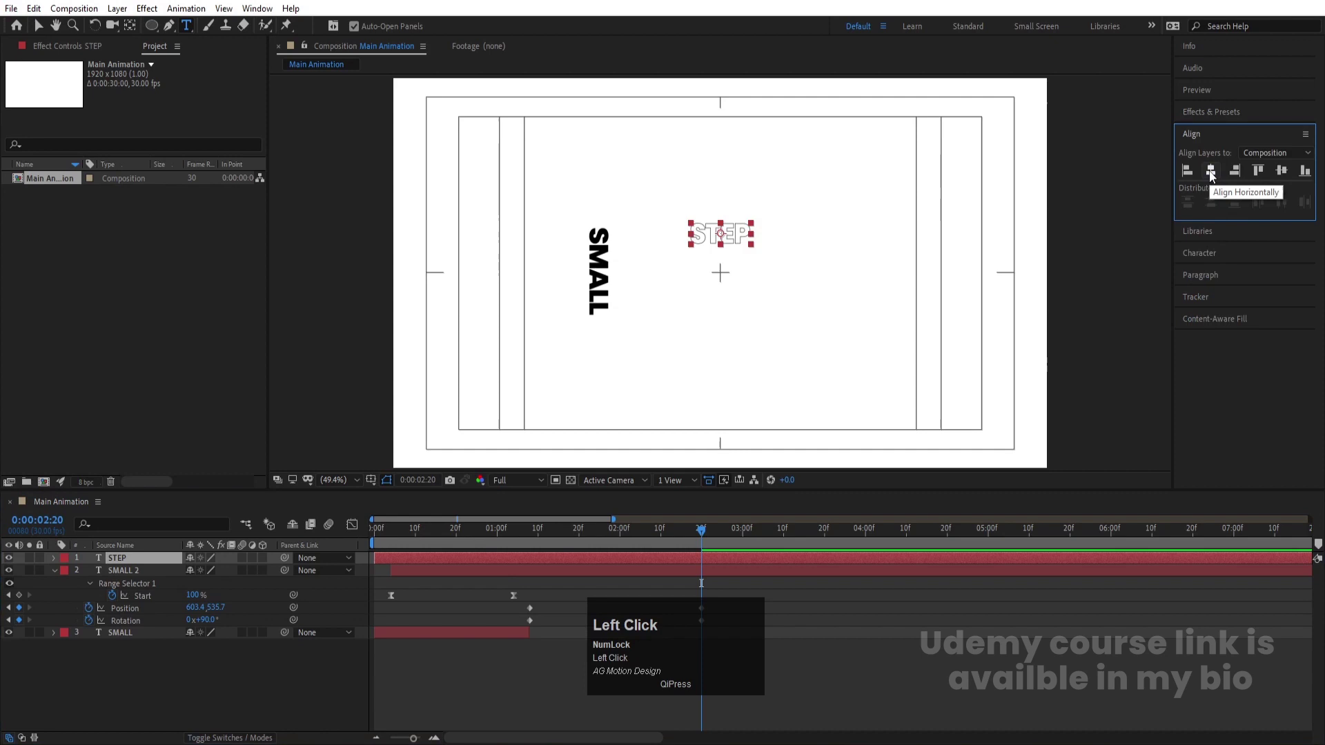
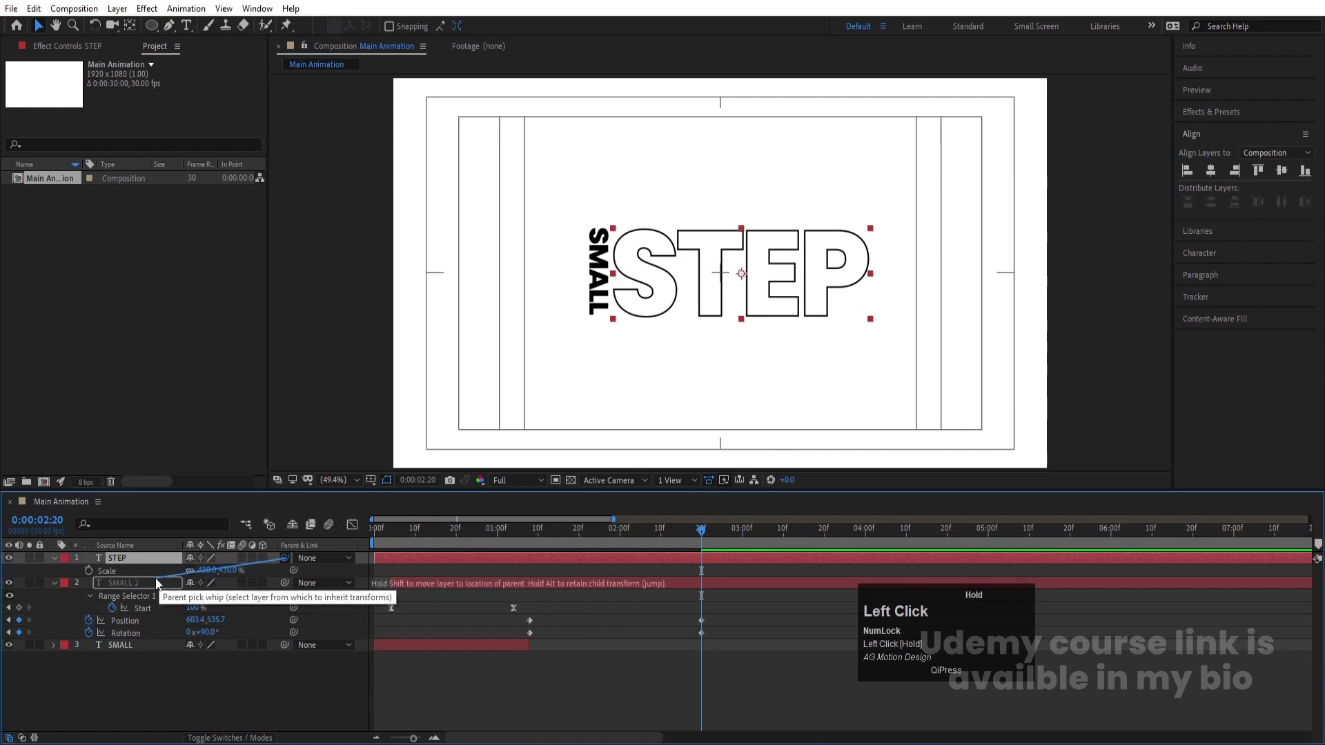
# Scale STEP to 430% and parent it to the SMALL 2 layer.
pyautogui.press('space')
pyautogui.moveTo(748, 577); pyautogui.dragTo(213, 35)
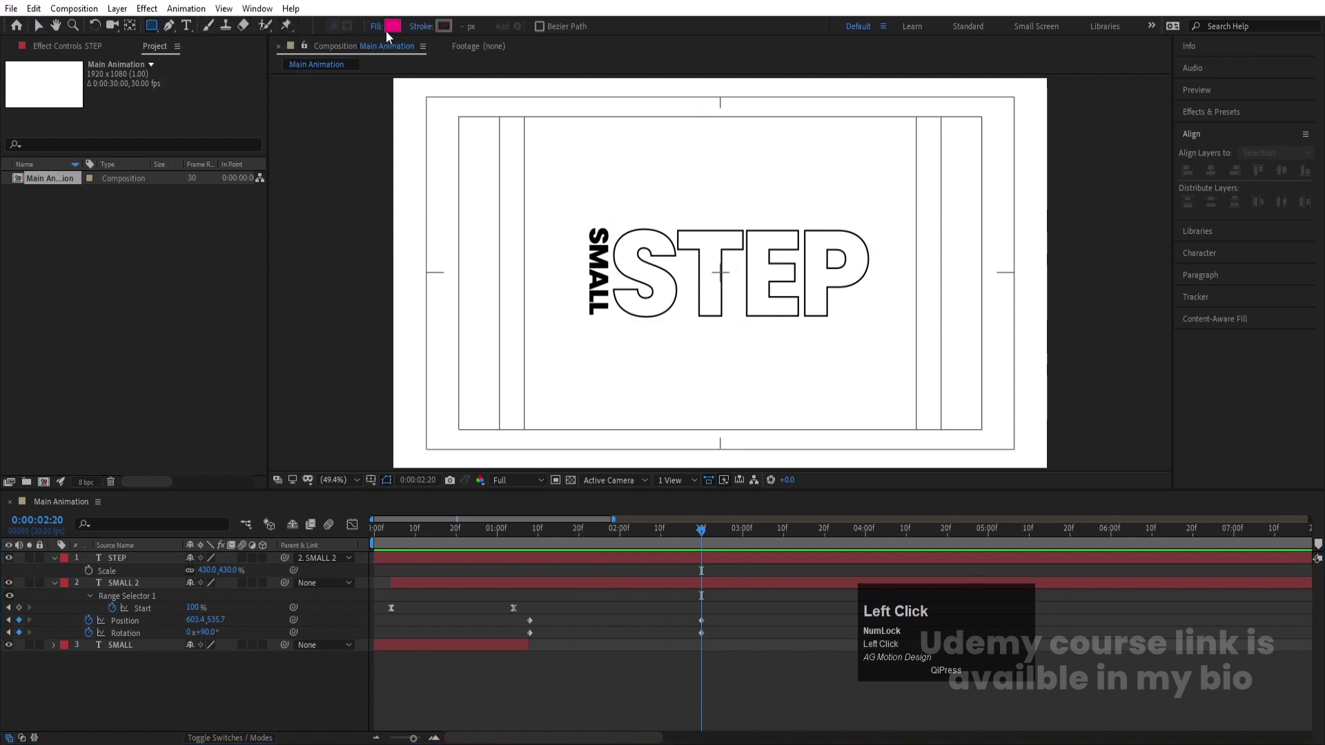
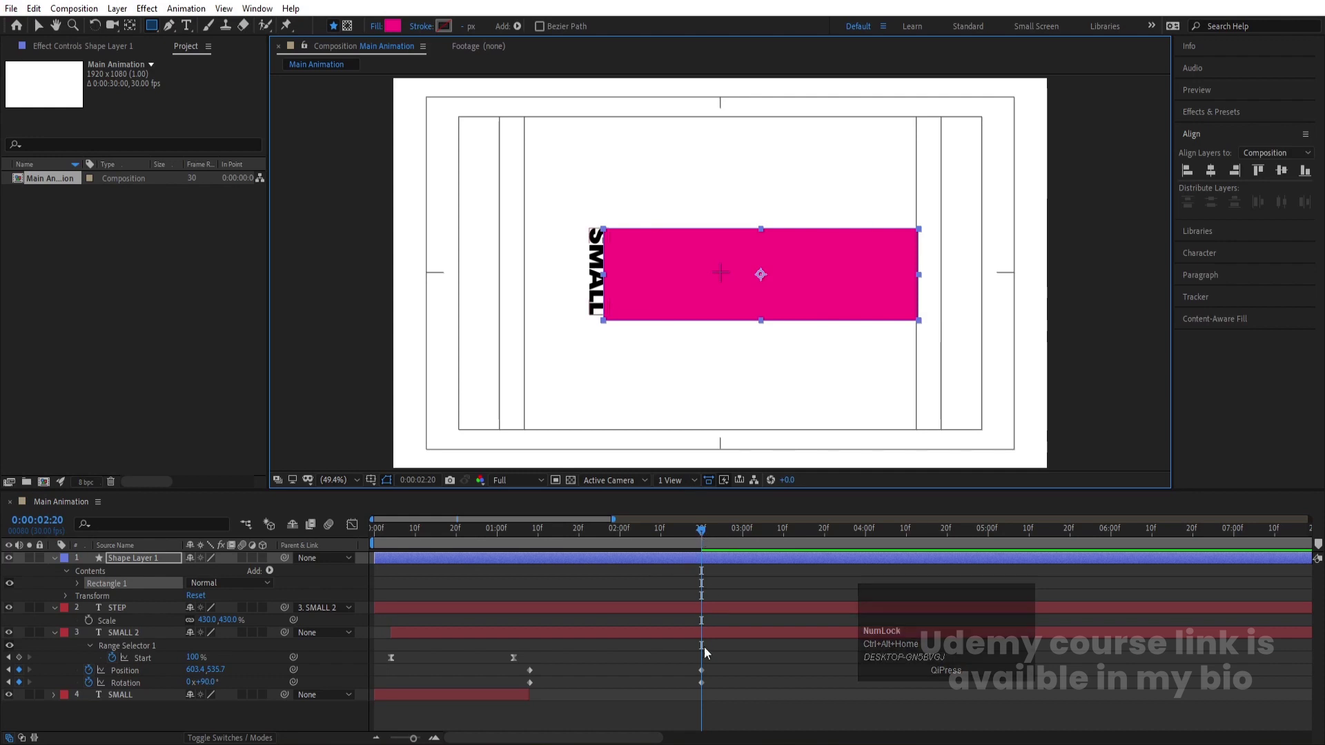
# Parent the rectangle Shape Layer 1 to SMALL 2 and preview SMALL turning upright.
pyautogui.moveTo(145, 564); pyautogui.dragTo(569, 575)
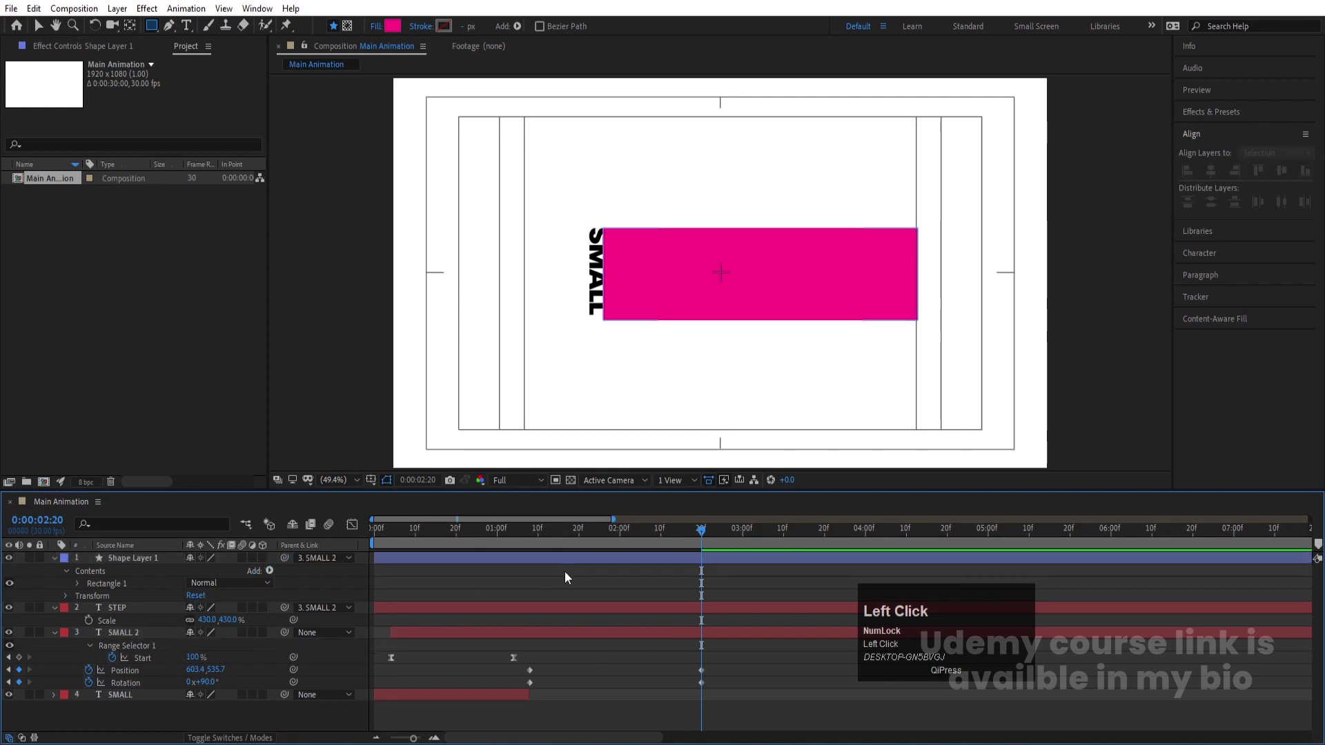
pyautogui.press('j')
pyautogui.moveTo(735, 670); pyautogui.dragTo(532, 706)
pyautogui.press('F9')
pyautogui.click(553, 657)
pyautogui.press('space')
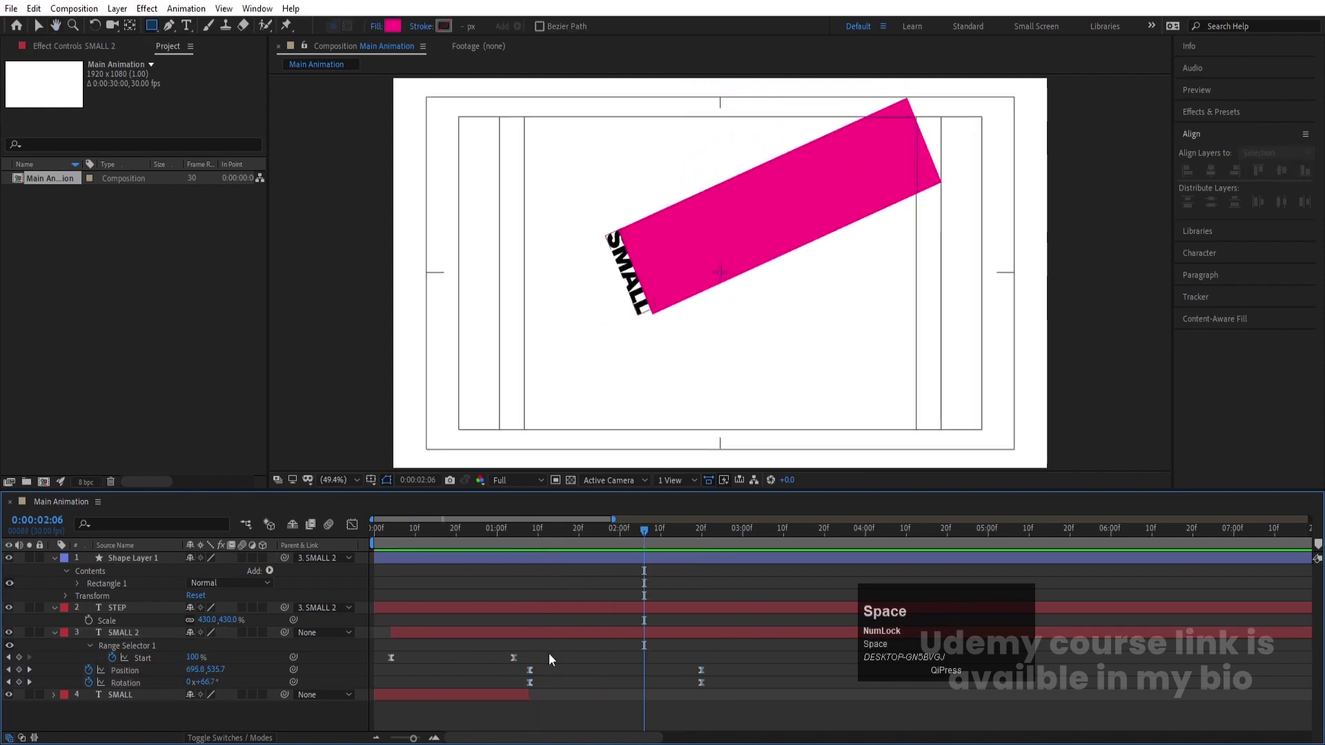
# Set STEP's track matte to Alpha so it shows only inside the rectangle.
pyautogui.press('j')
pyautogui.click(152, 610)
pyautogui.press('F4')
pyautogui.click(269, 610)
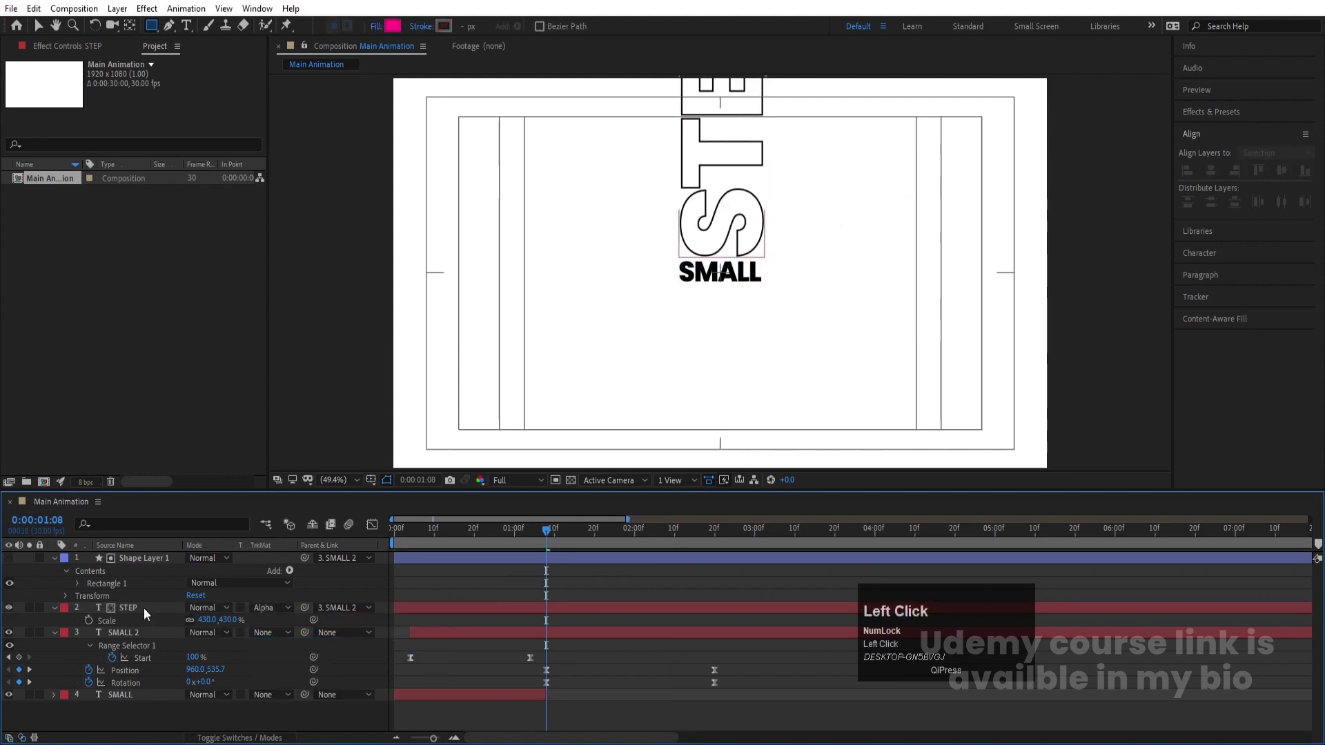
# Keyframe STEP's Position at 2:20 and 1:08 so it rises from below the matte into place.
pyautogui.press('p')
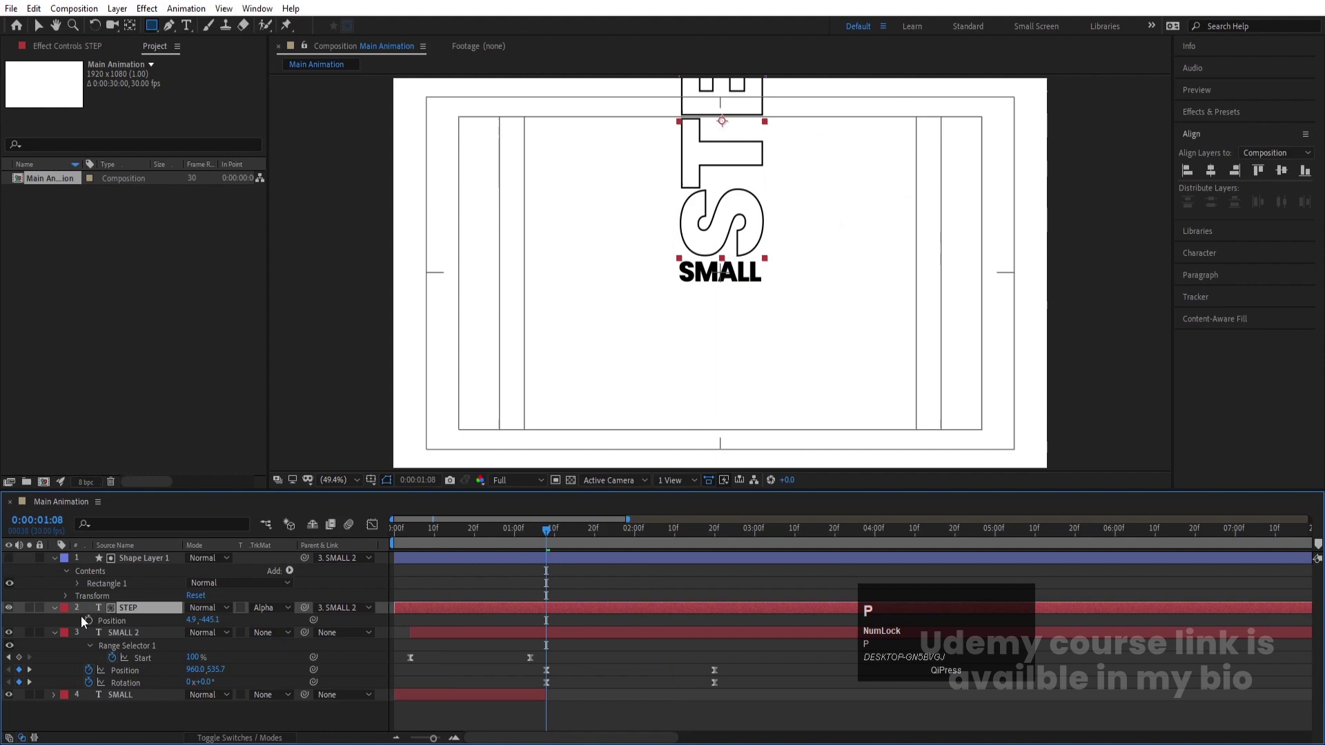
pyautogui.click(94, 626)
pyautogui.press('k')
pyautogui.click(24, 620)
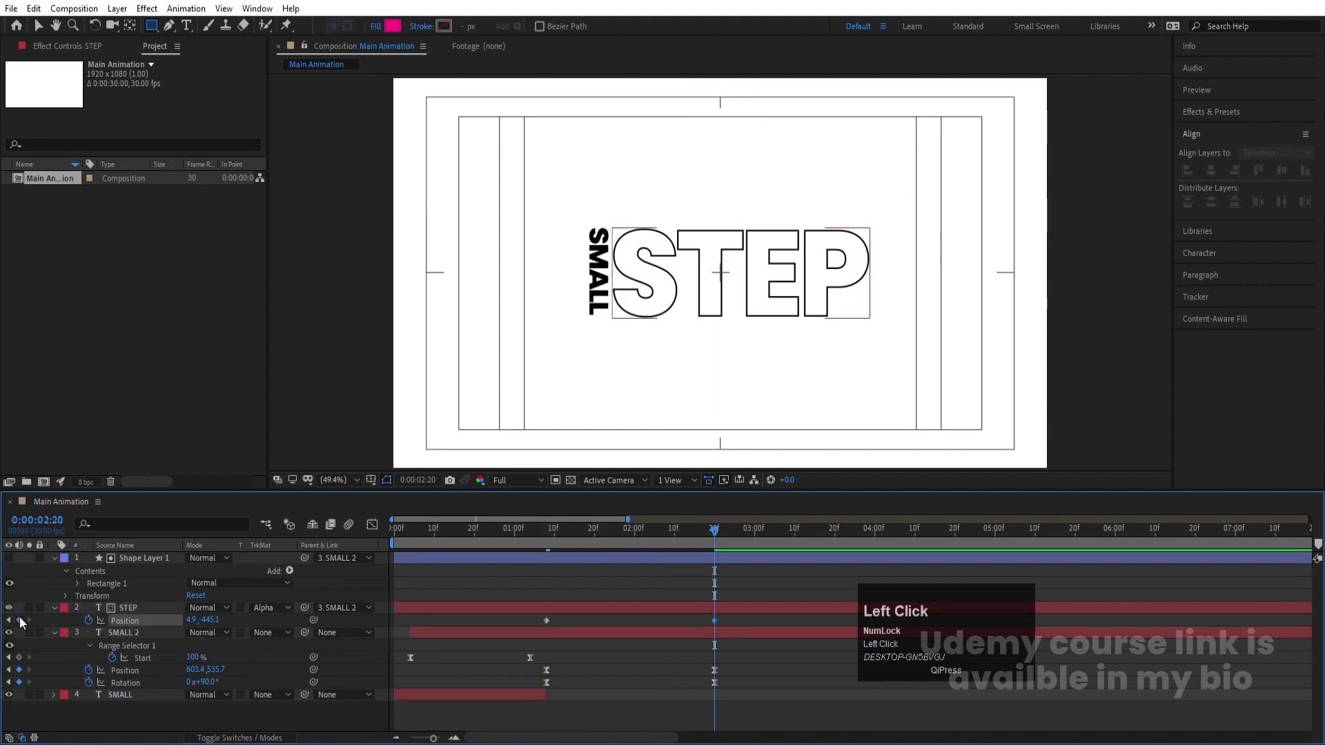
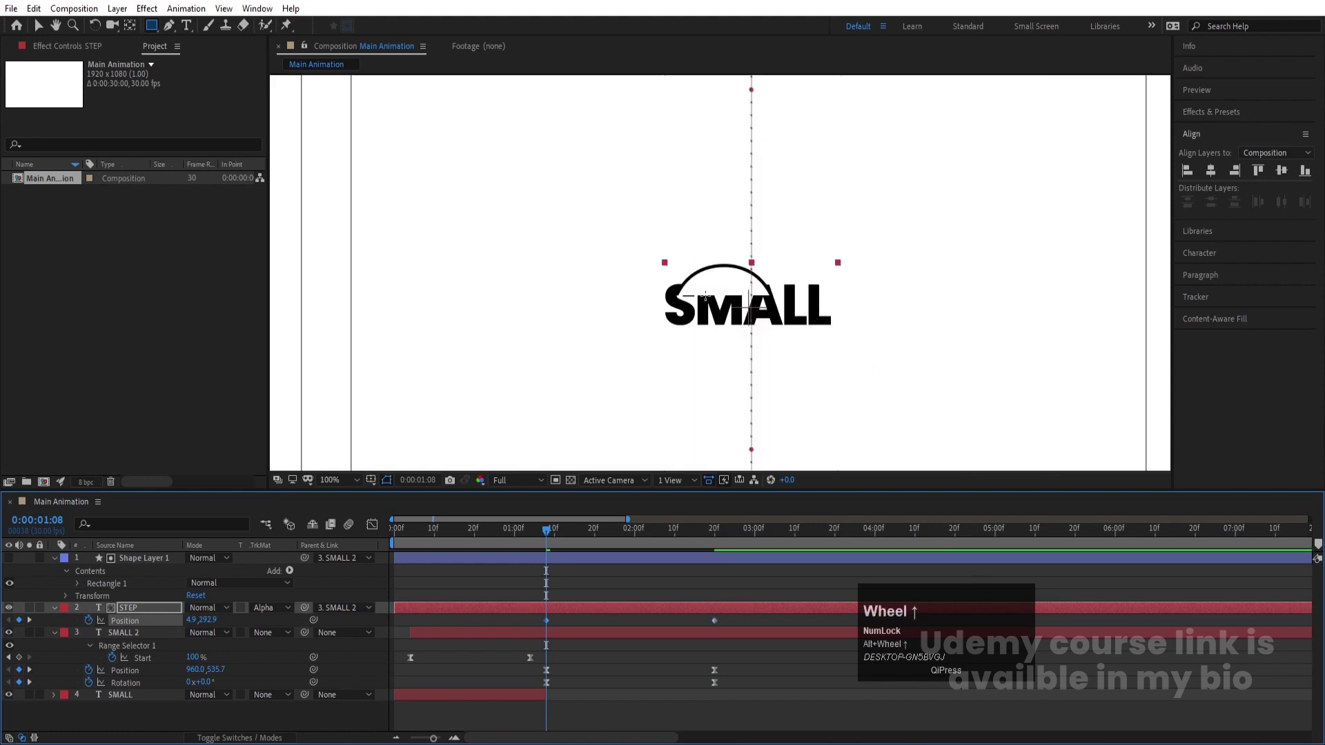
# Nudge the matte rectangle just above SMALL, ease the keyframes and fit the composition to view.
pyautogui.click(157, 568)
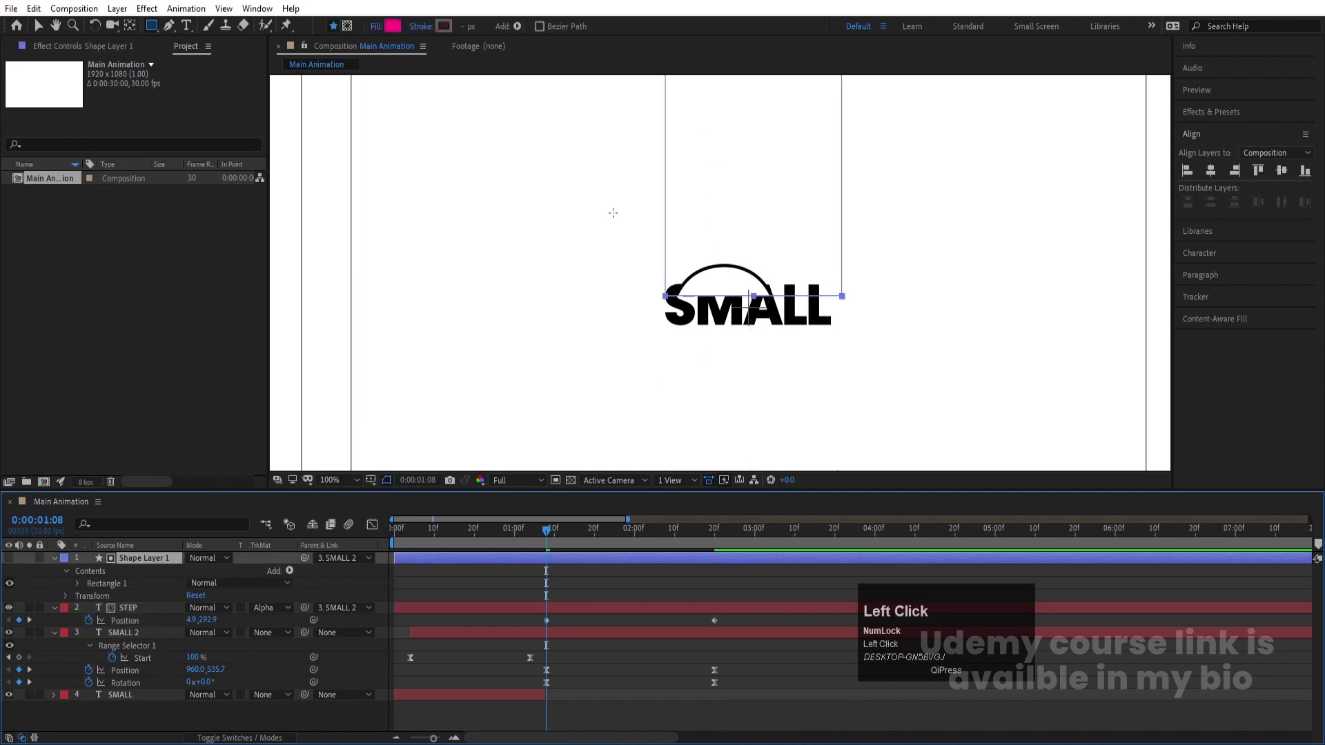
pyautogui.press('Up')
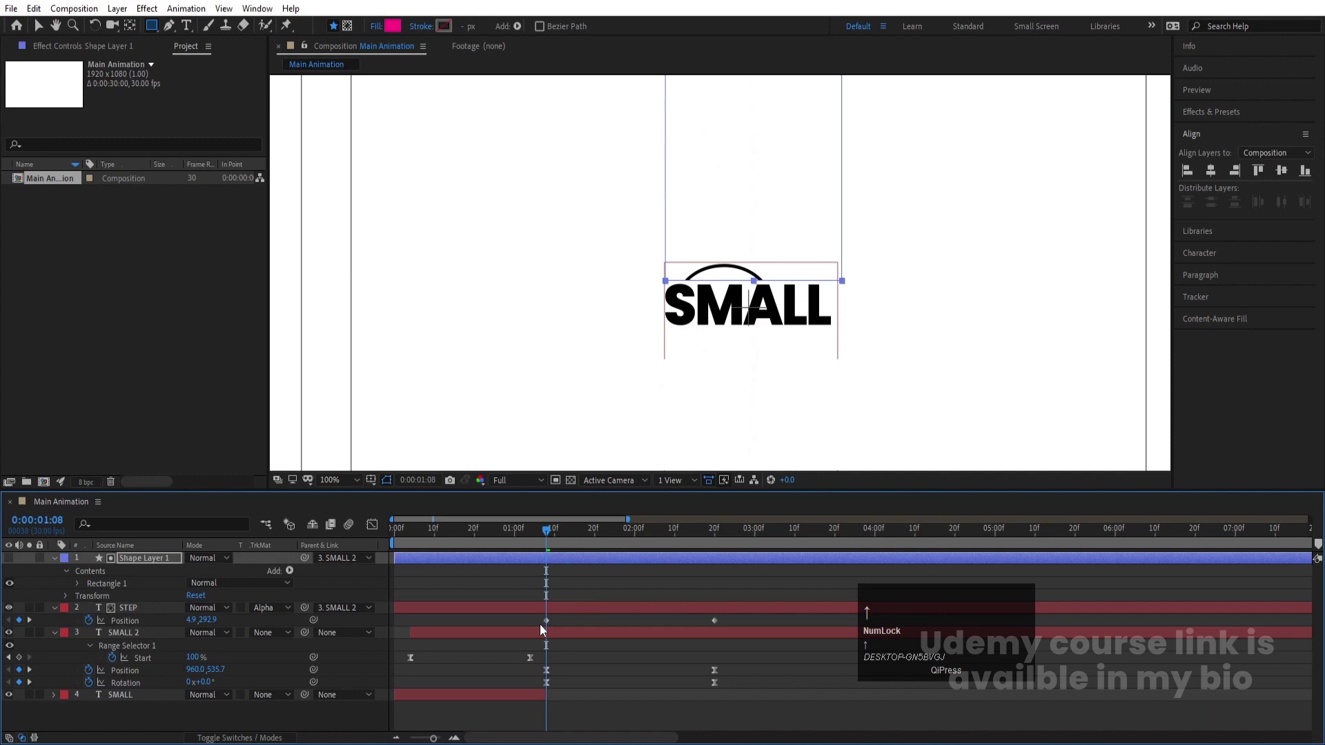
pyautogui.moveTo(543, 626); pyautogui.dragTo(742, 694)
pyautogui.press('F9')
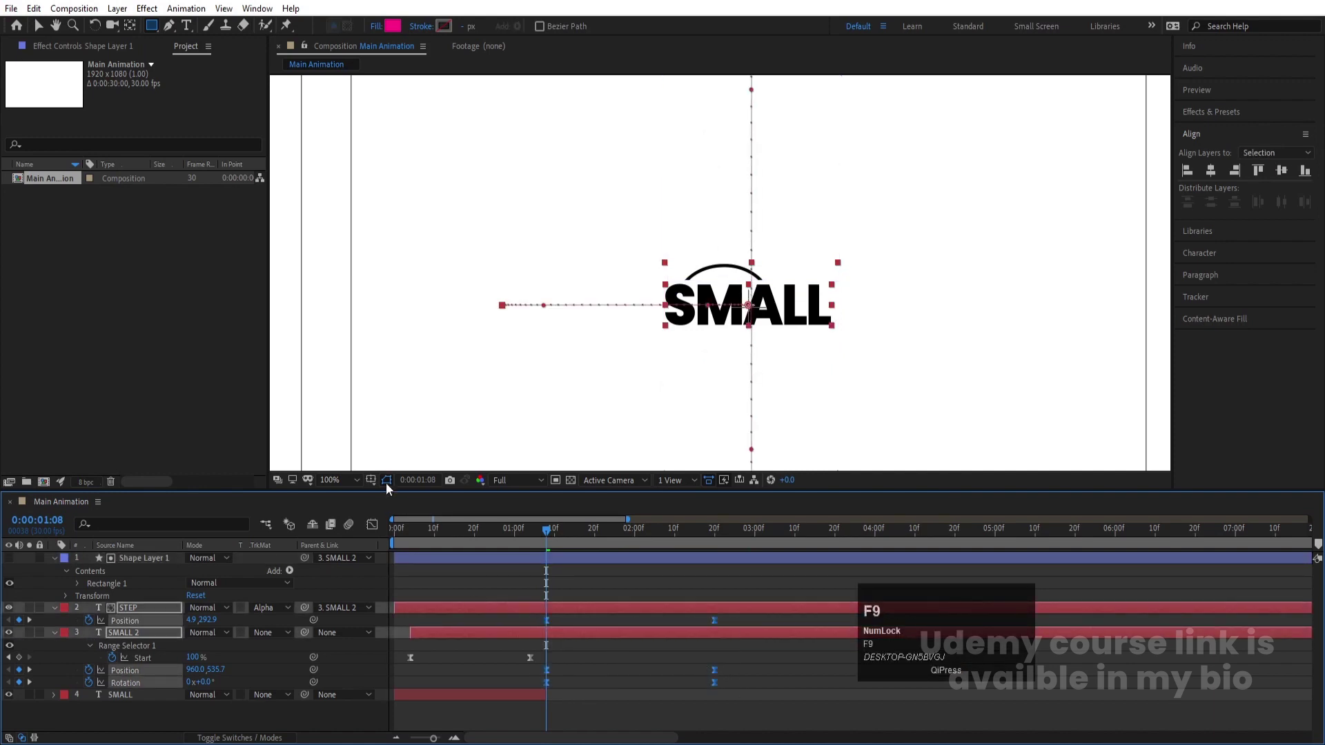
pyautogui.click(356, 484)
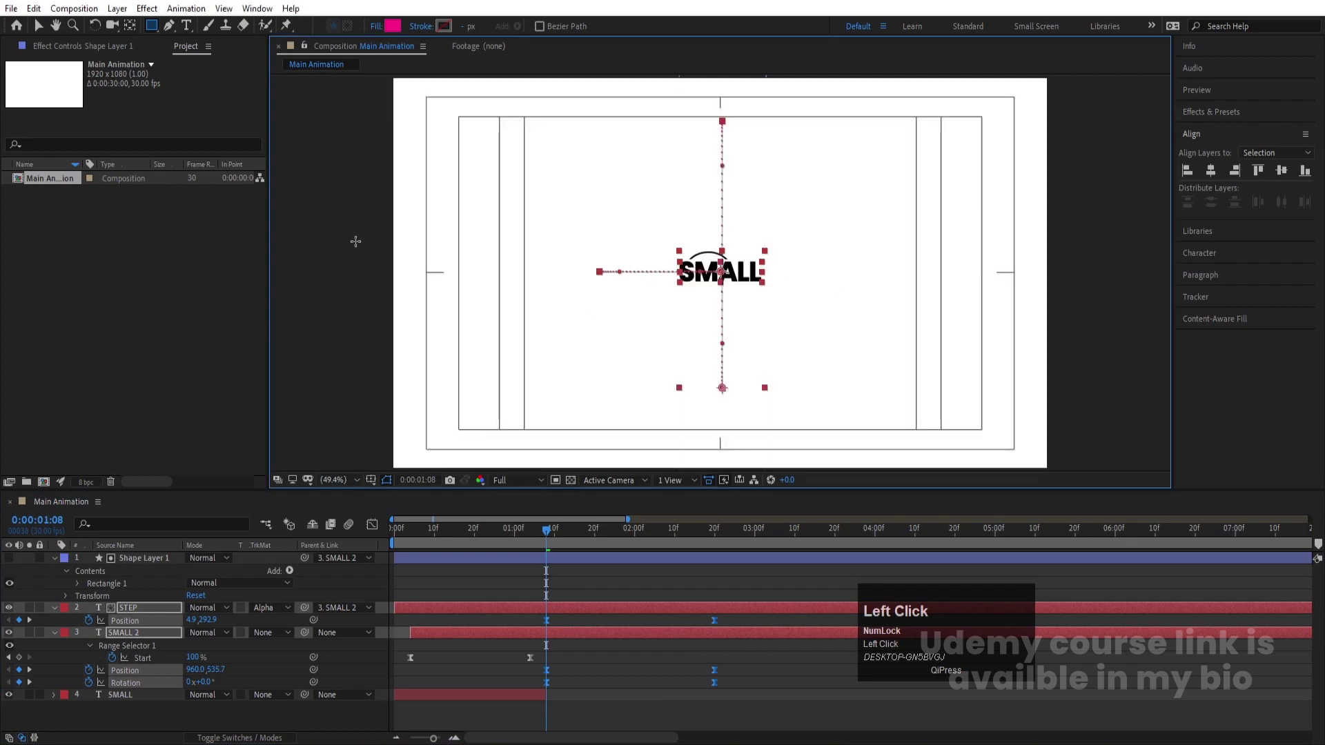
pyautogui.press('space')
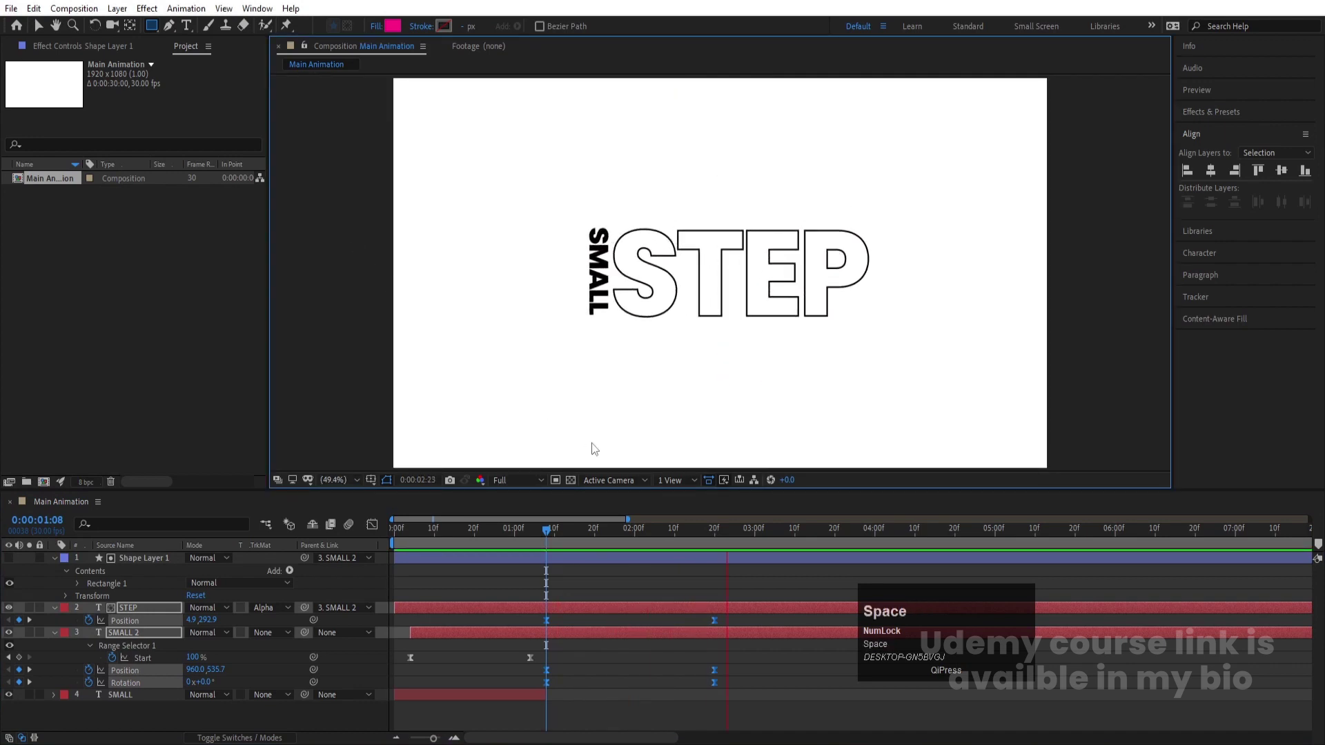
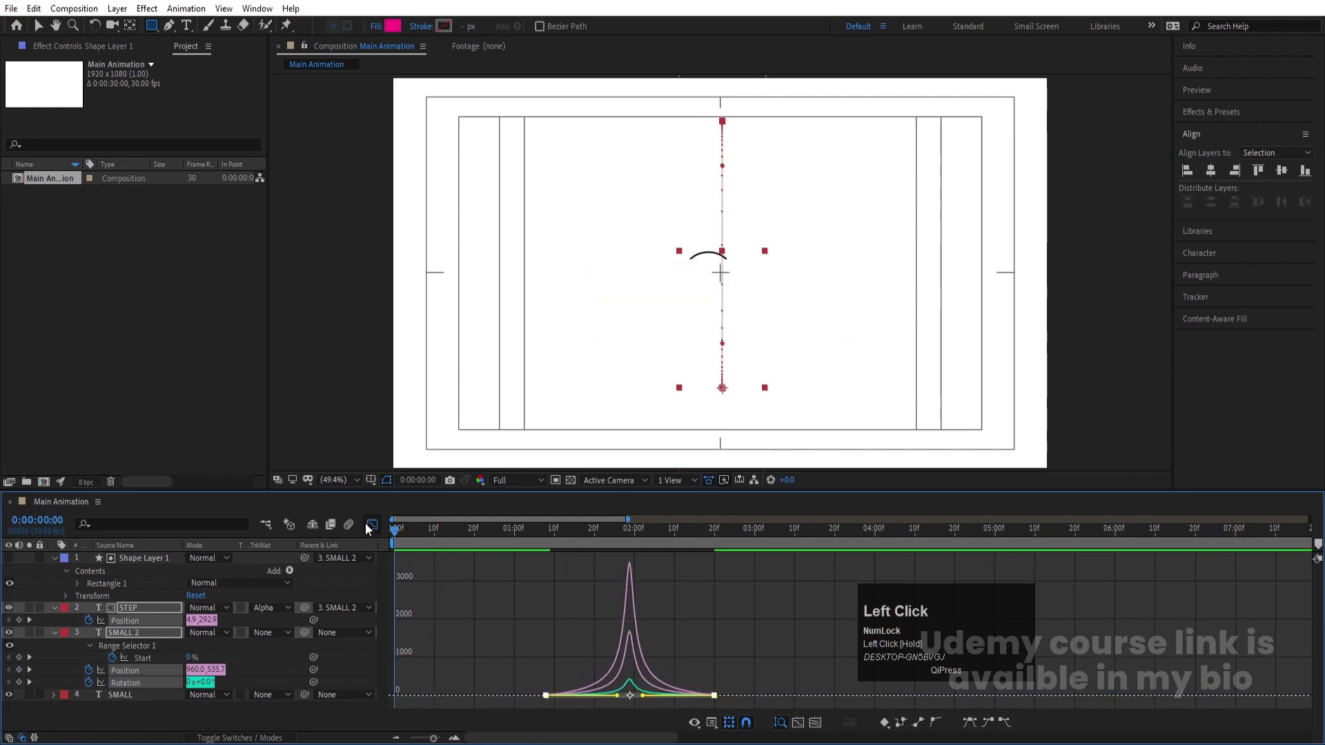
# Preview the animation and lower STEP's starting Position Y to 319.9 before it rises.
pyautogui.press('space')
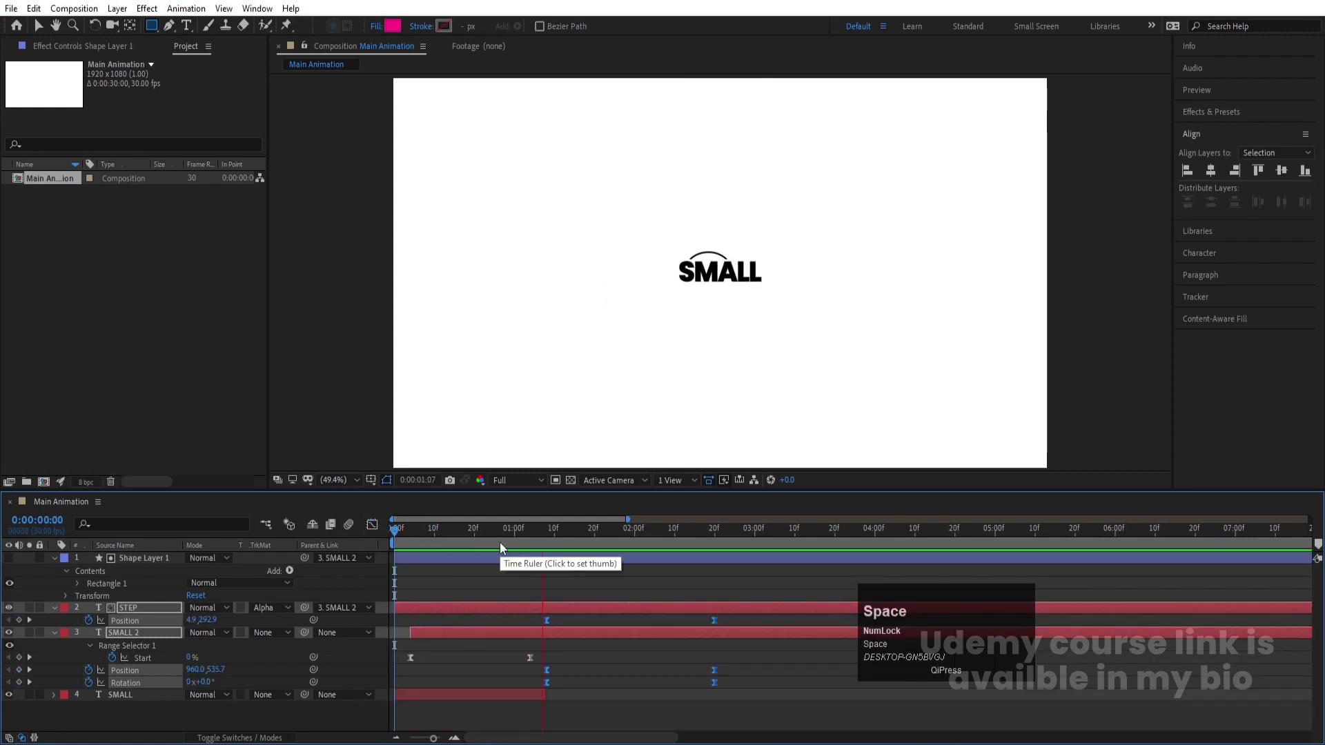
pyautogui.press('space')
pyautogui.press('j')
pyautogui.moveTo(568, 623); pyautogui.dragTo(429, 546)
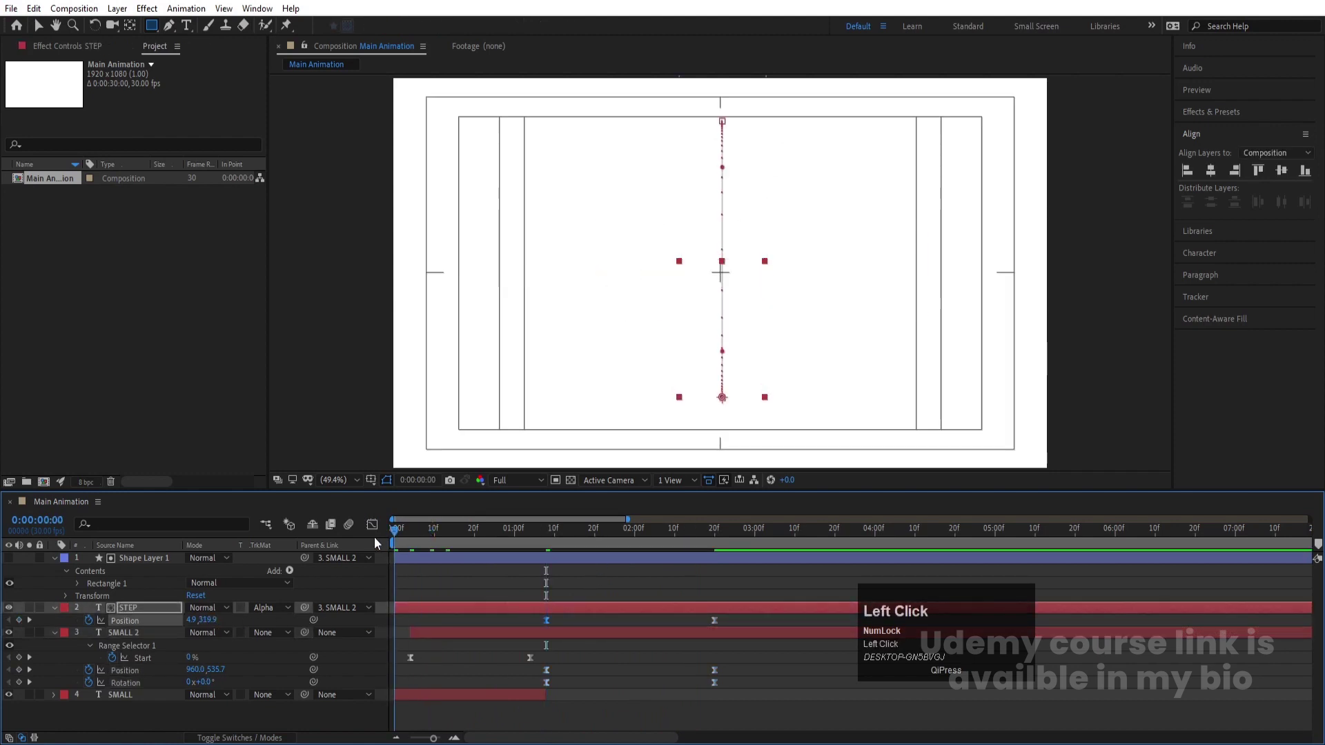
pyautogui.press('space')
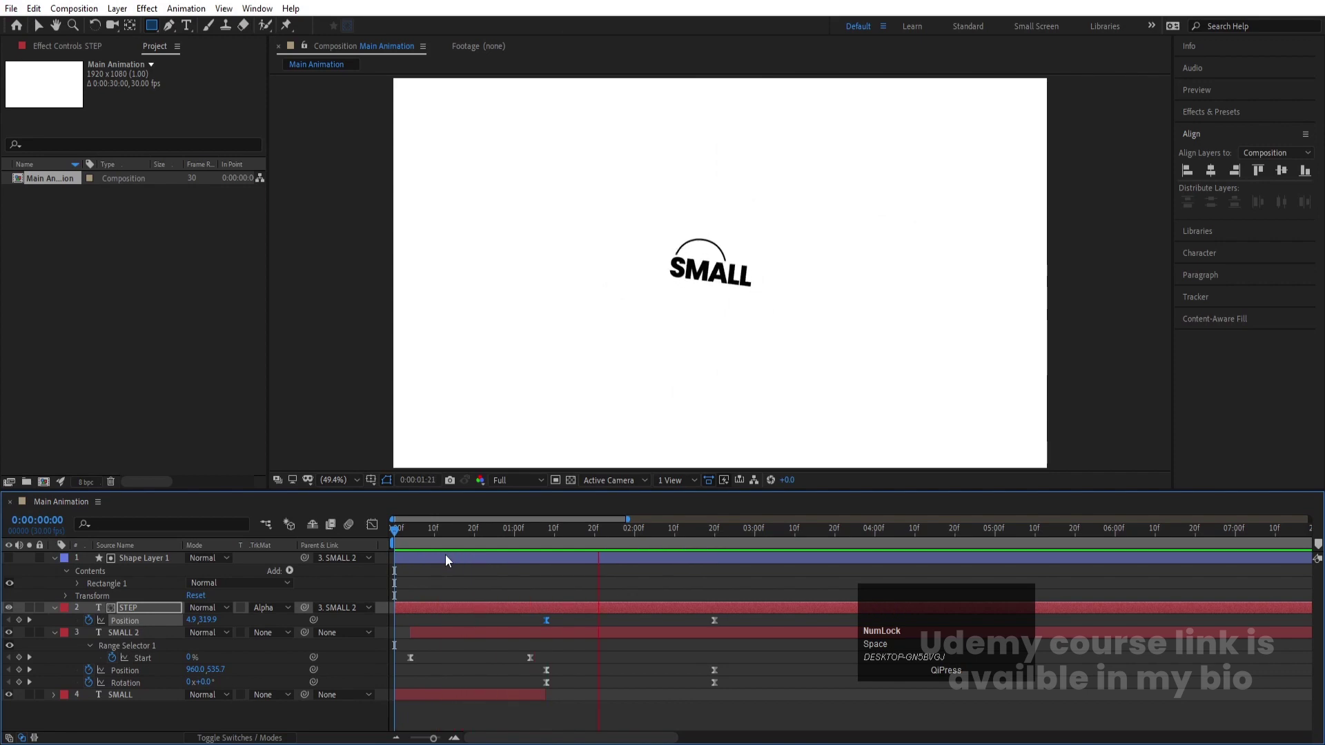
pyautogui.press('space')
# Preview the refined SMALL STEP timing again and collapse the layers' revealed properties.
pyautogui.click(546, 543)
pyautogui.press('space')
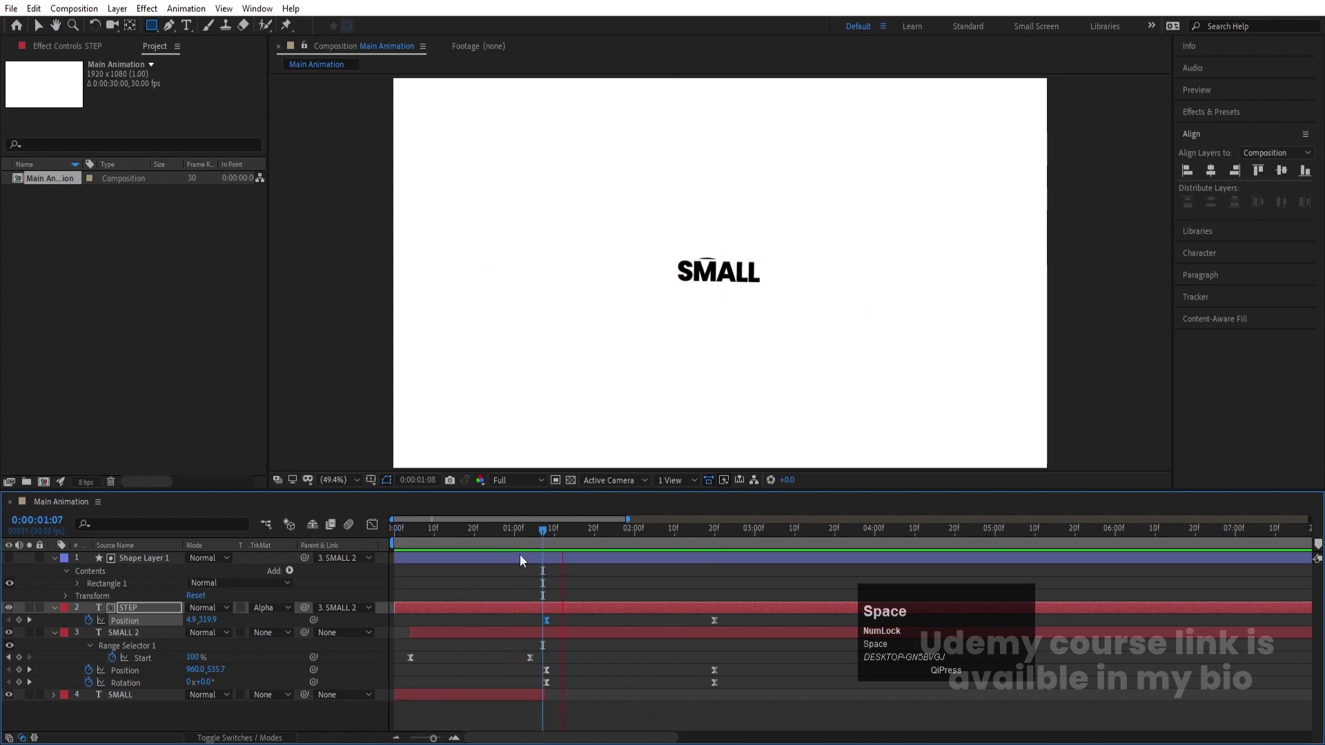
pyautogui.click(584, 588)
pyautogui.press('u')
pyautogui.write('uuukuh')
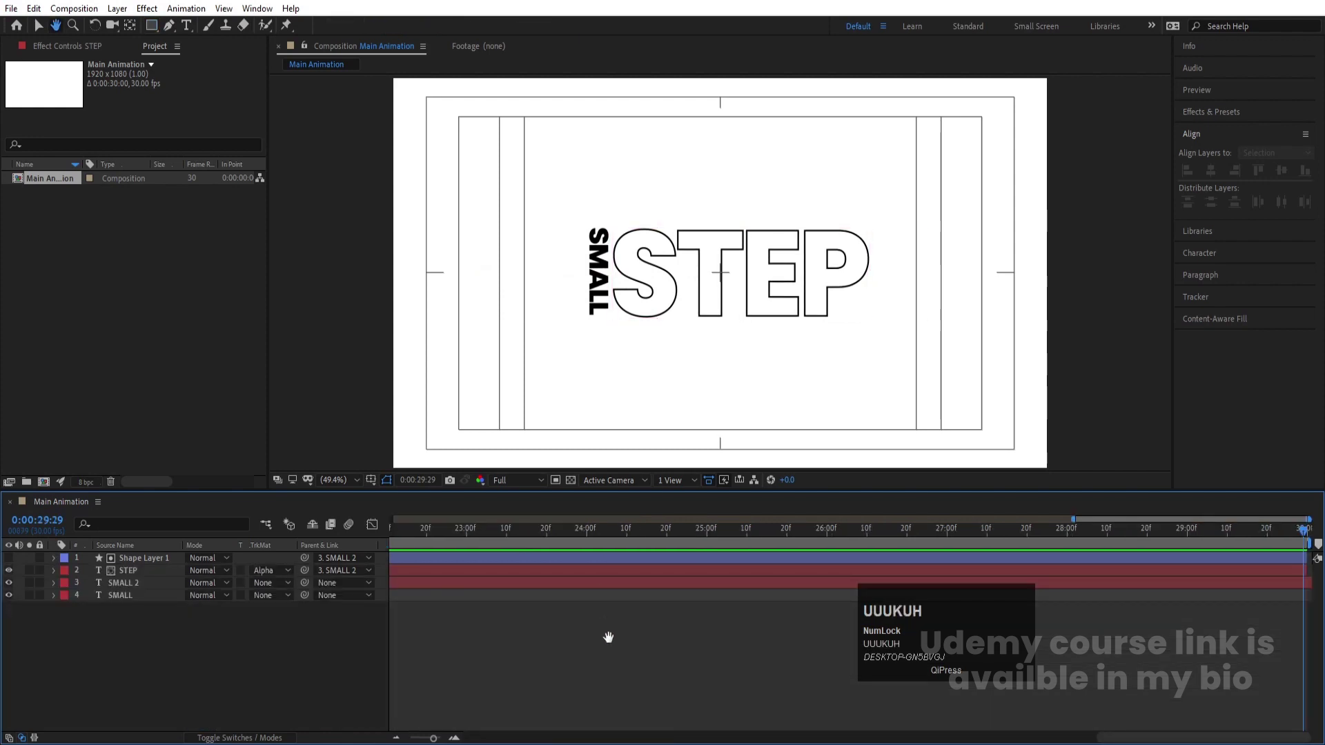
# Pre-compose all four SMALL STEP layers into a new composition named 'First Text'.
pyautogui.click(612, 646)
pyautogui.press('j')
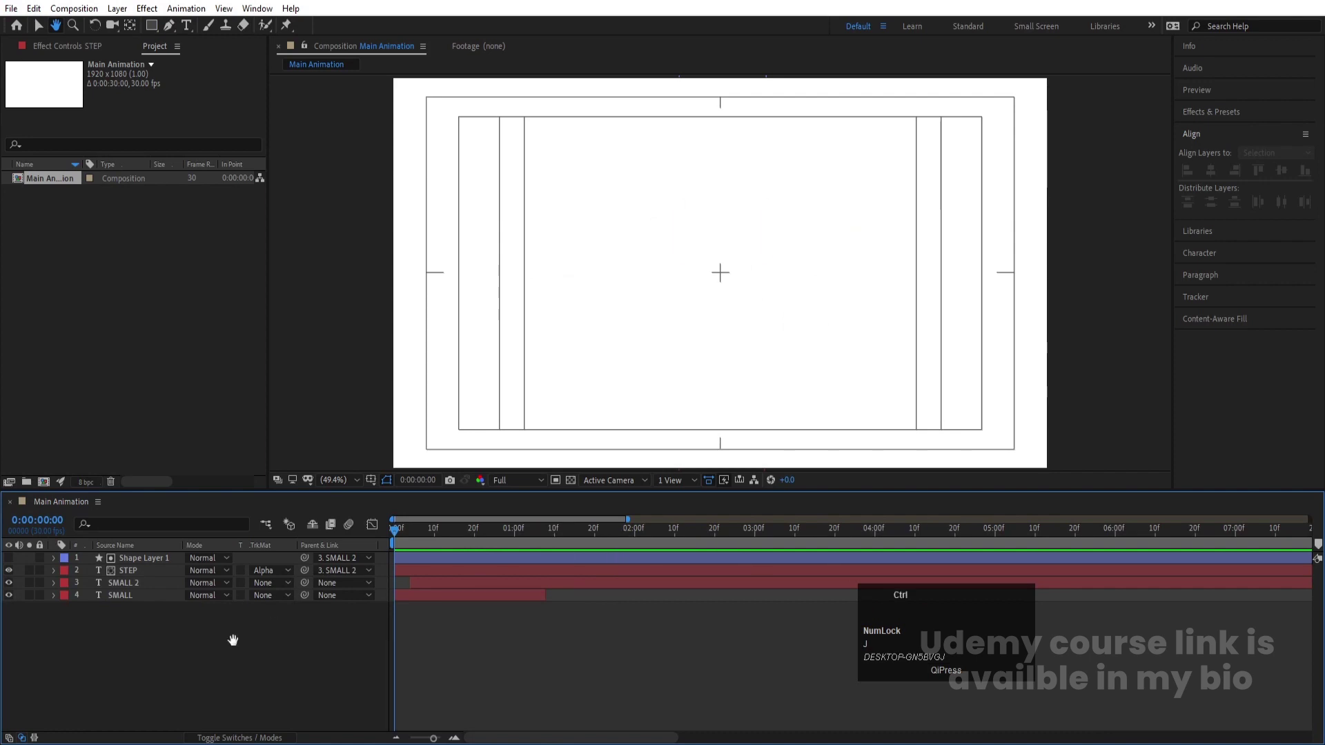
pyautogui.press('ctrl+a')
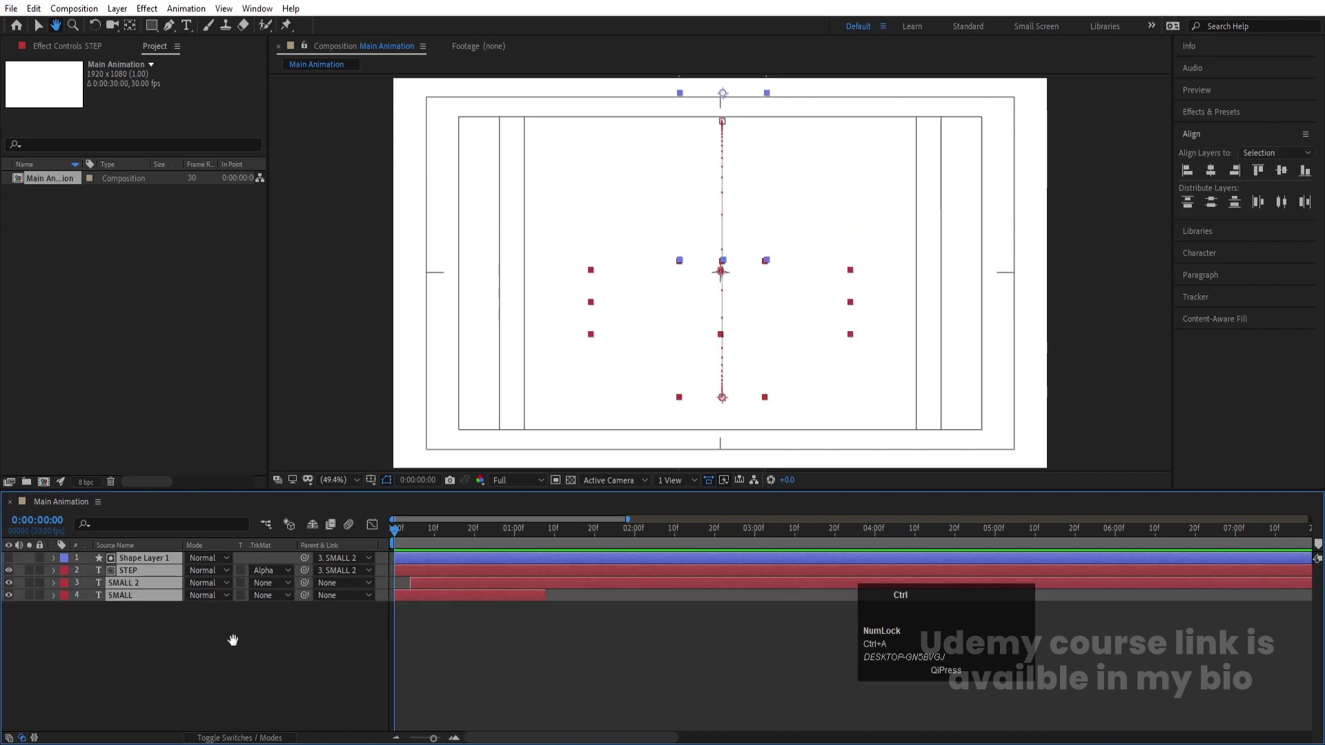
pyautogui.press('ctrl+shift+c')
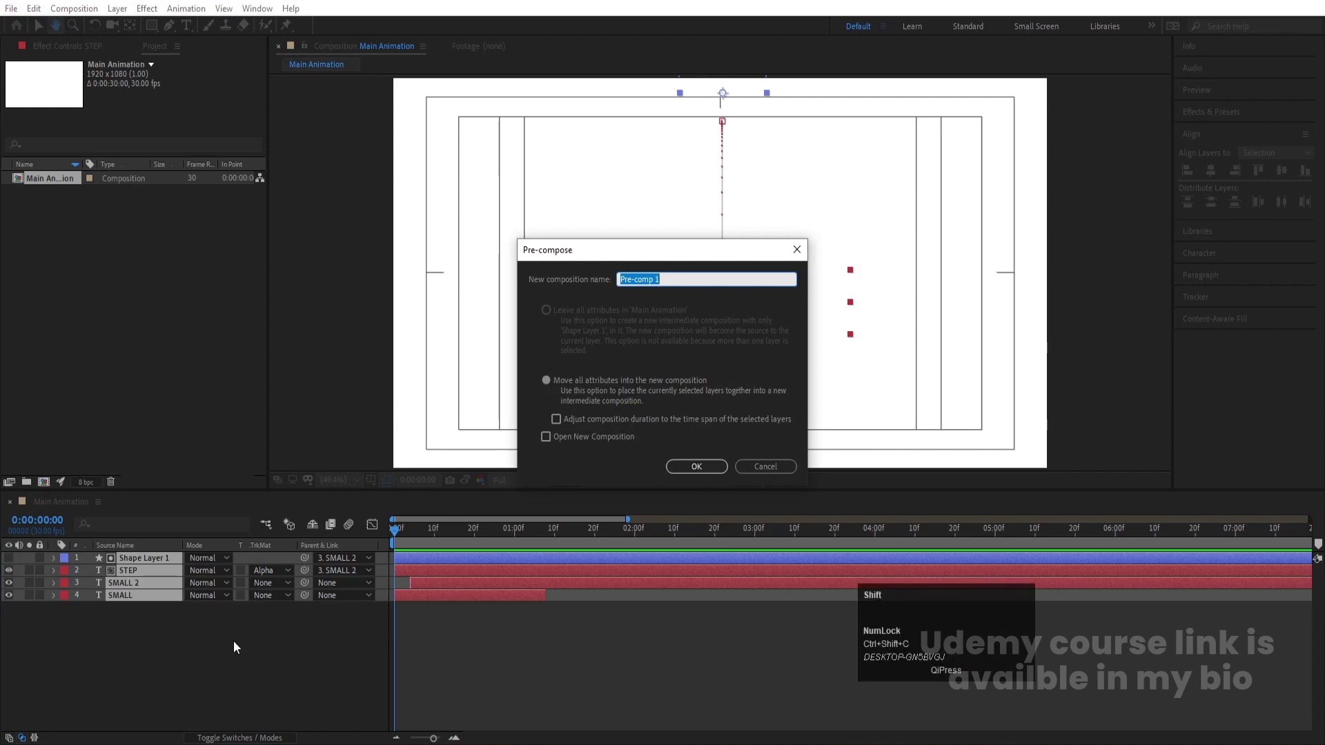
pyautogui.write('rst')
pyautogui.press('space')
pyautogui.write('ext')
pyautogui.press('Return')
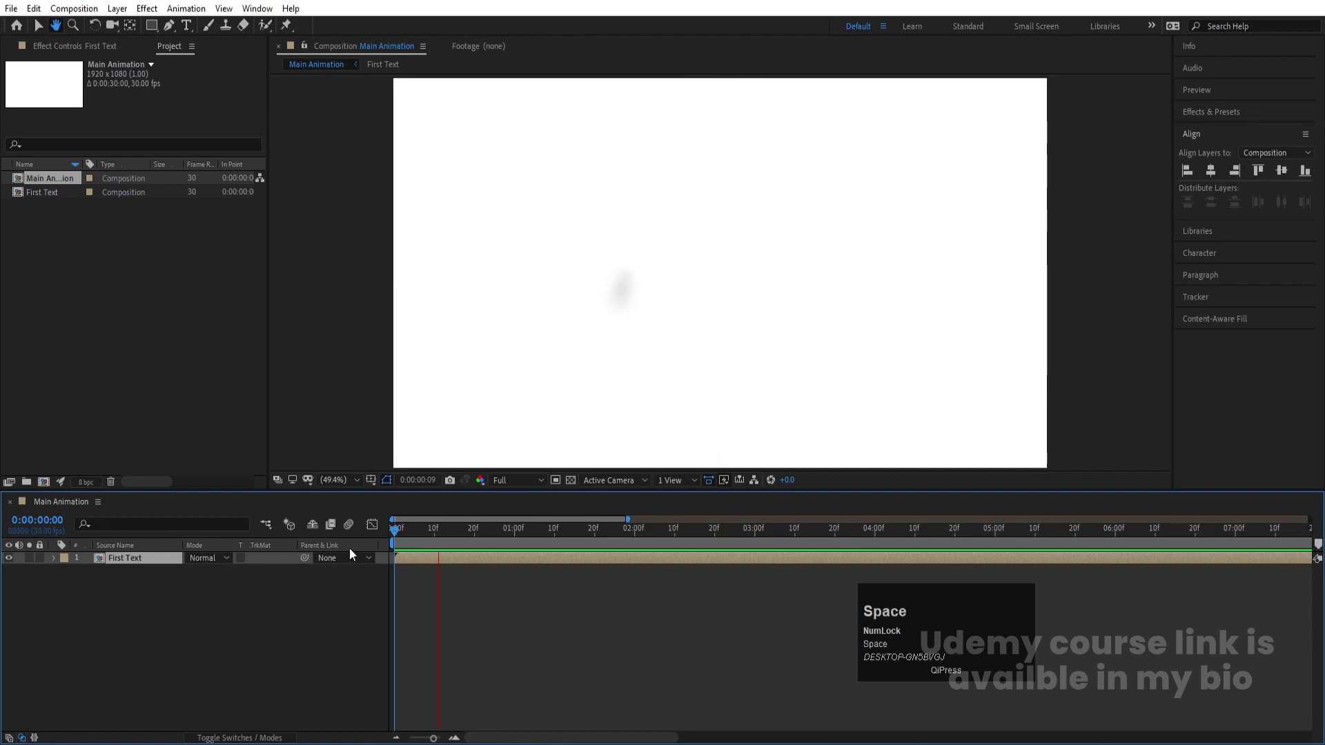
# Preview Main Animation to check the nested First Text composition.
pyautogui.press('space')
pyautogui.press('space')
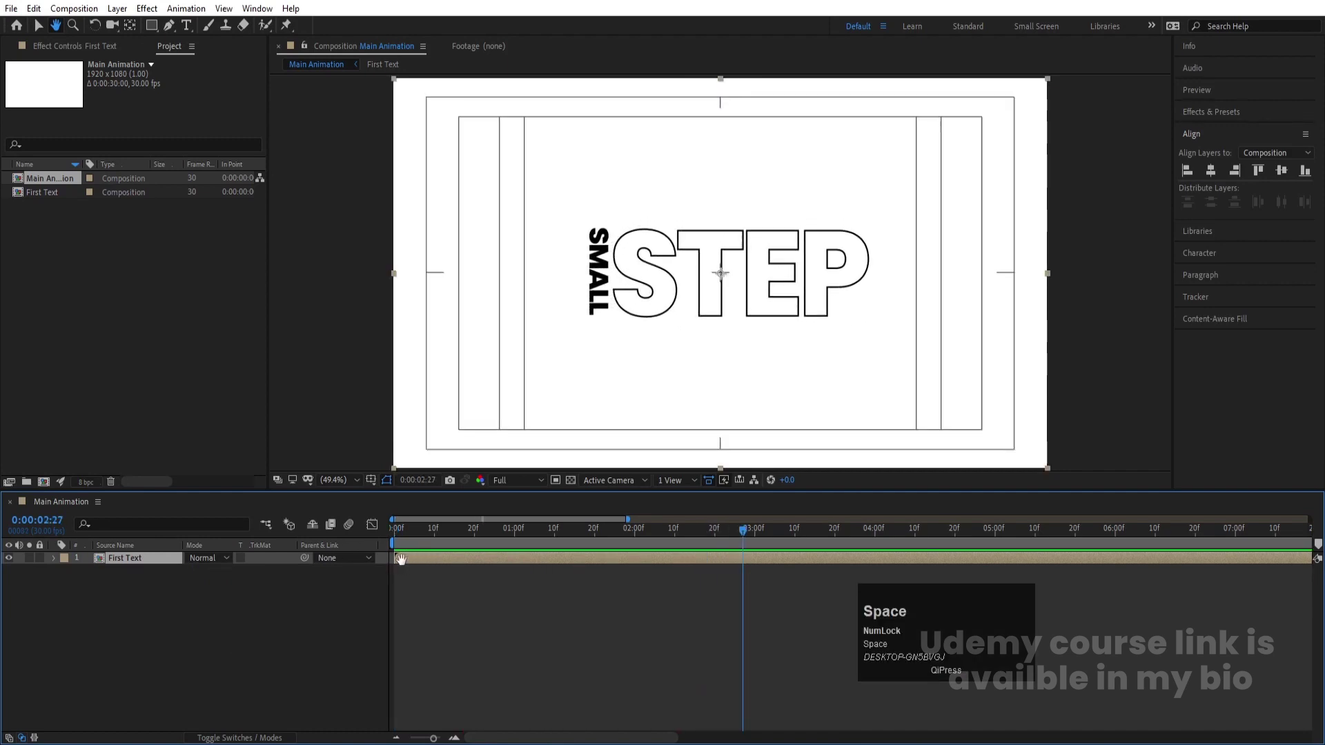
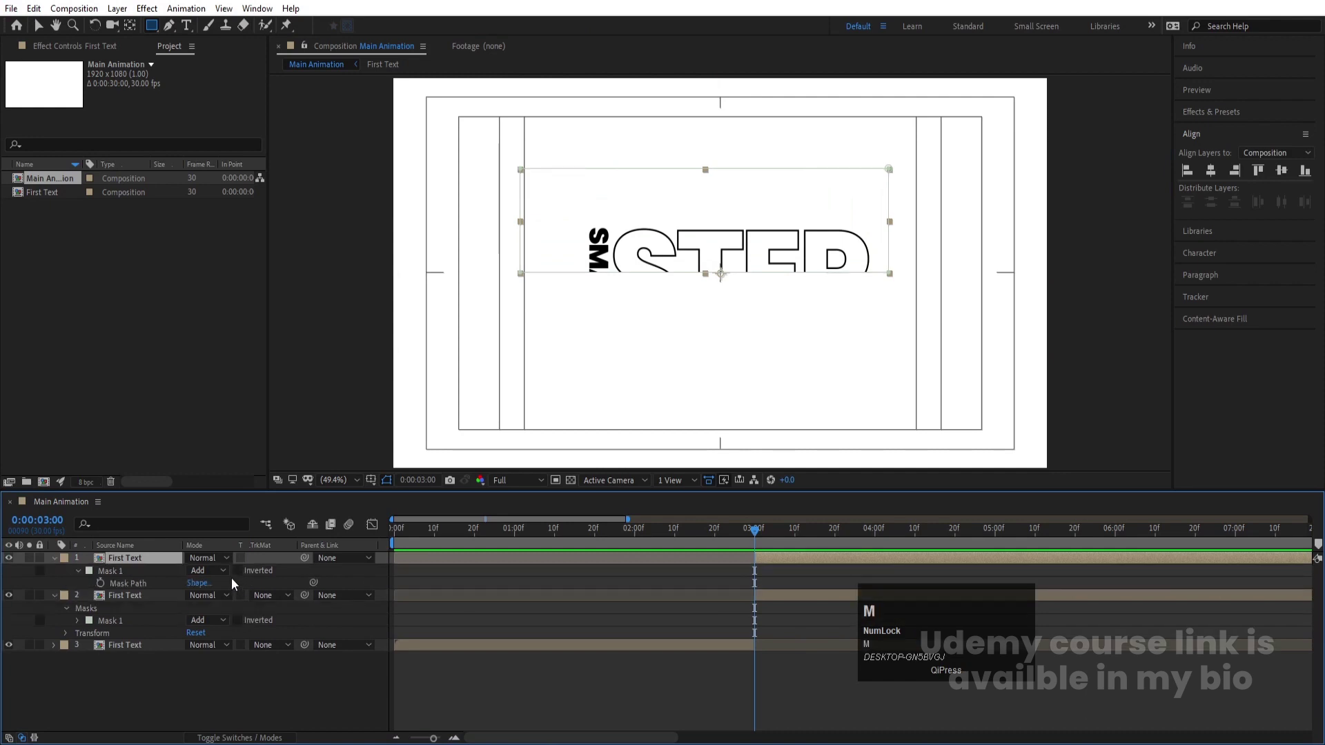
# Invert the top copy's mask and set starting Position keyframes on both halves at 3:00.
pyautogui.click(241, 575)
pyautogui.click(148, 566)
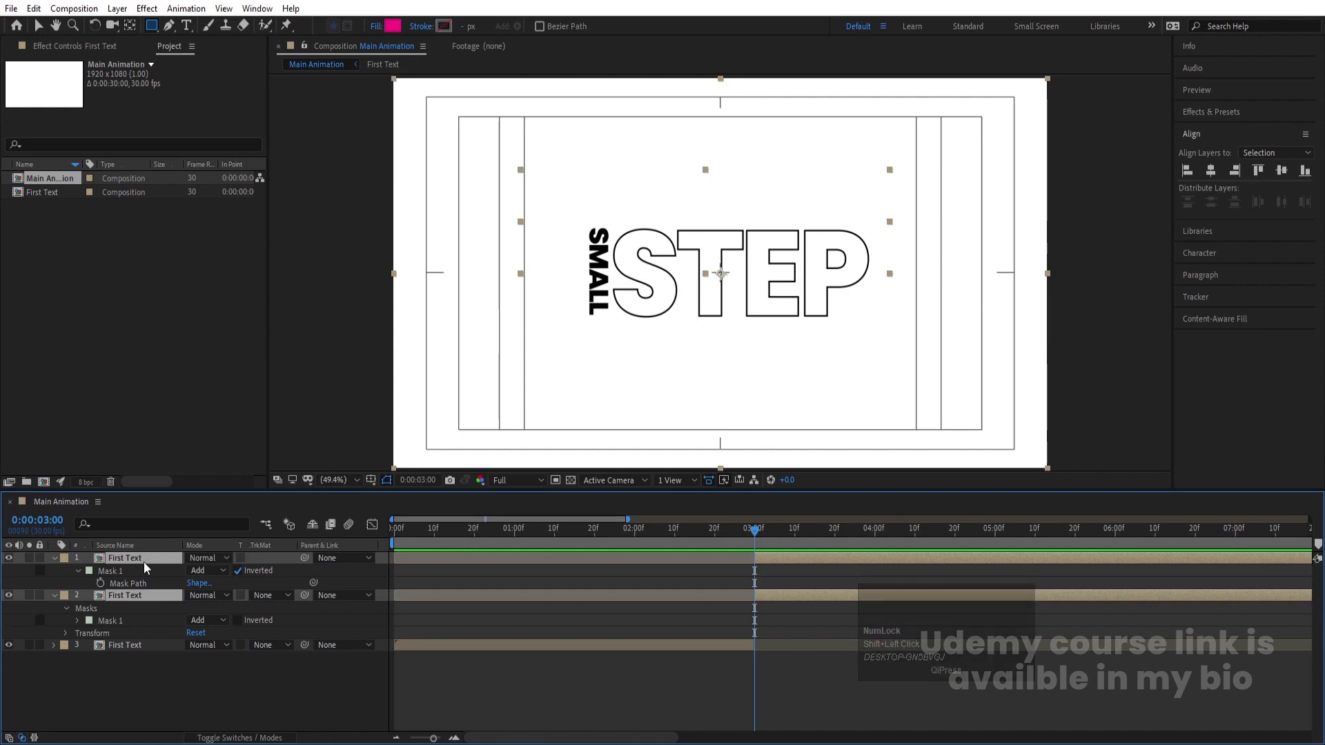
pyautogui.press('p')
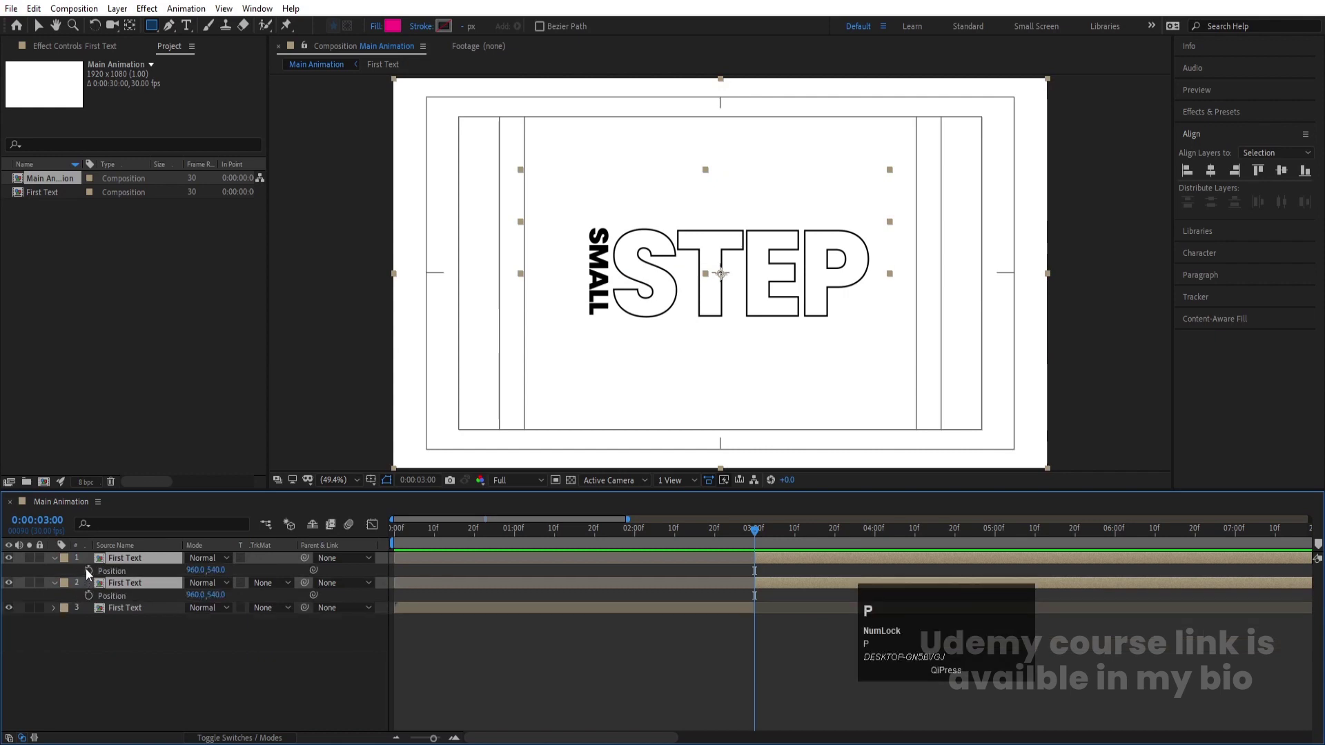
pyautogui.moveTo(90, 572); pyautogui.dragTo(683, 520)
pyautogui.press('F9')
# Later in time, nudge the lower half down and the upper half up so the word splits.
pyautogui.press('j')
pyautogui.press('space')
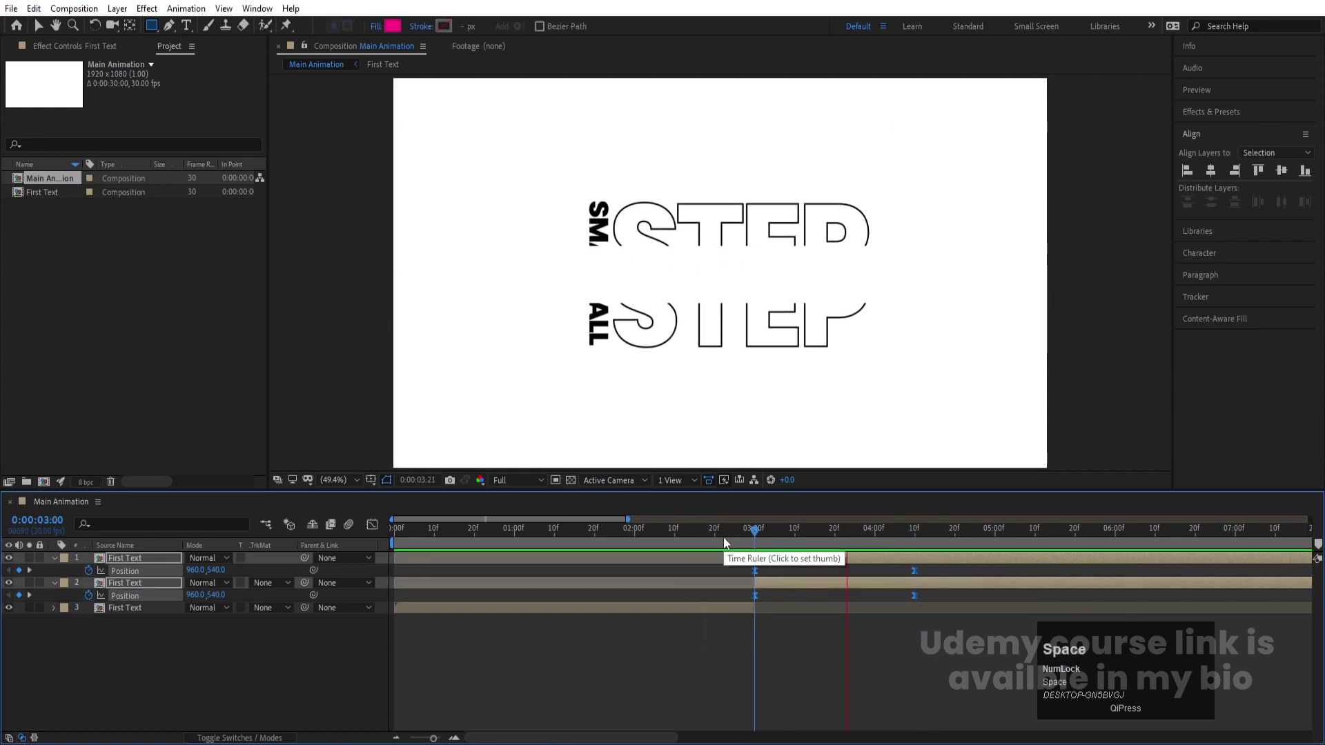
pyautogui.press('k')
pyautogui.click(940, 654)
pyautogui.press('Up')
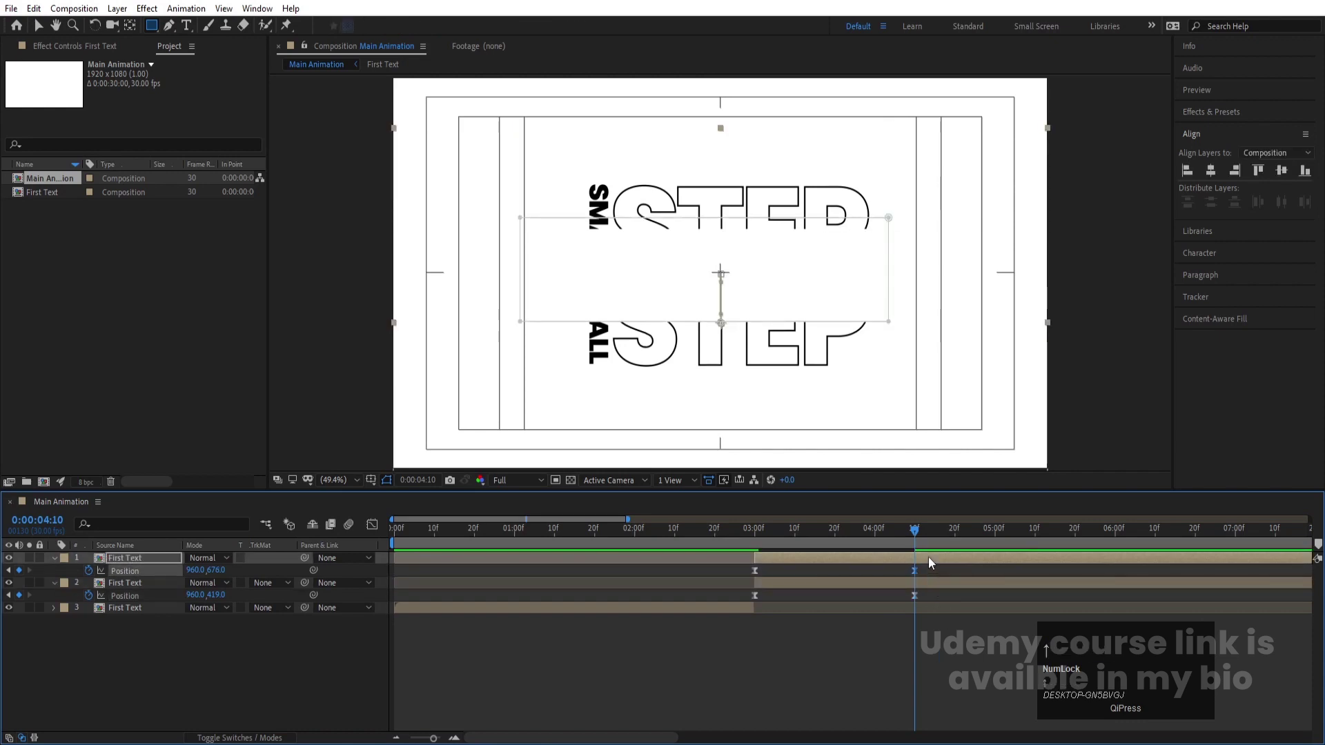
pyautogui.click(929, 587)
pyautogui.press('Up')
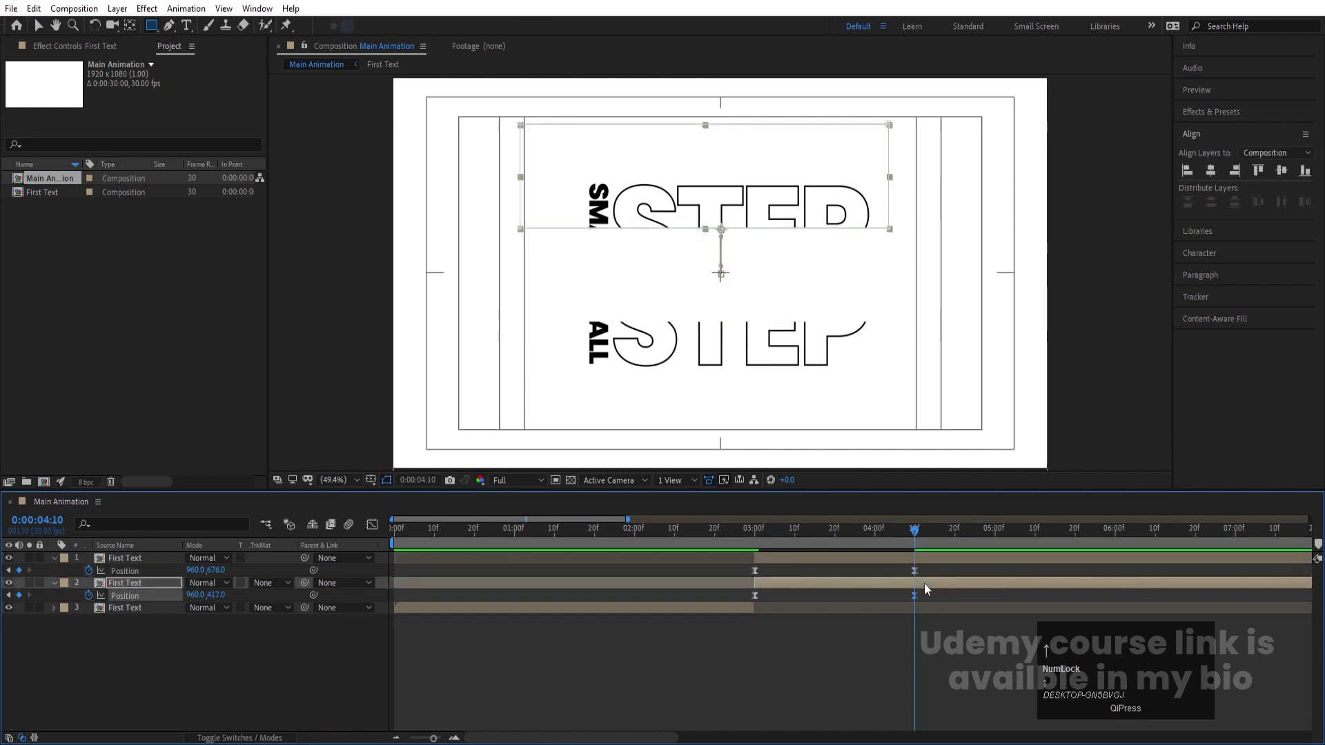
pyautogui.press('j')
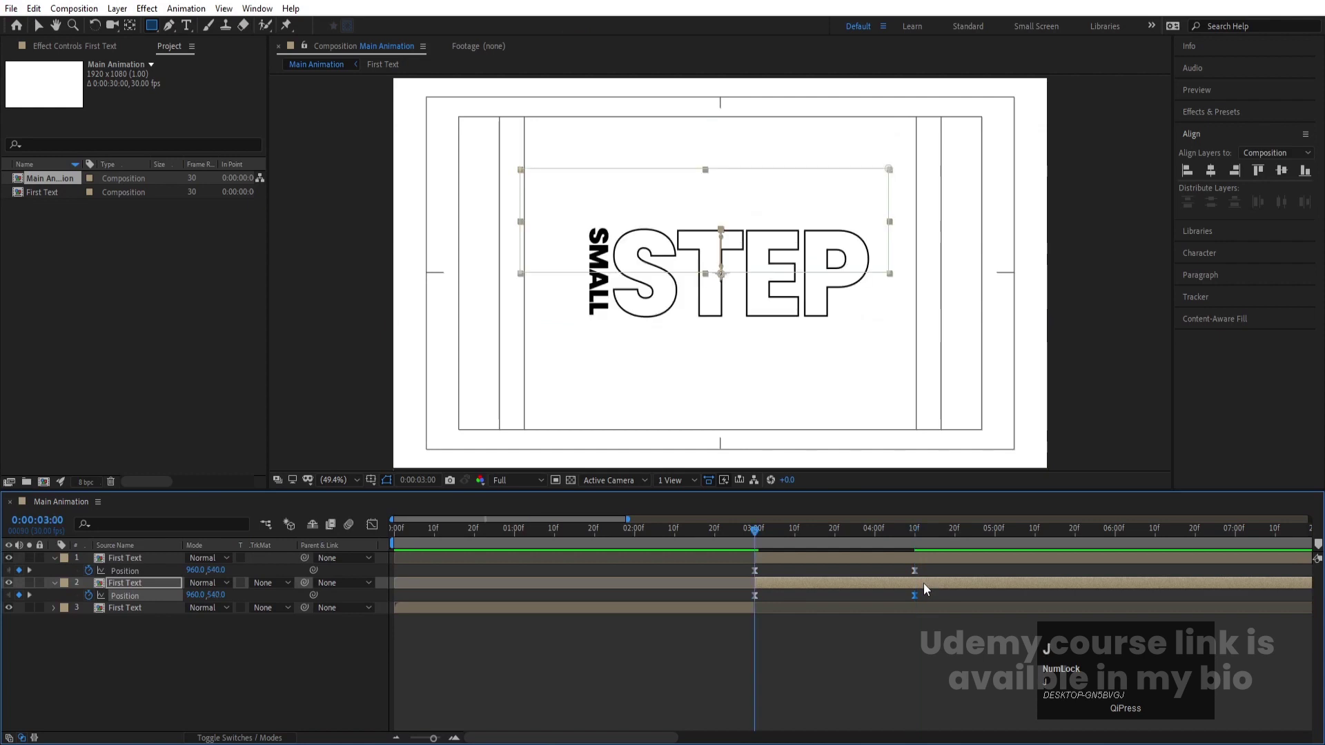
# At 4:10 set the halves' end Position Y values to 712 and 390.
pyautogui.write('jk')
pyautogui.write('jk')
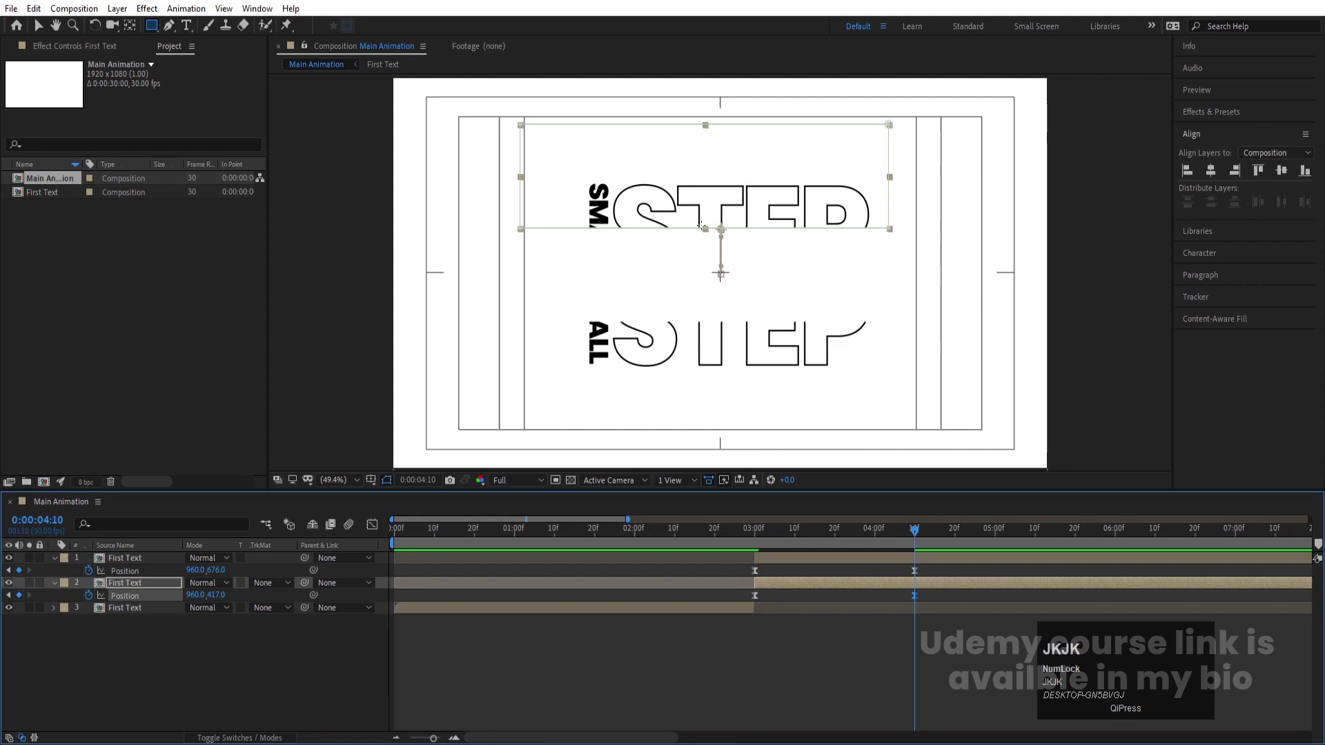
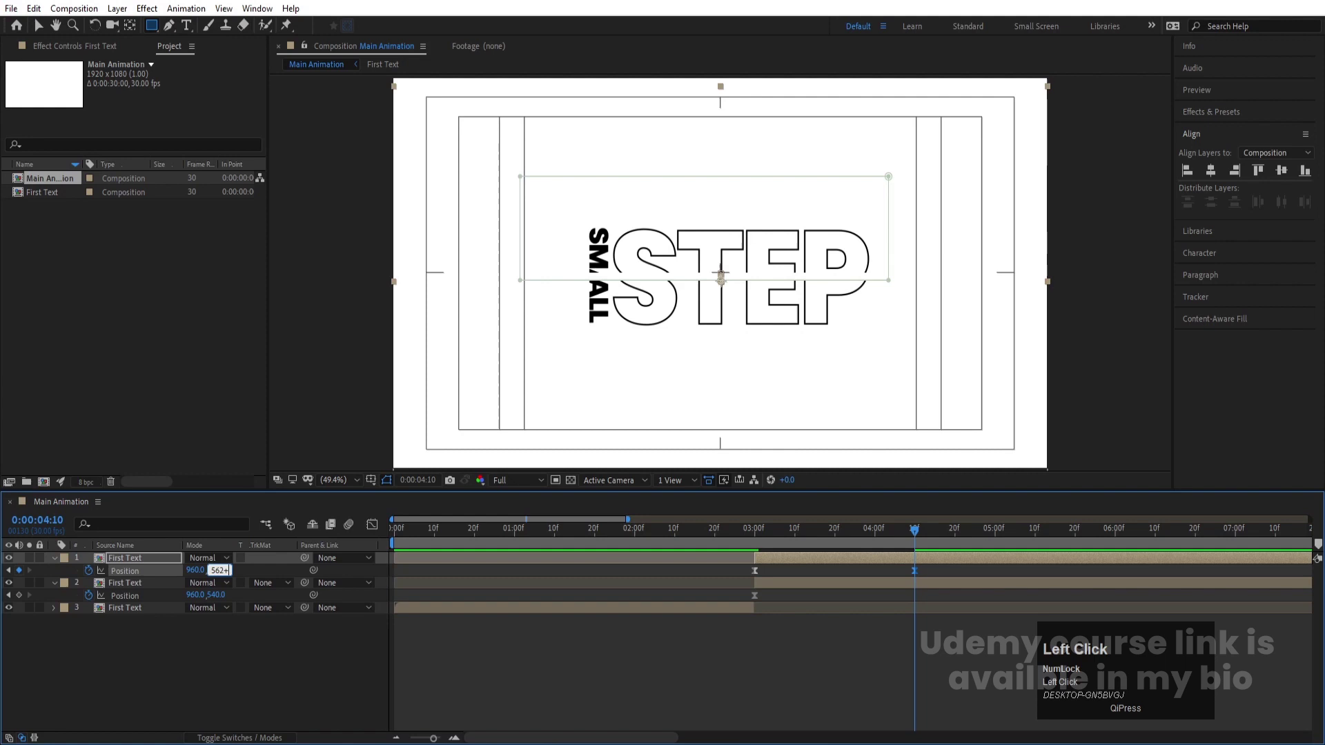
pyautogui.press('Return')
pyautogui.press('ctrl+z')
pyautogui.click(228, 574)
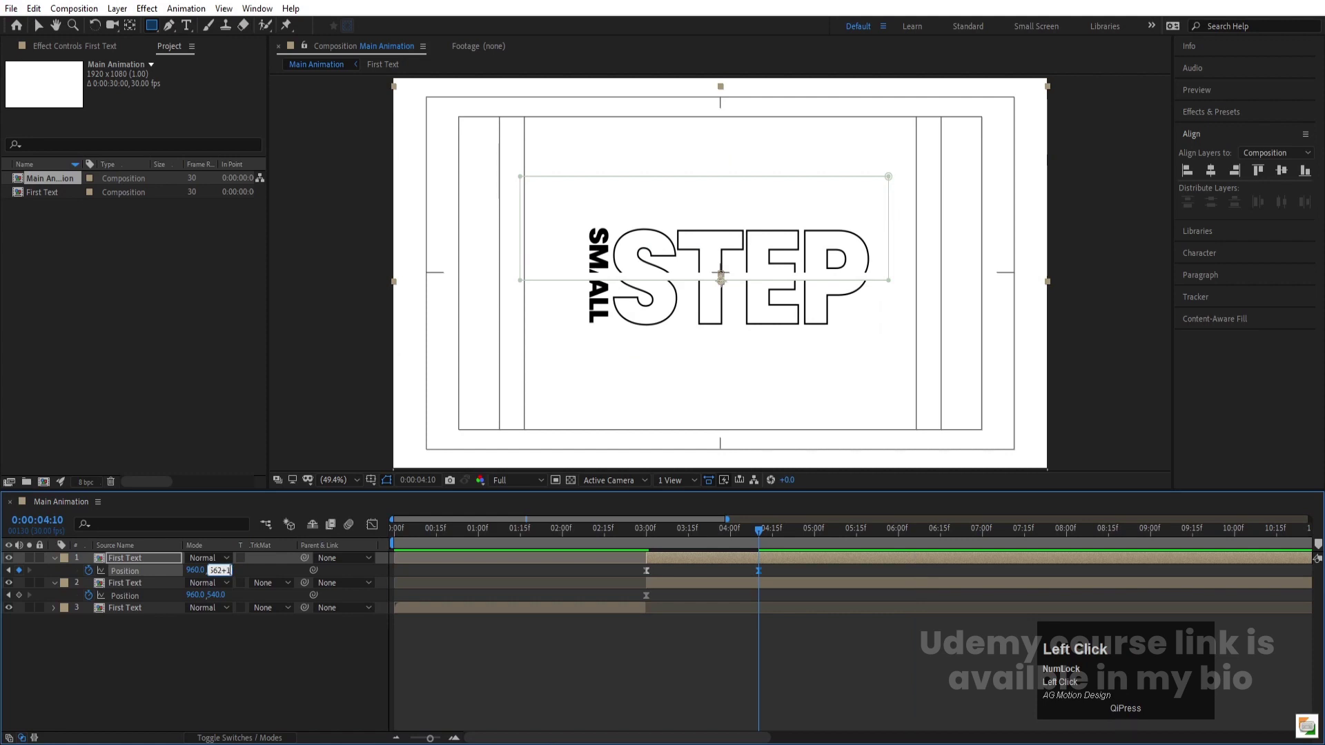
pyautogui.press('Return')
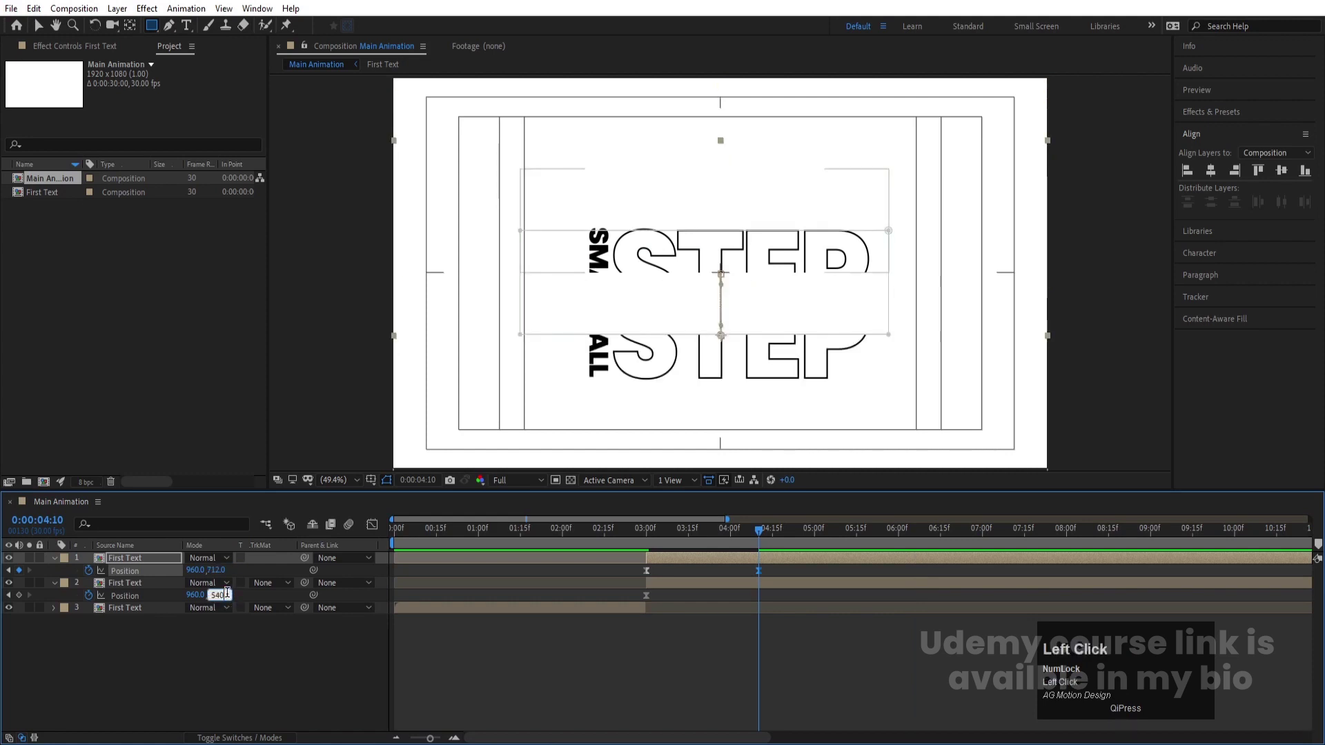
pyautogui.press('Return')
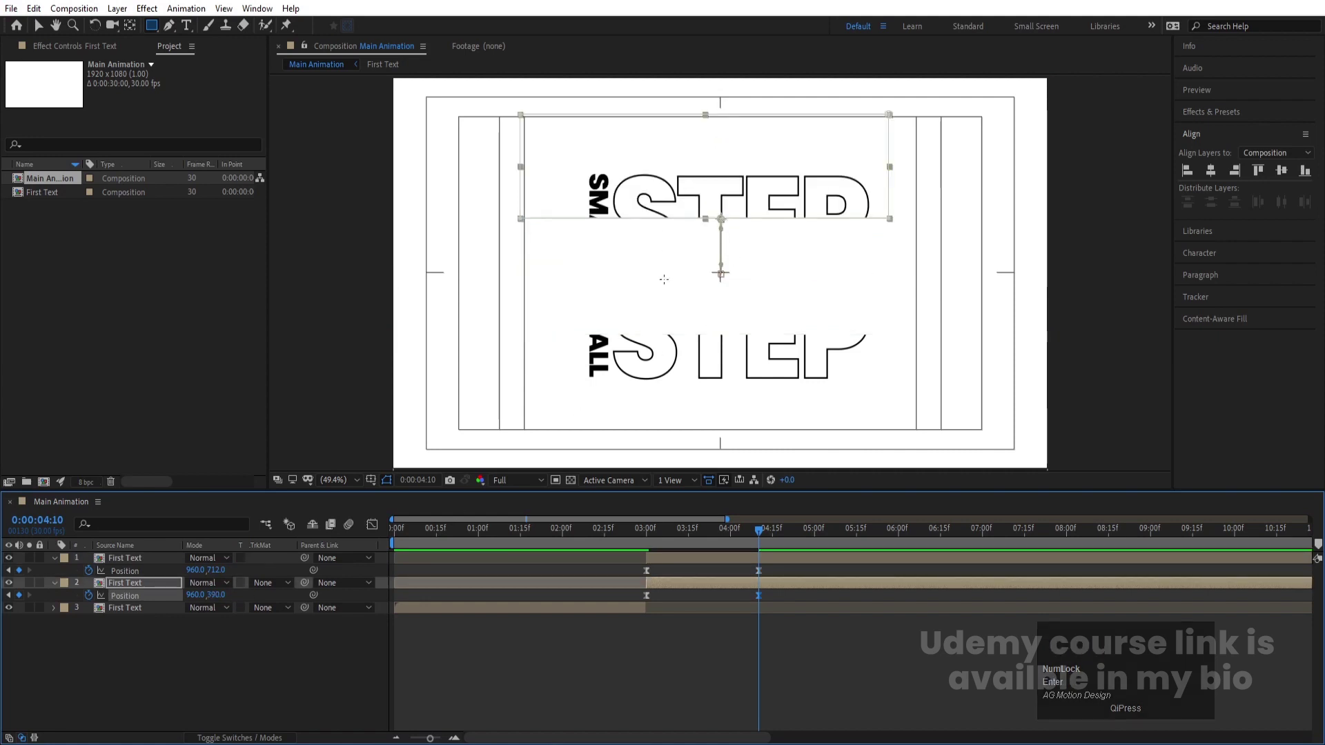
# Select both halves, reveal their masks and add a starting Mask Feather keyframe at 0.
pyautogui.press('j')
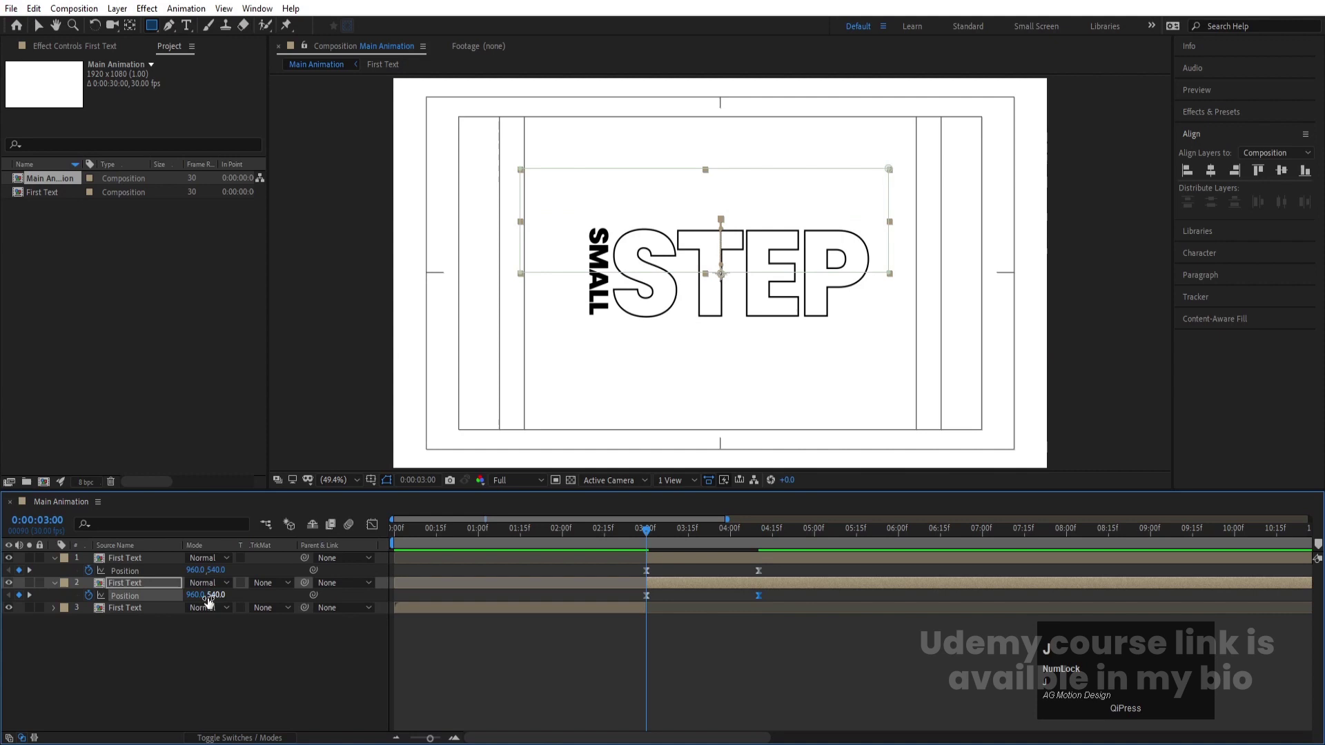
pyautogui.click(163, 597)
pyautogui.click(133, 570)
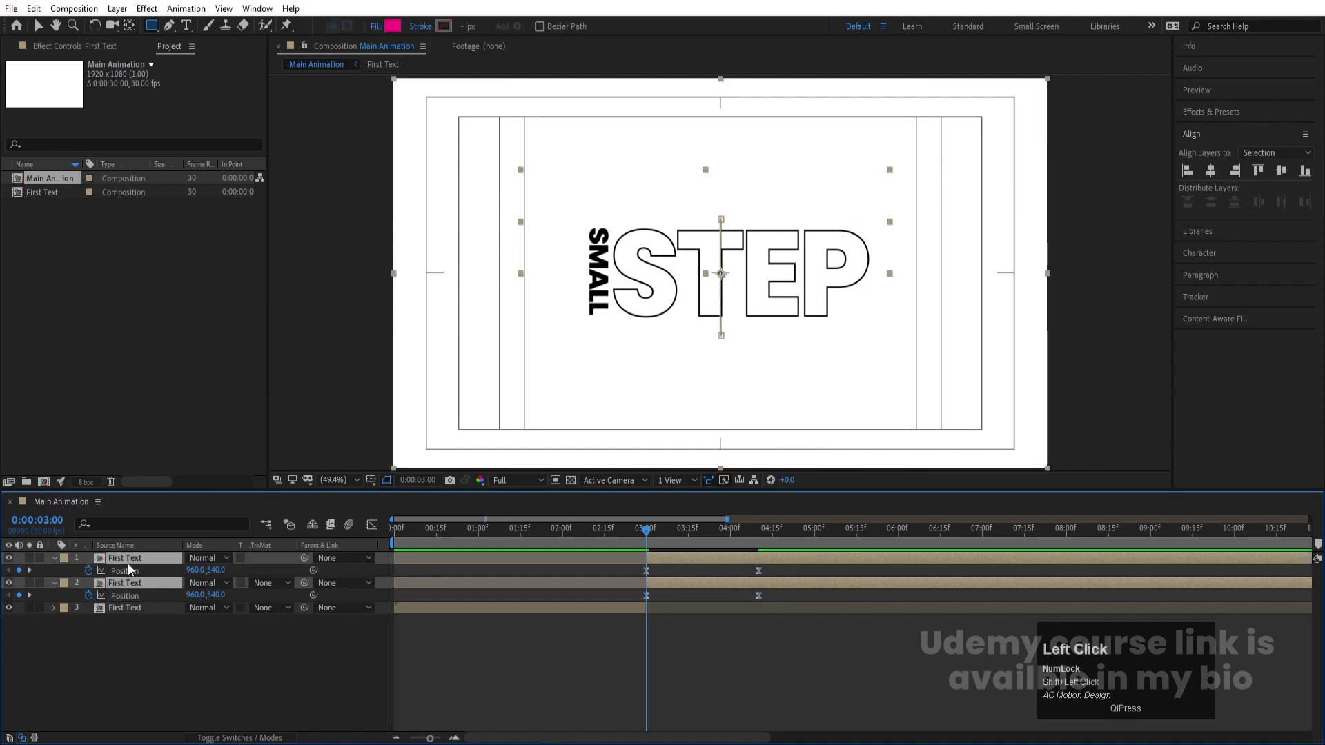
pyautogui.press('m')
pyautogui.click(116, 685)
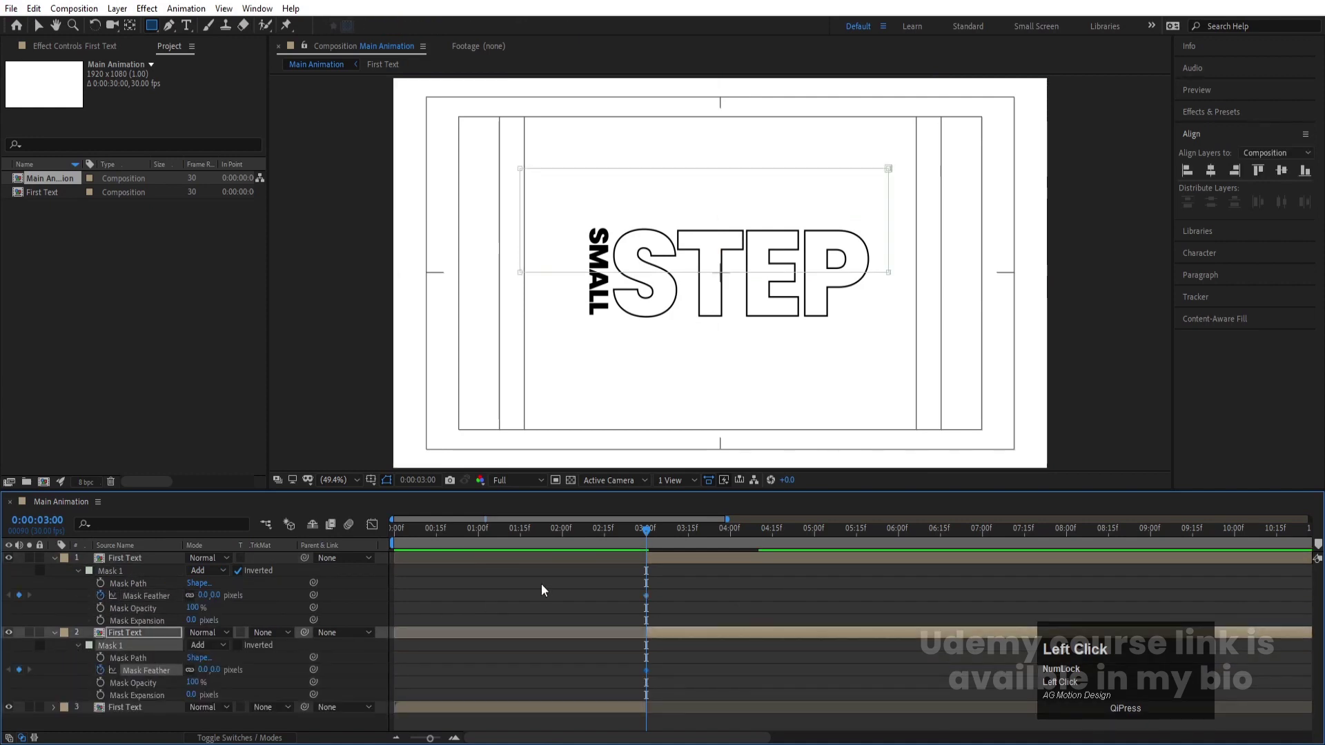
# At 4:10 set Mask Feather to 10 pixels on both halves' masks.
pyautogui.press('u')
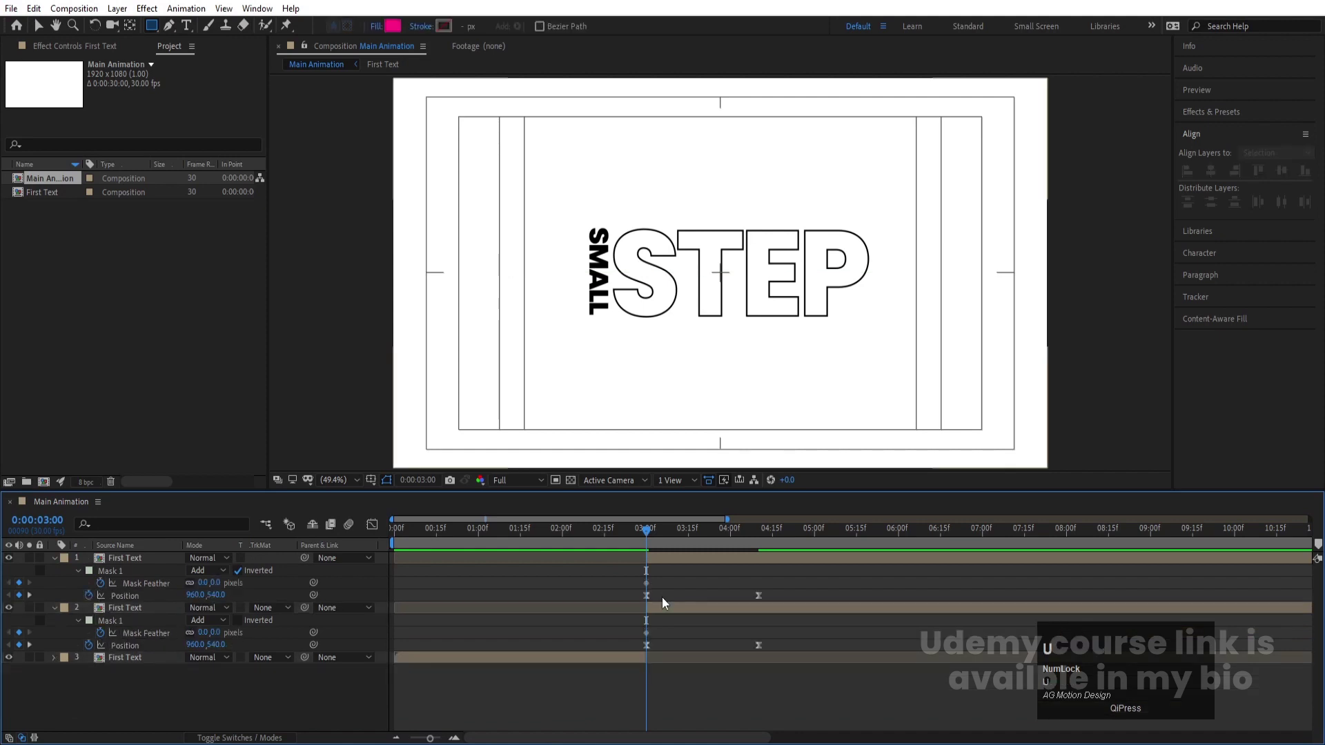
pyautogui.write('uk')
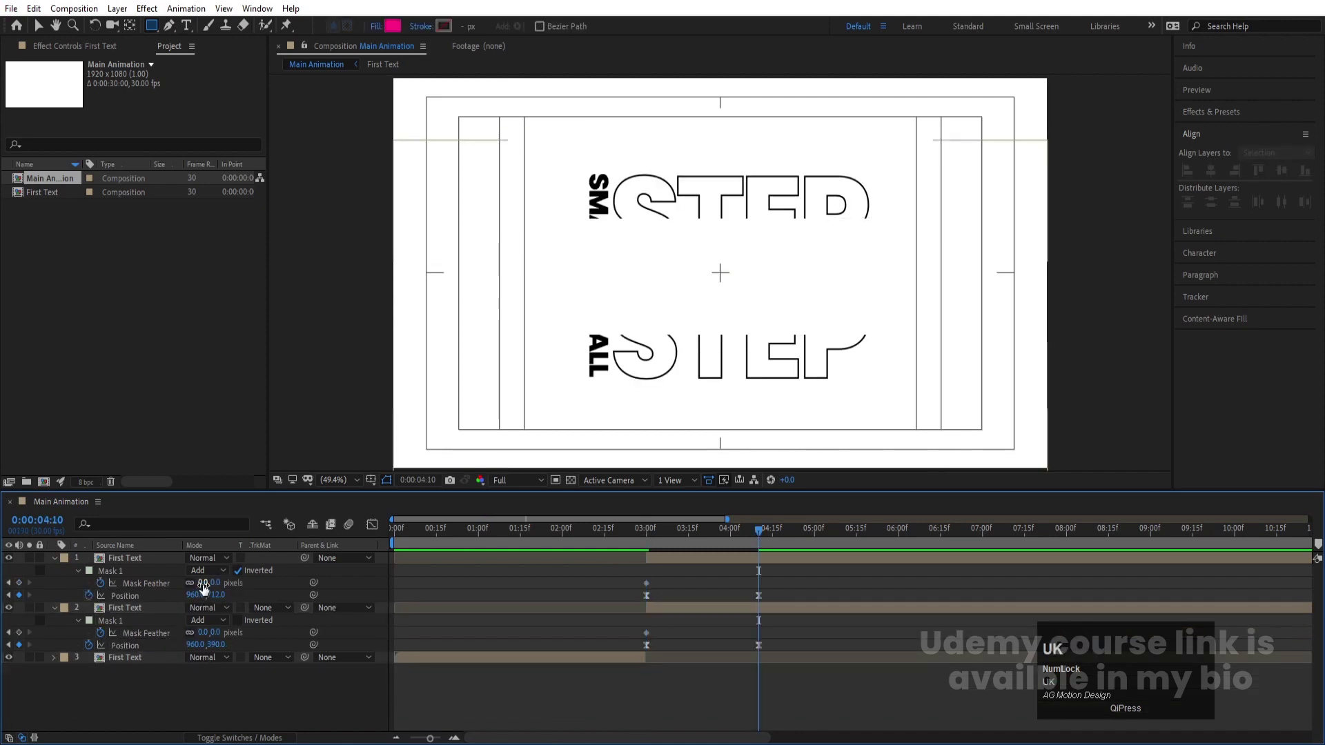
pyautogui.click(208, 587)
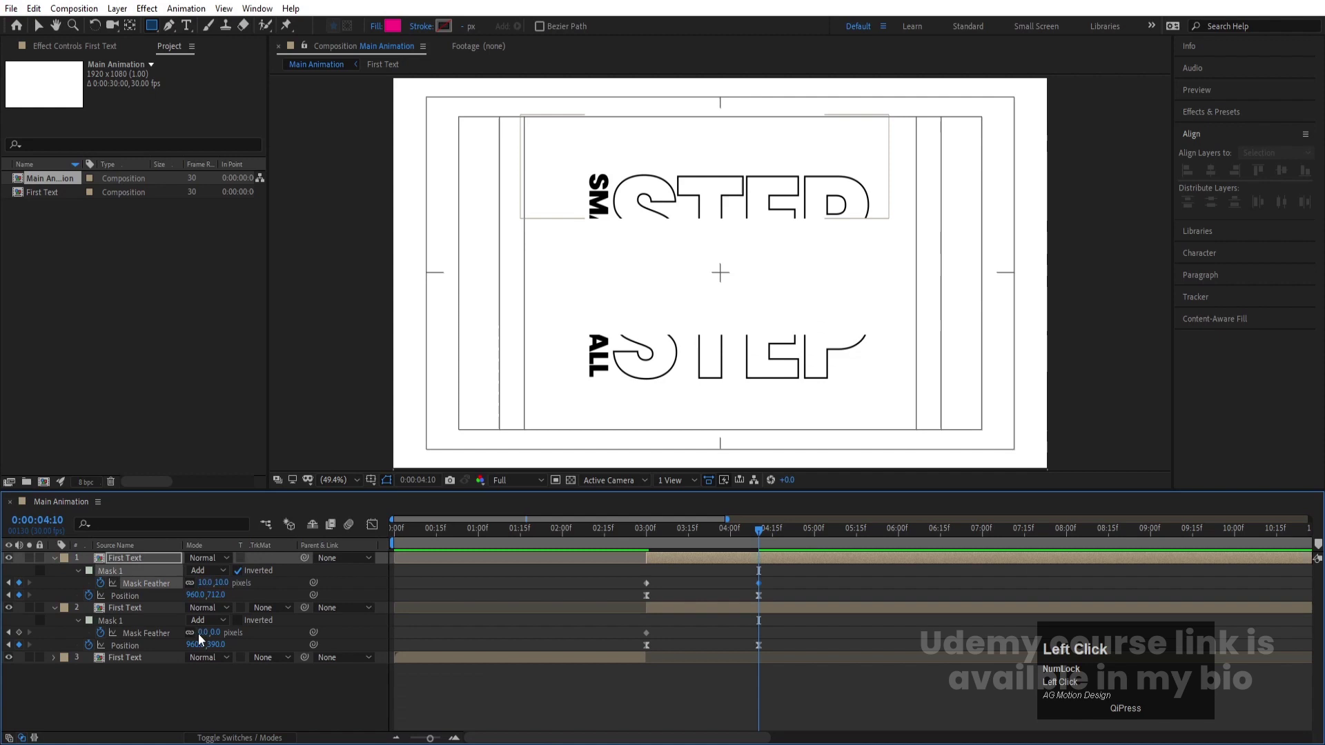
pyautogui.press('Return')
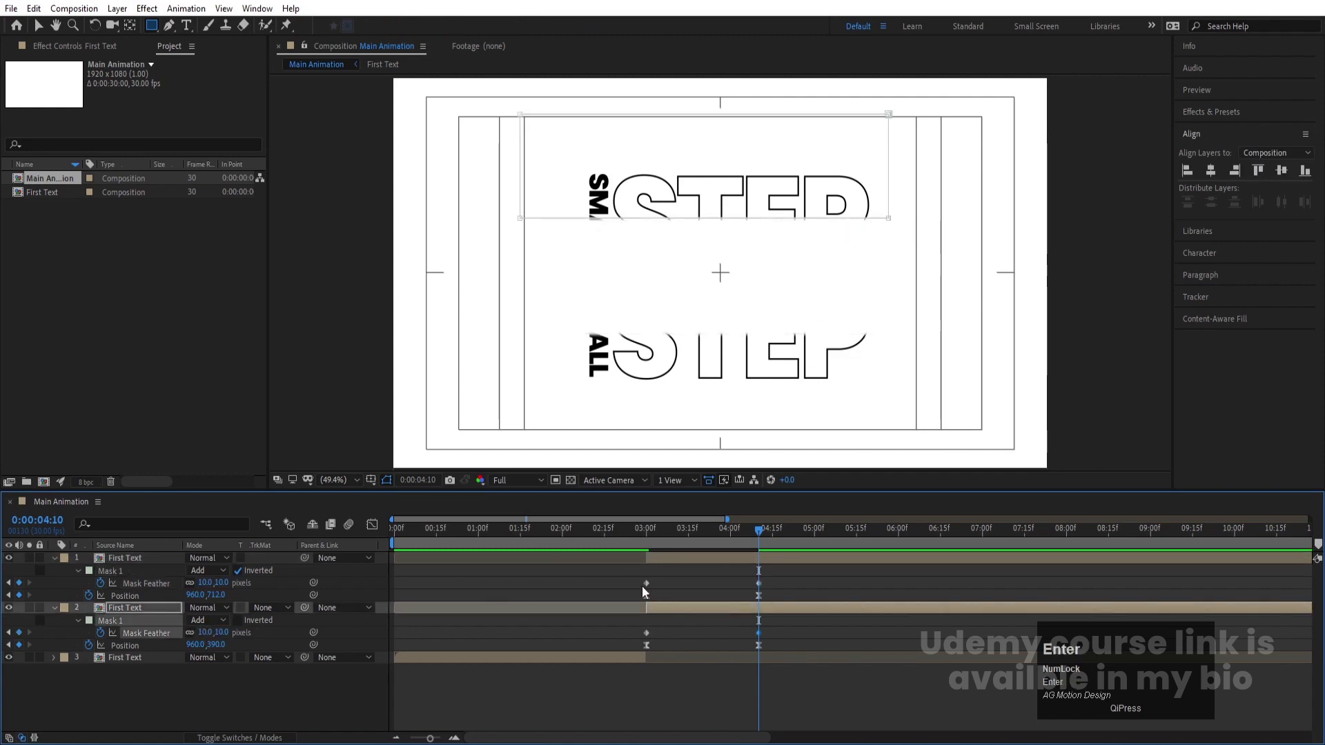
pyautogui.click(623, 576)
pyautogui.press('F9')
pyautogui.click(788, 643)
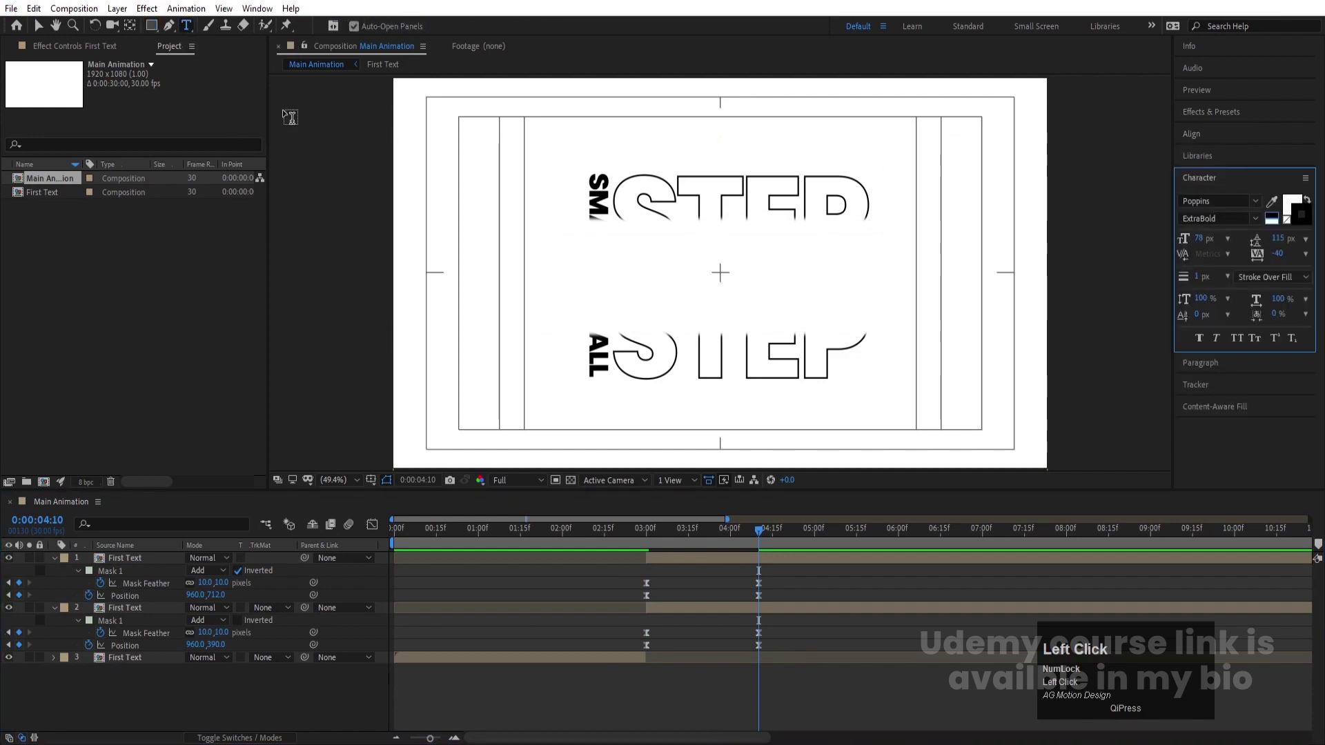
# Create a black EACH text layer and align it to the horizontal centre of the frame.
pyautogui.press('shift+e')
pyautogui.press('shift+a')
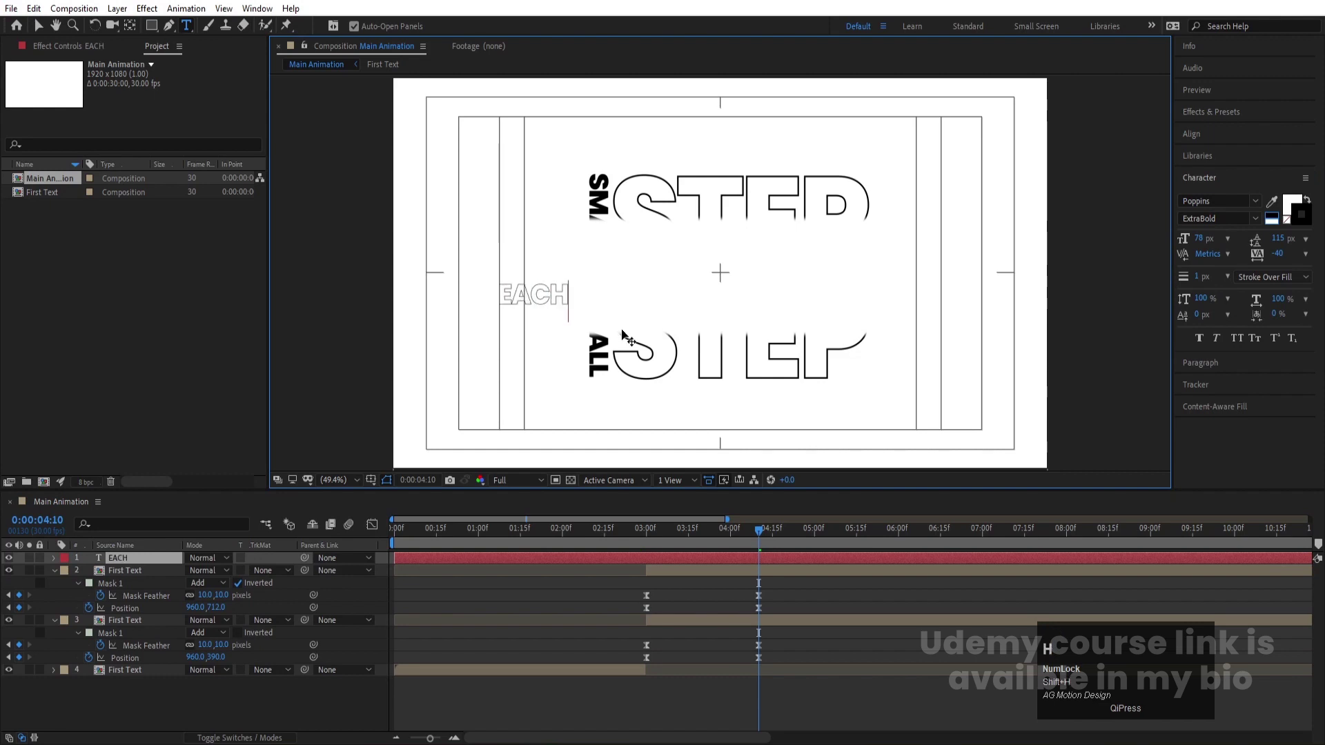
pyautogui.press('ctrl+a')
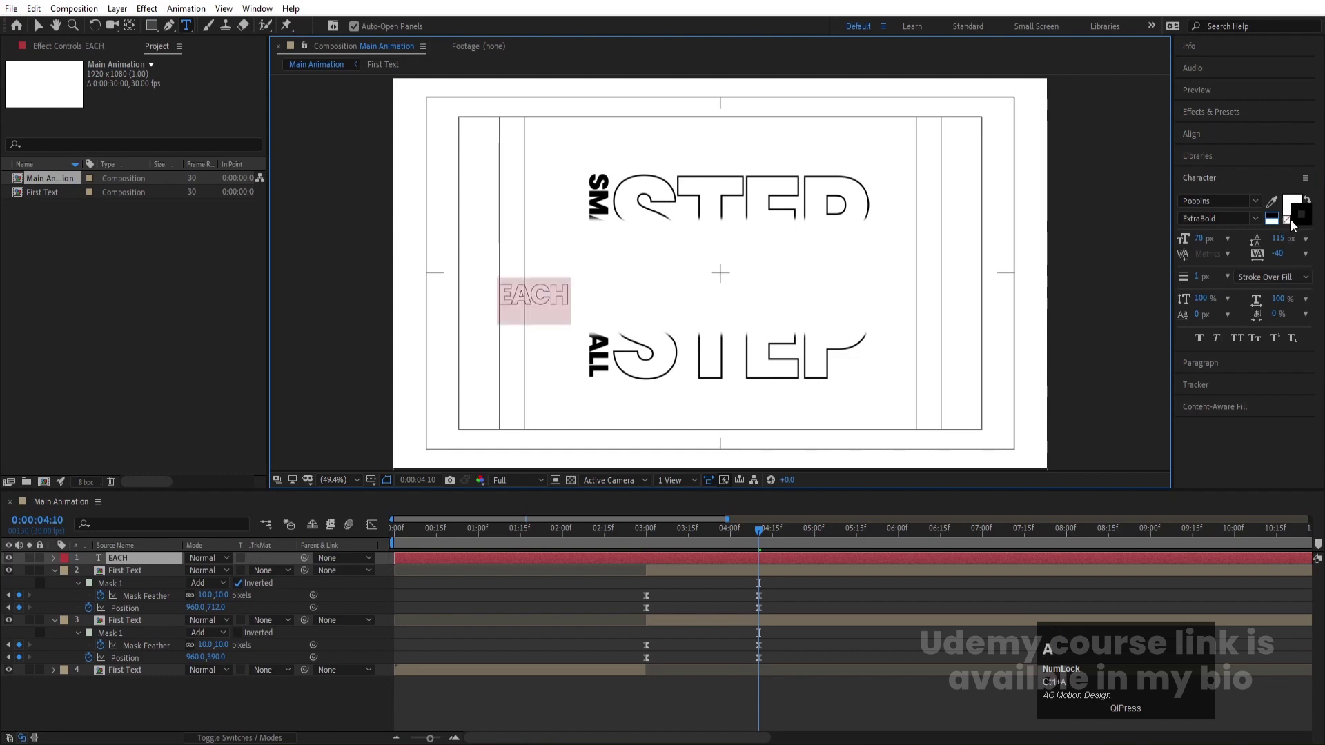
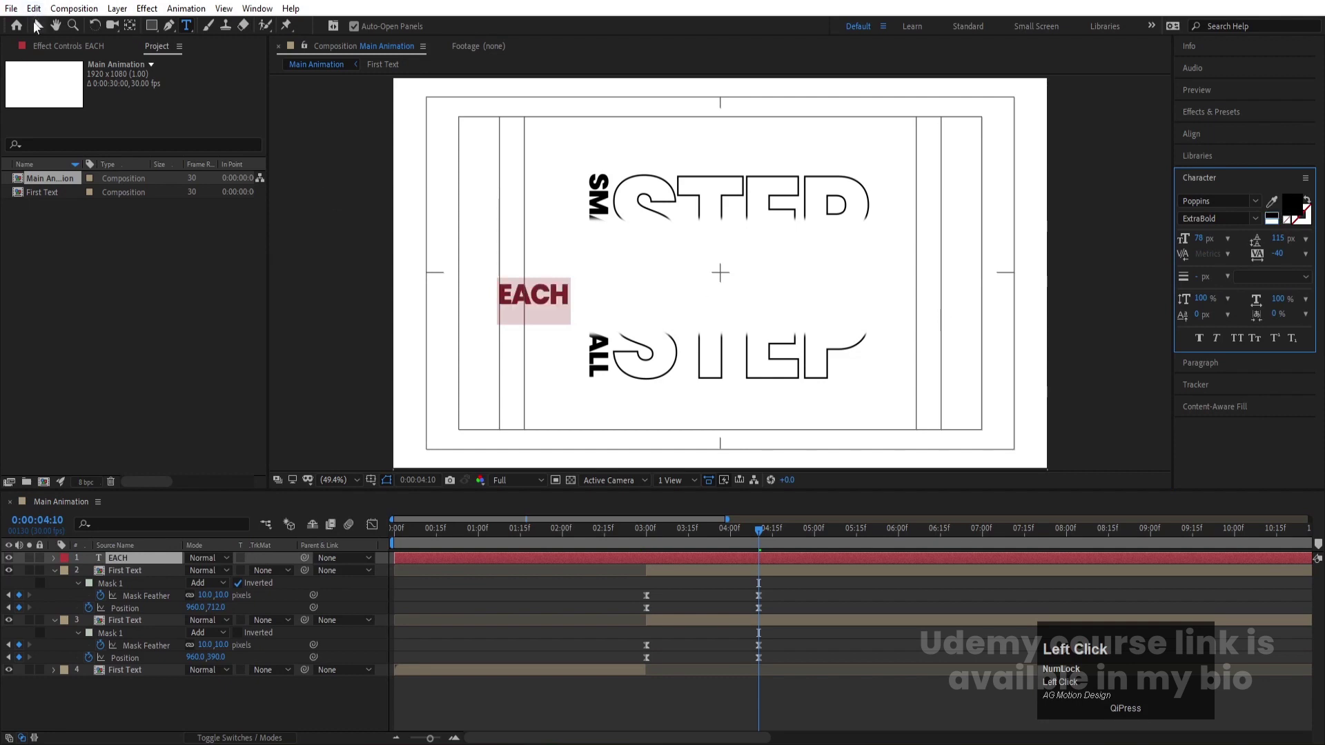
pyautogui.press('ctrl+alt+Home')
pyautogui.click(1197, 136)
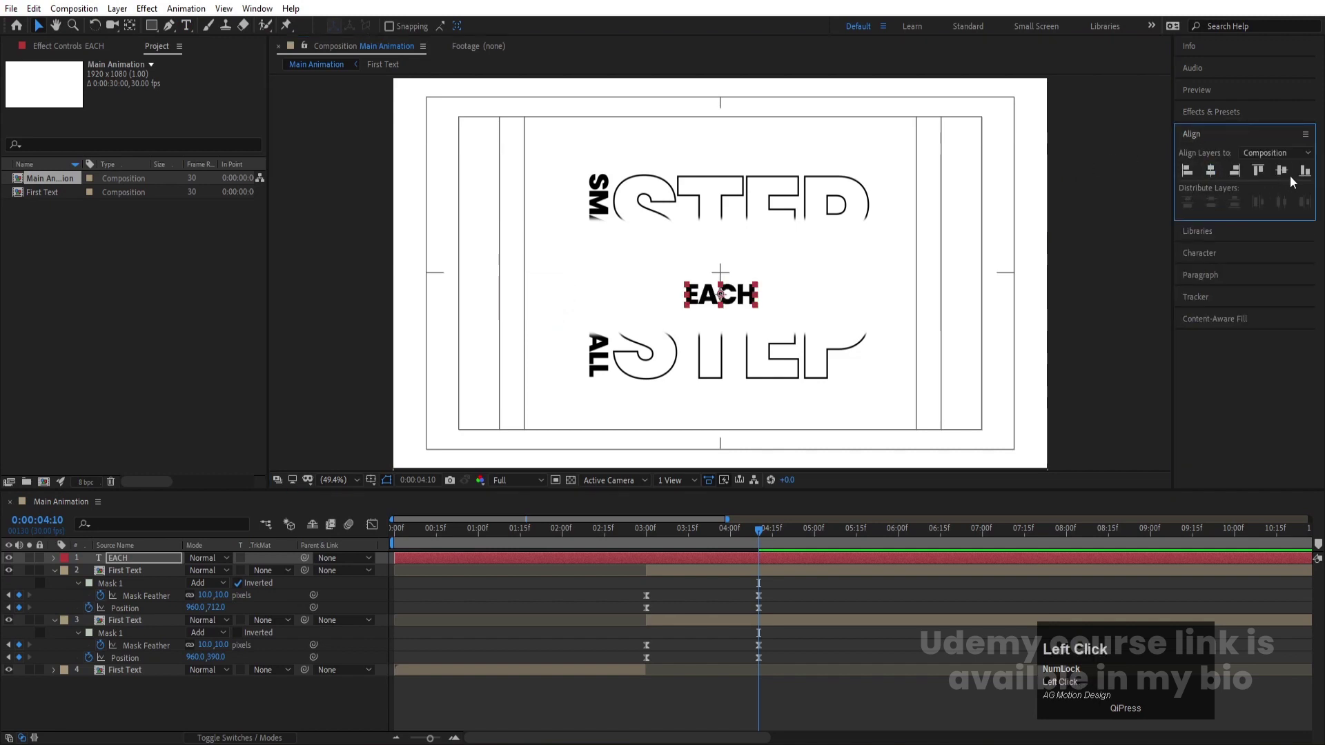
# Scale EACH up to about 495% so it fills the gap between the halves.
pyautogui.press('s')
pyautogui.moveTo(211, 577); pyautogui.dragTo(619, 562)
pyautogui.press('[')
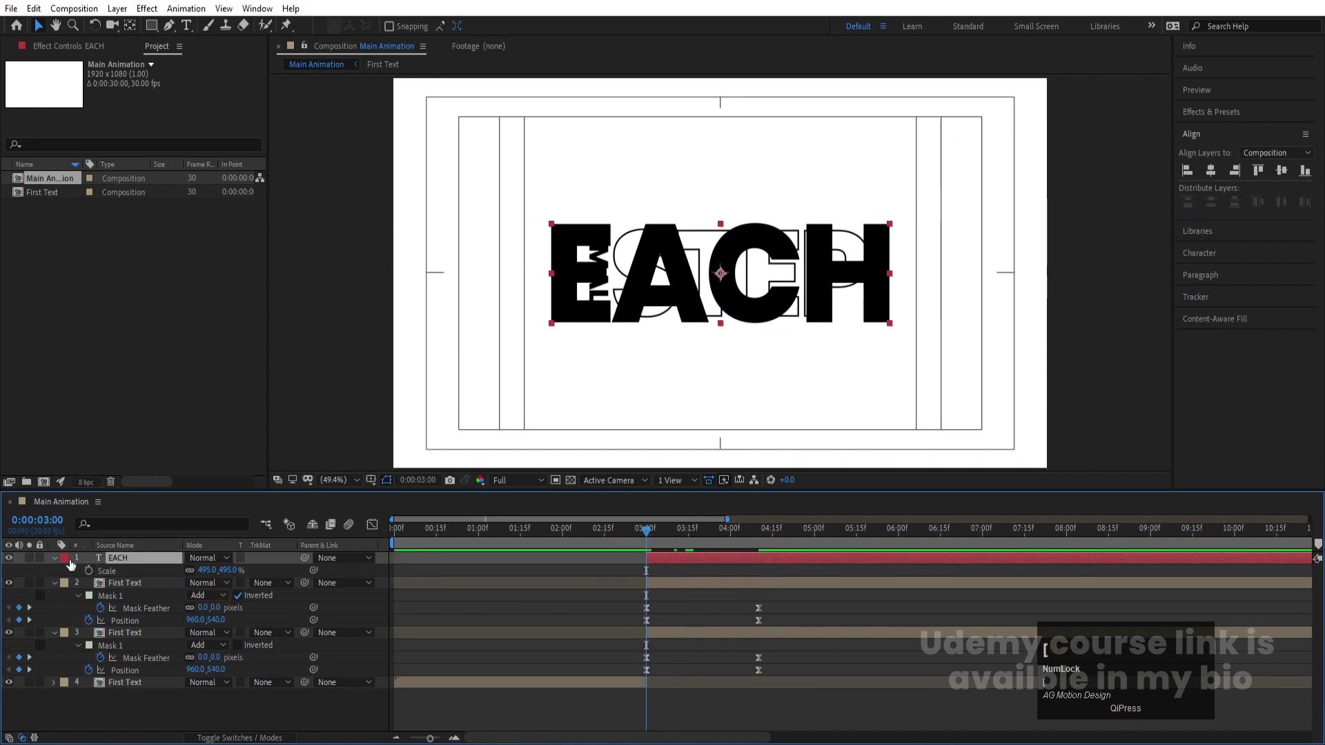
pyautogui.click(56, 559)
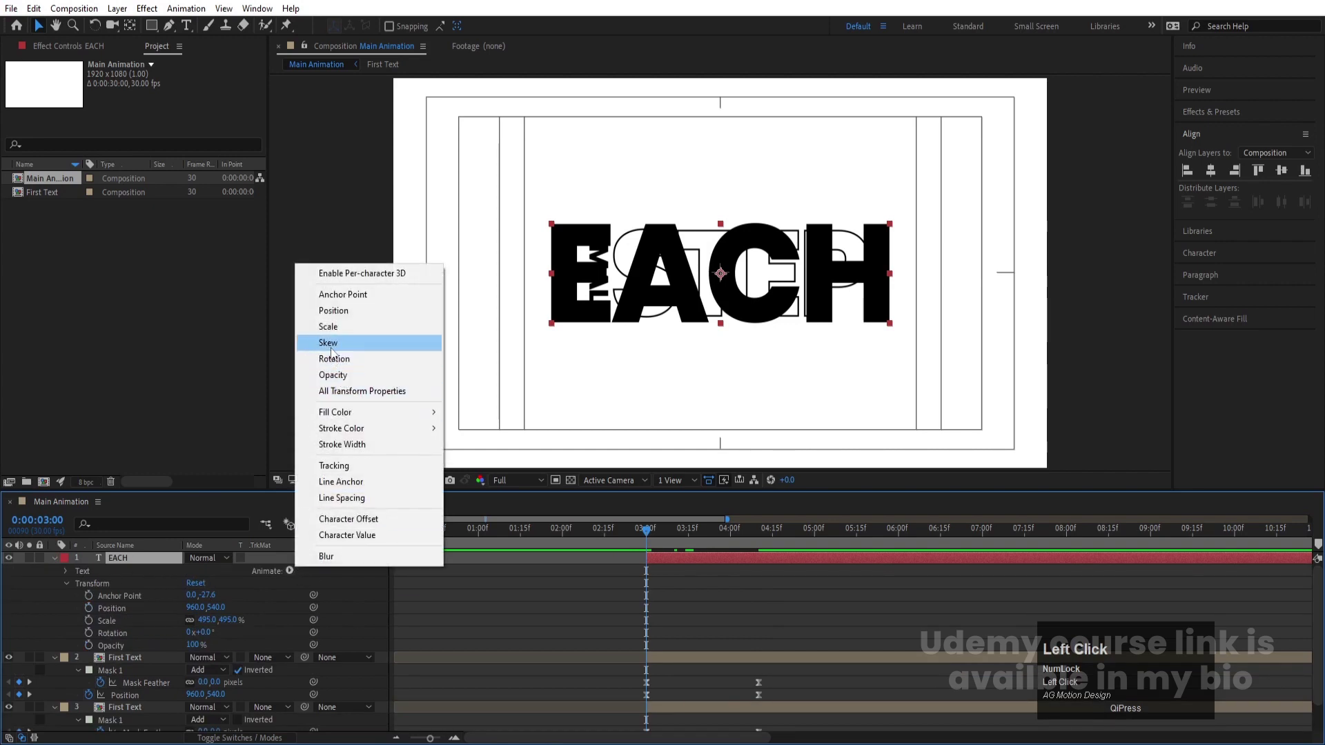
# Add a Position animator to EACH with 0% opacity and blur, and keyframe Range Start.
pyautogui.click(335, 320)
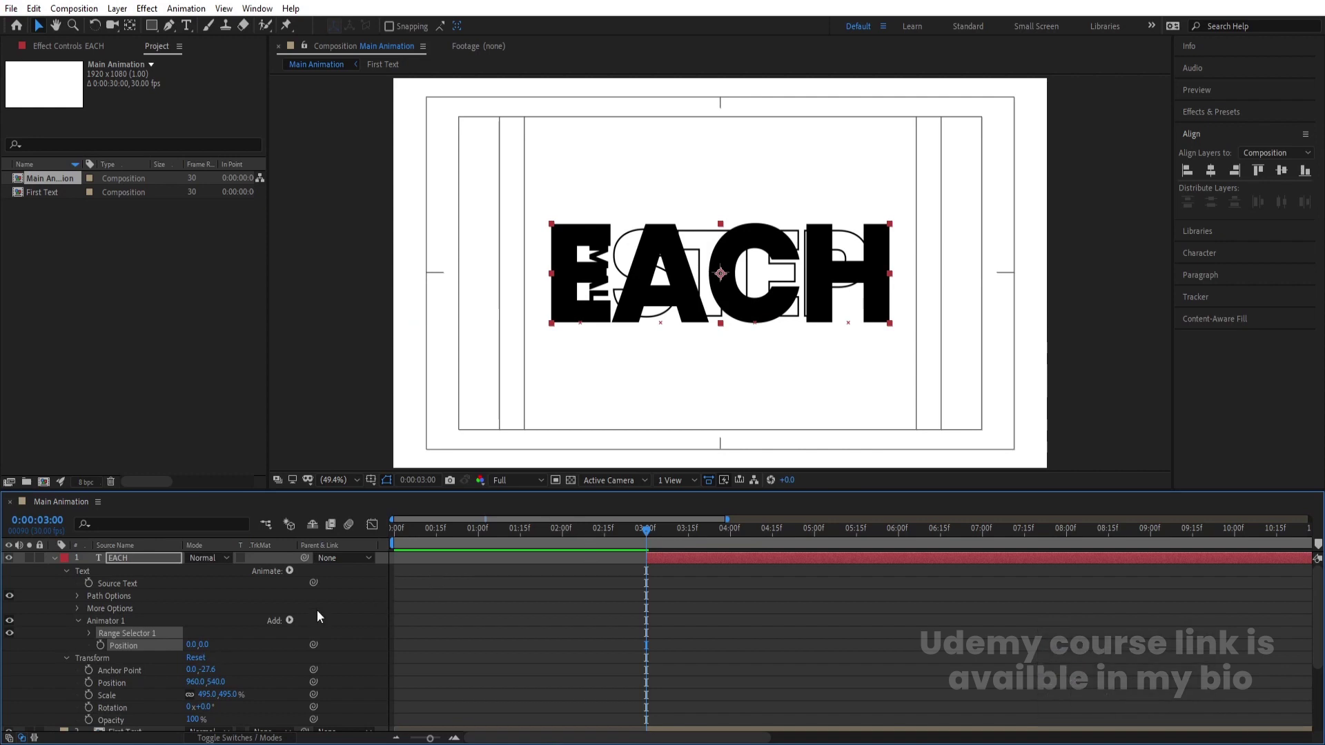
pyautogui.moveTo(205, 645); pyautogui.dragTo(290, 627)
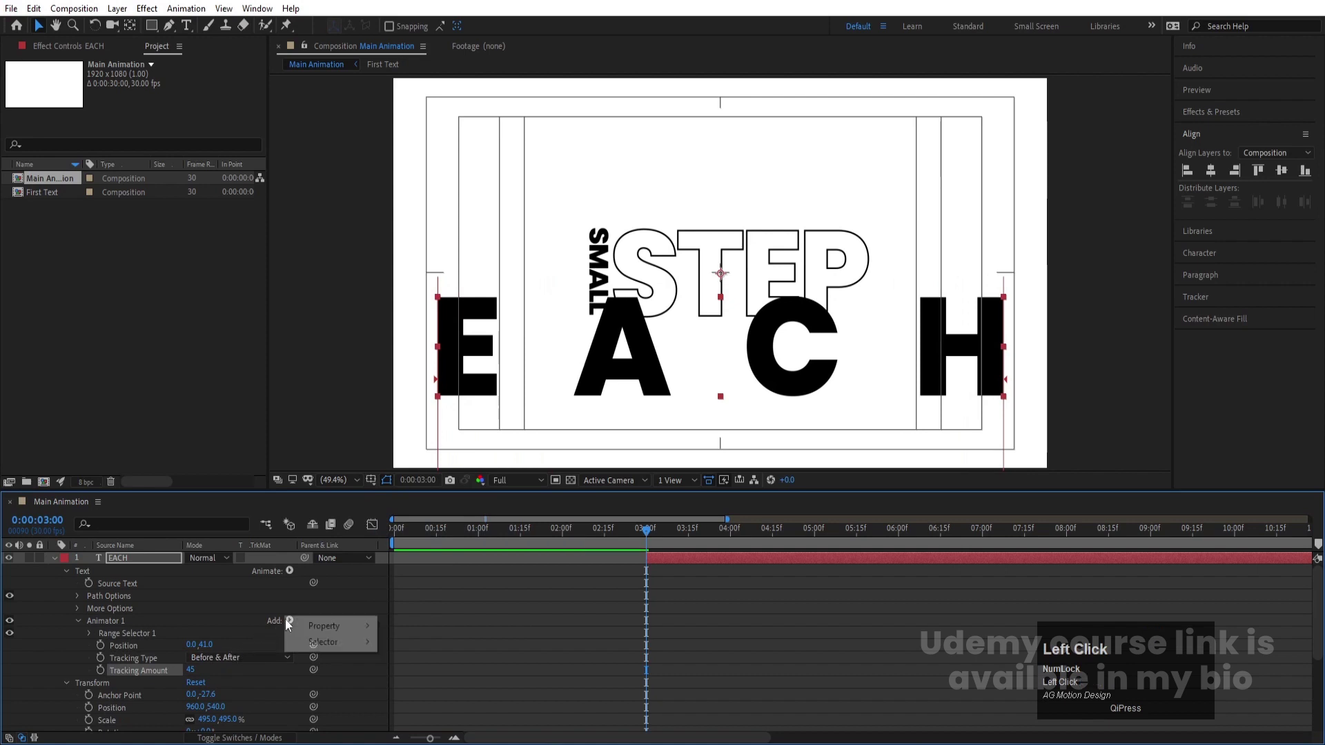
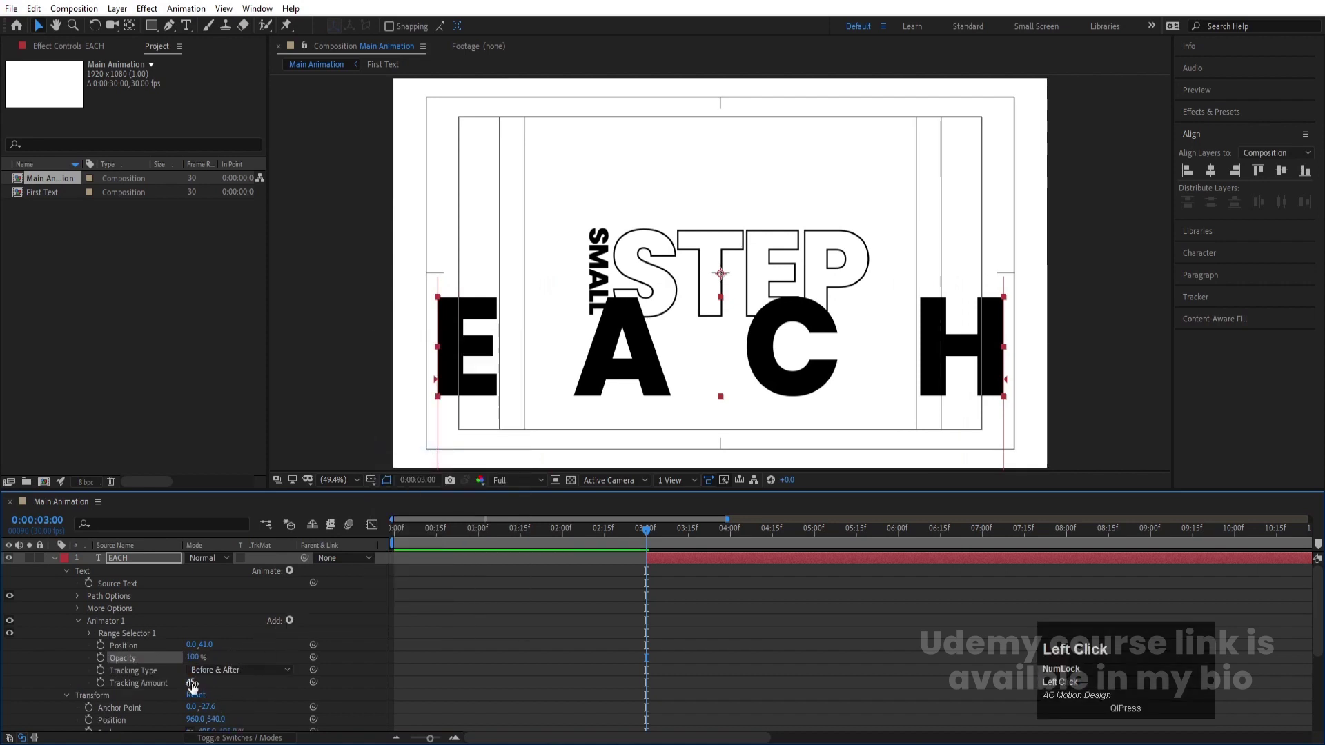
pyautogui.moveTo(196, 662); pyautogui.dragTo(295, 623)
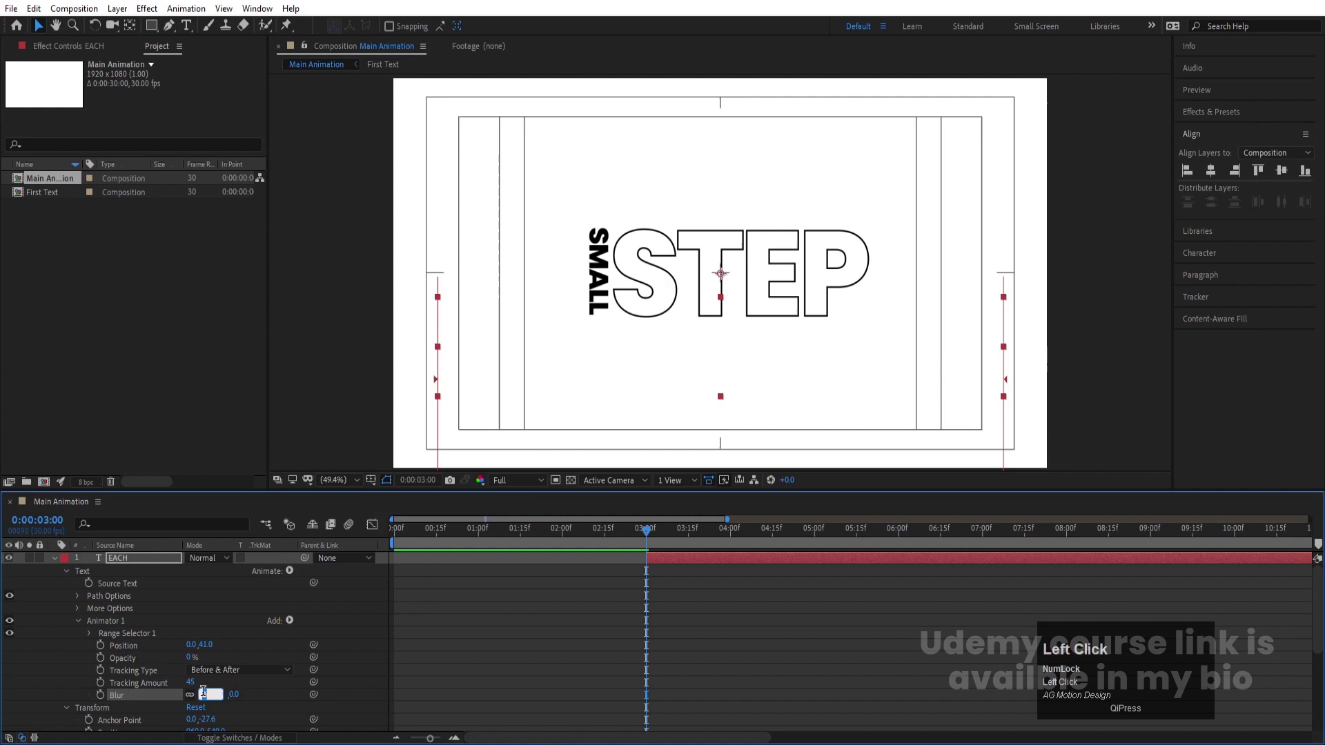
pyautogui.press('Return')
pyautogui.click(655, 622)
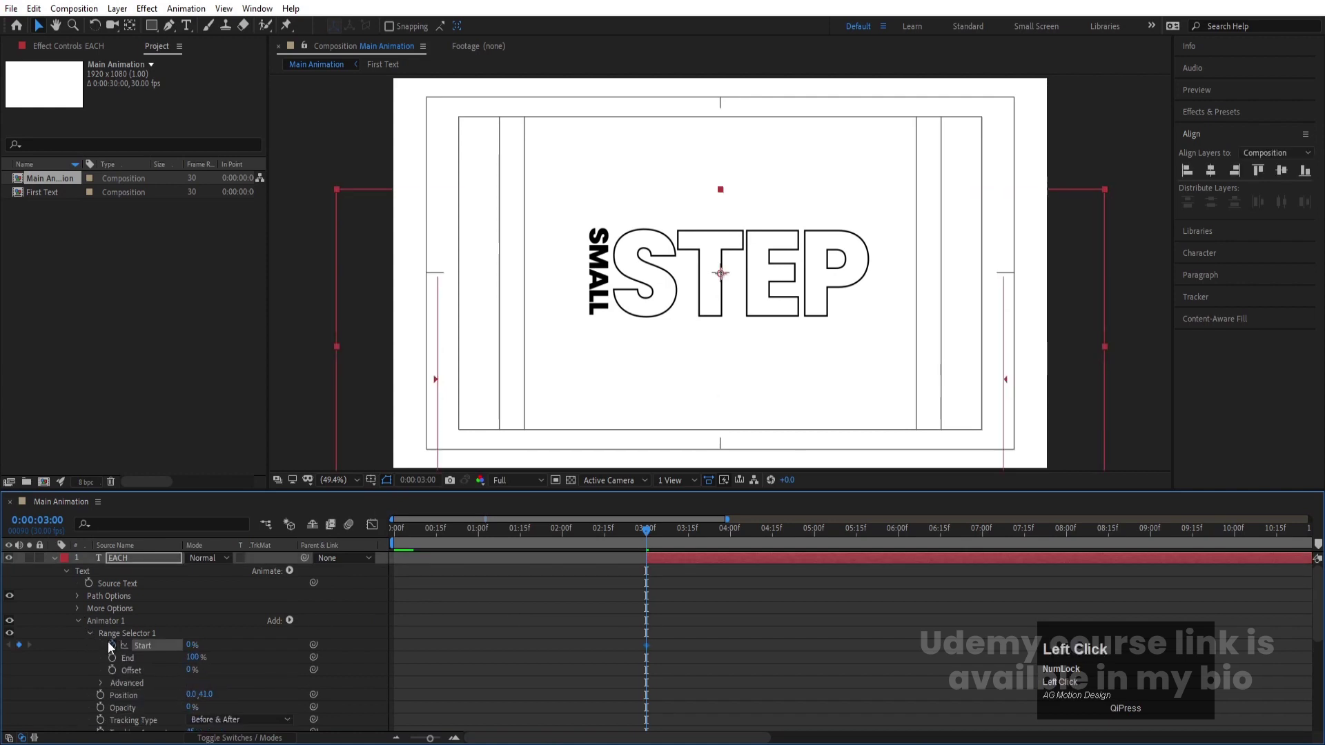
# Keyframe Range Selector Start from 0% at 3:00 to 100% at 4:10.
pyautogui.scroll(-3)
pyautogui.scroll(-3)
pyautogui.press('k')
pyautogui.scroll(3)
pyautogui.click(194, 627)
pyautogui.press('u')
pyautogui.click(676, 551)
# Preview the letter-by-letter reveal and adjust its keyframes on the timeline.
pyautogui.press('space')
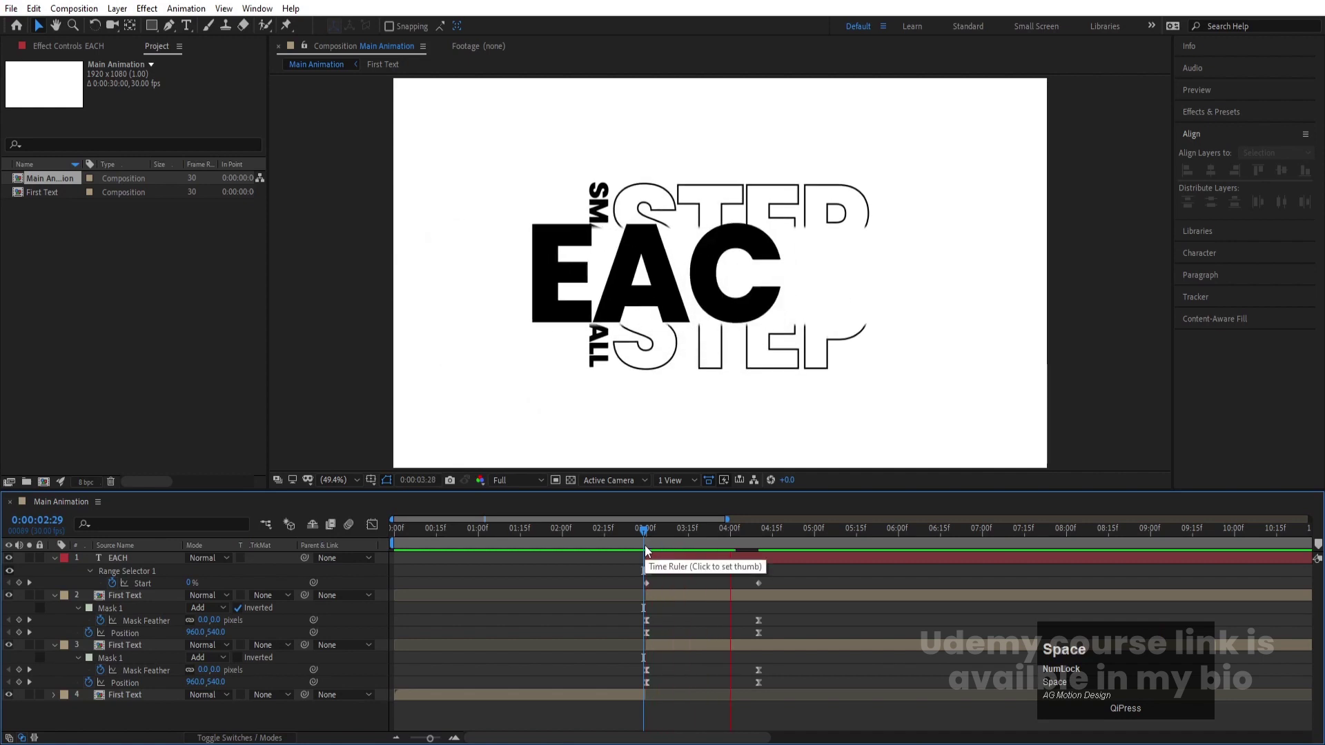
pyautogui.press('j')
pyautogui.click(622, 580)
pyautogui.press('F9')
pyautogui.press('space')
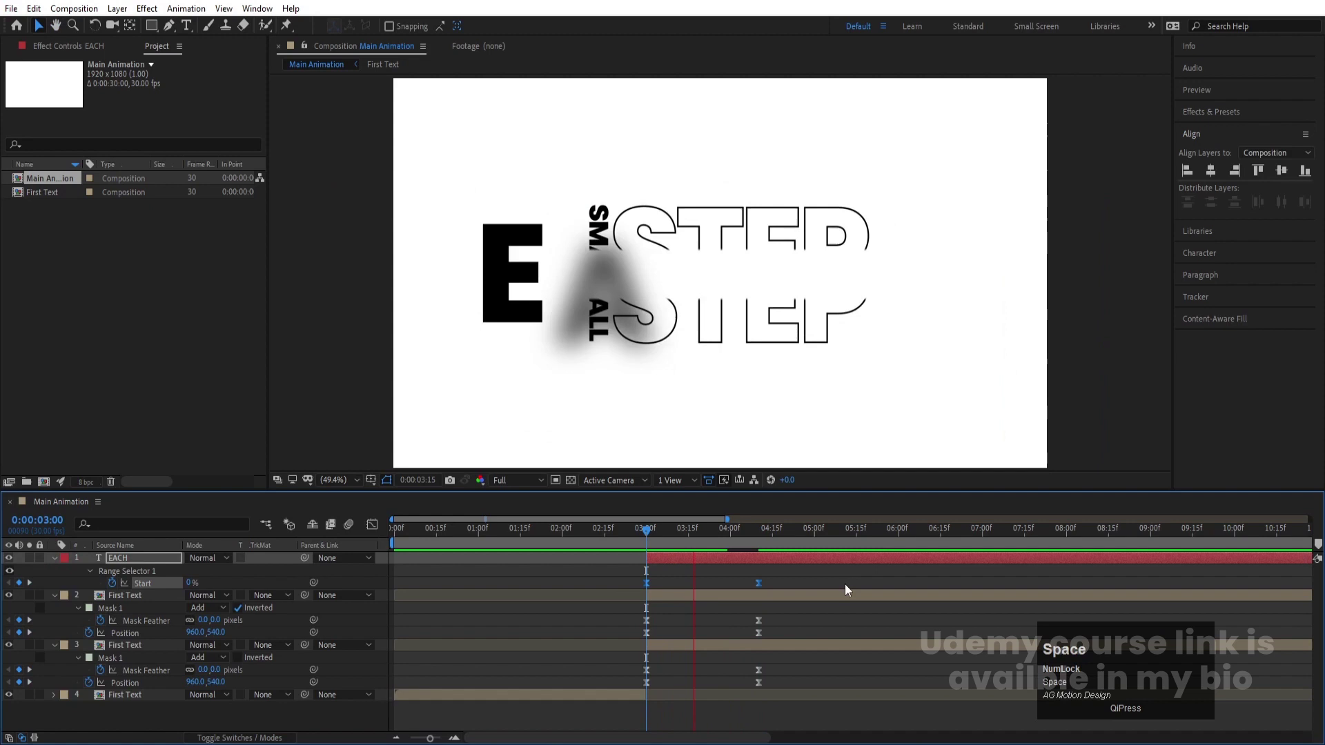
pyautogui.click(786, 588)
pyautogui.press('j')
pyautogui.press('j')
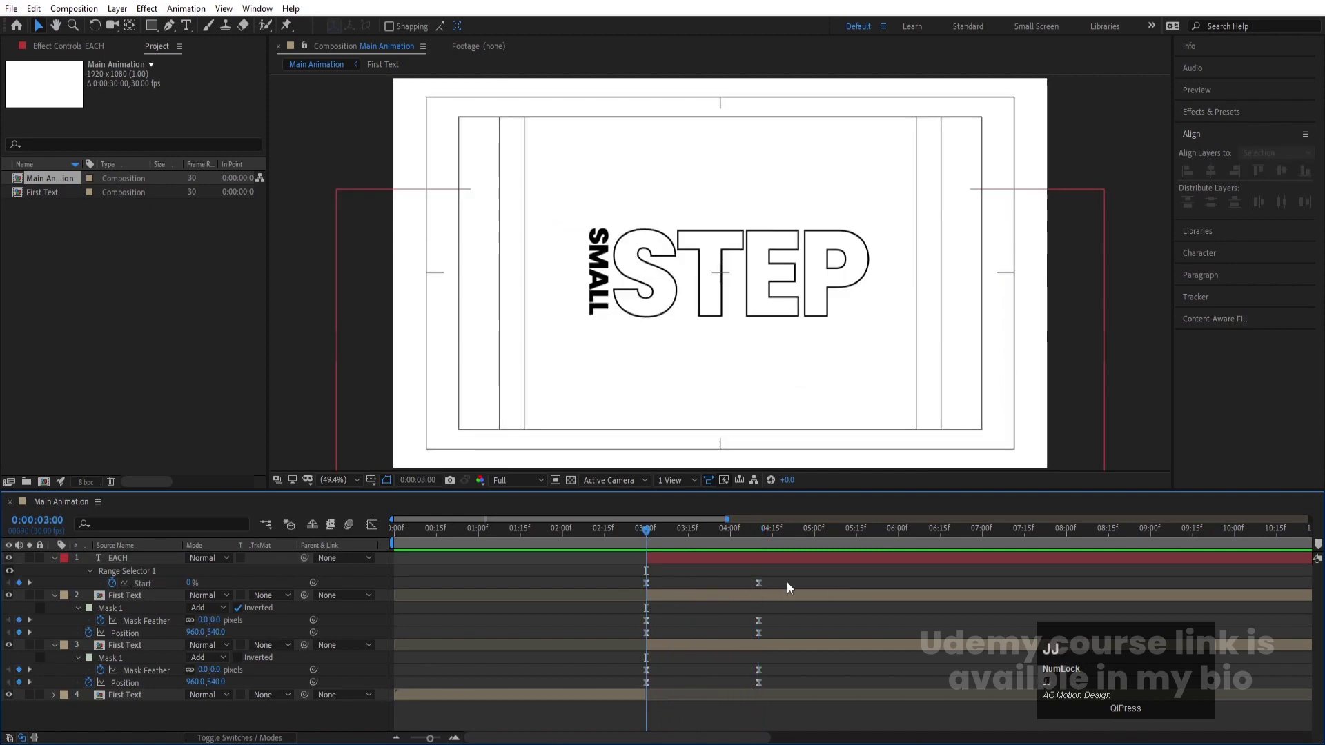
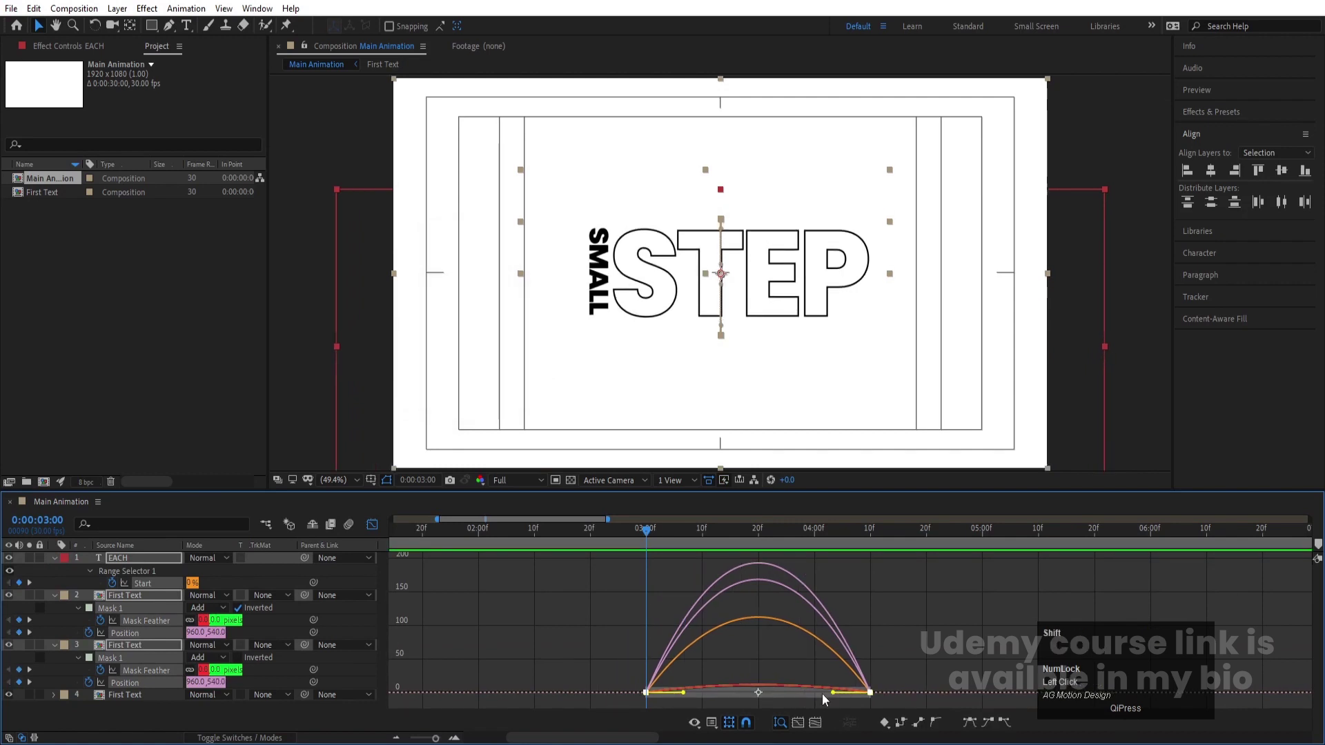
# Apply Easy Ease to the reveal keyframes in the Graph Editor and preview the result.
pyautogui.moveTo(806, 702); pyautogui.dragTo(716, 718)
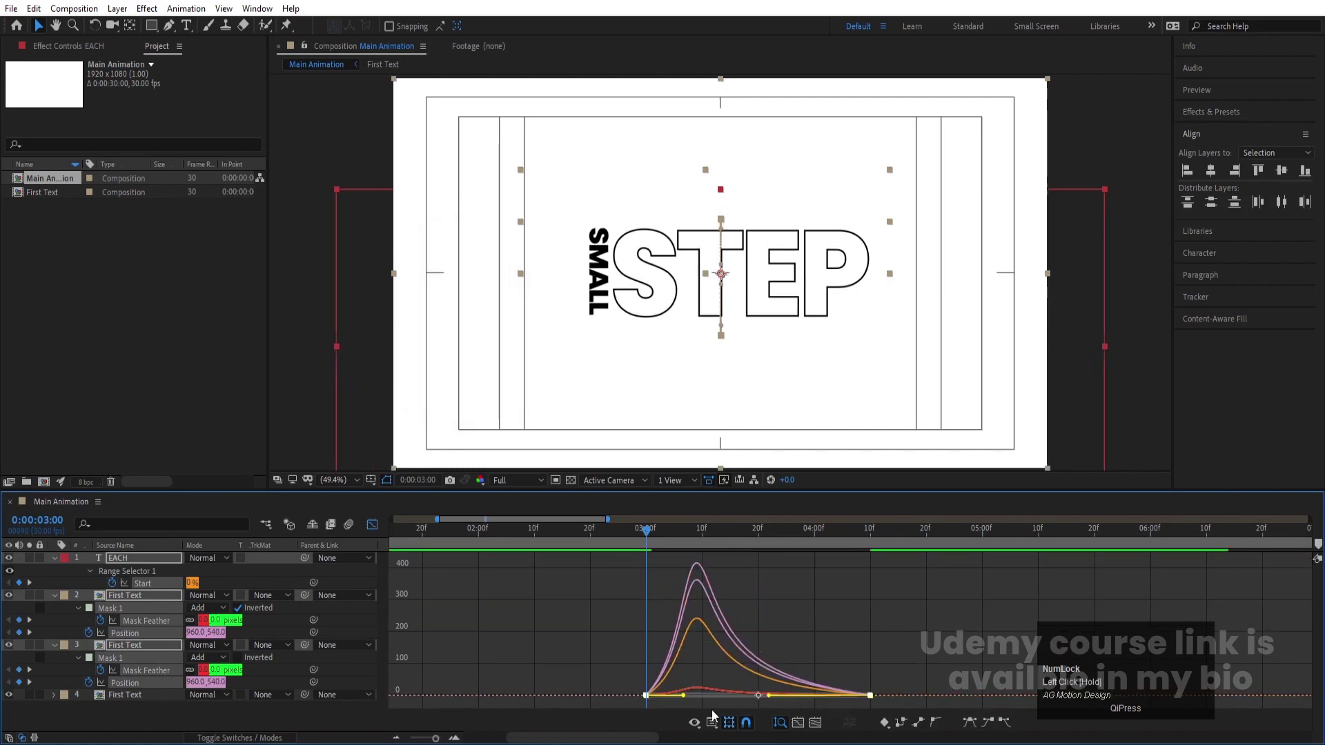
pyautogui.click(704, 700)
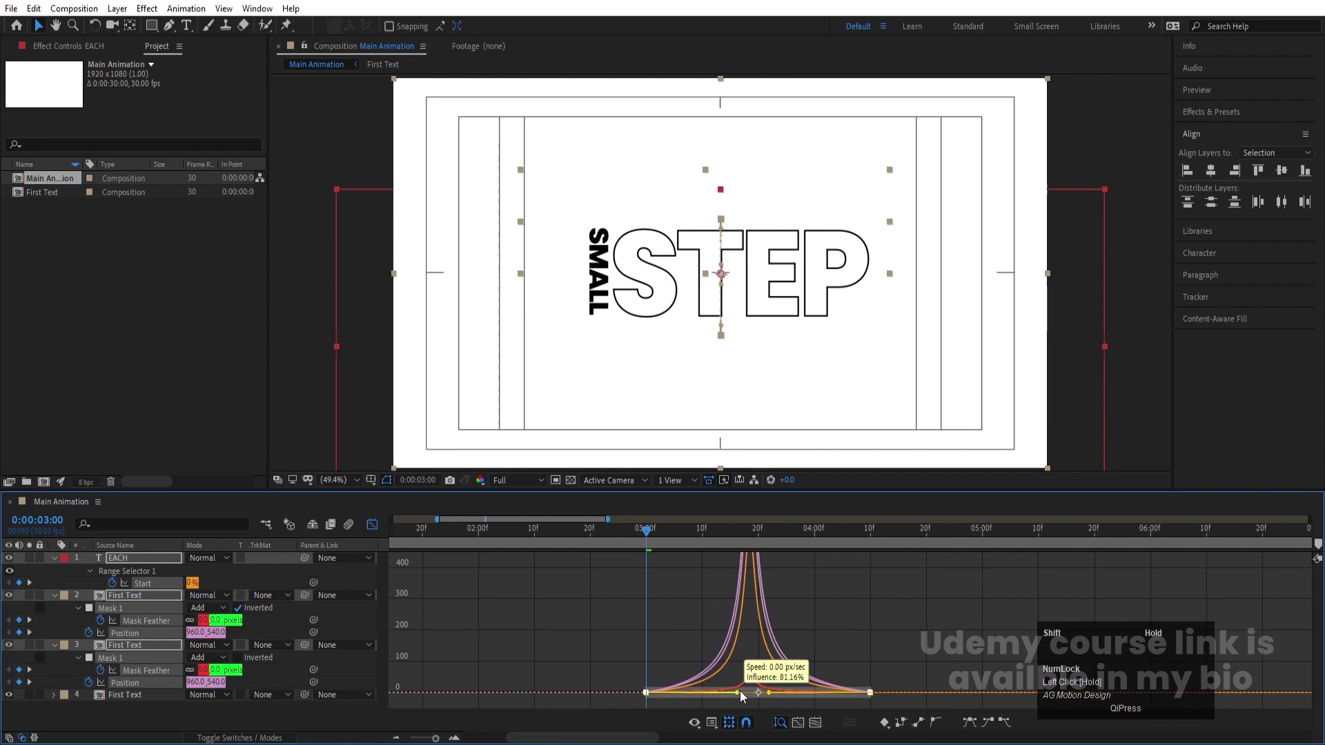
pyautogui.press('space')
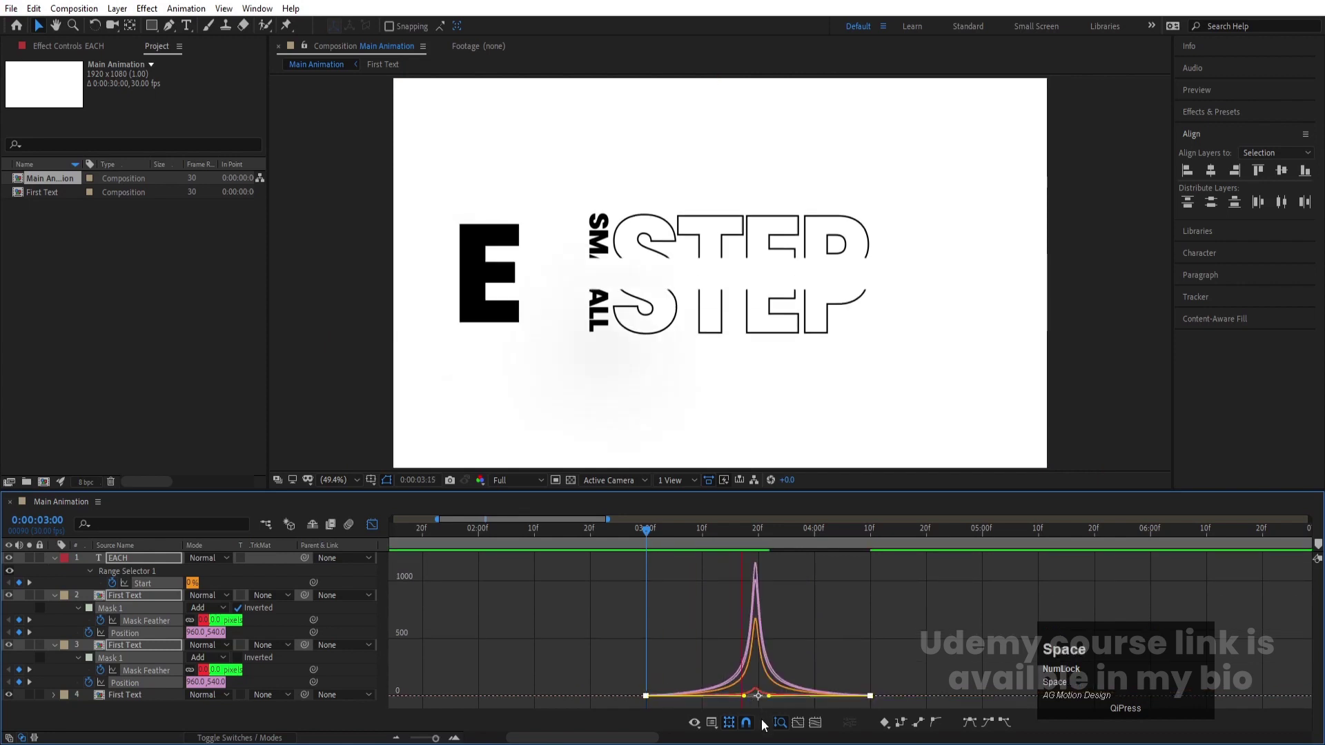
pyautogui.click(374, 530)
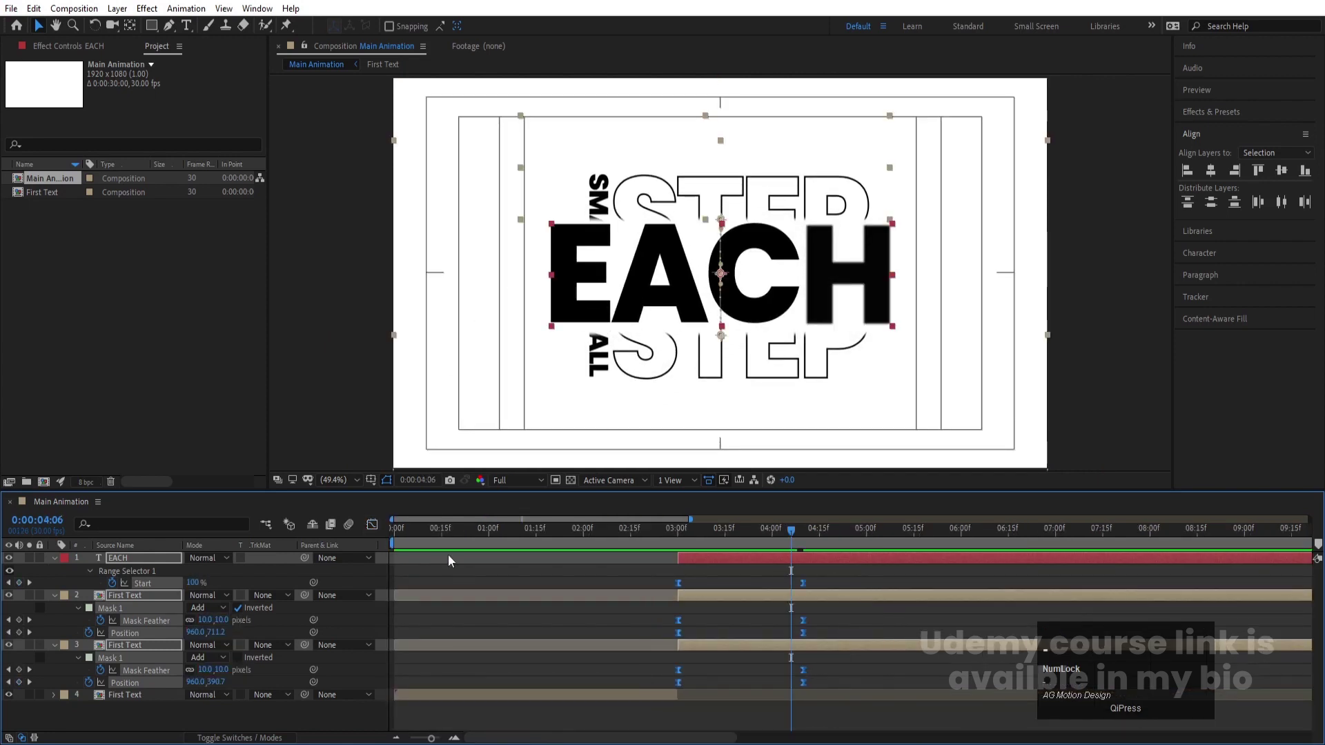
pyautogui.click(442, 538)
pyautogui.press('space')
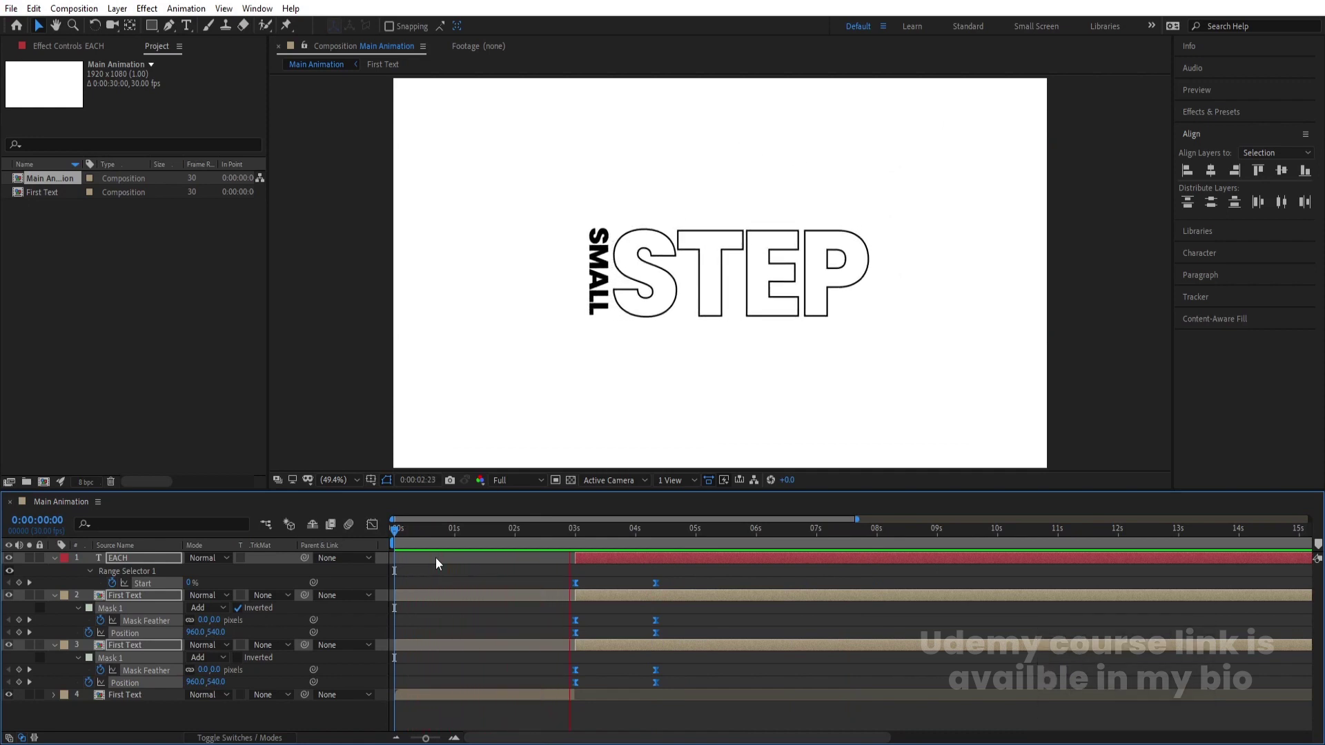
pyautogui.press('space')
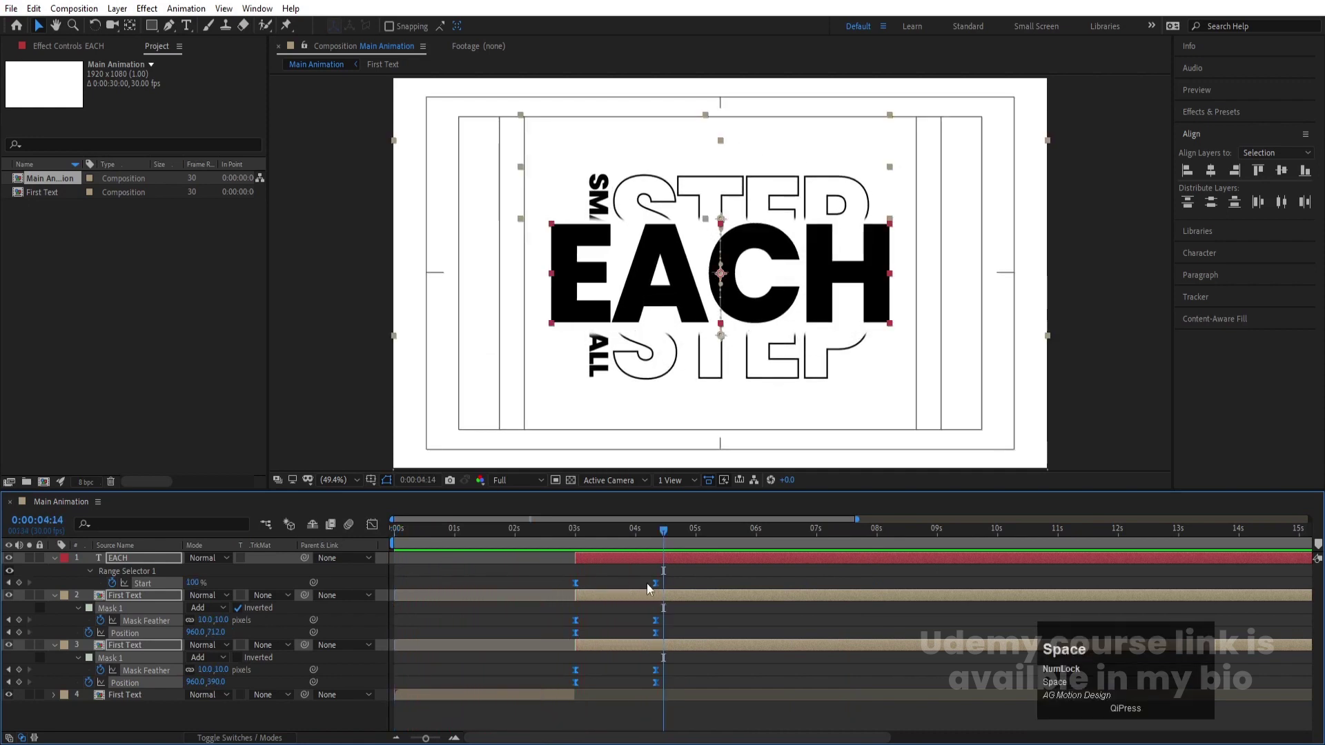
# Duplicate the EACH text layer to create EACH 2.
pyautogui.click(679, 572)
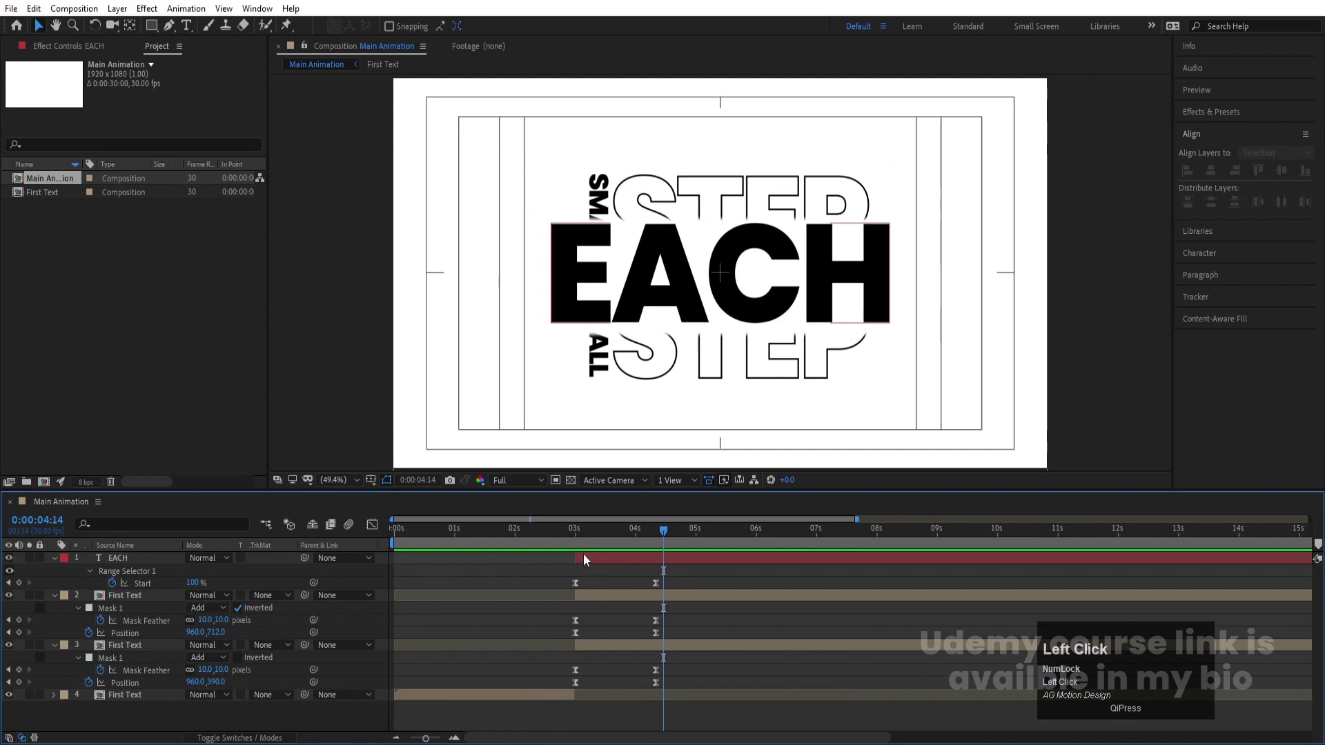
pyautogui.press('ctrl+d')
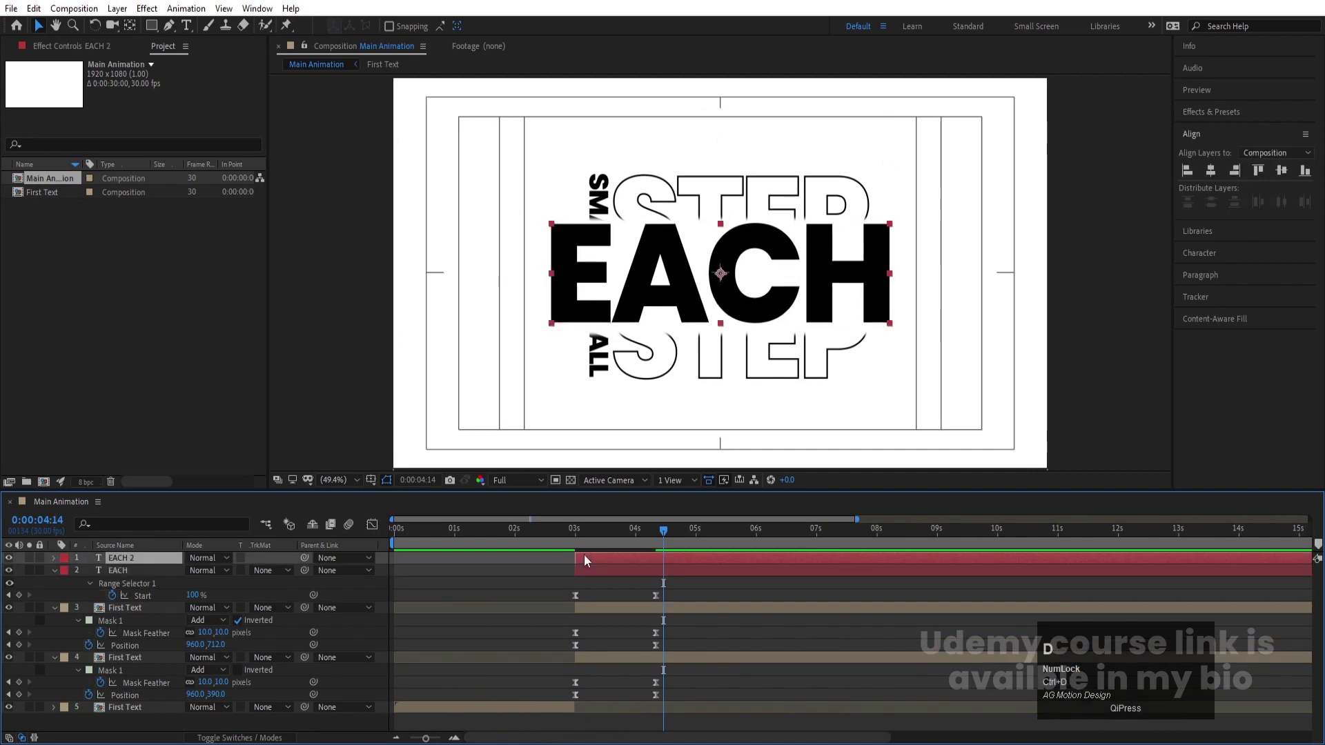
# Preview the EACH reveal between the splitting STEP halves from around the three-second mark.
pyautogui.press('=')
pyautogui.press('=')
pyautogui.moveTo(469, 536); pyautogui.dragTo(516, 571)
pyautogui.press('[')
pyautogui.click(532, 573)
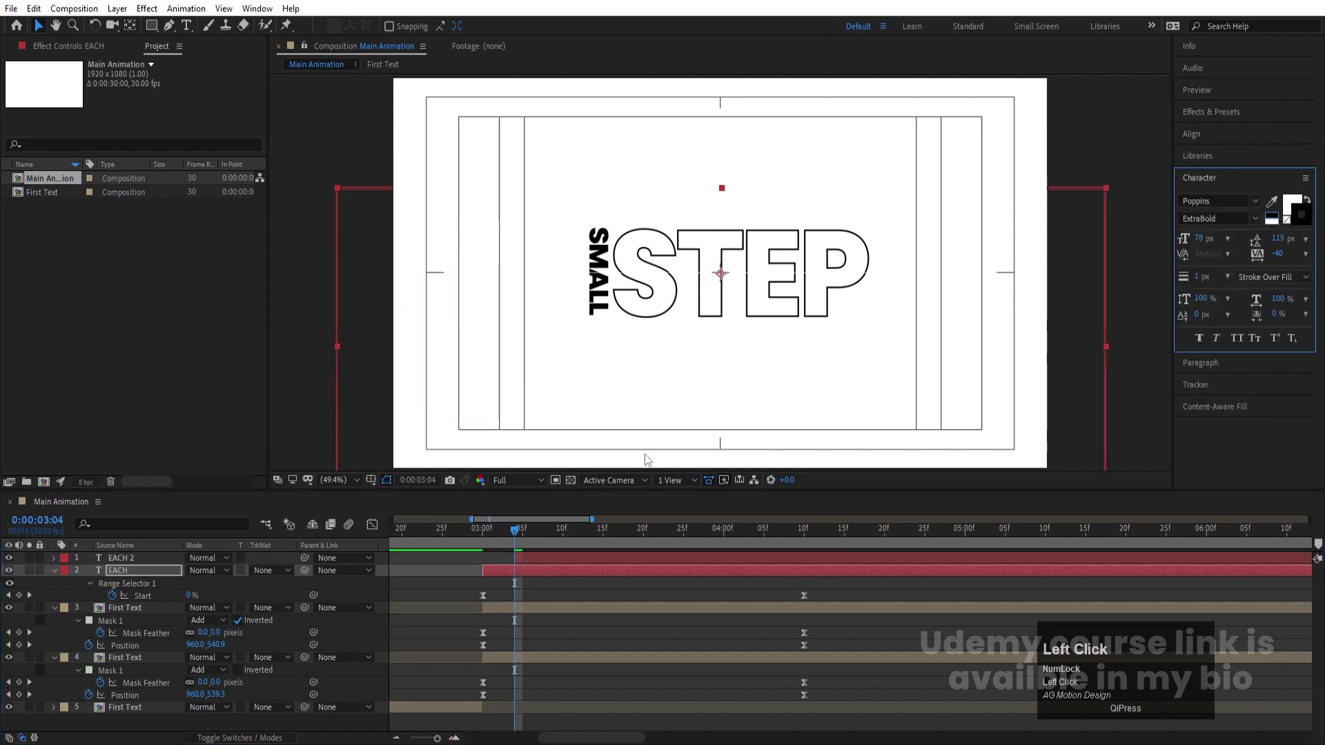
pyautogui.press('space')
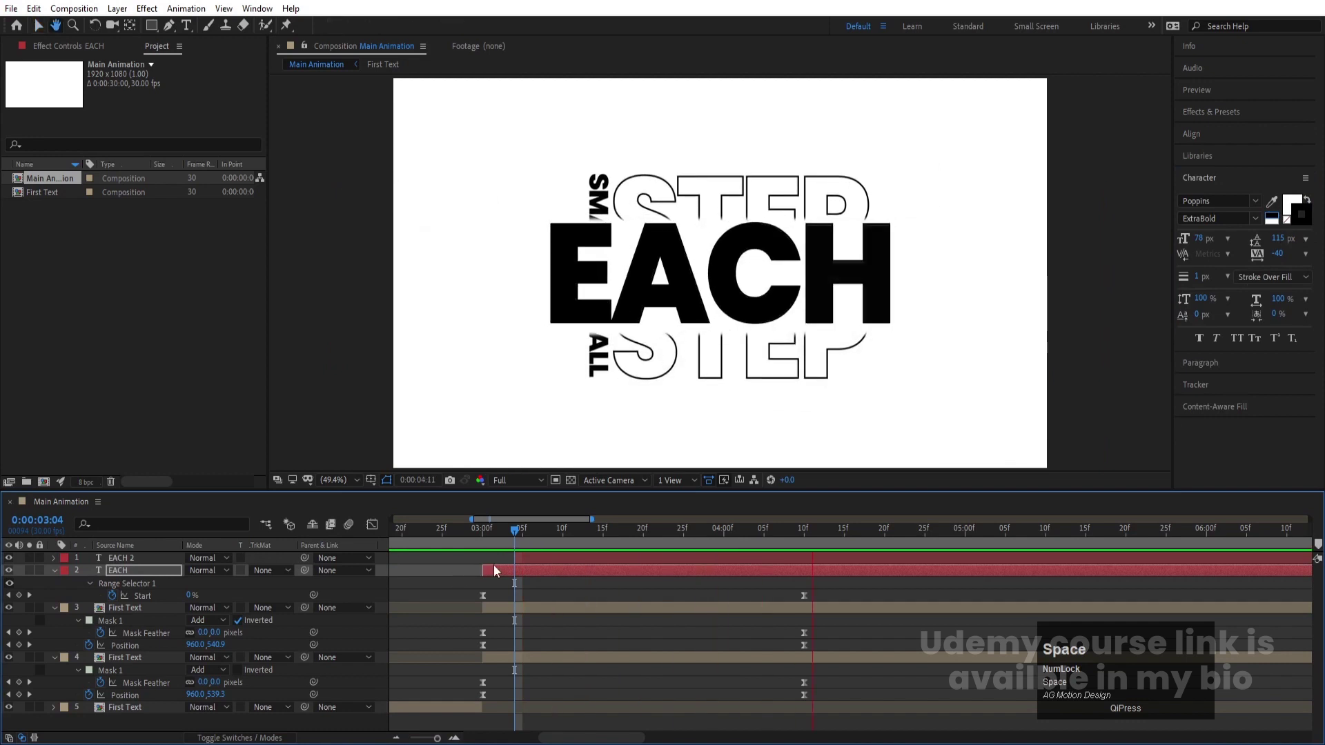
pyautogui.press('-')
pyautogui.press('-')
pyautogui.click(534, 584)
pyautogui.moveTo(357, 558); pyautogui.dragTo(417, 551)
pyautogui.press('space')
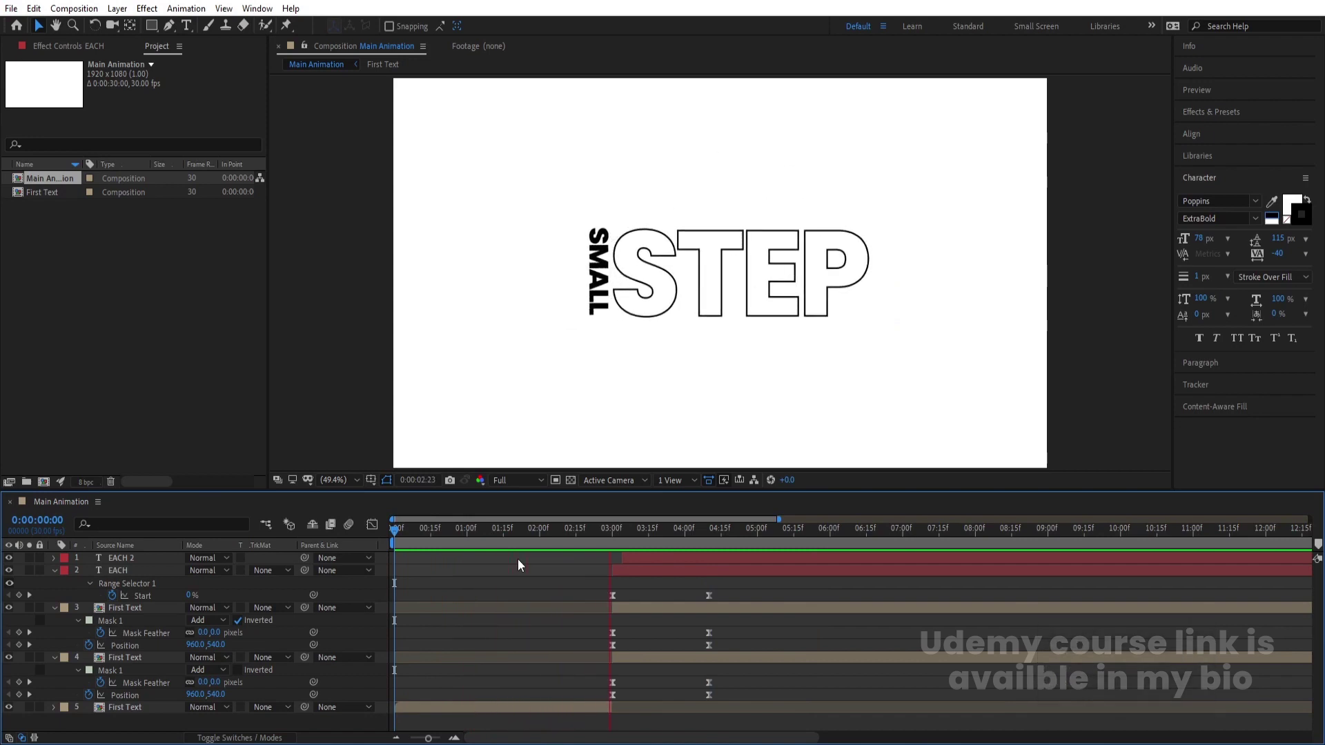
pyautogui.press('space')
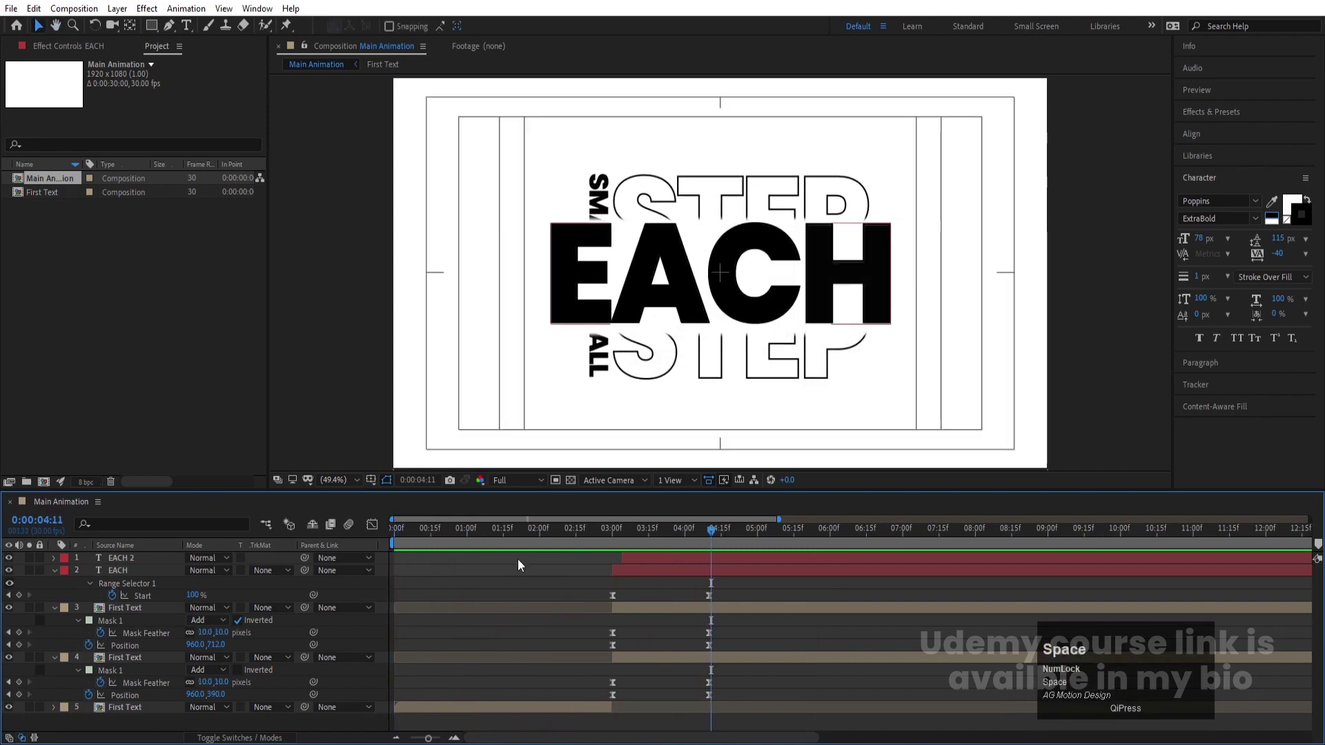
# Collapse all layers' property lists and select the EACH text layer.
pyautogui.click(487, 588)
pyautogui.press('u')
pyautogui.press('u')
pyautogui.press('ctrl+a')
pyautogui.click(559, 669)
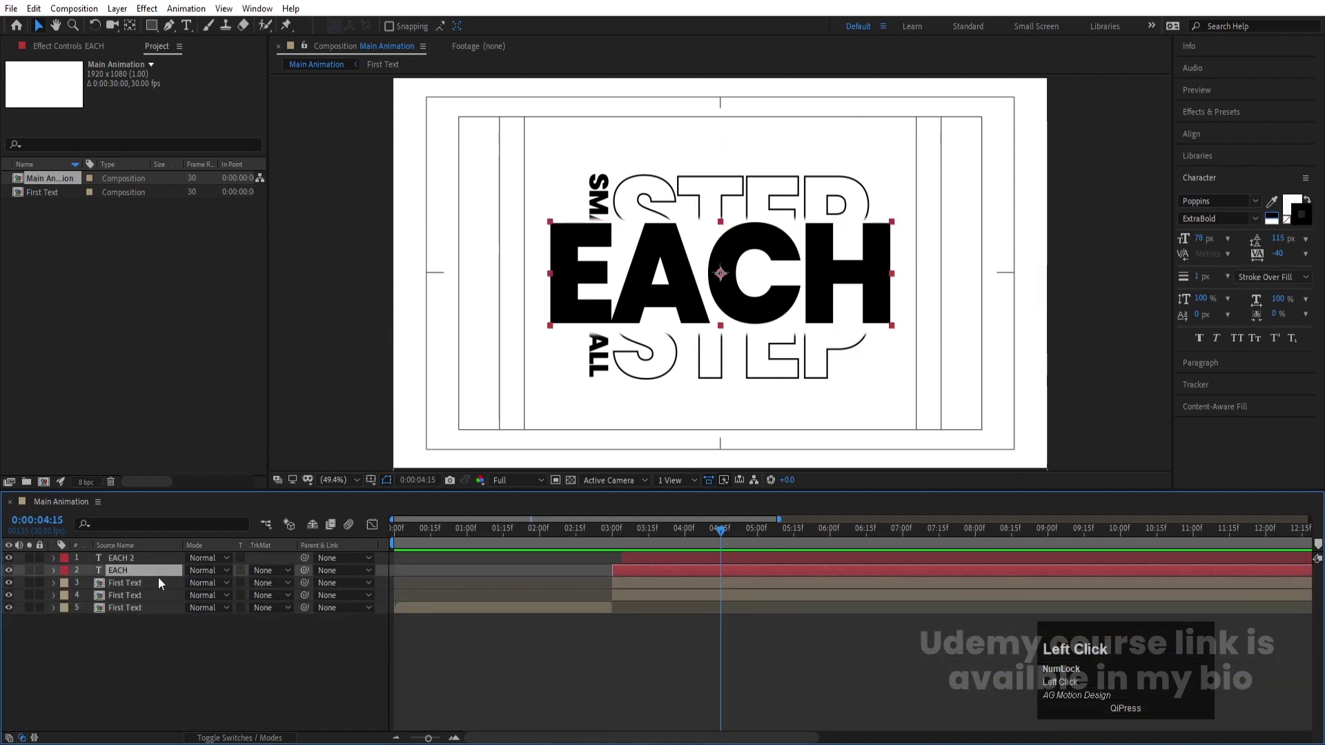
# Duplicate the EACH and EACH 2 layers into EACH 3 and EACH 4 copies.
pyautogui.click(134, 562)
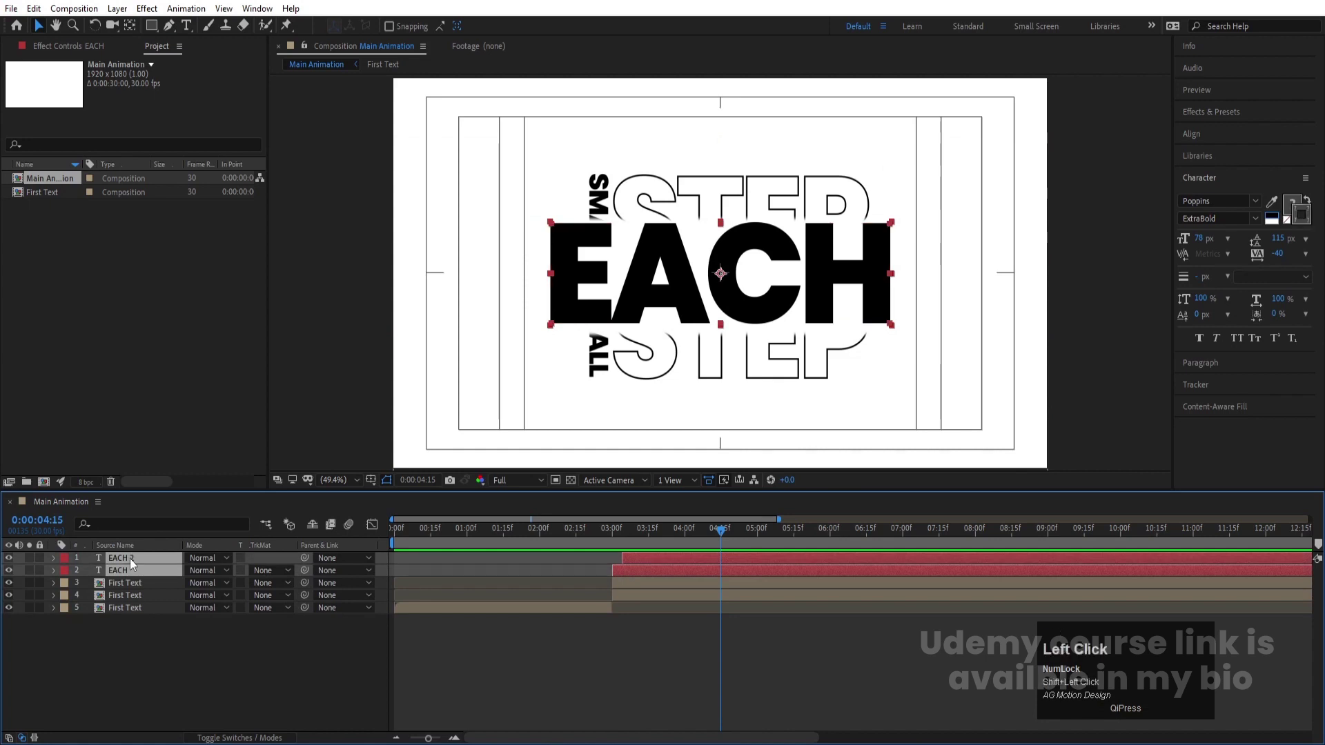
pyautogui.press('ctrl+d')
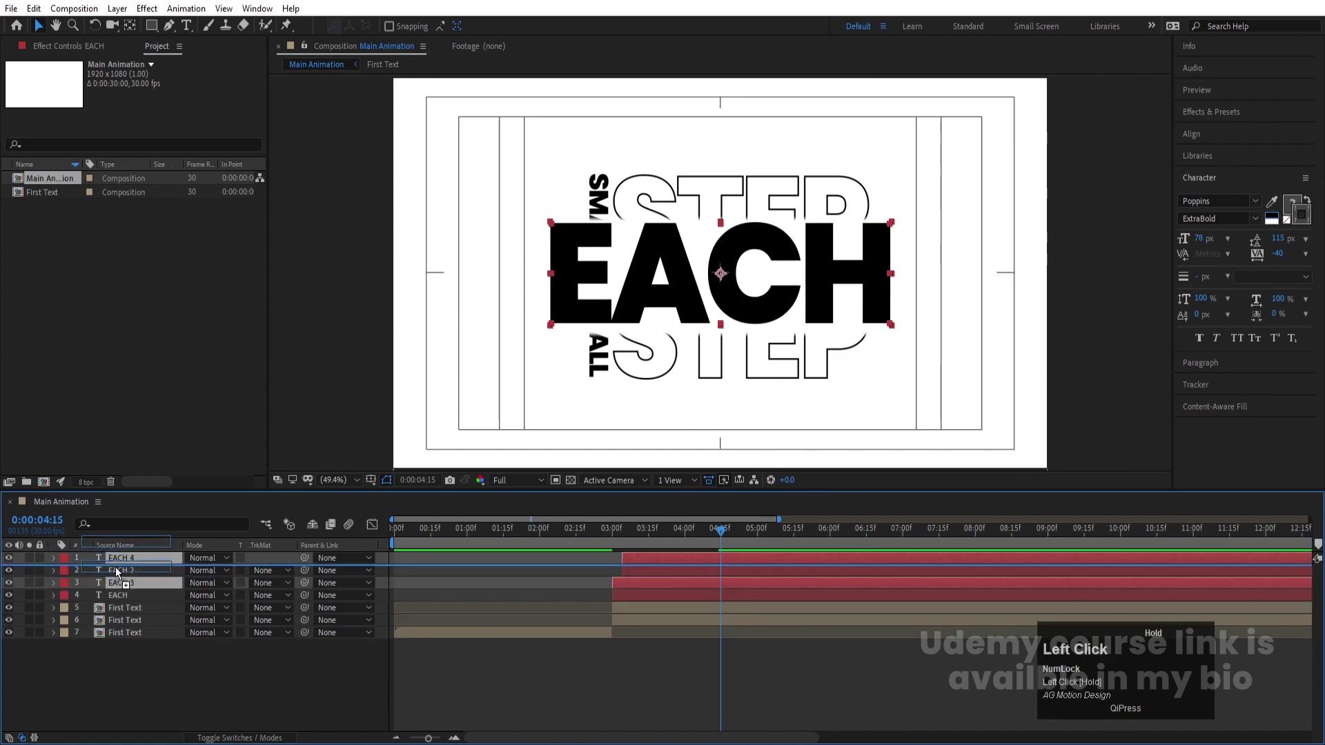
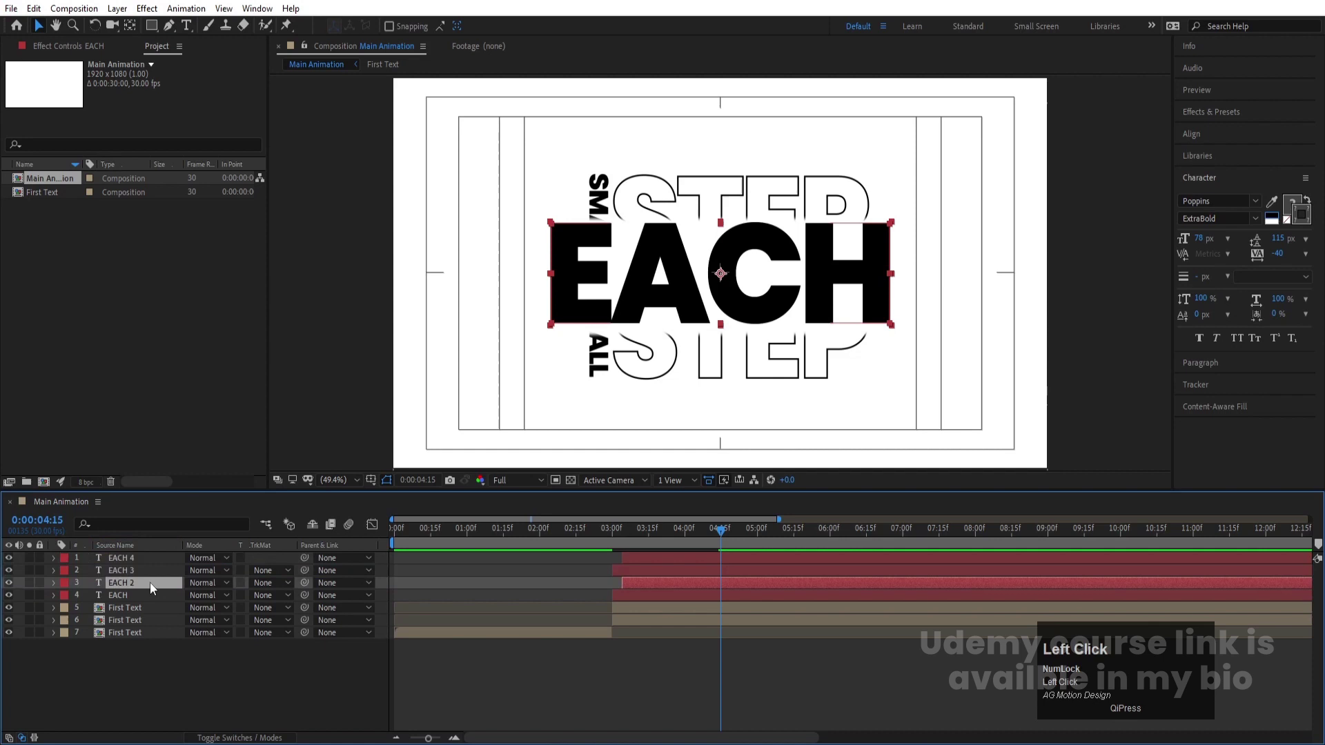
pyautogui.click(123, 635)
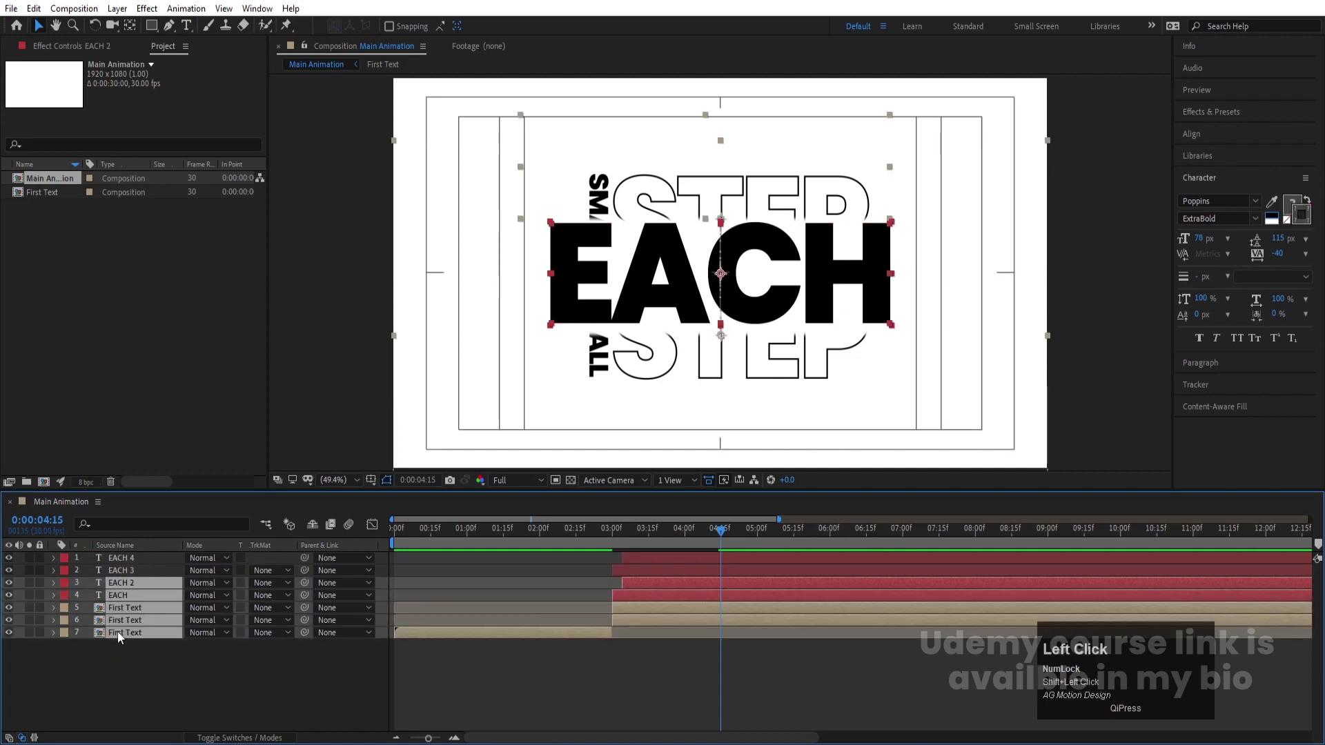
# Pre-compose EACH 2, EACH and the First Text layers into a Second Text composition.
pyautogui.press('ctrl+shift+c')
pyautogui.write('econd')
pyautogui.press('space')
pyautogui.write('ext')
pyautogui.press('Return')
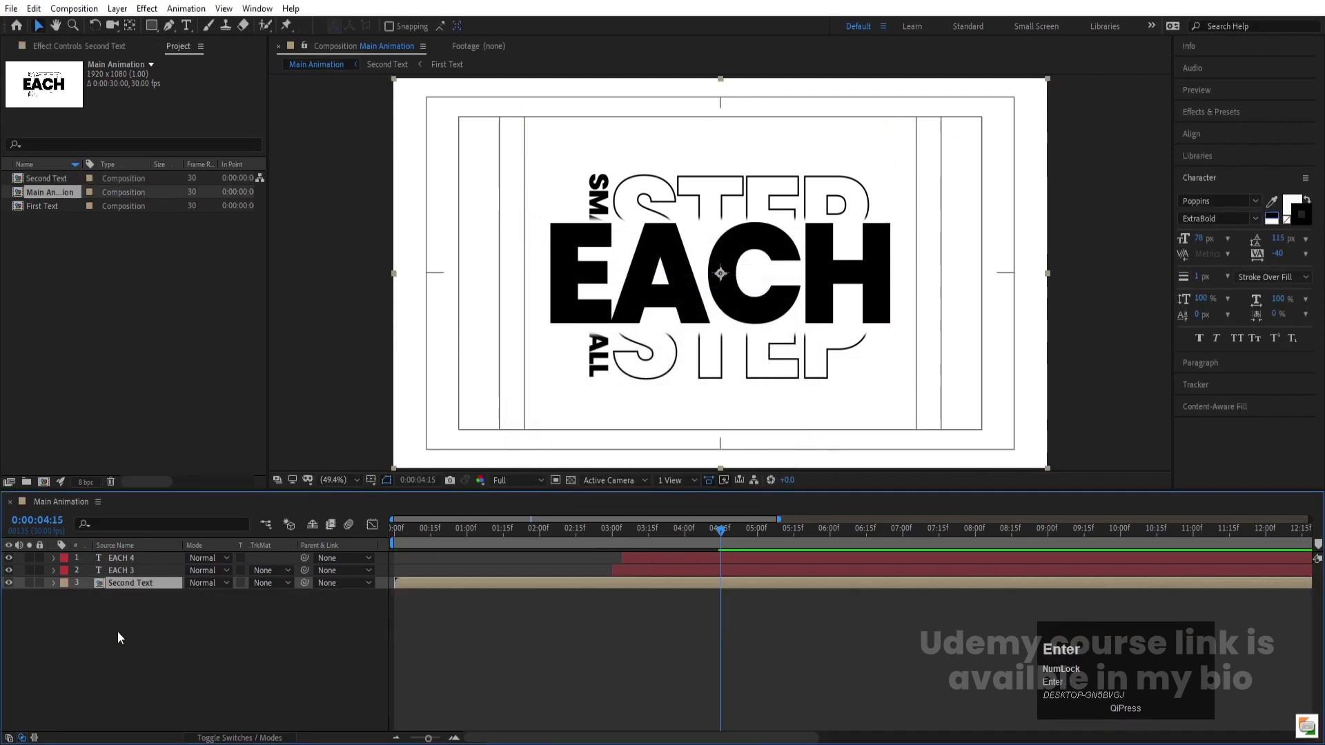
# Mask the top half of Second Text, duplicate it and invert the copy's mask.
pyautogui.click(698, 537)
pyautogui.press('space')
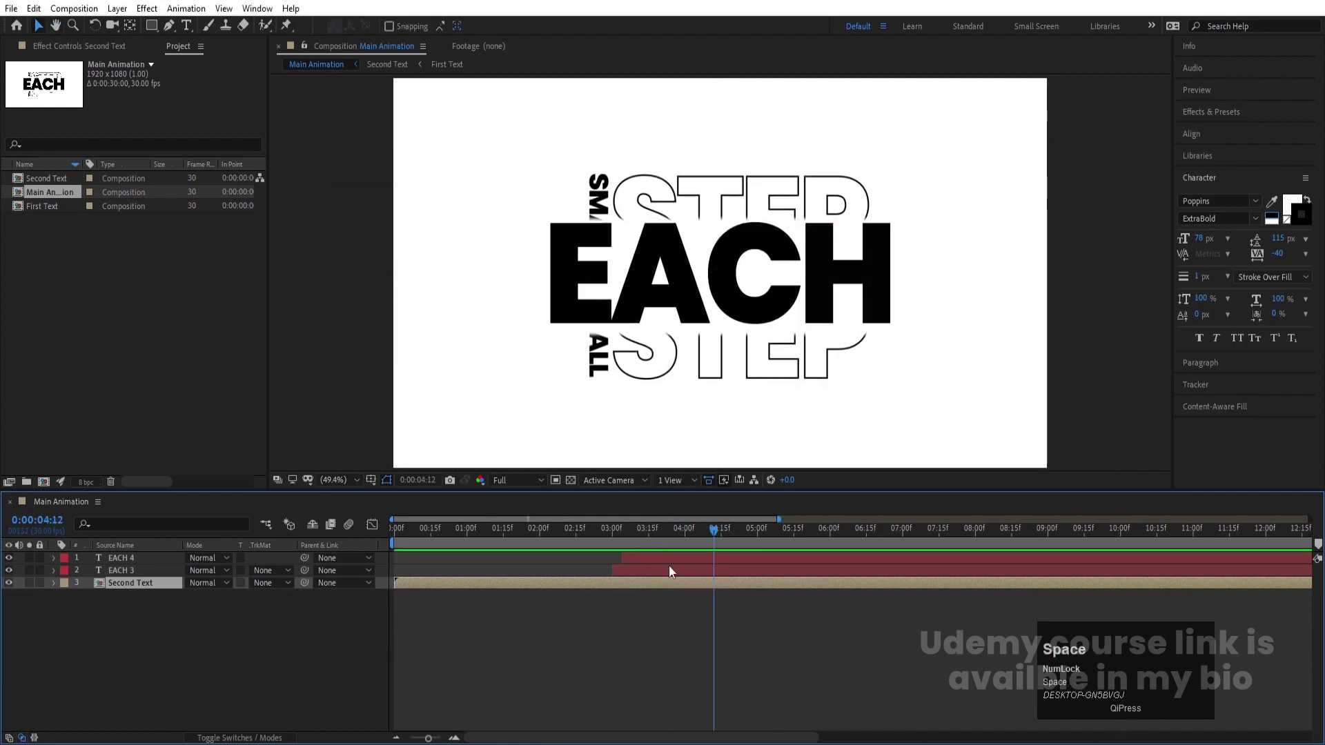
pyautogui.moveTo(605, 646); pyautogui.dragTo(17, 576)
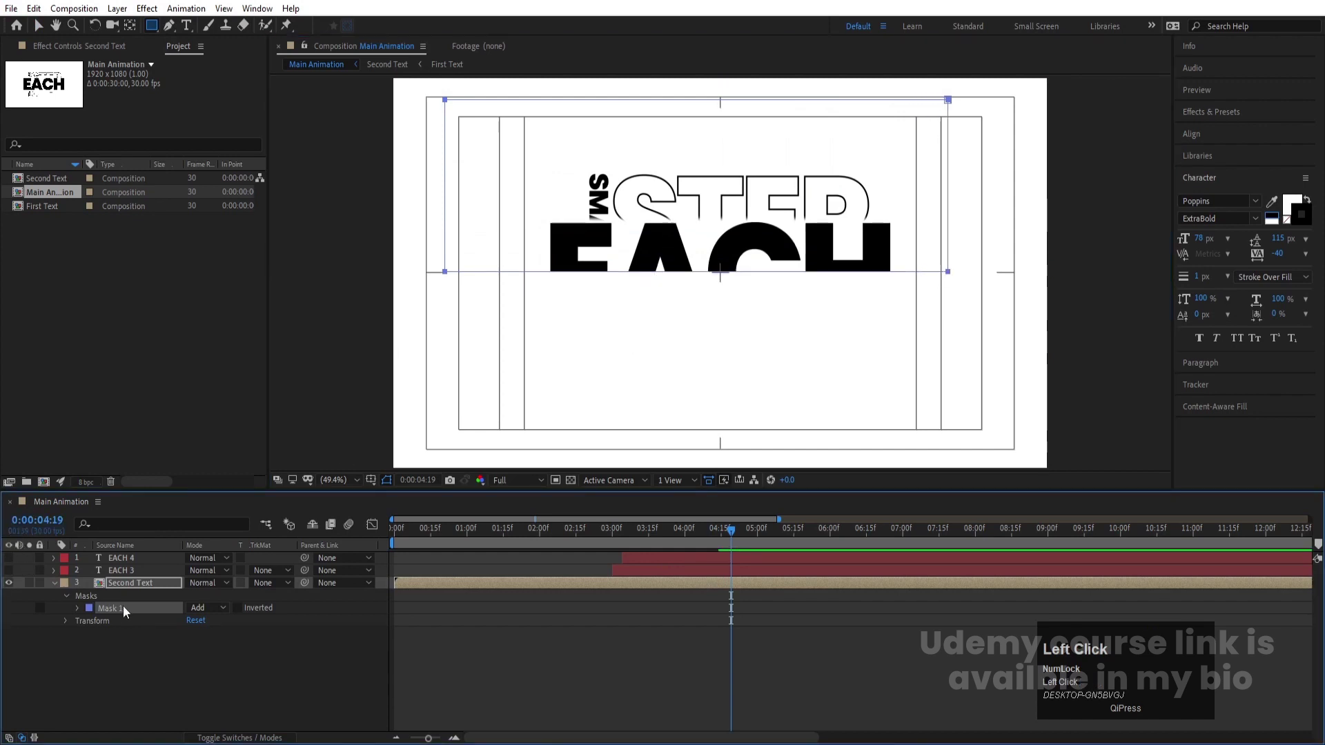
pyautogui.press('ctrl+d')
pyautogui.press('m')
pyautogui.click(240, 598)
# Set 0-pixel Mask Feather start keyframes on both Second Text layers at 4:19.
pyautogui.click(131, 593)
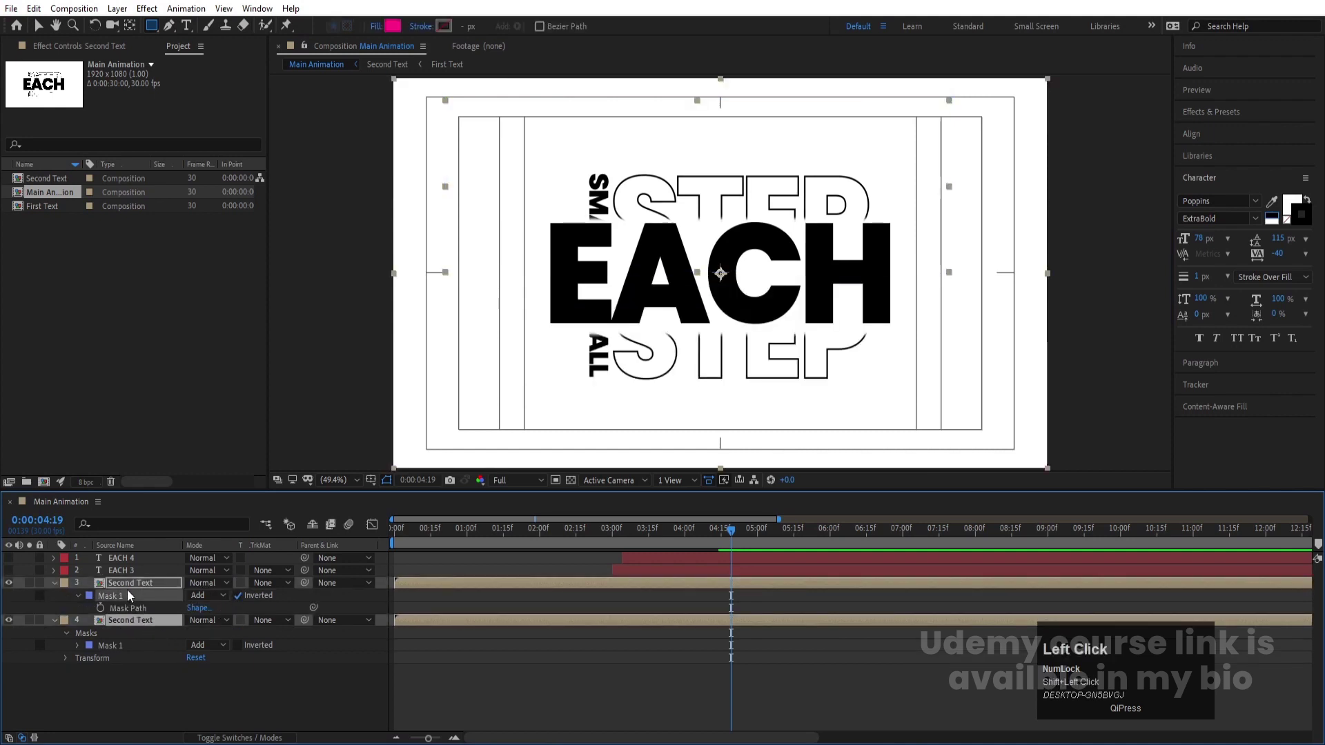
pyautogui.click(104, 698)
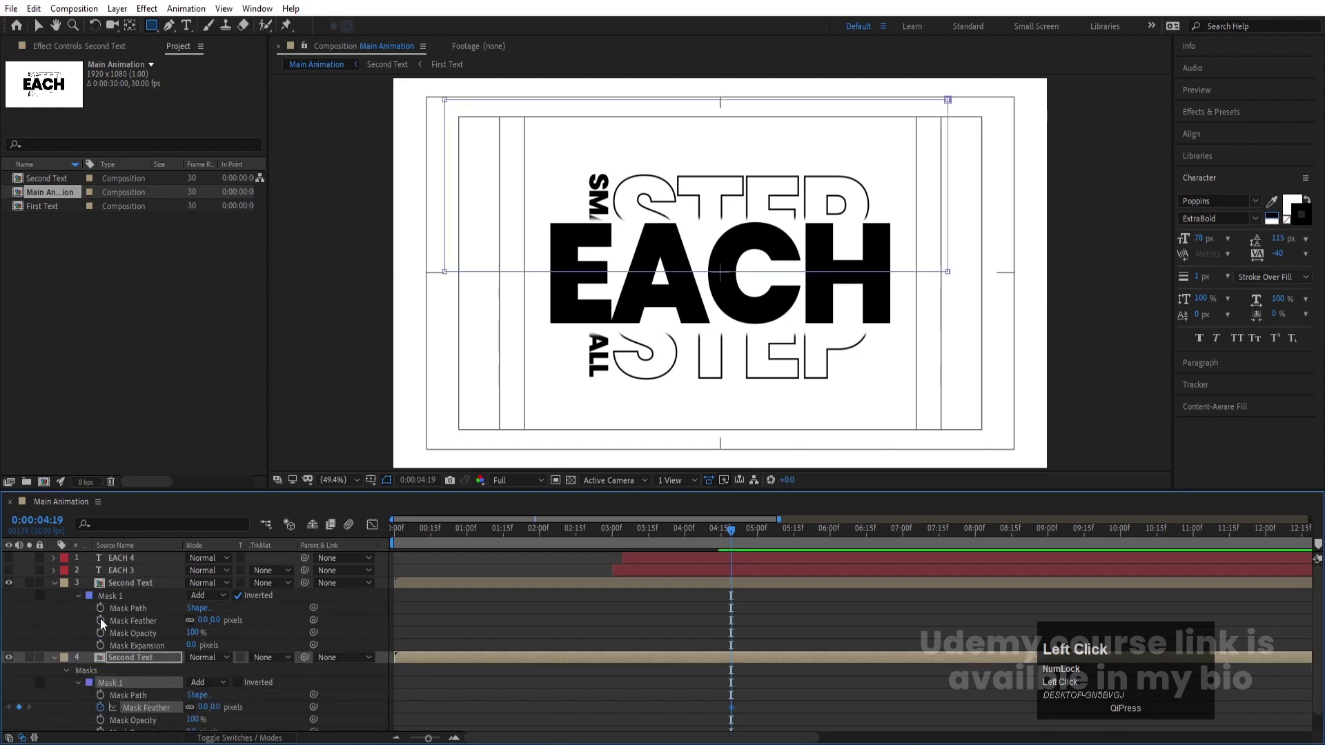
pyautogui.press('u')
pyautogui.click(702, 644)
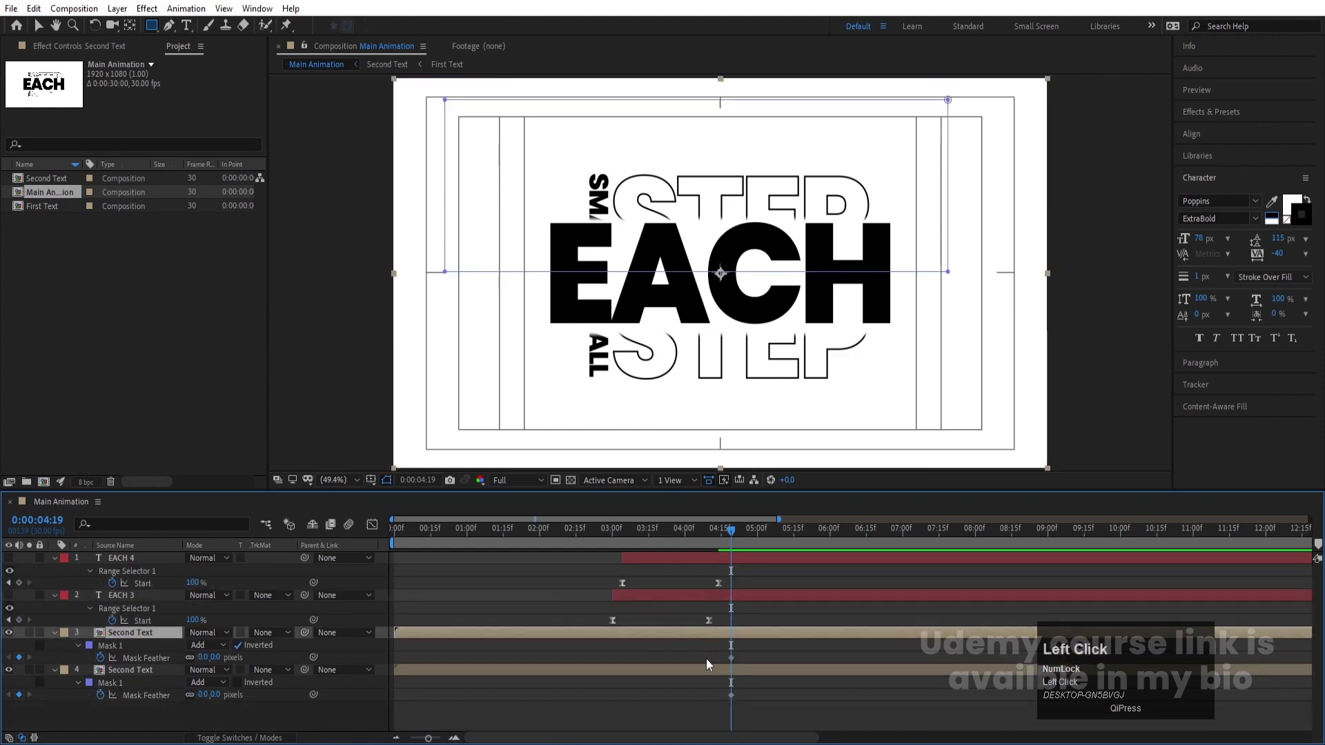
# Add Position keyframes at 960,540 to both Second Text halves and move to 5:29.
pyautogui.click(708, 676)
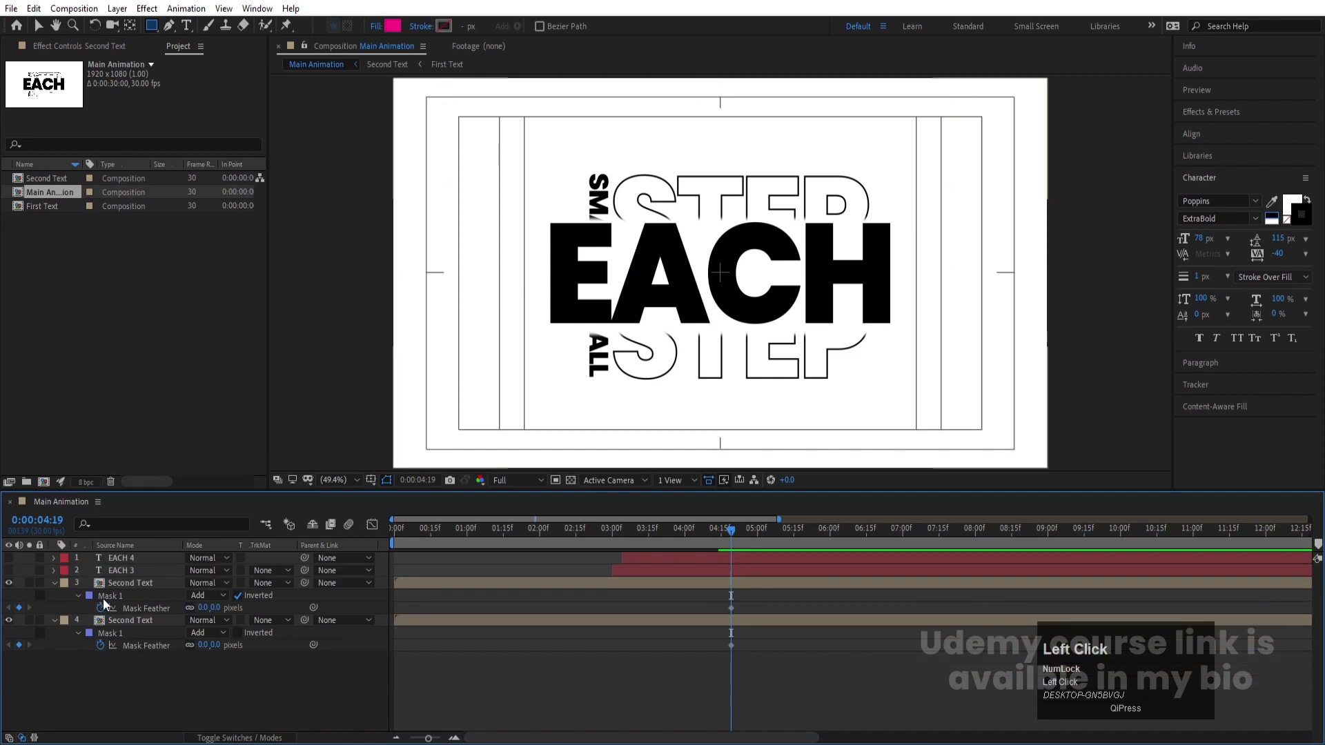
pyautogui.click(116, 592)
pyautogui.press('p')
pyautogui.click(95, 598)
pyautogui.press('u')
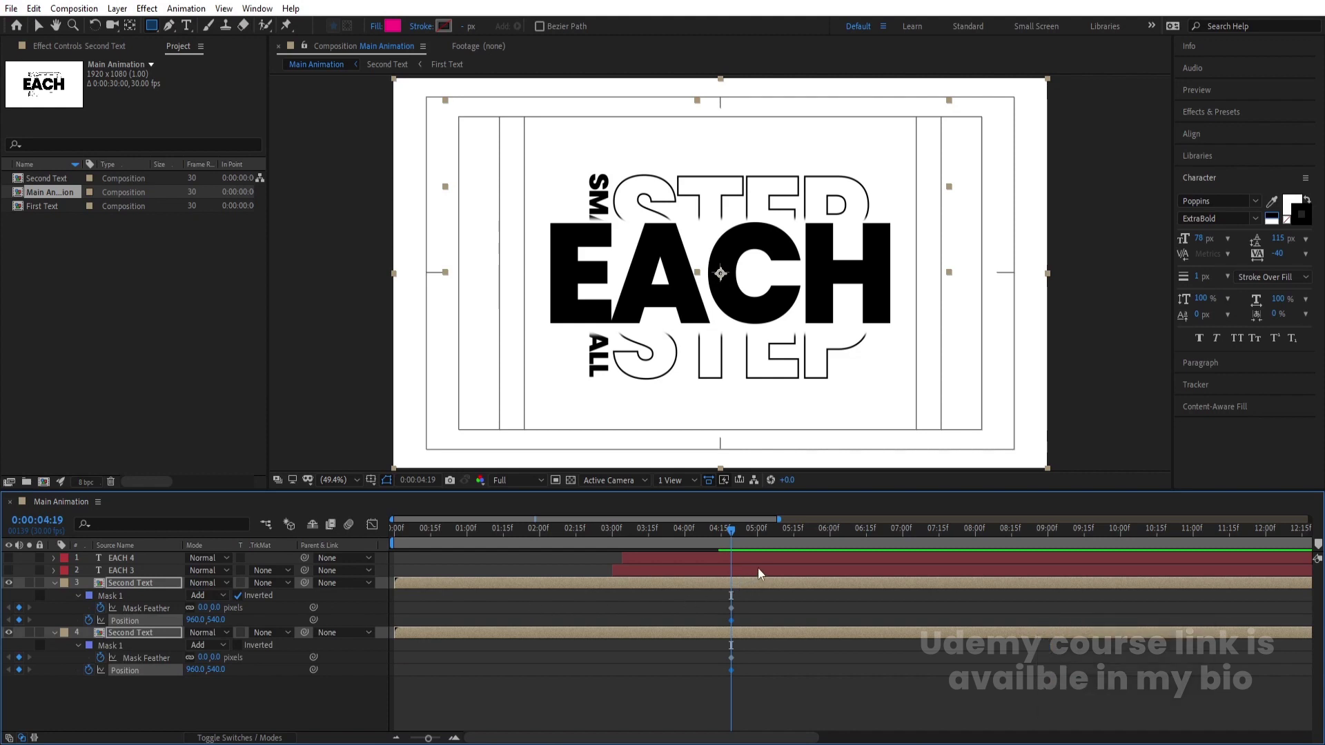
pyautogui.click(731, 536)
pyautogui.press('space')
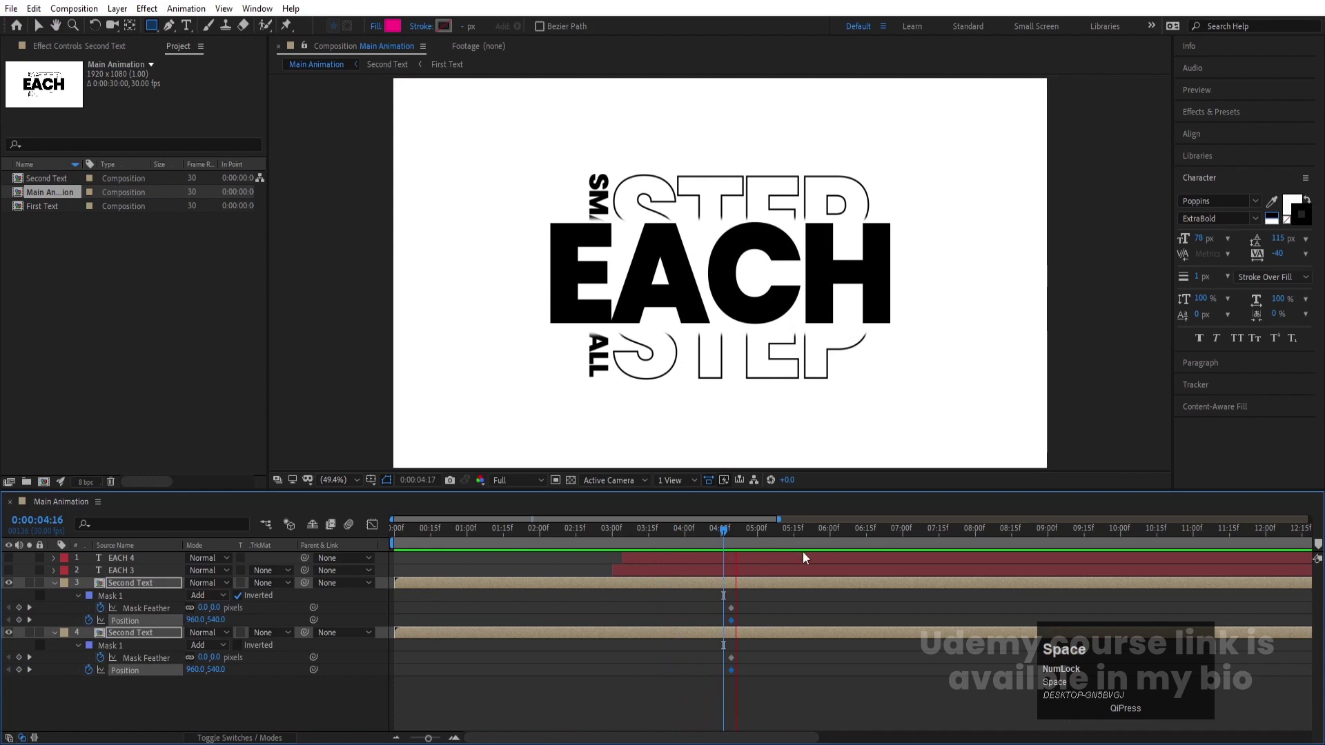
pyautogui.moveTo(782, 530); pyautogui.dragTo(800, 619)
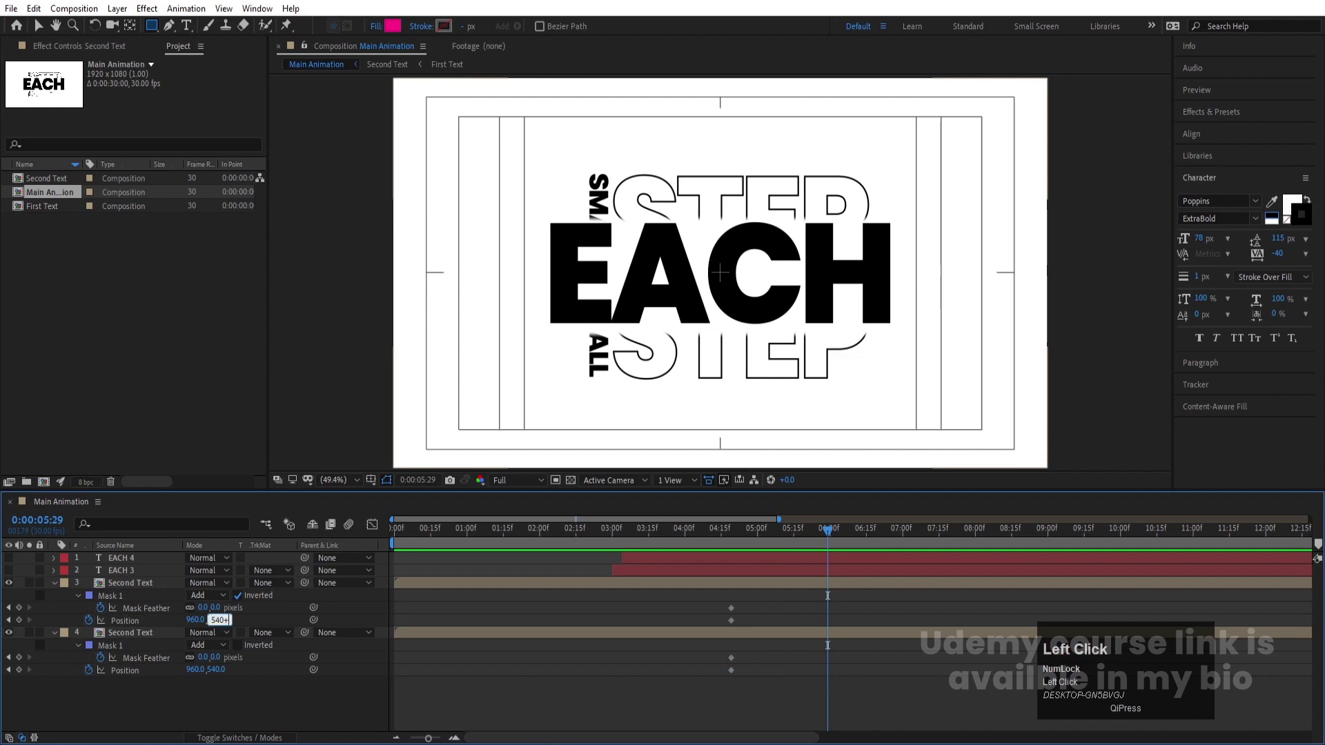
# At 5:29 set the halves' Position Y to 640 and 440 with 40-pixel Mask Feather.
pyautogui.press('Return')
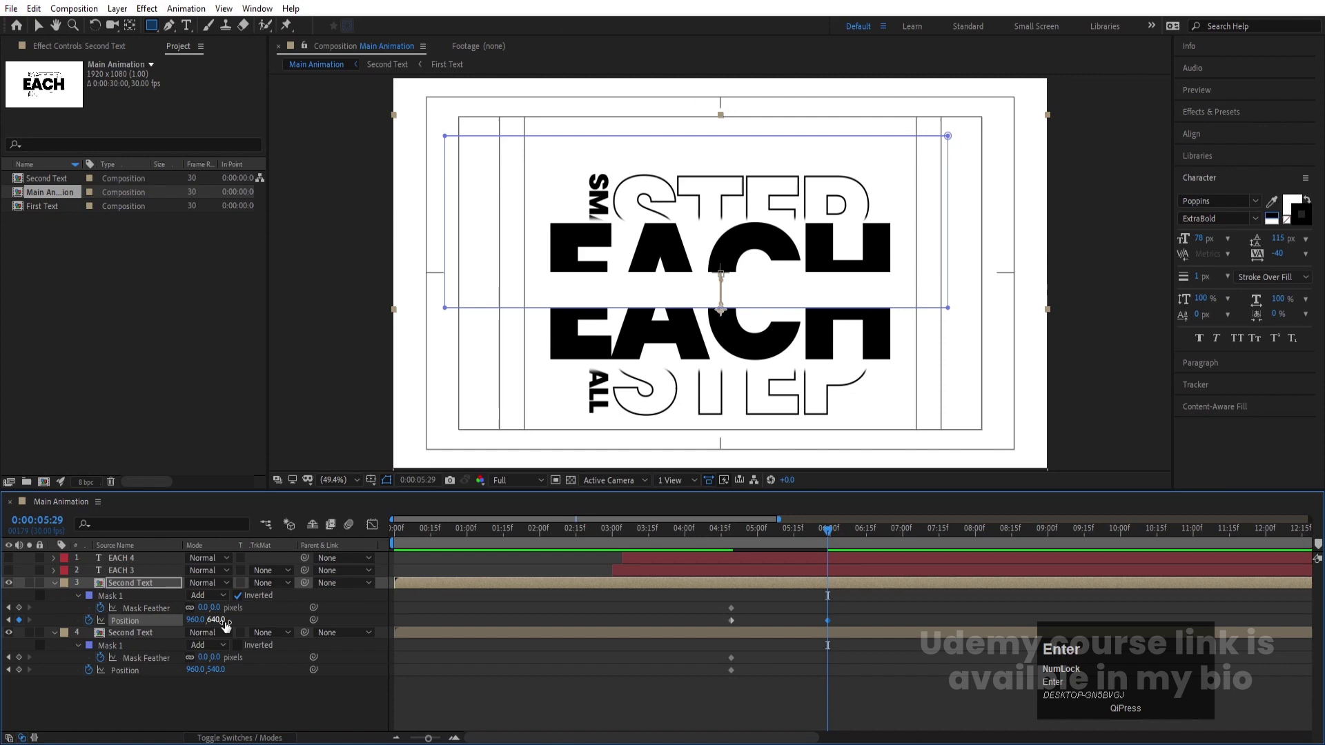
pyautogui.click(225, 669)
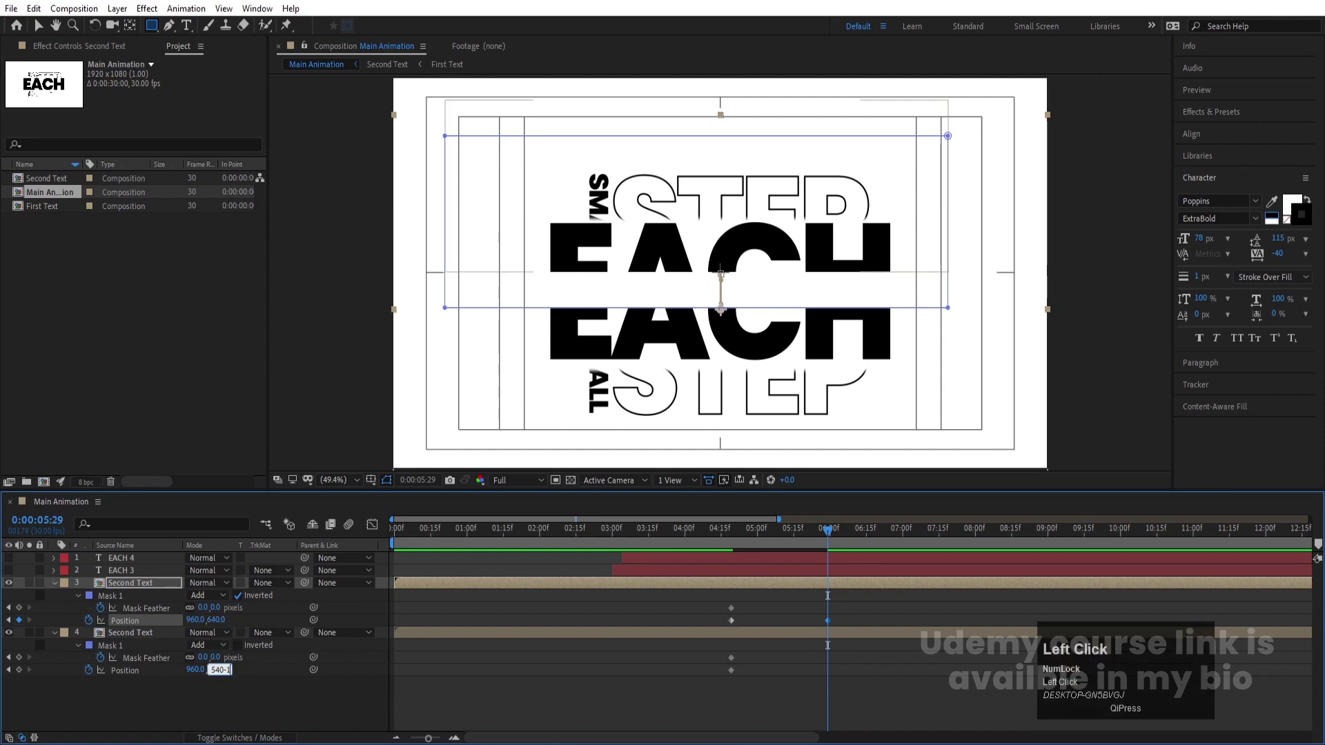
pyautogui.press('Return')
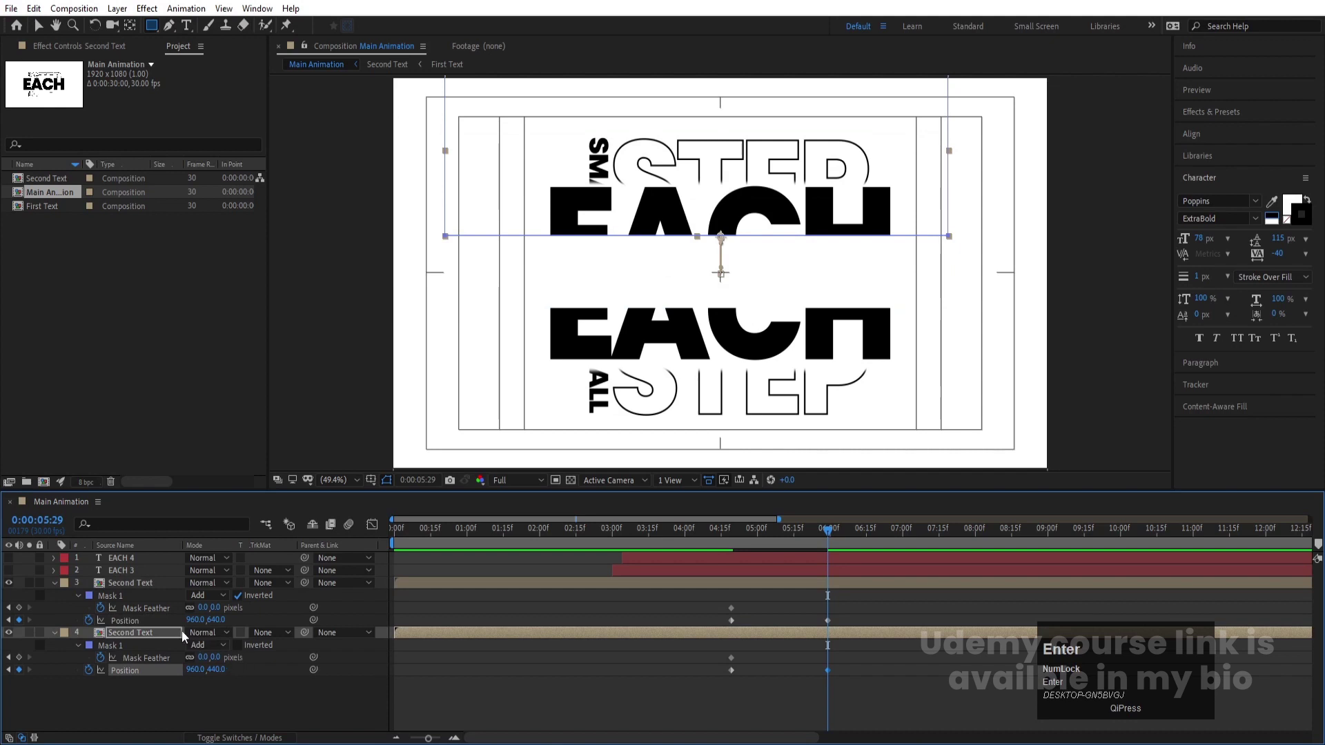
pyautogui.click(205, 611)
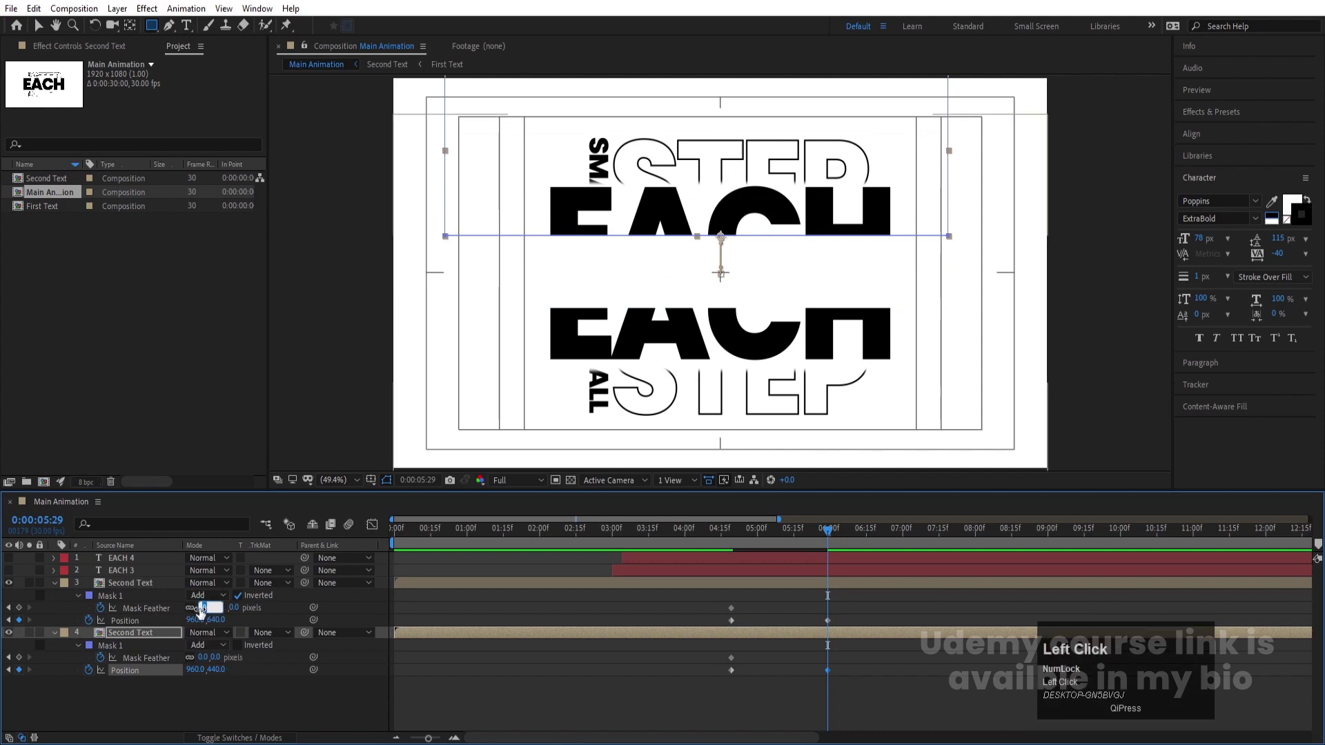
pyautogui.press('Return')
pyautogui.click(210, 615)
pyautogui.press('Return')
pyautogui.click(208, 662)
pyautogui.press('Return')
# Ease the split keyframes, return to 4:19 and delete the EACH 4 layer, showing EACH 3's Start.
pyautogui.moveTo(874, 717); pyautogui.dragTo(717, 588)
pyautogui.press('F9')
pyautogui.press('j')
pyautogui.click(731, 574)
pyautogui.click(710, 561)
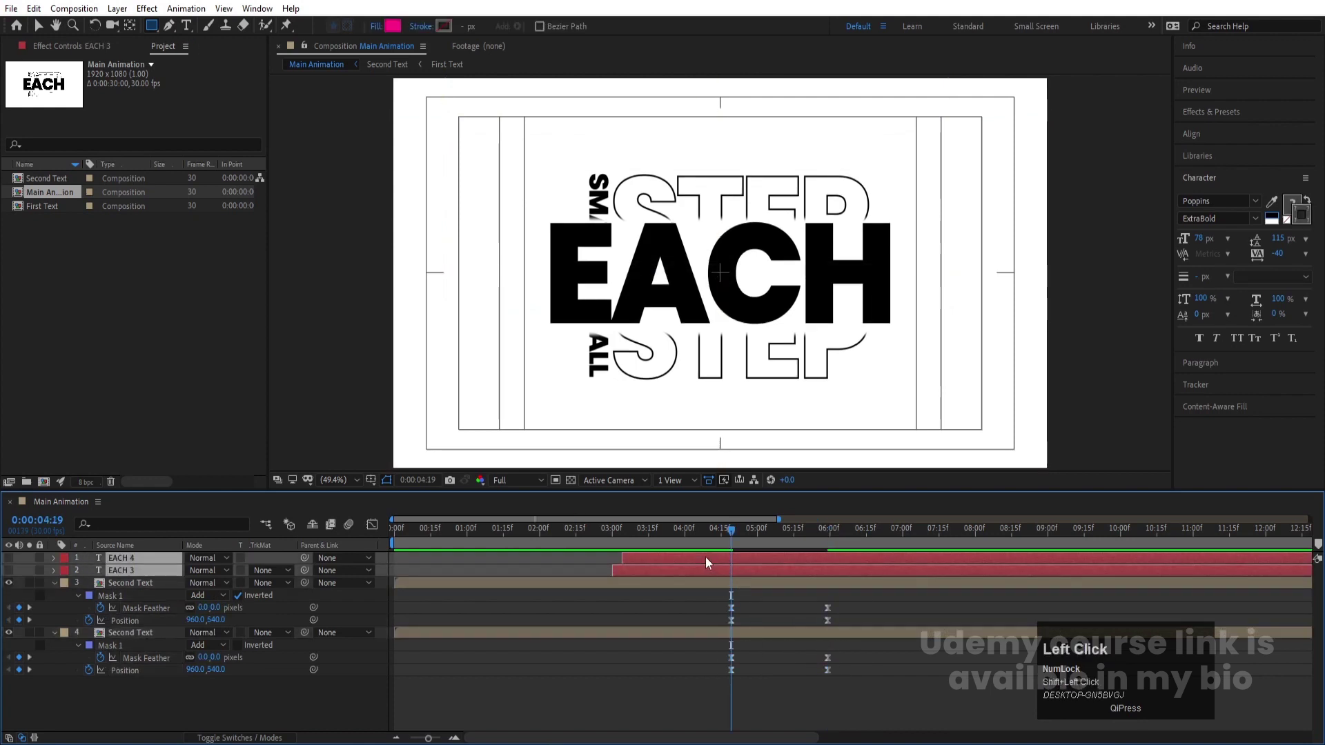
pyautogui.click(615, 562)
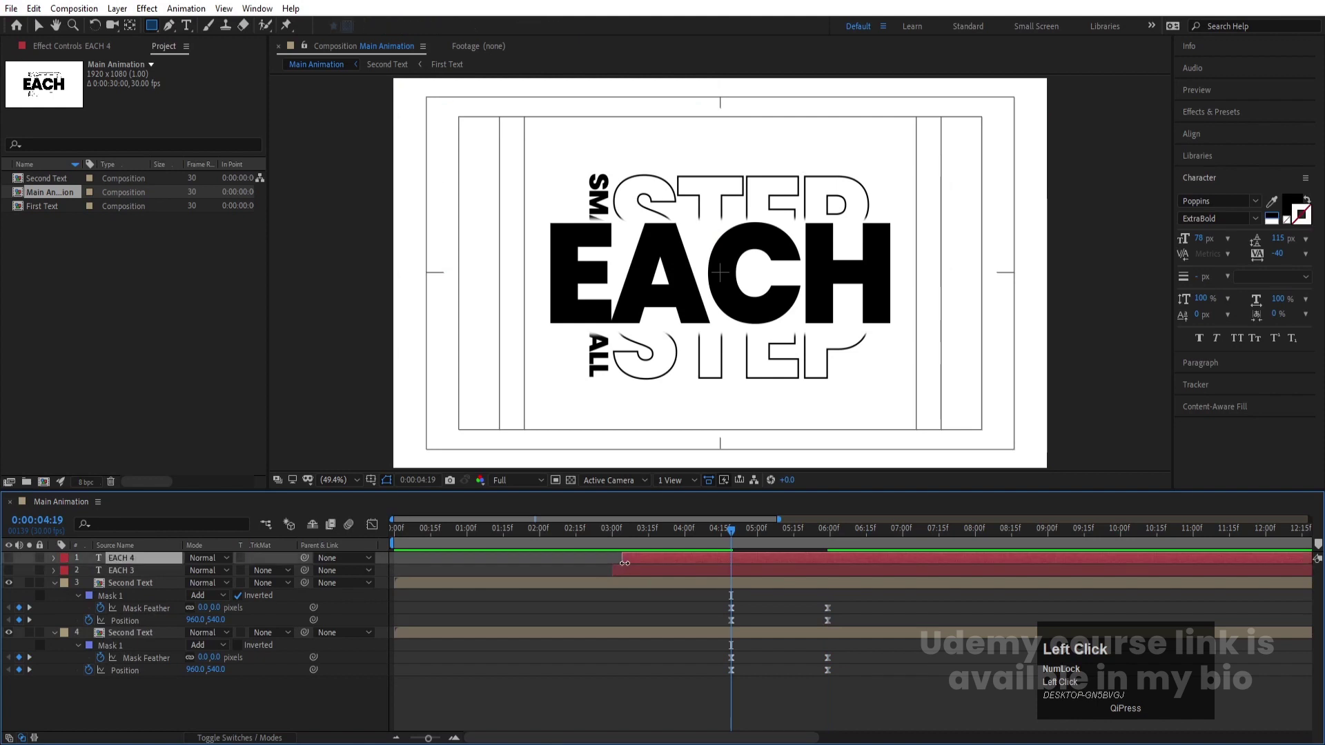
pyautogui.press('[')
pyautogui.press('u')
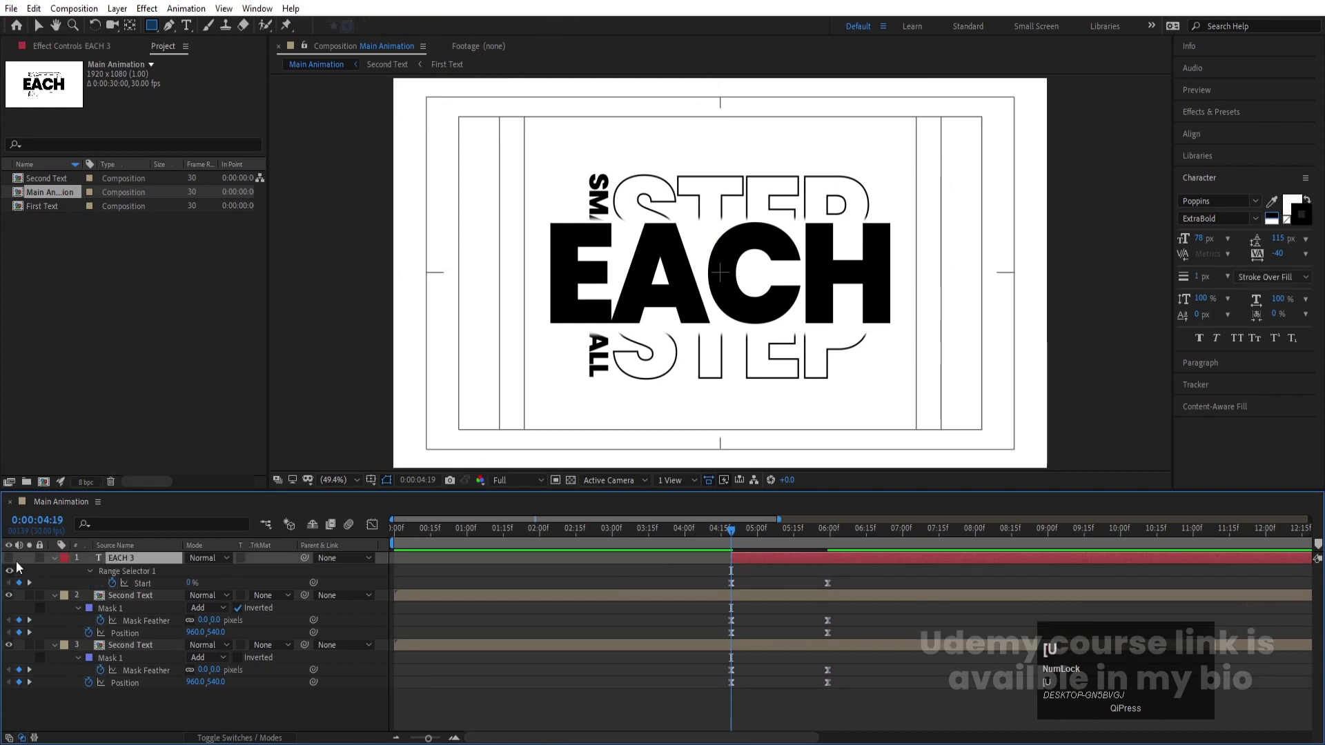
pyautogui.click(12, 561)
# At 5:29 clear EACH 3's letters so it can be retyped as a smaller DAY.
pyautogui.press('k')
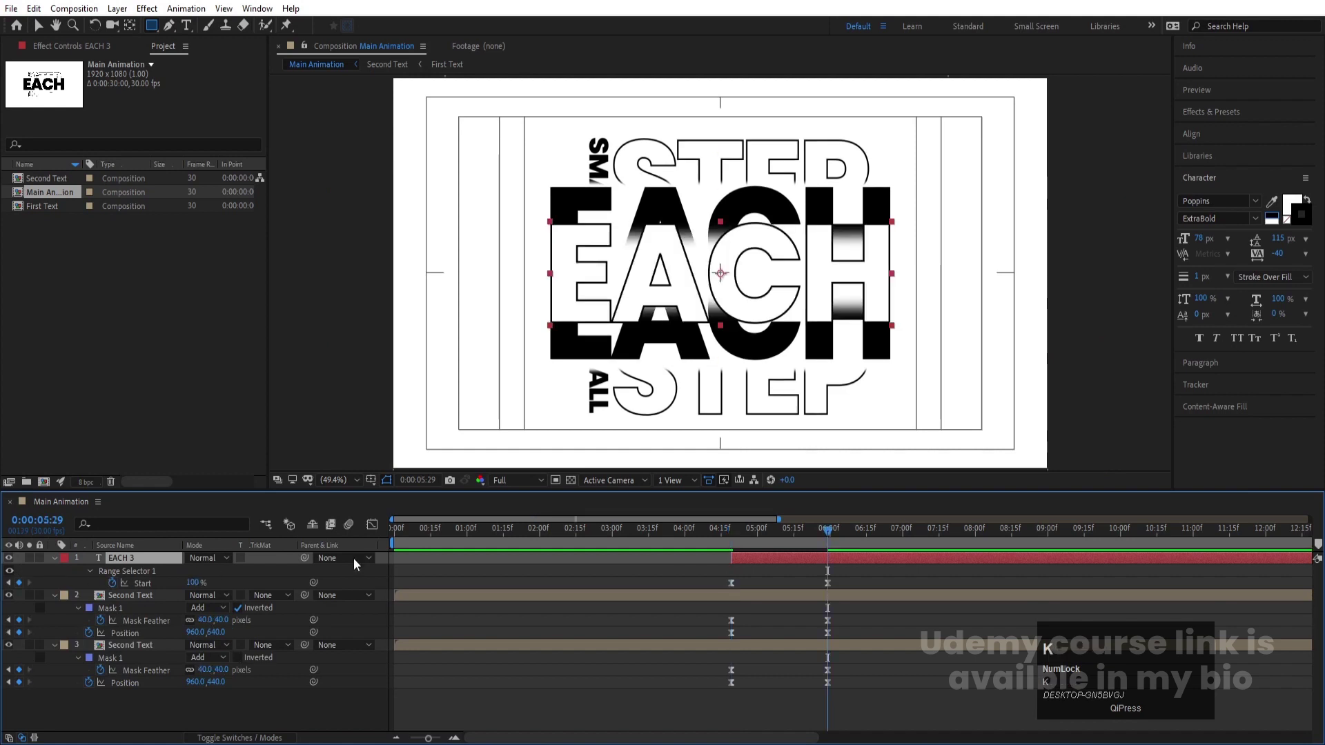
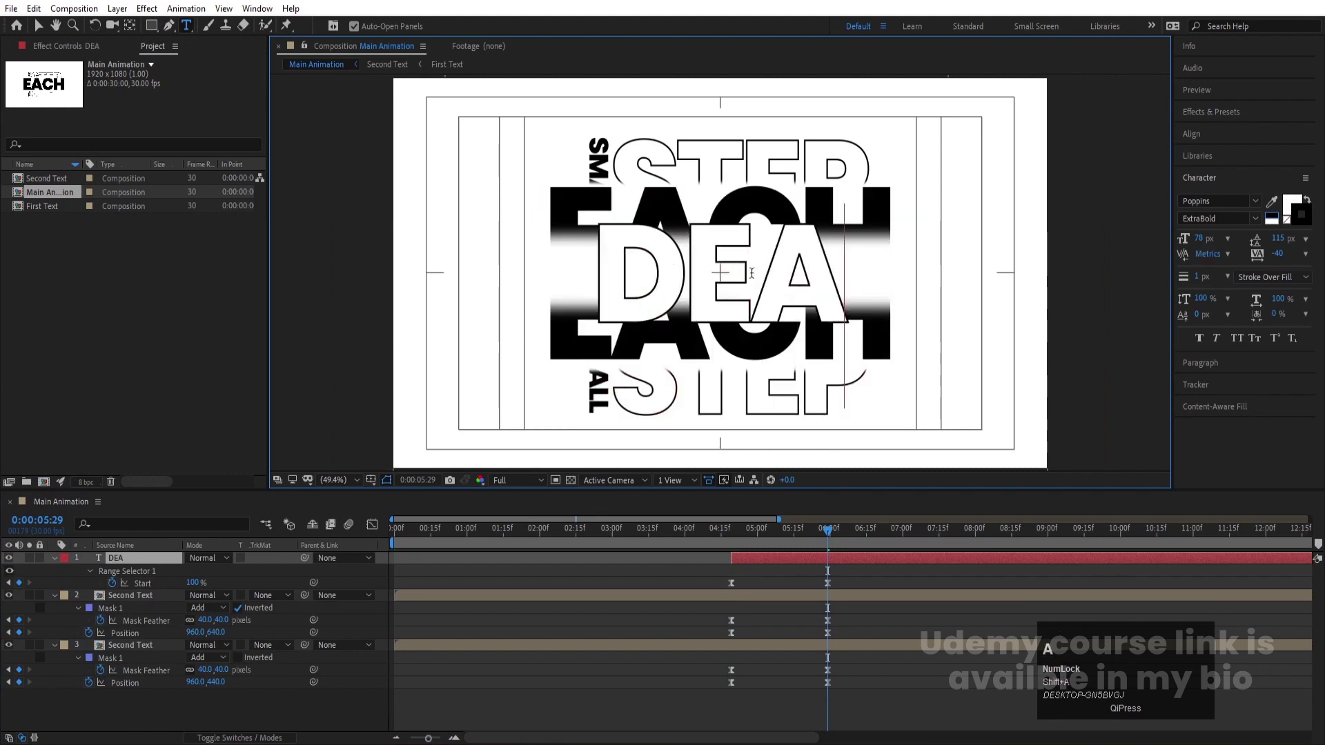
pyautogui.press('ctrl+a')
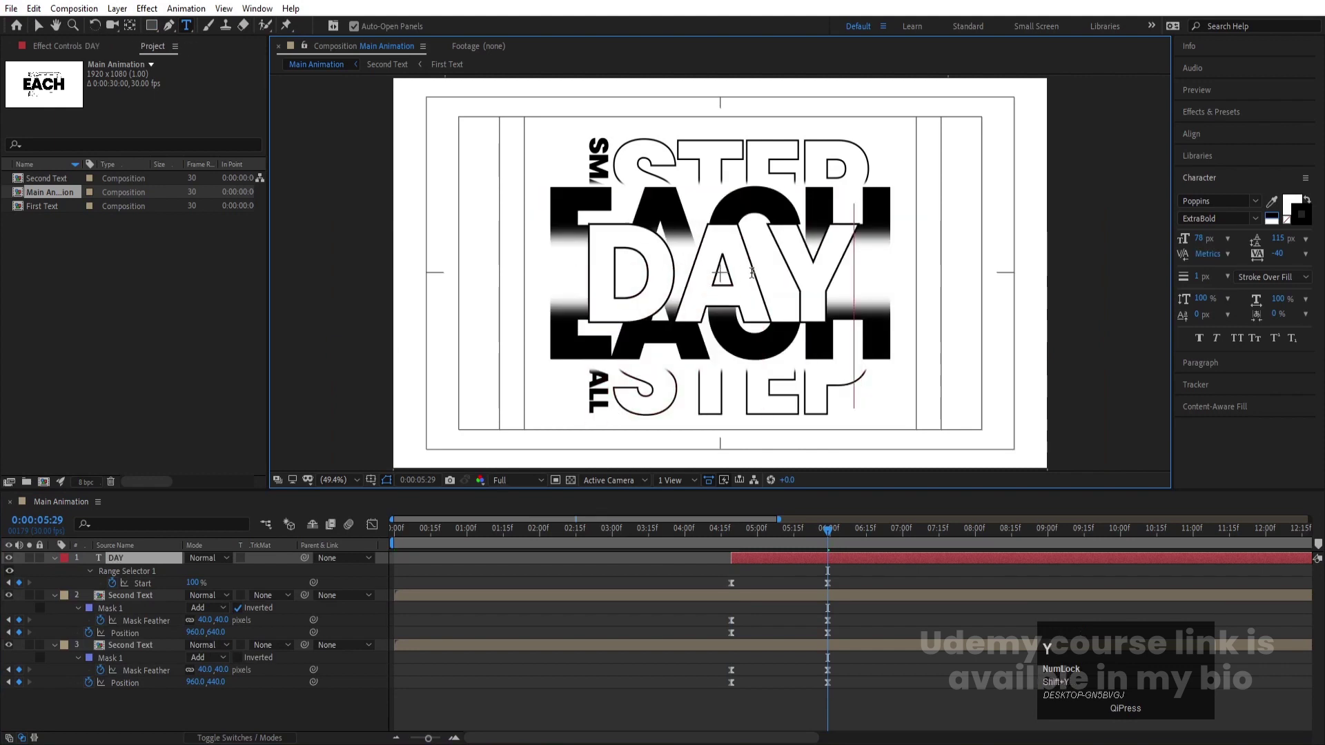
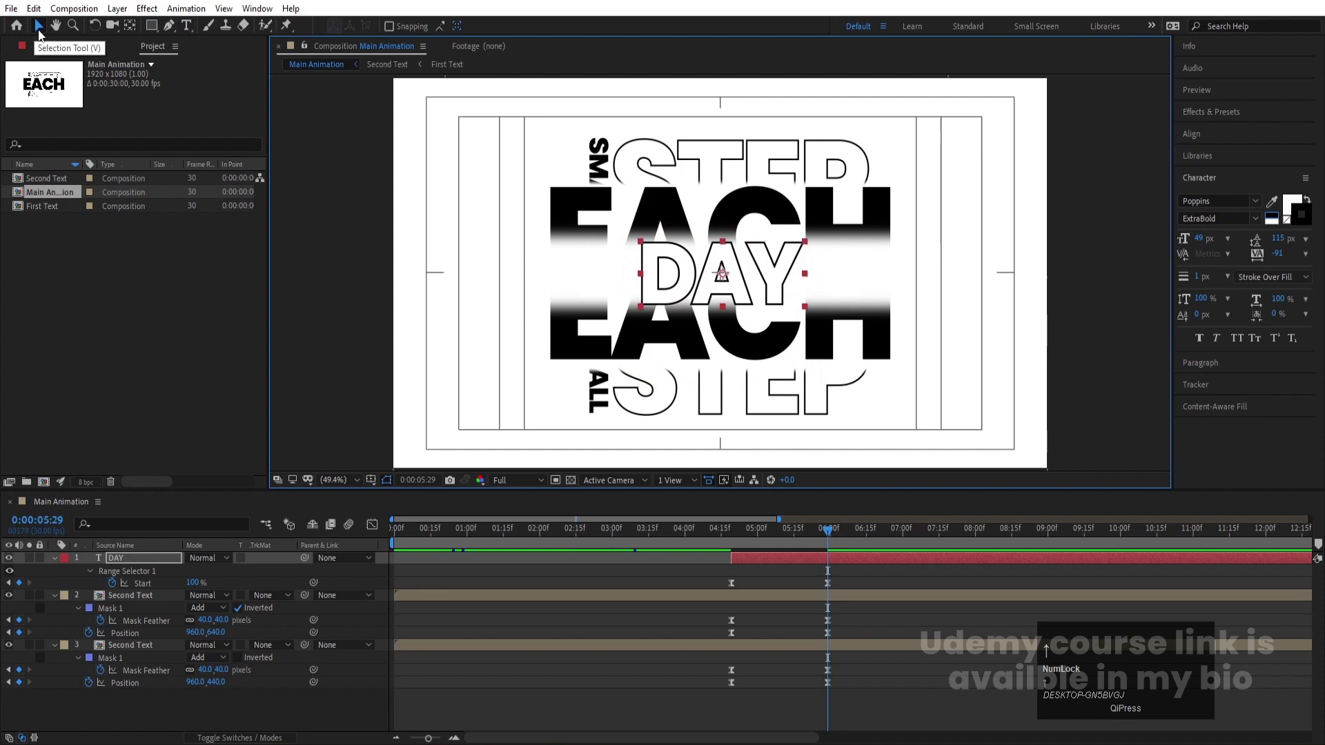
# Finish the DAY text and preview the split animation.
pyautogui.click(760, 570)
pyautogui.press('space')
pyautogui.press('j')
pyautogui.press('space')
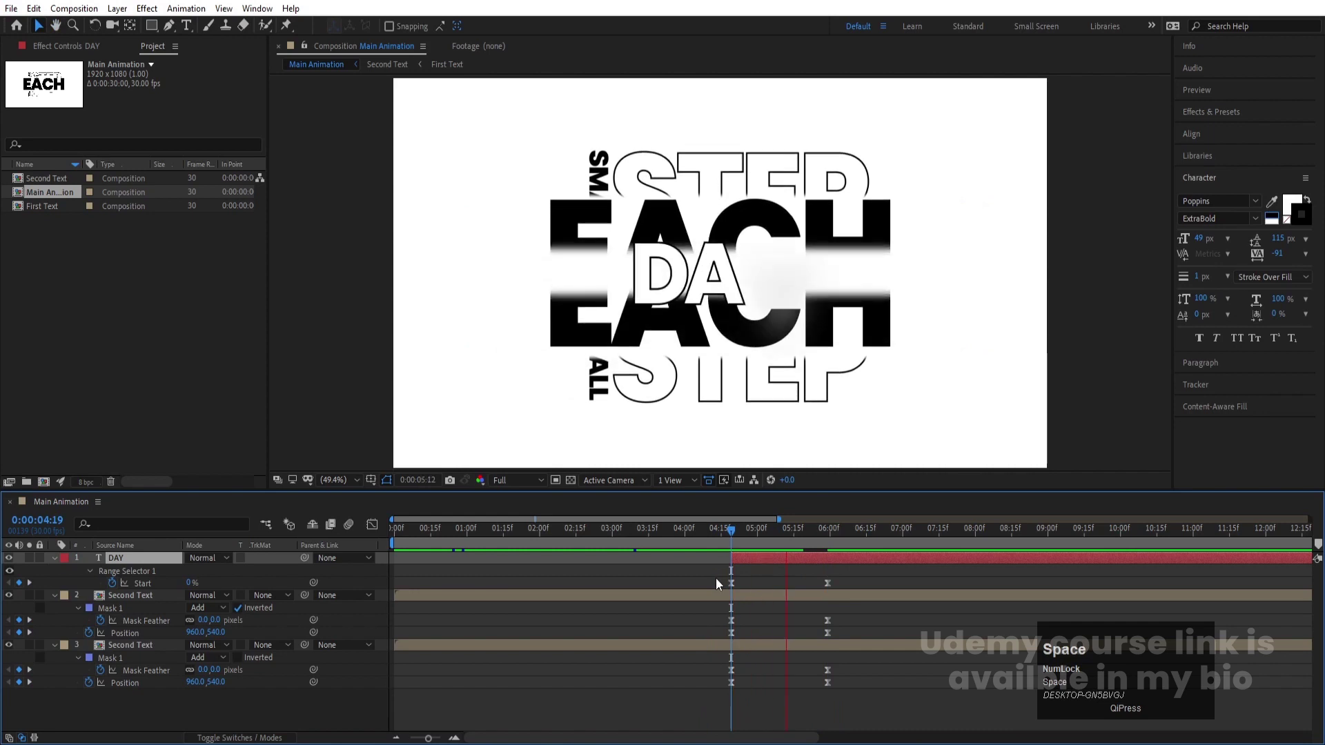
pyautogui.press('j')
# Apply Easy Ease to the Second Text Position and Mask Feather keyframes.
pyautogui.click(717, 582)
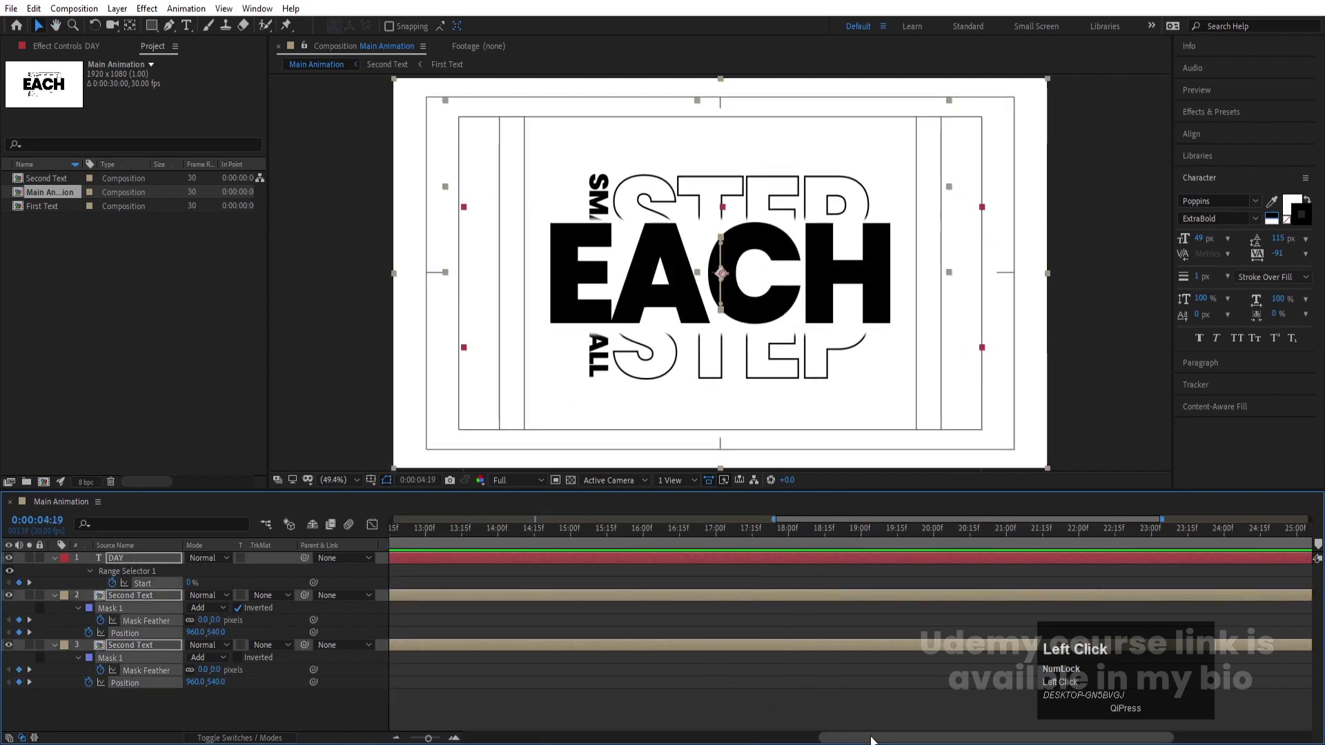
pyautogui.press('u')
pyautogui.press('u')
pyautogui.press('j')
pyautogui.moveTo(707, 579); pyautogui.dragTo(741, 533)
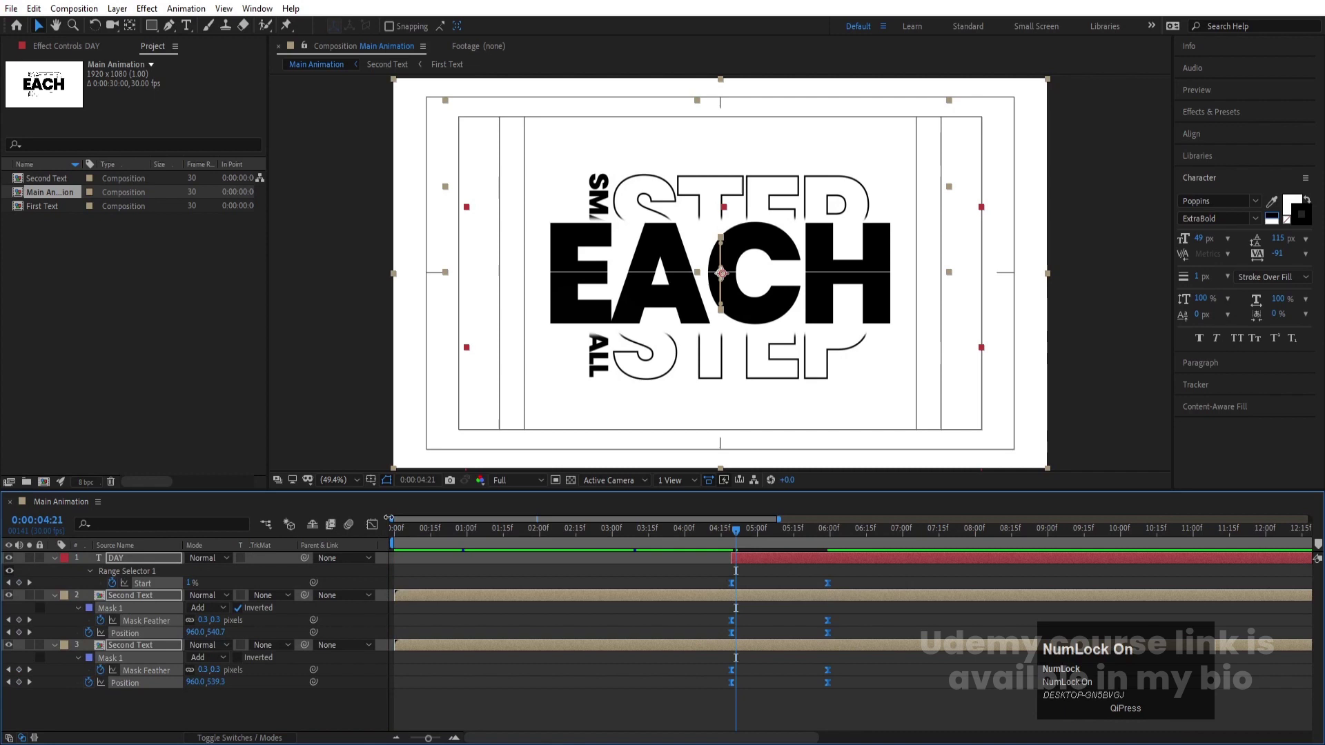
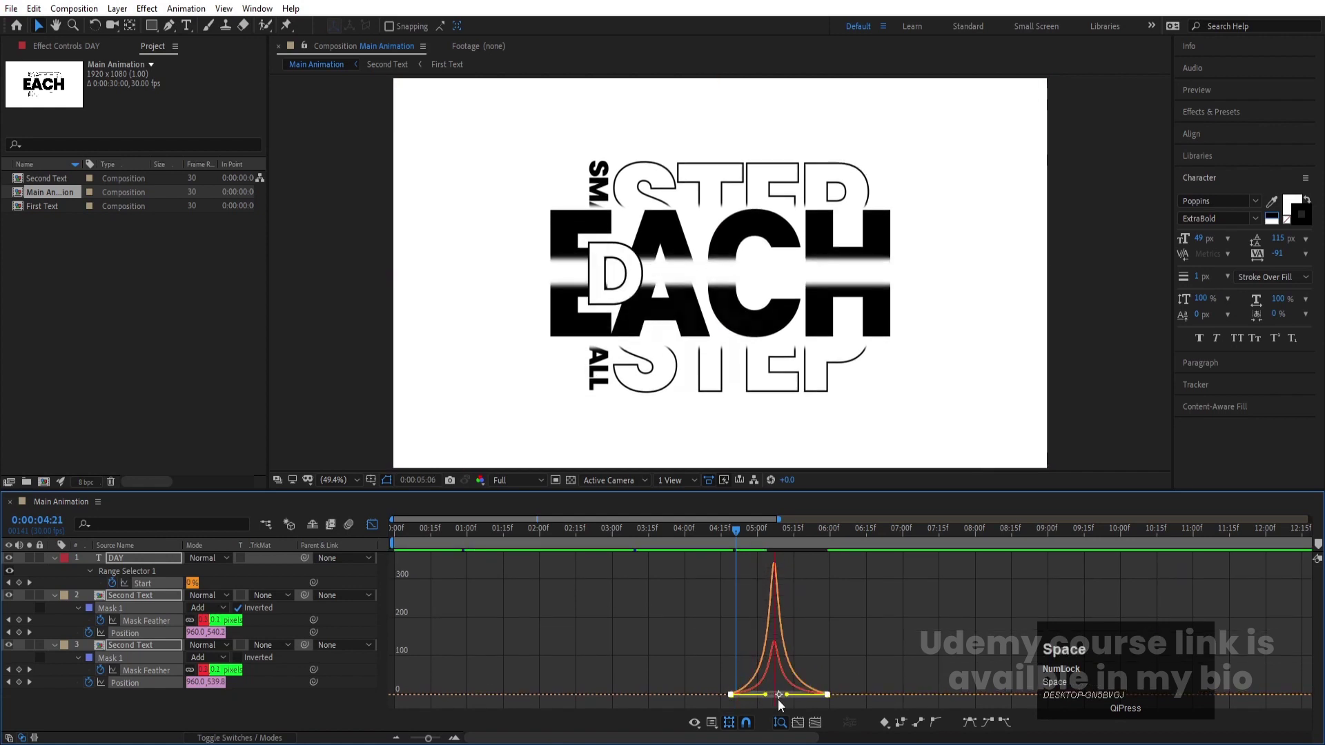
pyautogui.press('space')
pyautogui.click(381, 540)
pyautogui.press('space')
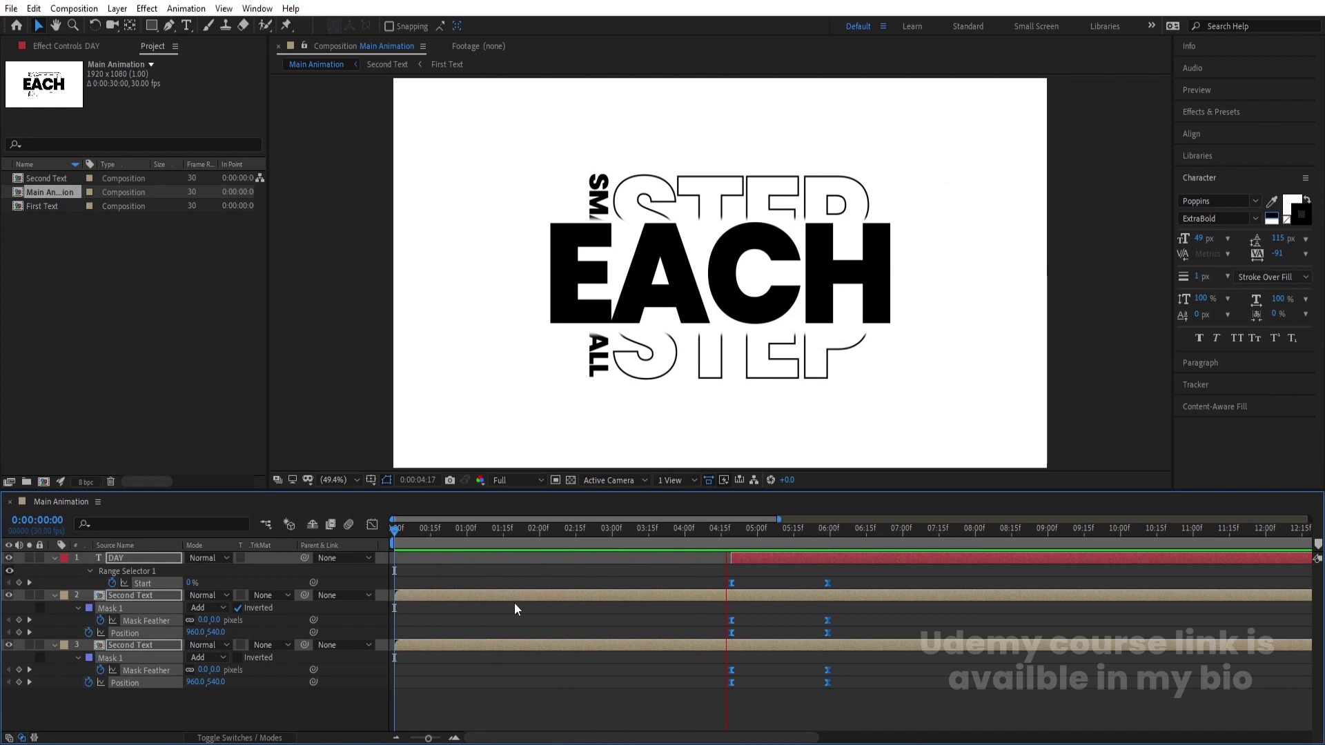
pyautogui.press('space')
# Add a 1920×1080 White Solid 1 layer beneath the text layers.
pyautogui.click(865, 579)
pyautogui.write('n')
pyautogui.write('u')
pyautogui.click(231, 661)
pyautogui.press('ctrl+y')
pyautogui.press('Return')
pyautogui.click(144, 565)
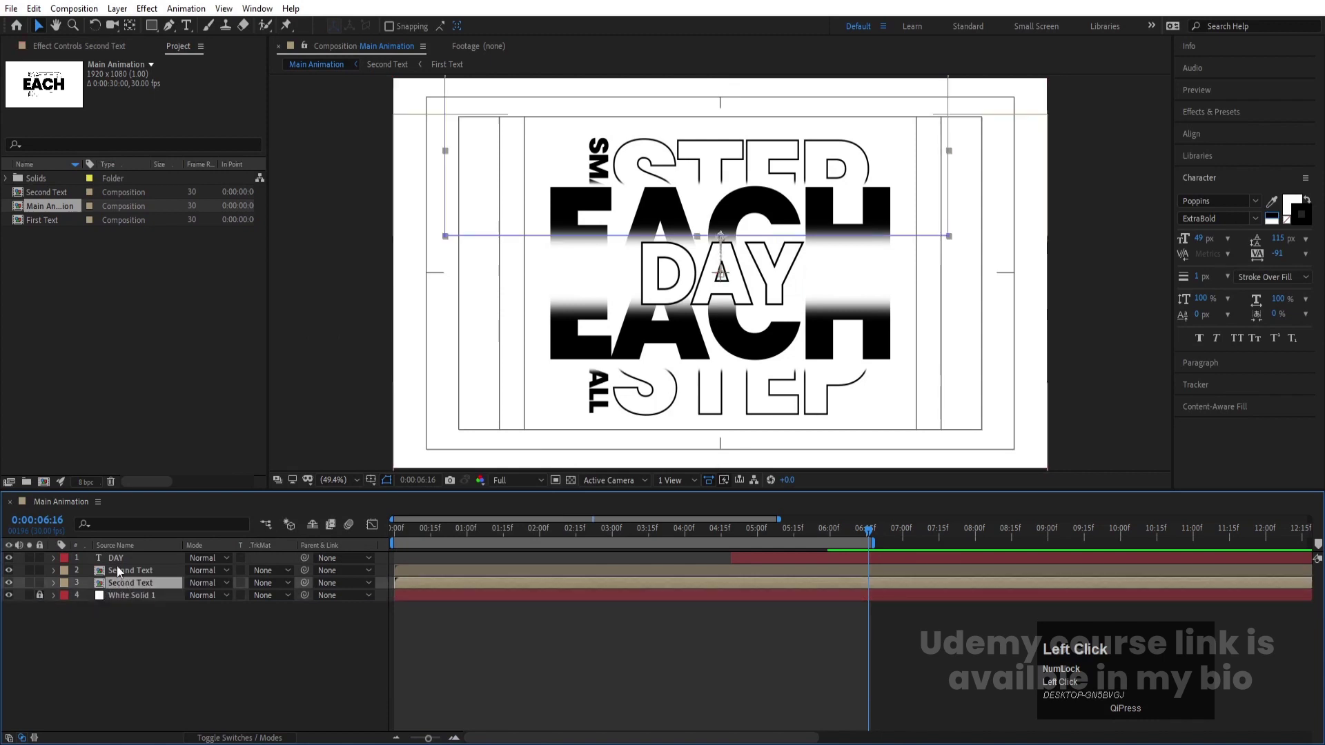
# Pre-compose the DAY and Second Text layers into Final Text Animtion.
pyautogui.click(118, 559)
pyautogui.press('ctrl+shift+c')
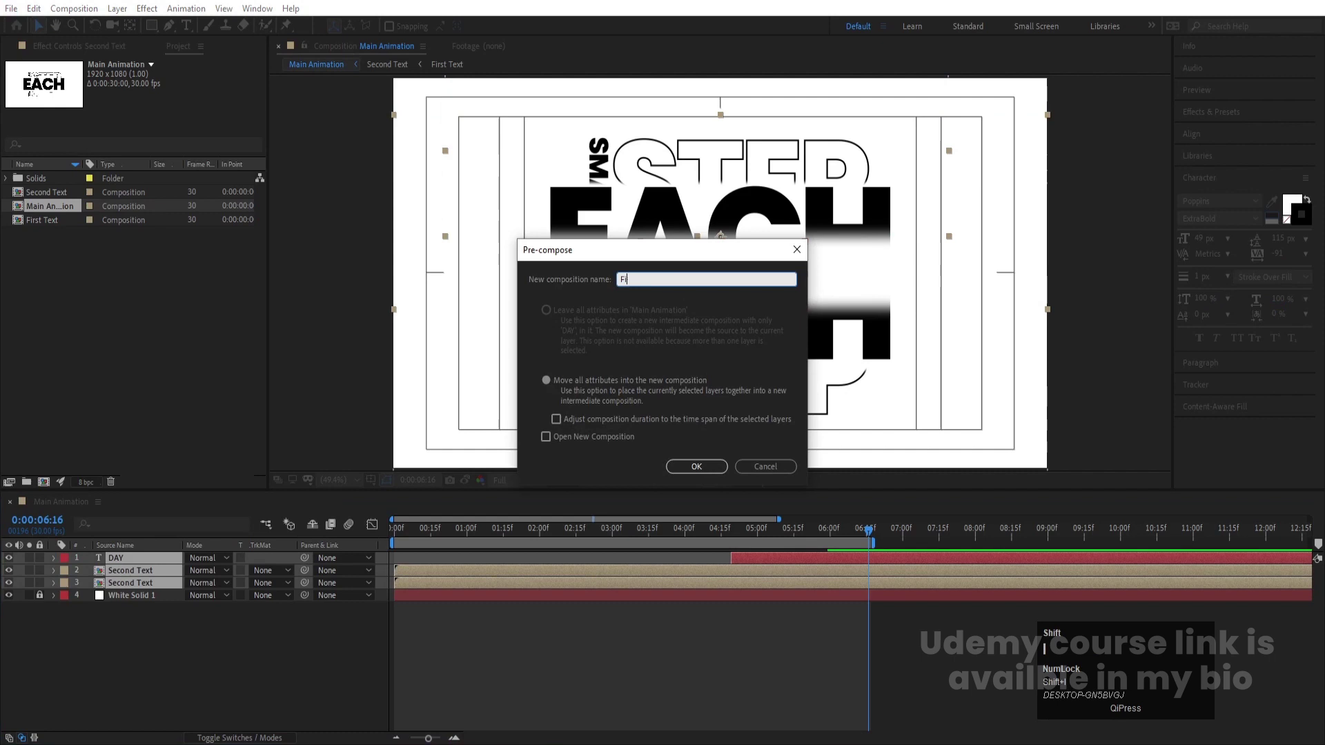
pyautogui.write('nal')
pyautogui.press('space')
pyautogui.write('ext')
pyautogui.press('space')
pyautogui.write('imtion')
pyautogui.press('Return')
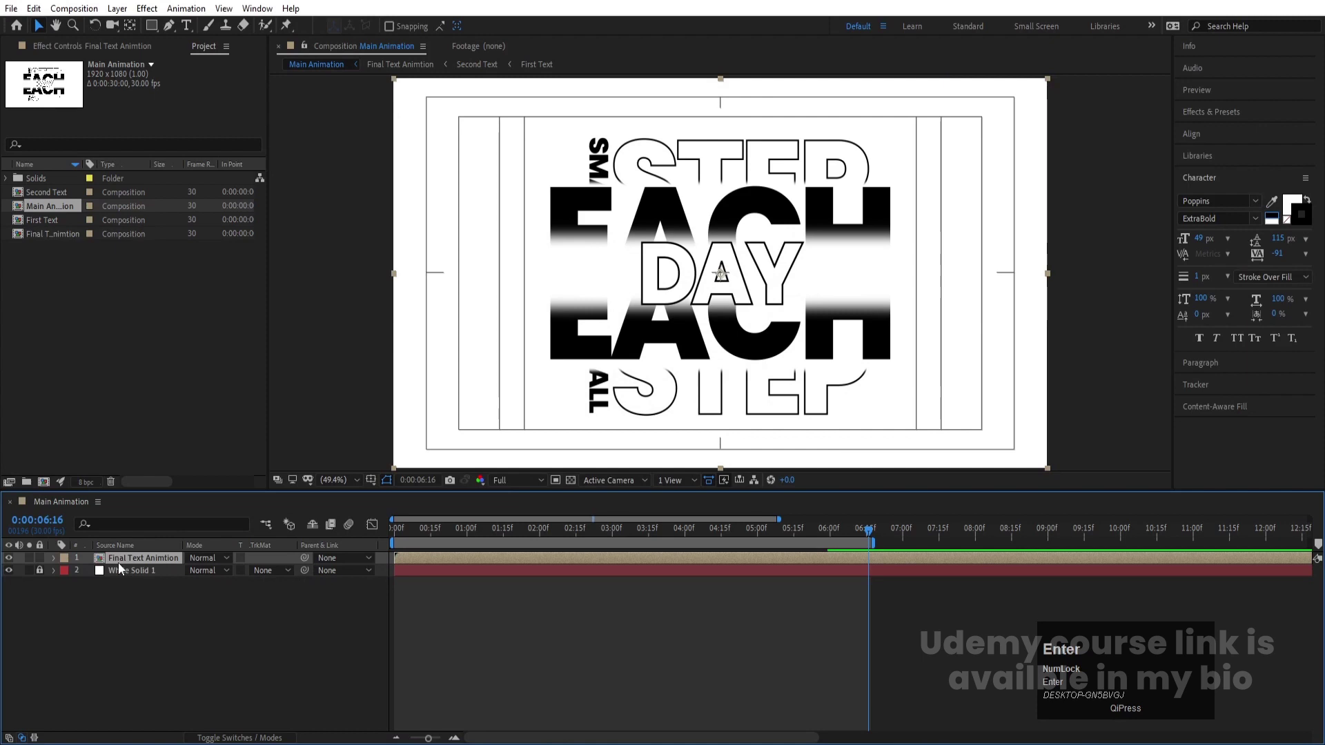
# Give Final Text Animtion's Position a wiggle(4,4) expression and preview it.
pyautogui.press('p')
pyautogui.click(97, 572)
pyautogui.write('wigg')
pyautogui.press('Return')
pyautogui.write('4,4')
pyautogui.click(204, 657)
pyautogui.press('space')
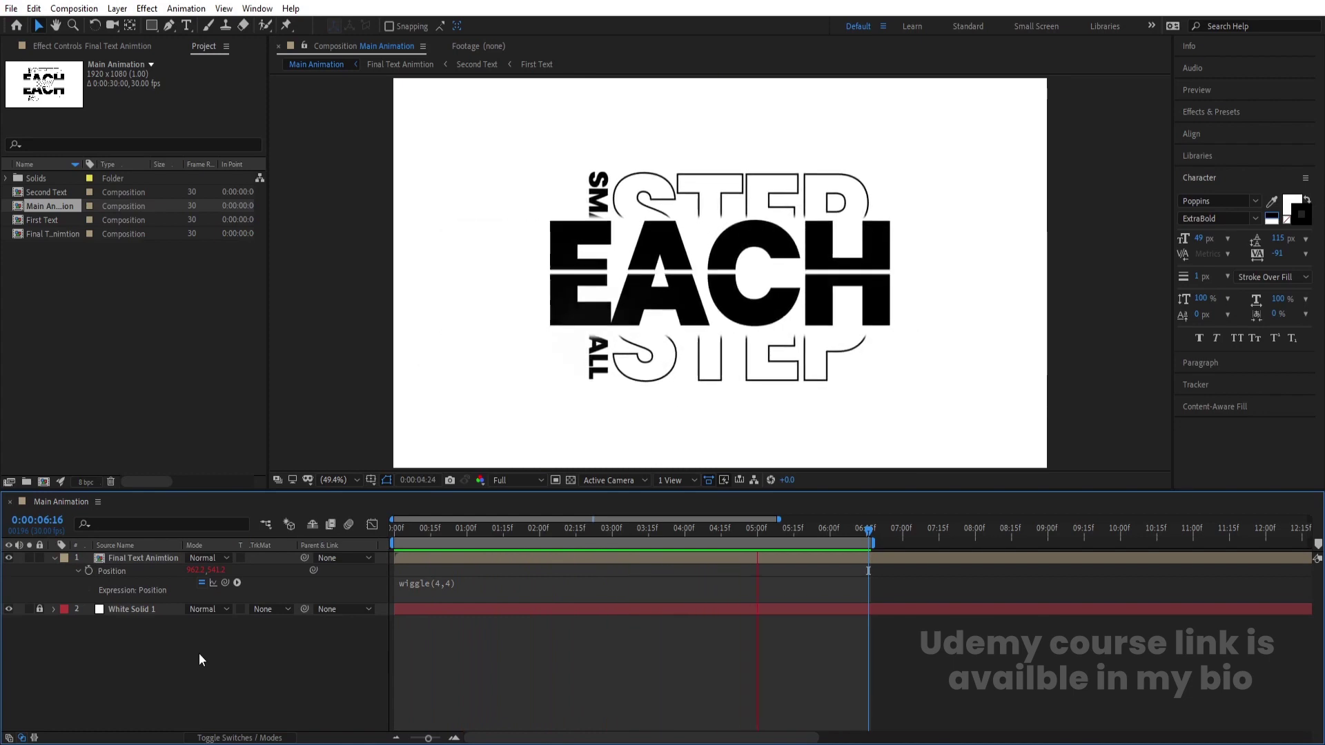
pyautogui.press('space')
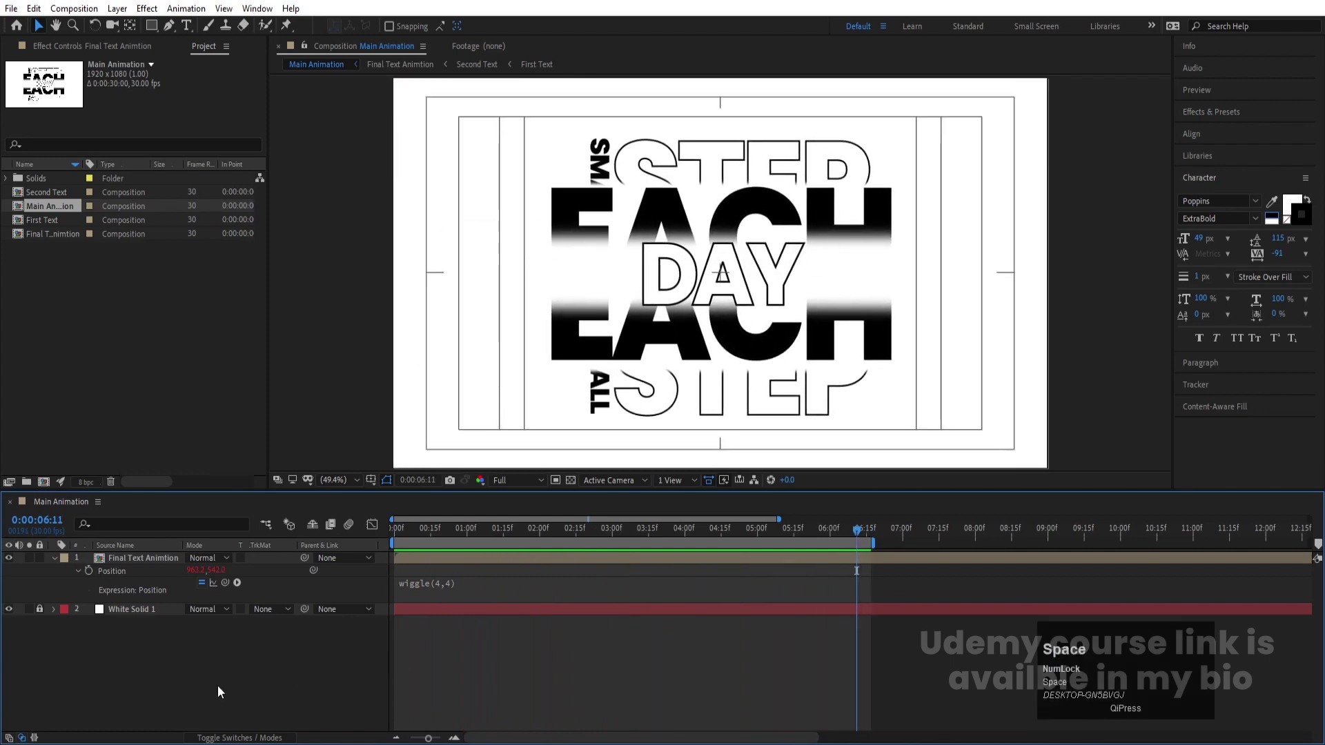
pyautogui.click(222, 691)
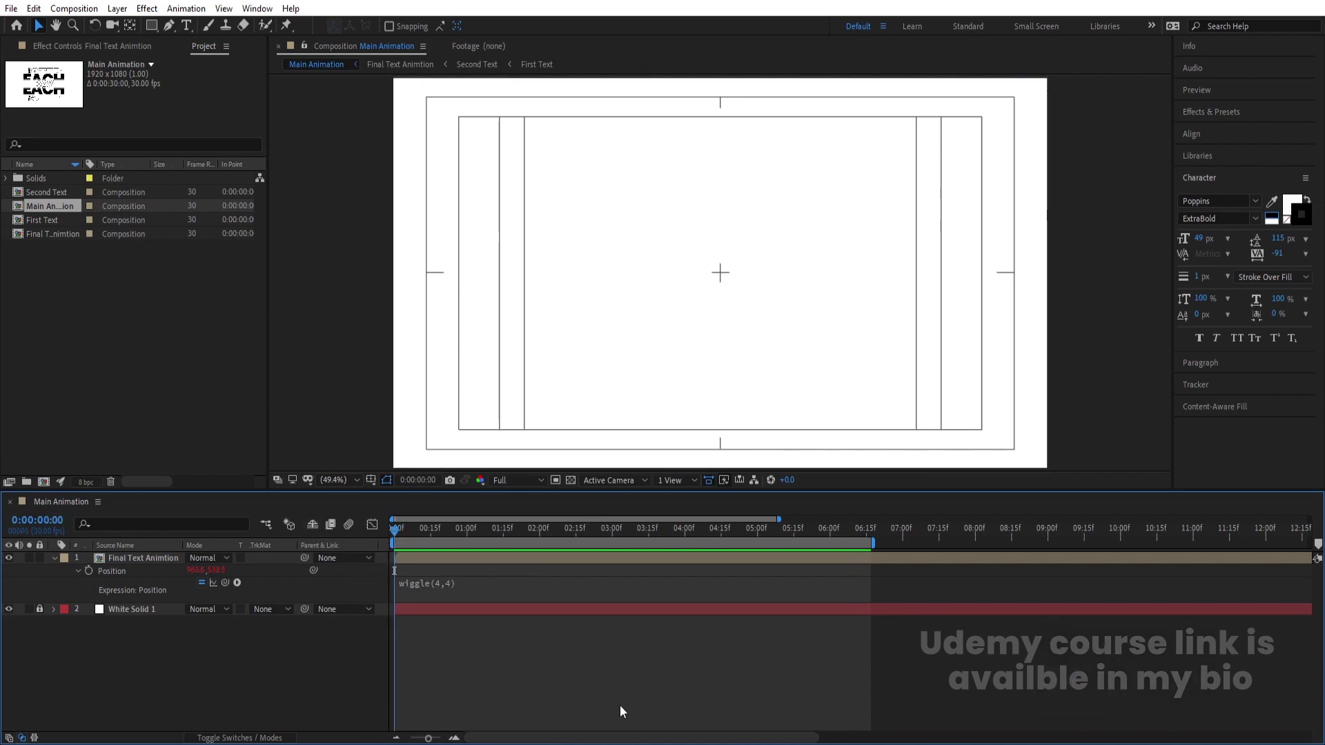
# Create a new empty 1920×1080 composition named bg.
pyautogui.click(384, 668)
pyautogui.press('ctrl+n')
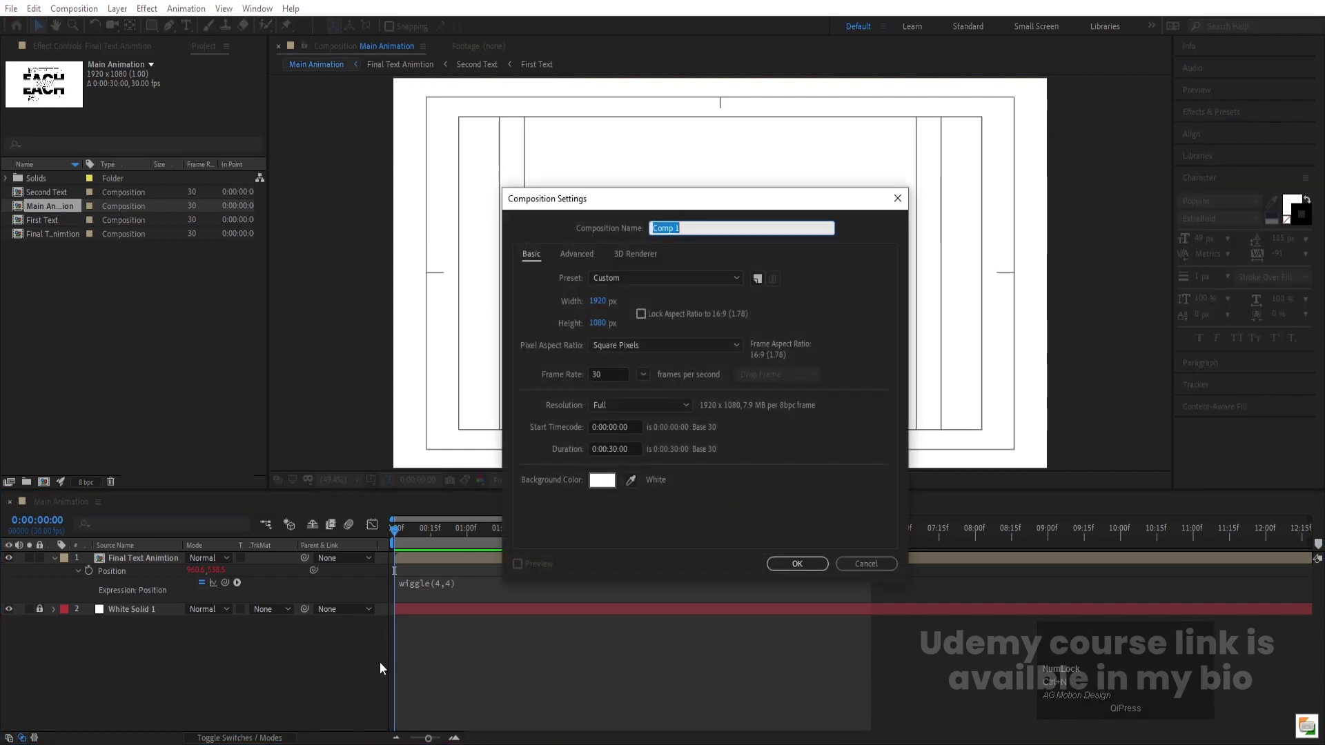
pyautogui.write('bg')
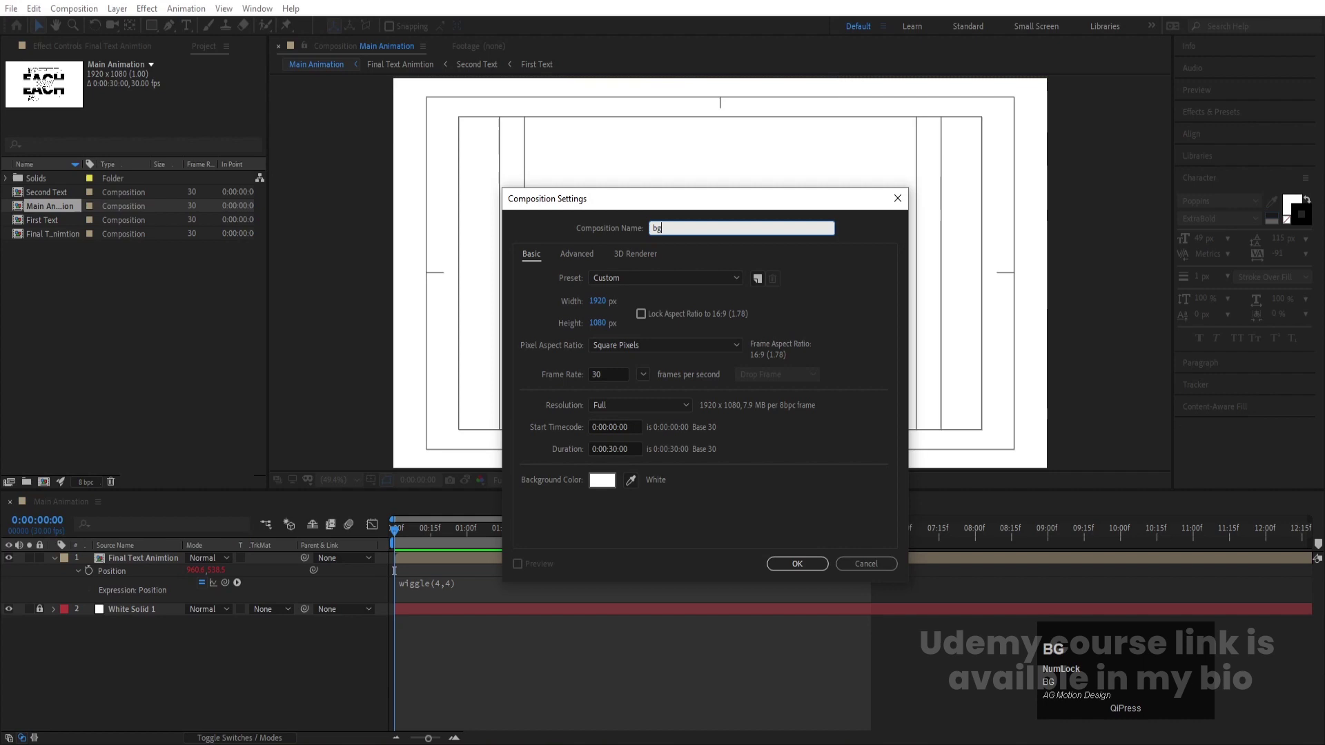
pyautogui.press('Return')
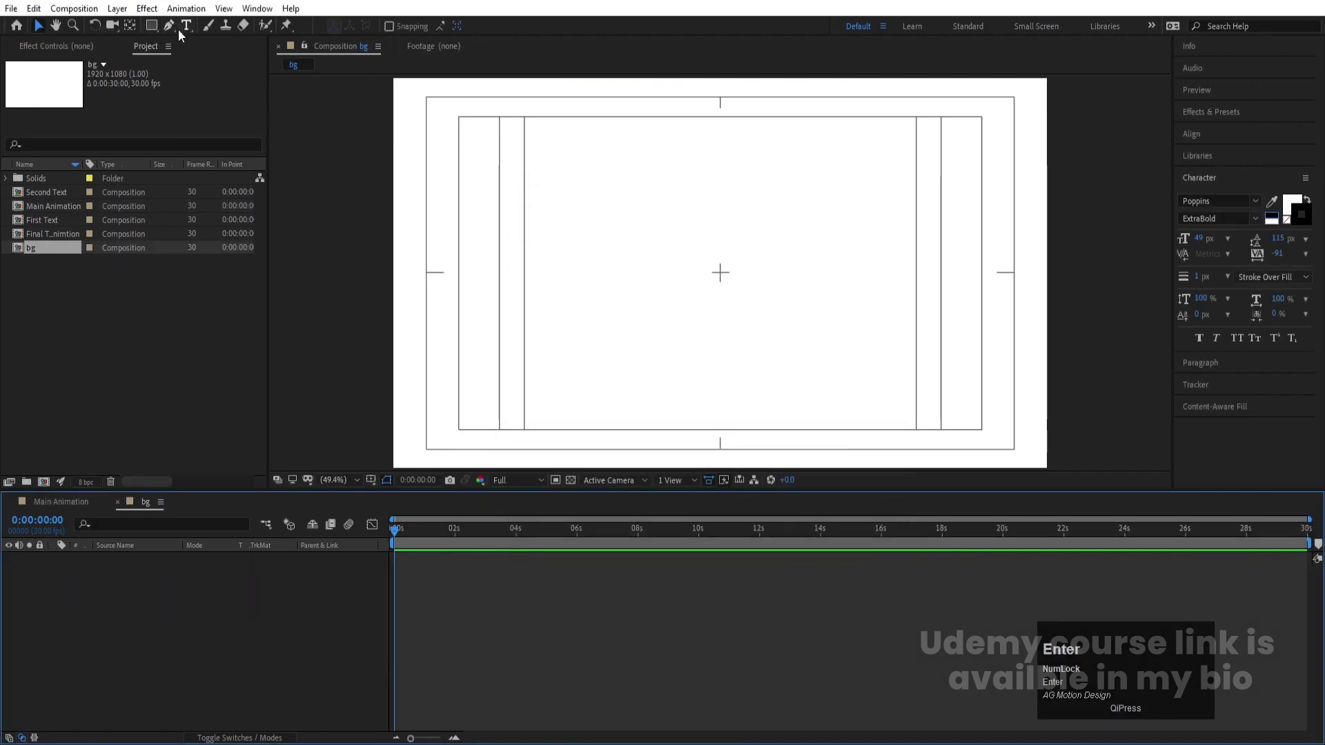
# Draw a 2 px diagonal line and repeat it 103 times at 24 px offset as hatching.
pyautogui.click(174, 26)
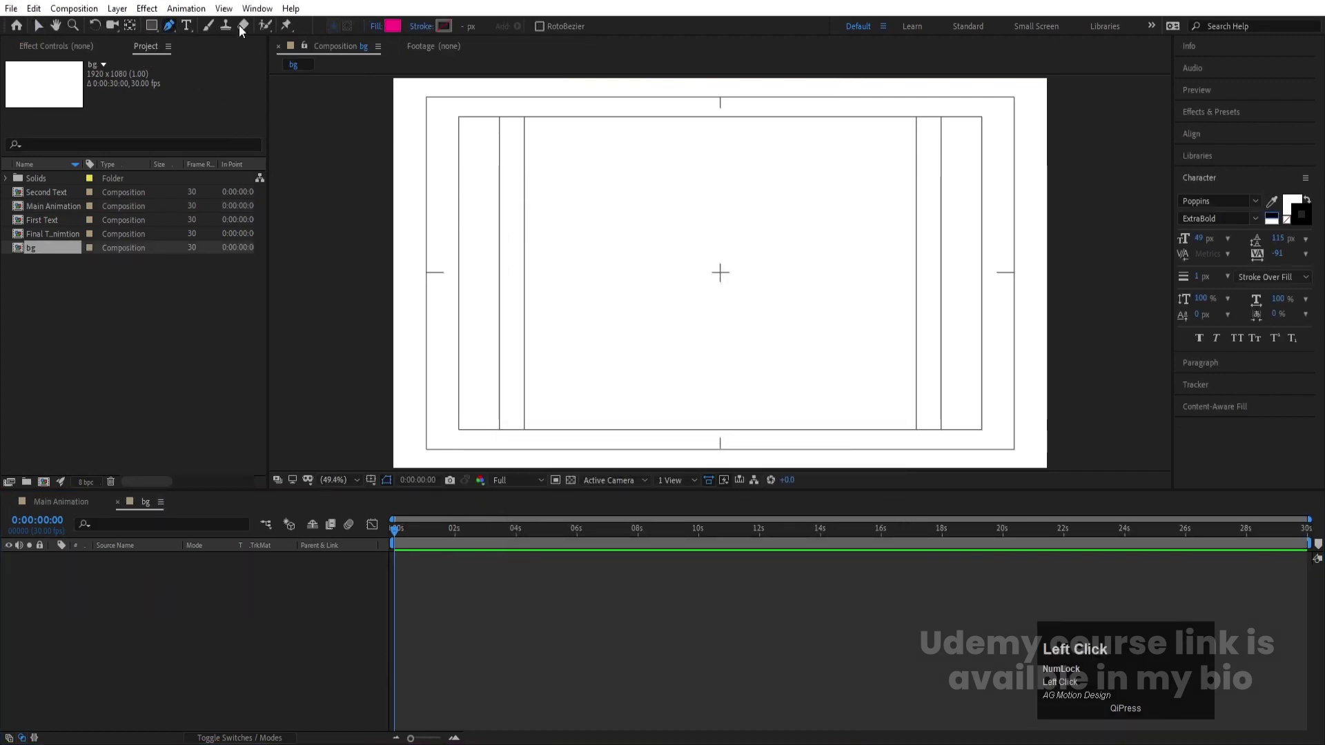
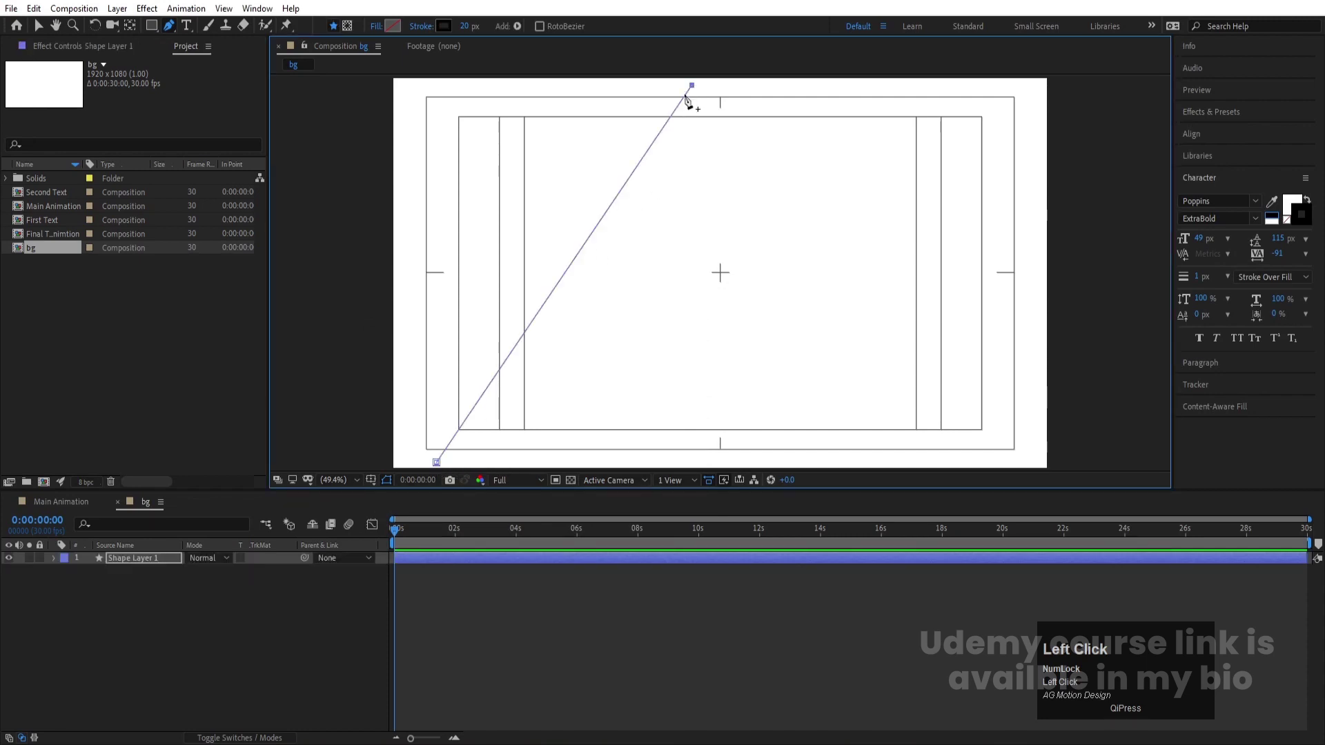
pyautogui.click(468, 37)
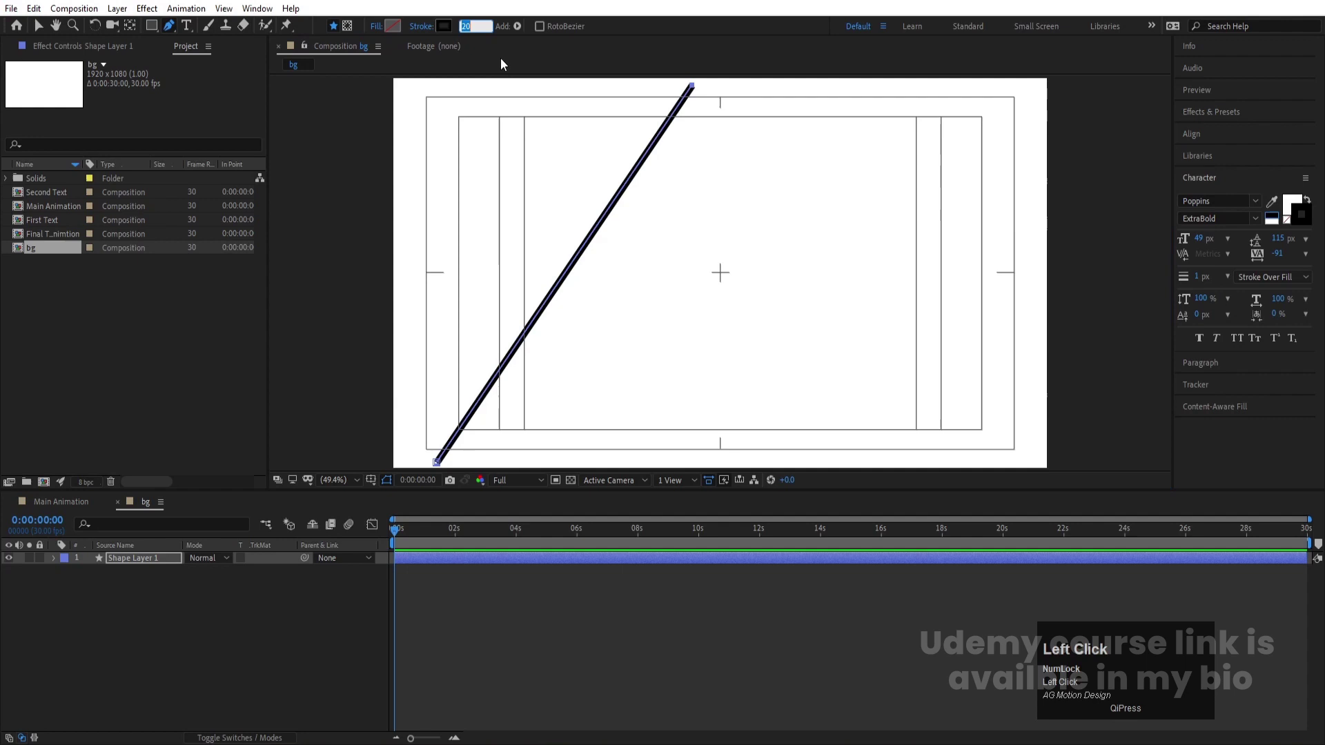
pyautogui.press('Return')
pyautogui.click(108, 684)
pyautogui.press('ctrl+alt+Home')
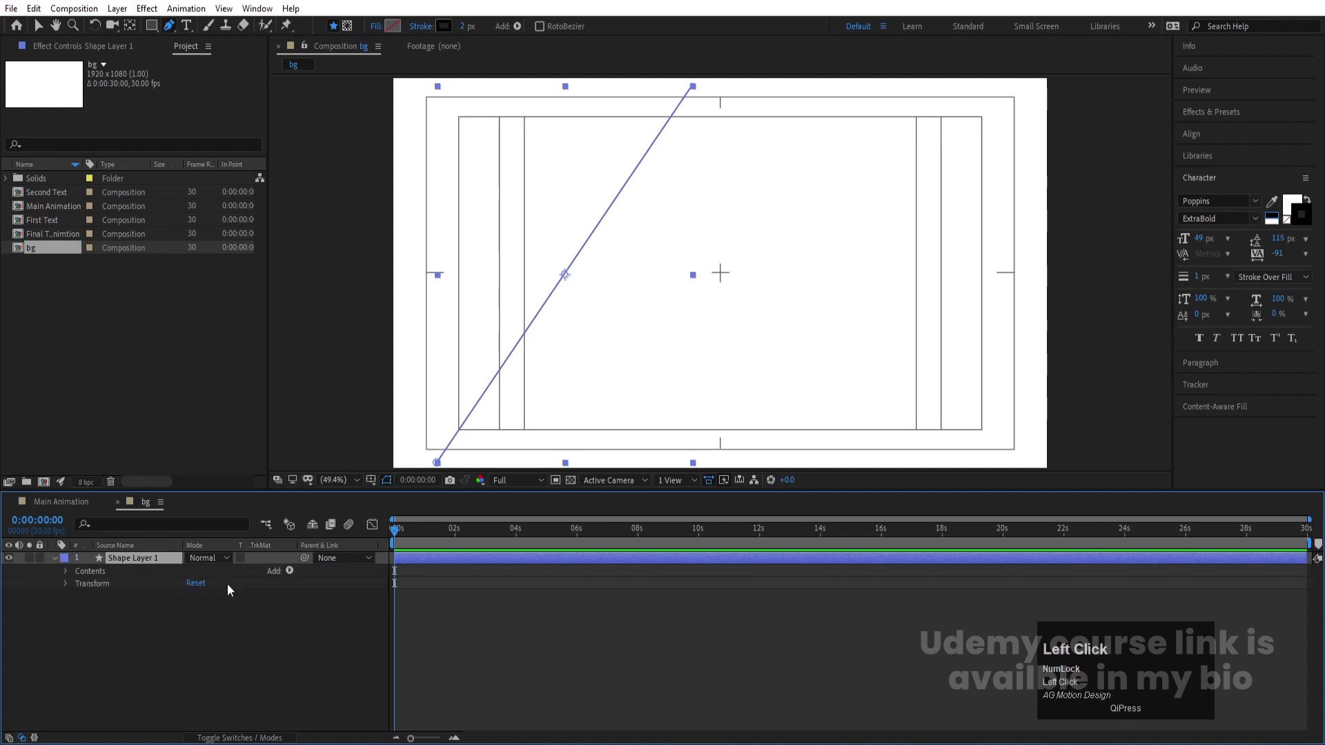
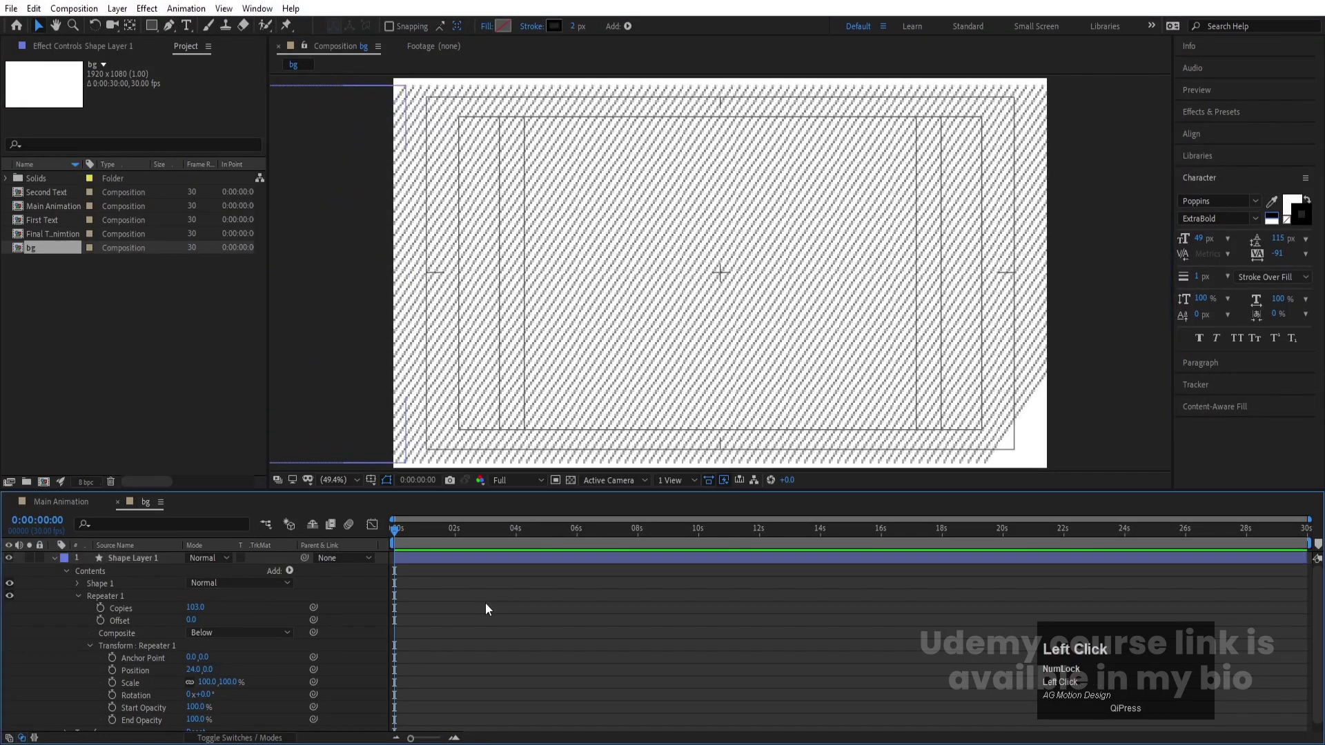
pyautogui.press('u')
# Draw the small circle and keyframe its Scale from the start with an eased second keyframe.
pyautogui.moveTo(205, 608); pyautogui.dragTo(657, 381)
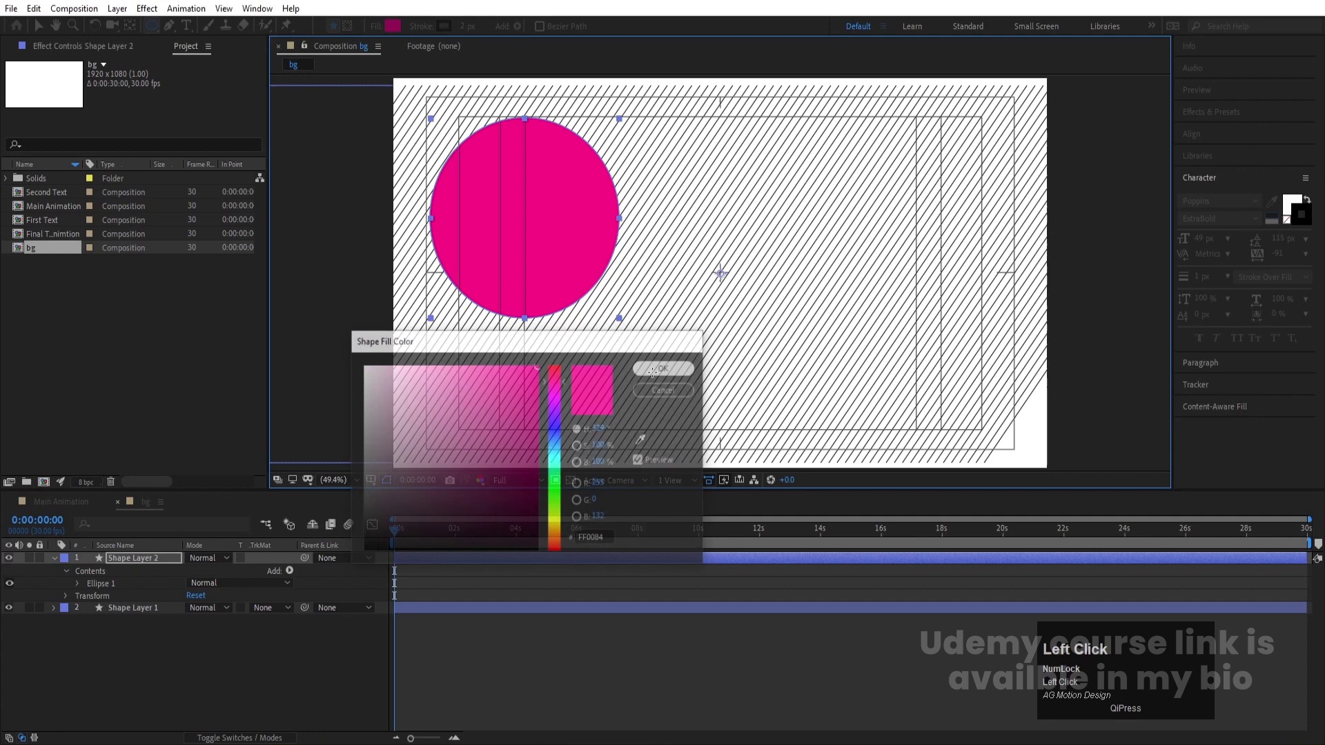
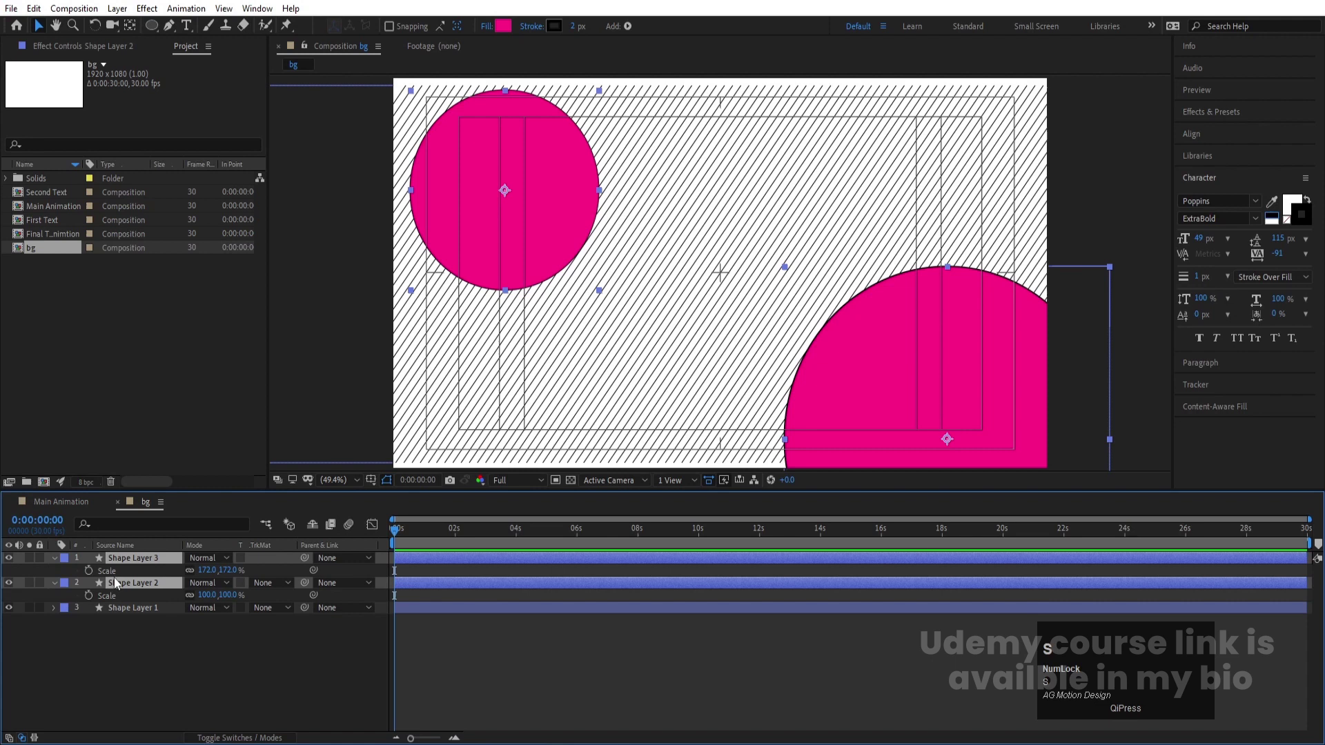
pyautogui.click(94, 573)
pyautogui.press('=')
pyautogui.press('=')
pyautogui.click(562, 534)
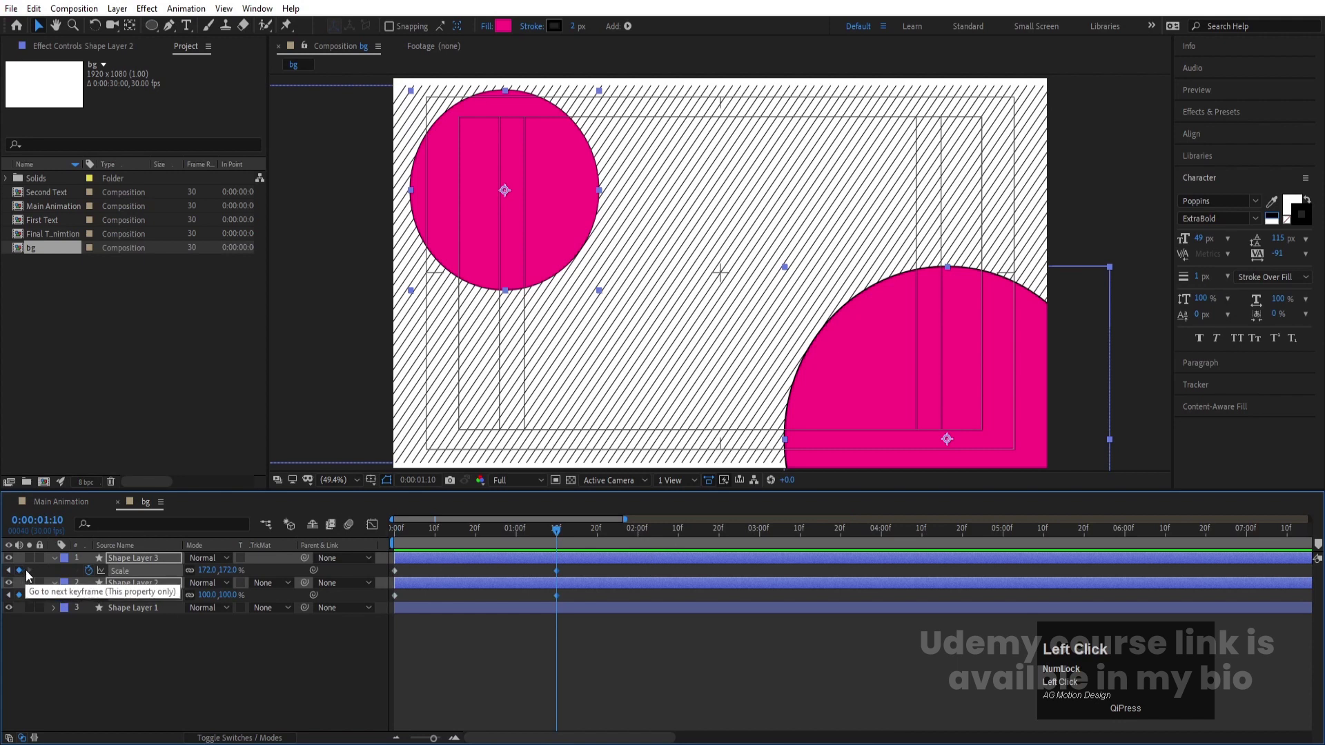
pyautogui.press('j')
pyautogui.click(219, 572)
pyautogui.press('Return')
pyautogui.moveTo(651, 668); pyautogui.dragTo(419, 549)
pyautogui.press('F9')
# Shape the Scale easing curve in the Graph Editor so the circle pops up by frame 10.
pyautogui.moveTo(381, 534); pyautogui.dragTo(436, 691)
pyautogui.moveTo(435, 690); pyautogui.dragTo(412, 566)
pyautogui.press('space')
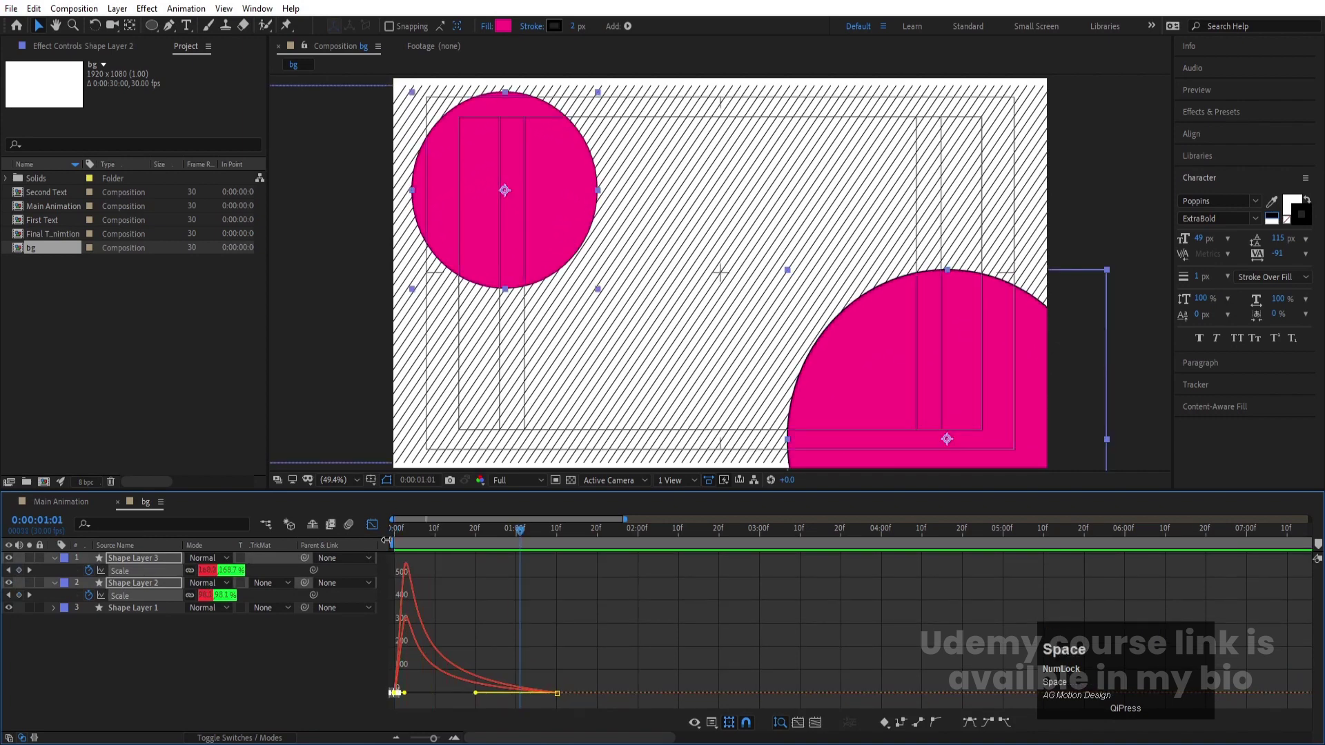
pyautogui.click(378, 529)
pyautogui.press('space')
pyautogui.moveTo(533, 574); pyautogui.dragTo(451, 535)
pyautogui.press('space')
pyautogui.click(450, 631)
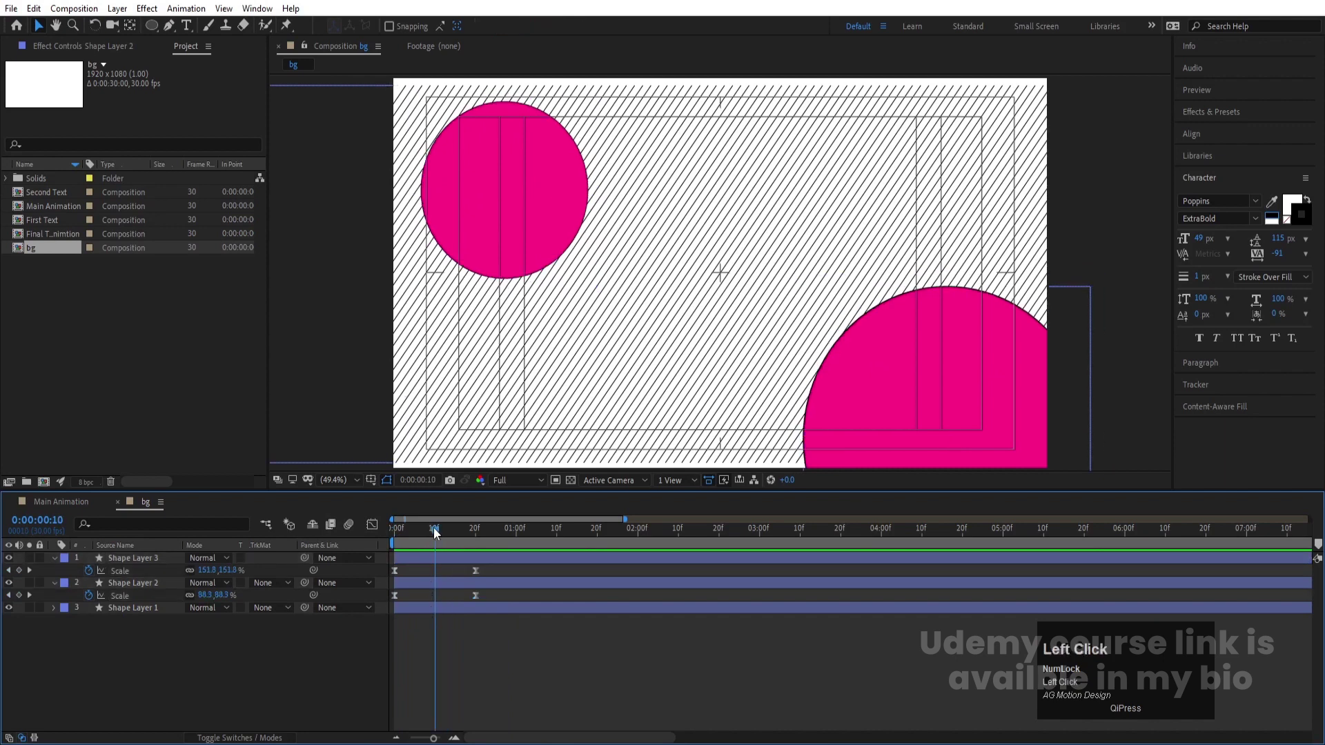
pyautogui.press('[')
# Pre-compose both circle layers into a new composition named circle and enter it.
pyautogui.click(207, 653)
pyautogui.click(130, 557)
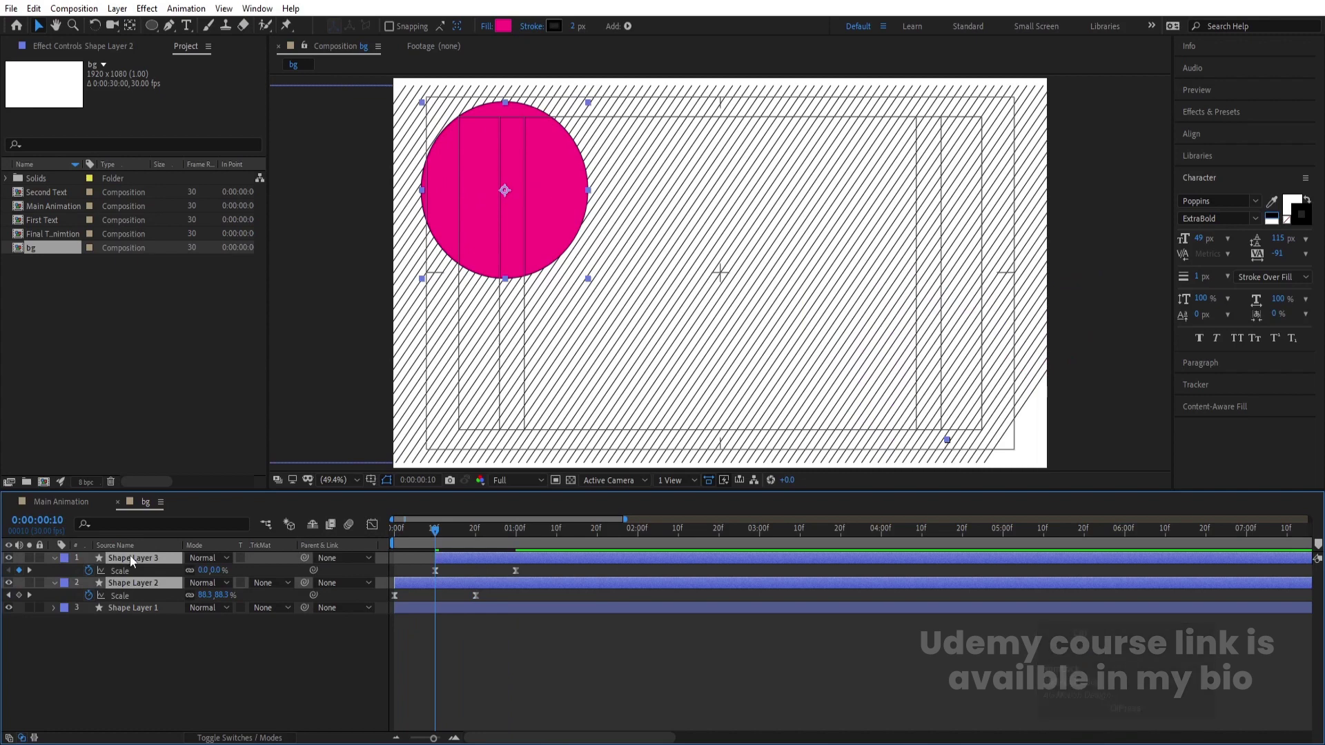
pyautogui.press('ctrl+shift+c')
pyautogui.write('cirb')
pyautogui.write('cle')
pyautogui.press('Return')
pyautogui.click(419, 564)
pyautogui.press('space')
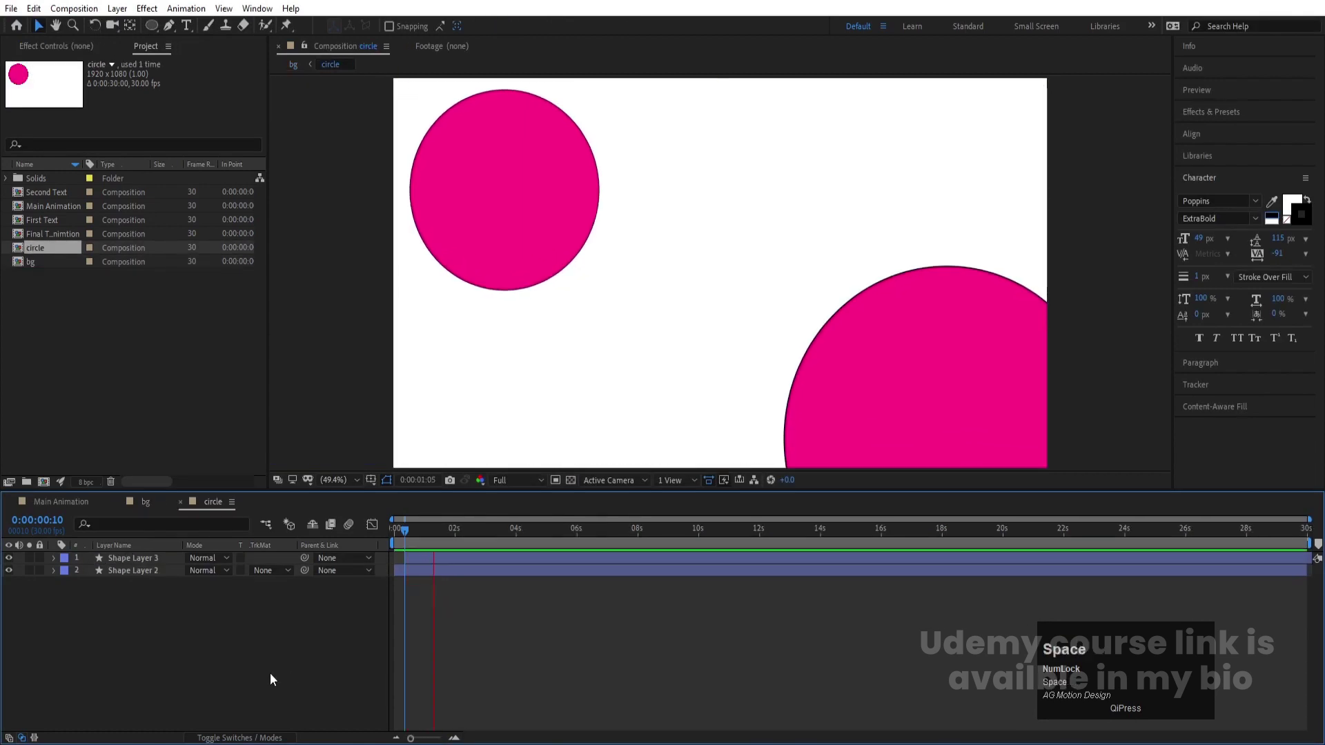
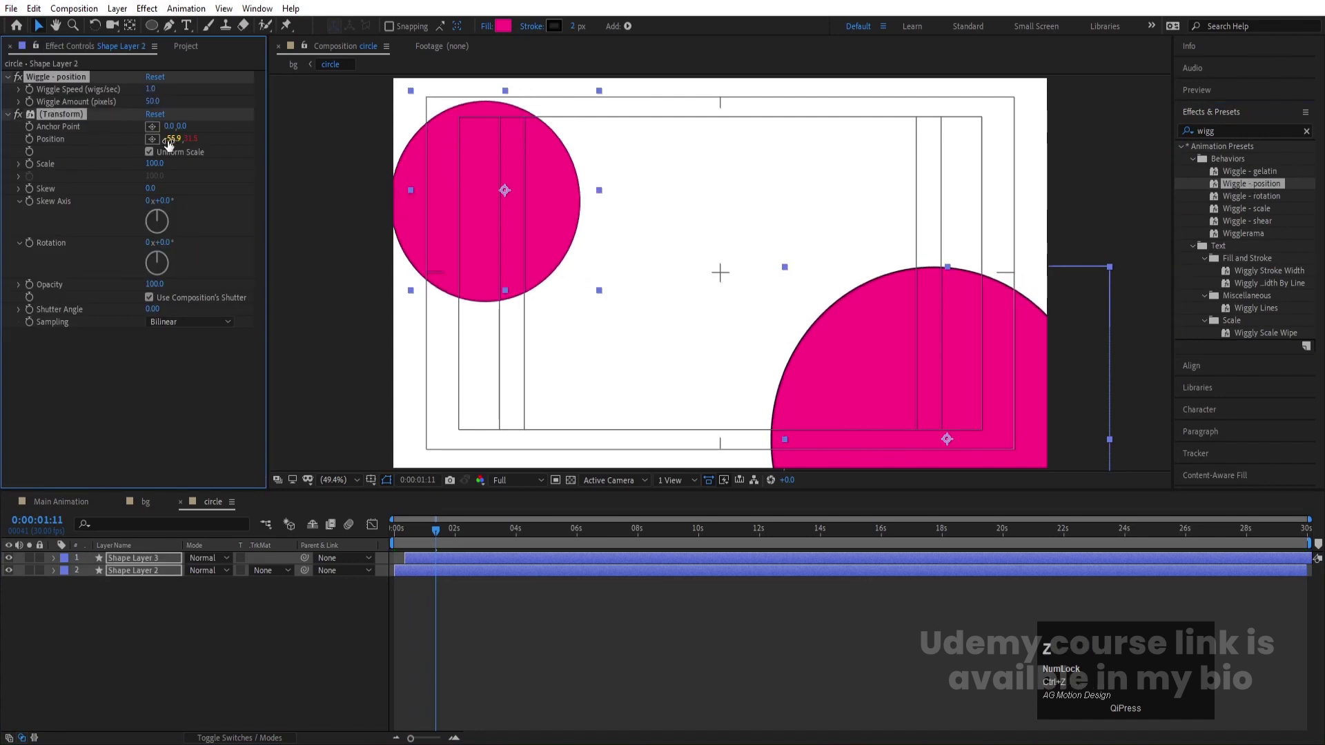
# Raise the Wiggle - position amount to 224 pixels, preview the drifting circle, and return to bg.
pyautogui.moveTo(159, 107); pyautogui.dragTo(175, 112)
pyautogui.press('space')
pyautogui.click(162, 105)
pyautogui.press('space')
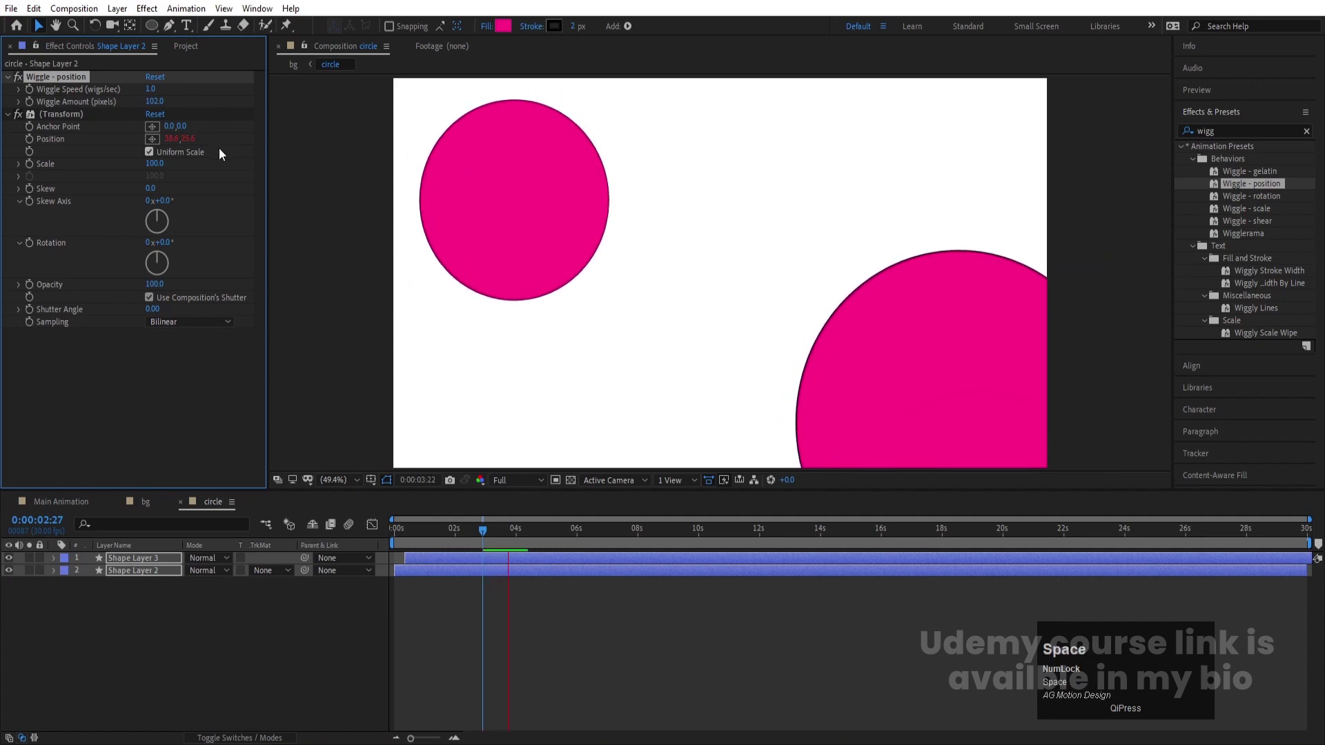
pyautogui.press('space')
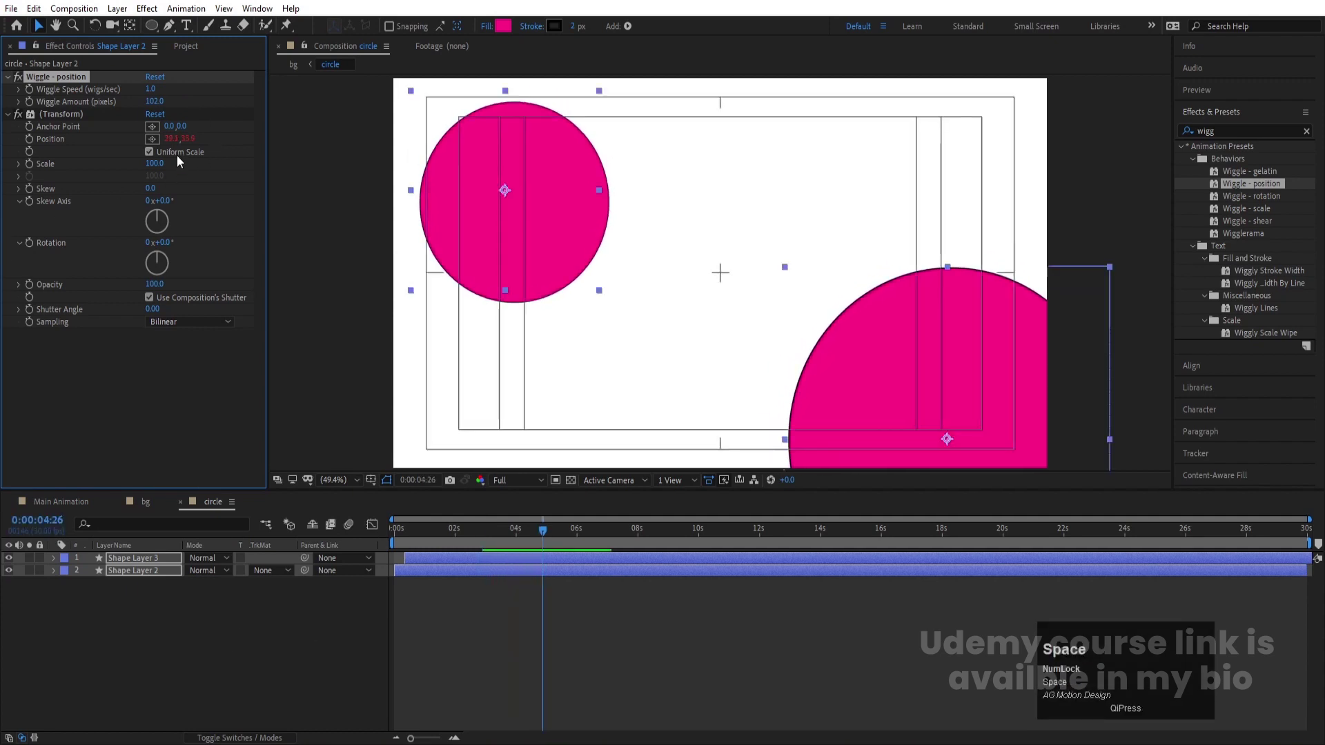
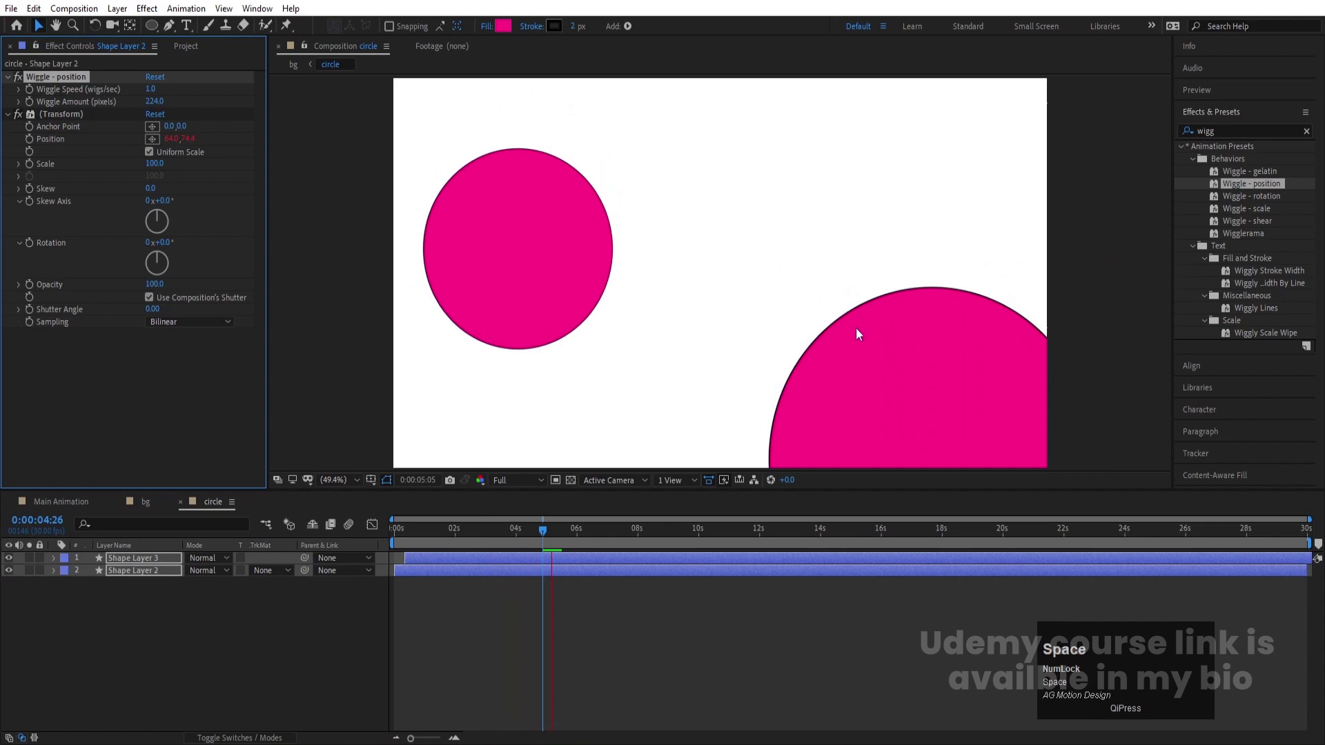
pyautogui.press('space')
pyautogui.moveTo(215, 619); pyautogui.dragTo(139, 572)
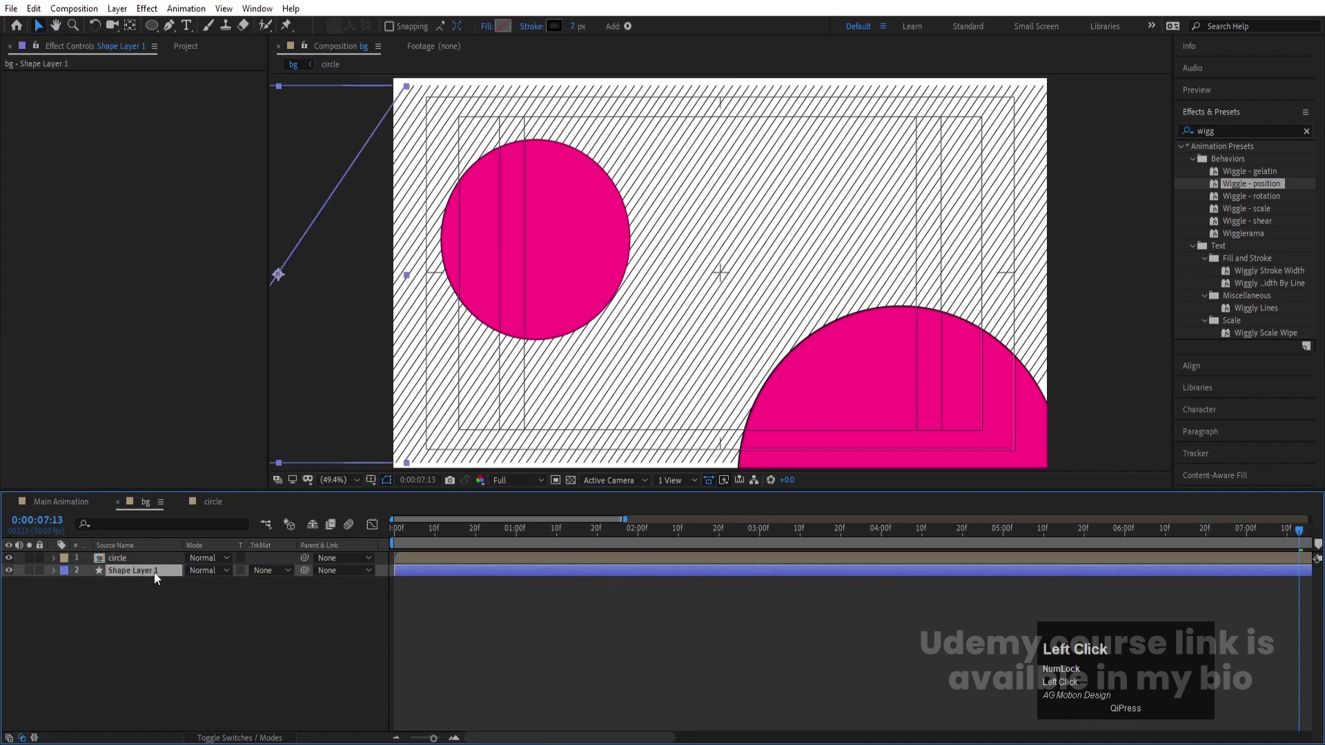
# Set Shape Layer 1's TrkMat to Alpha Matte of the circle layer, hide guides, and return to Main Animation.
pyautogui.press('F4')
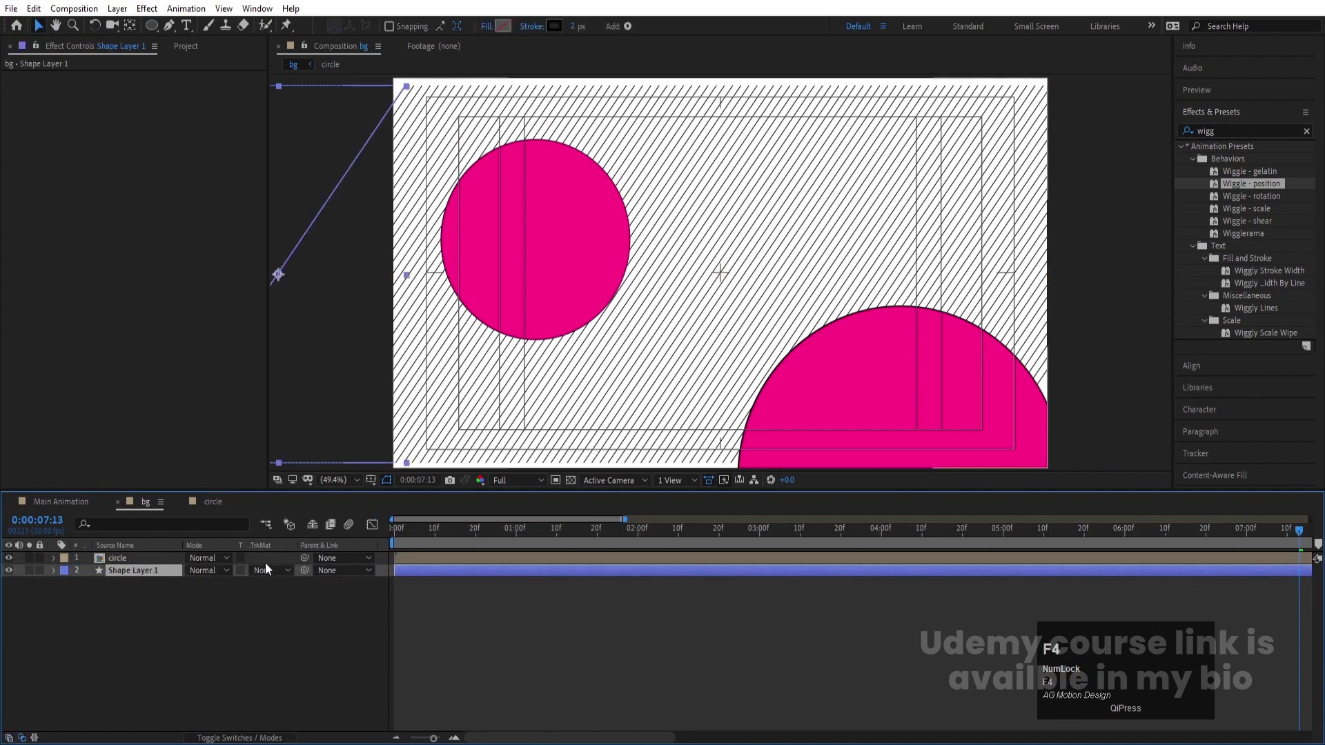
pyautogui.click(274, 570)
pyautogui.press('space')
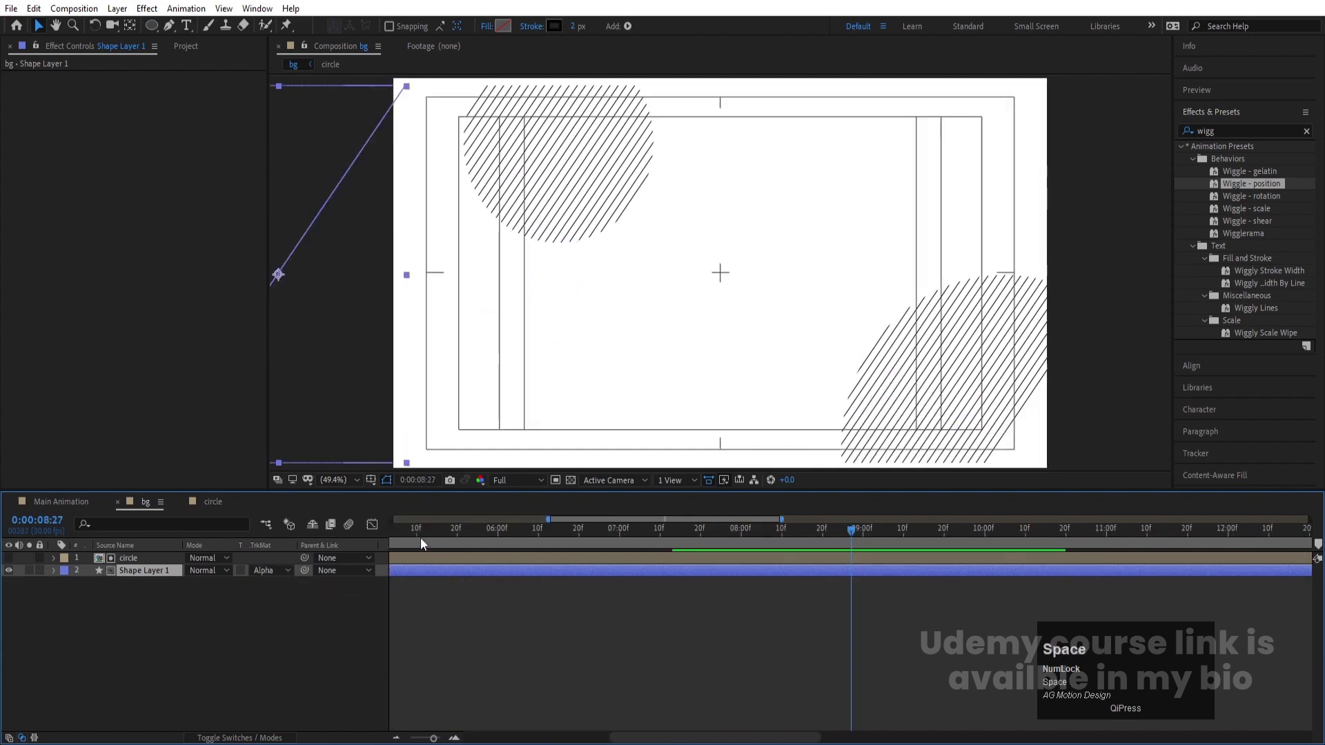
pyautogui.click(418, 537)
pyautogui.press('space')
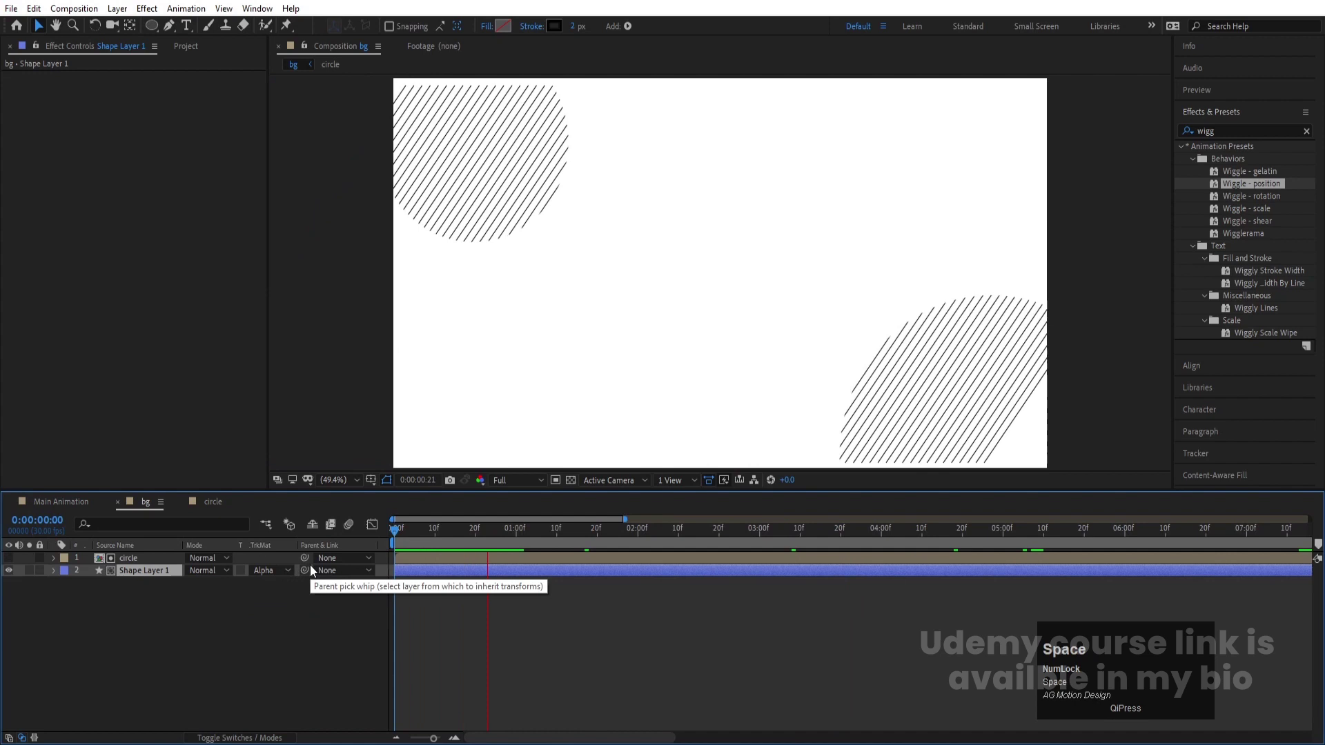
pyautogui.click(417, 539)
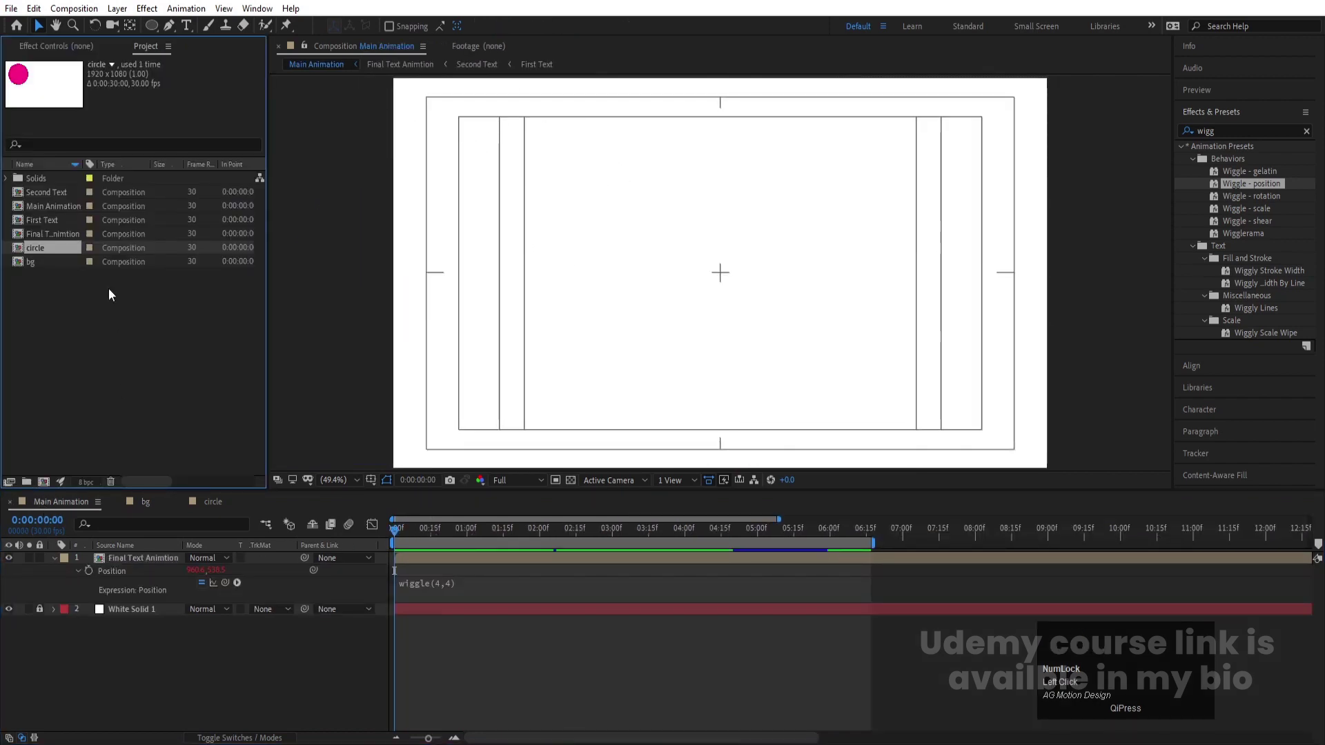
# Drop the bg composition into Main Animation above White Solid 1 and preview the full animation.
pyautogui.click(47, 270)
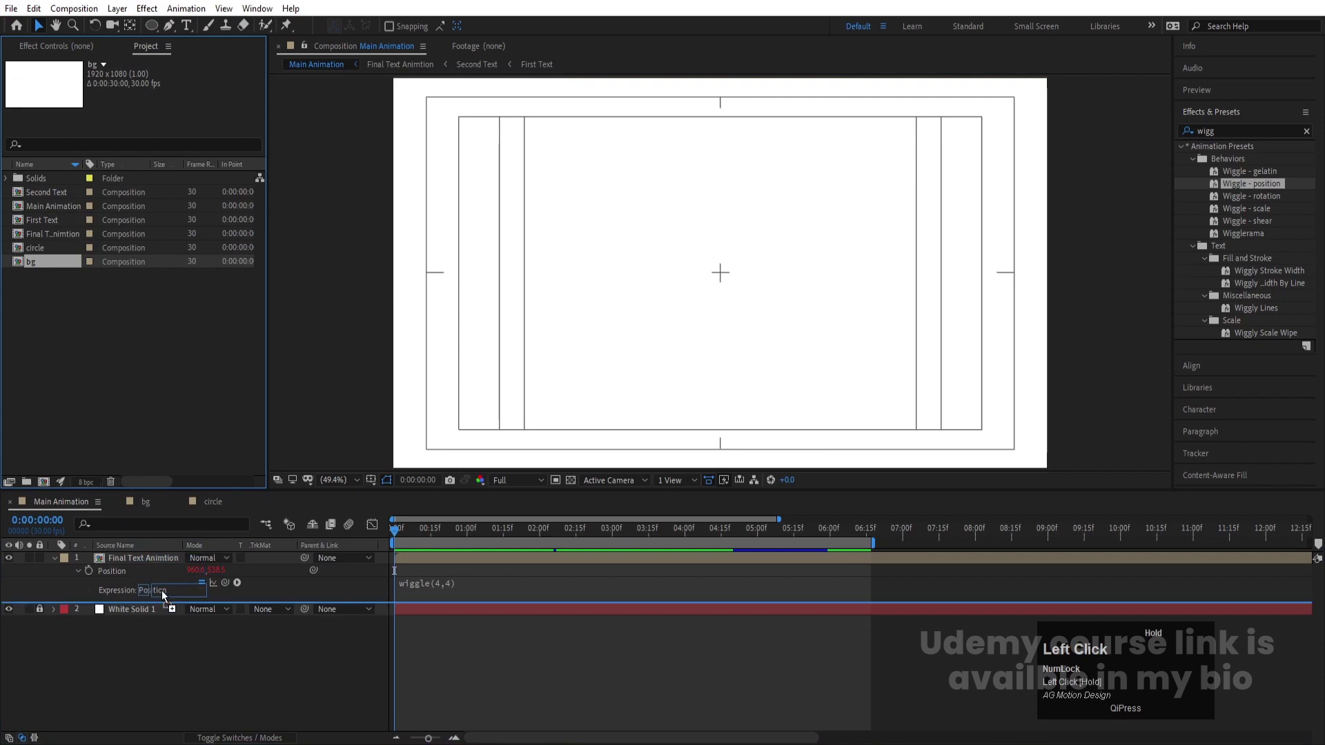
pyautogui.press('space')
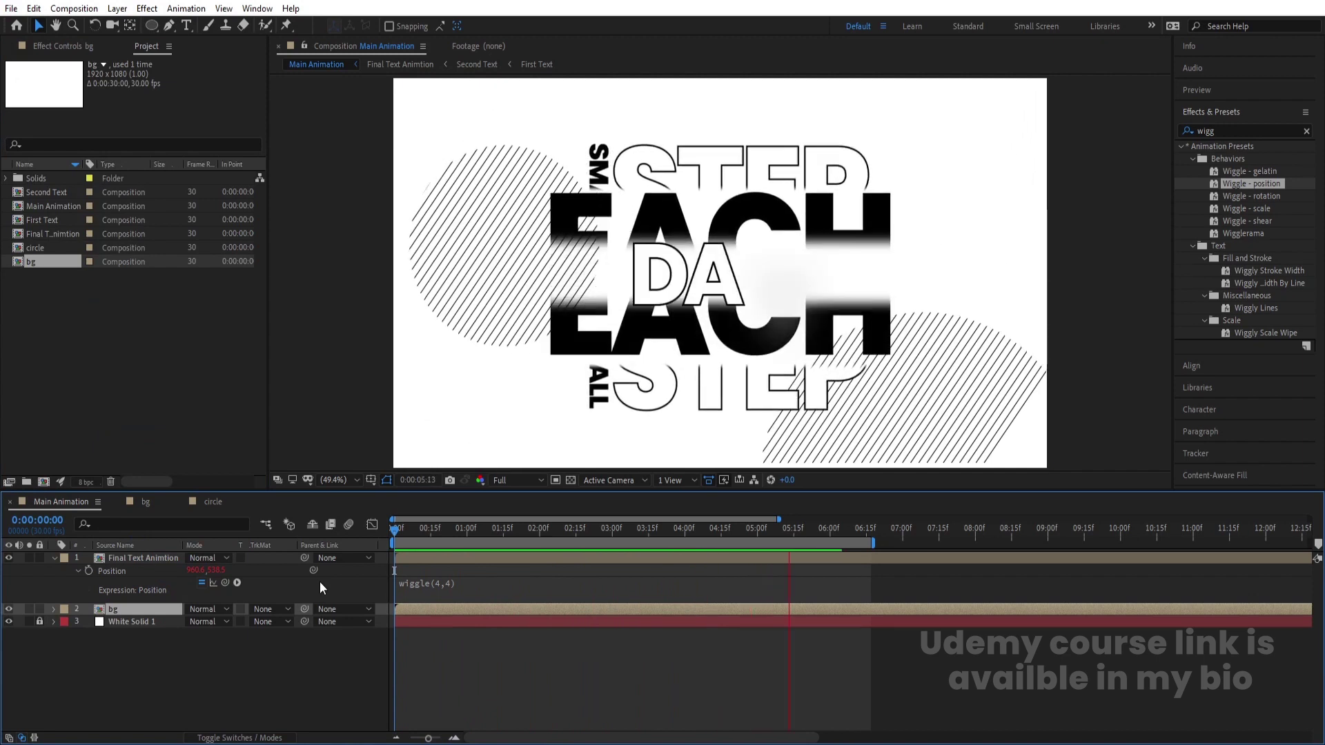
pyautogui.press('space')
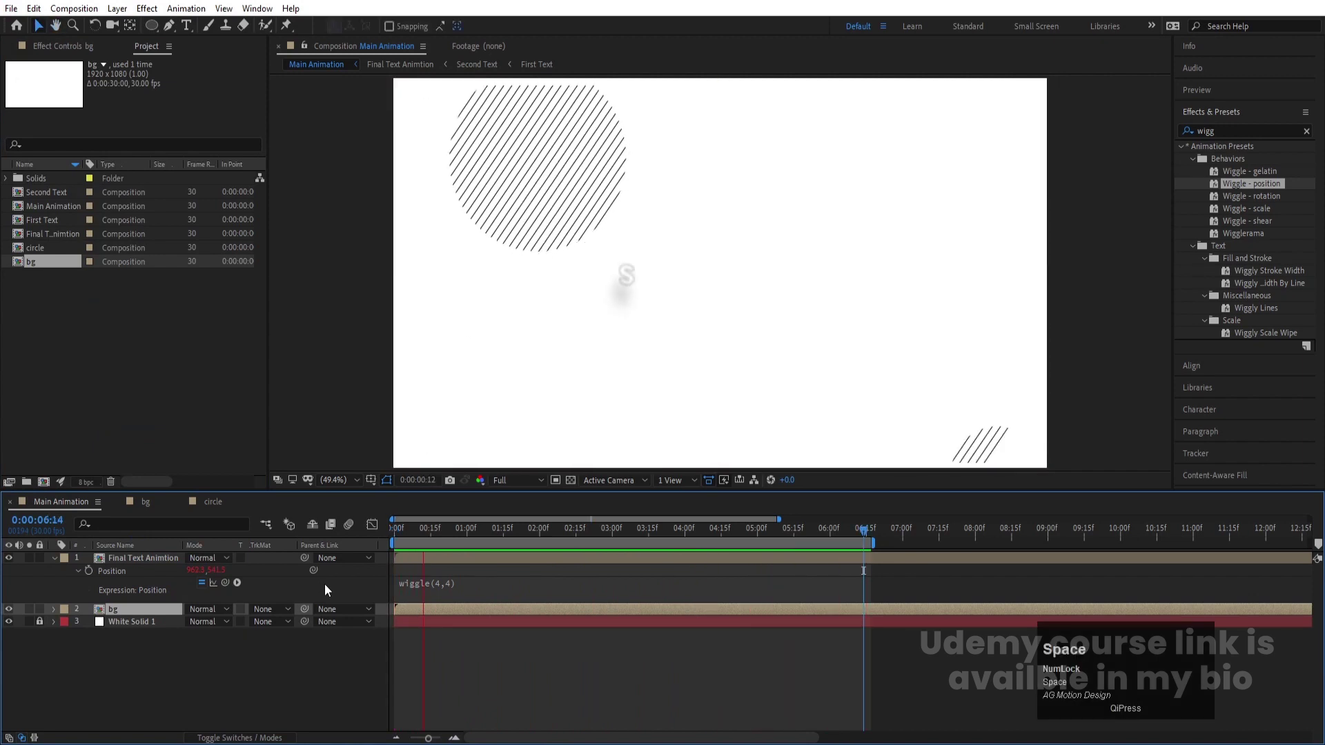